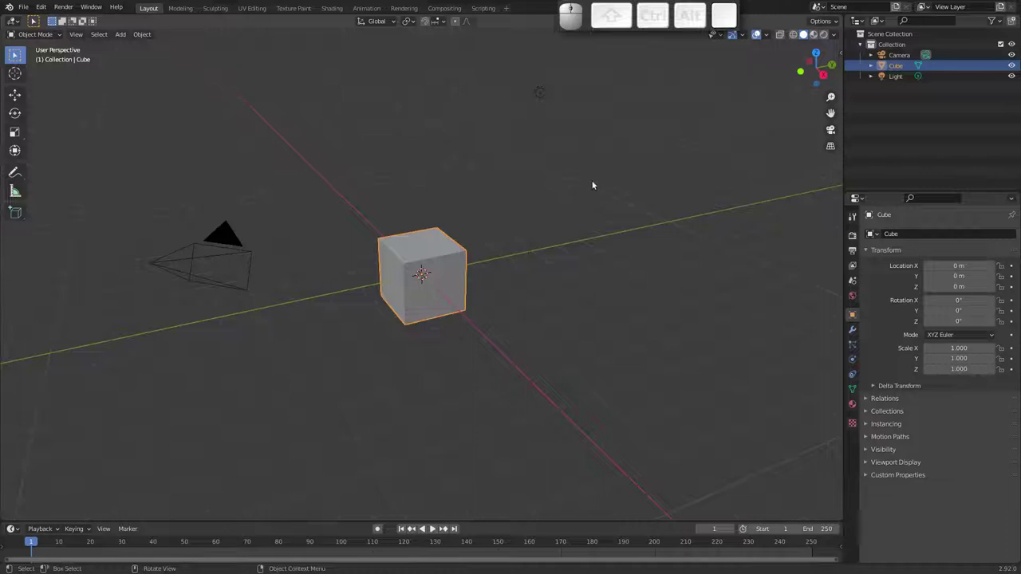
- Browse the cube's Modifiers, Constraints, Data and Material settings, ending on the empty Particles list
{"action": "left_click", "coordinate": [589, 27]}
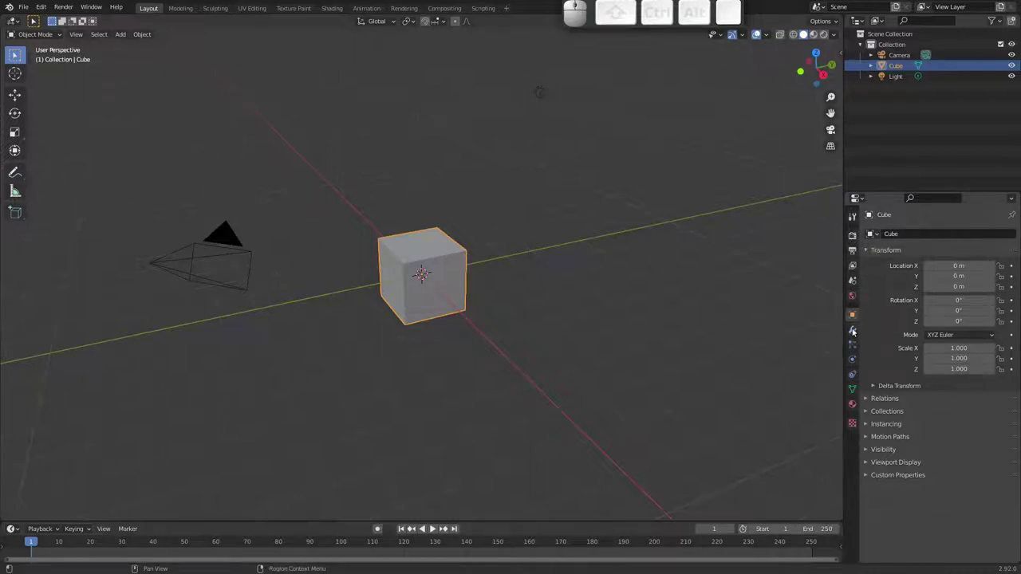
{"action": "left_click", "coordinate": [854, 333]}
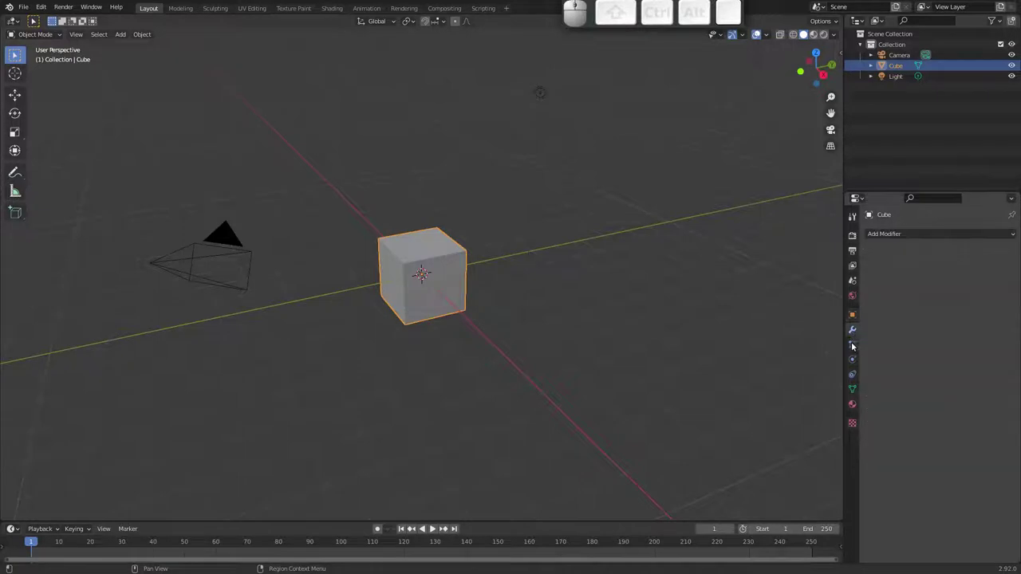
{"action": "left_click", "coordinate": [855, 344]}
{"action": "left_click", "coordinate": [856, 359]}
{"action": "left_click", "coordinate": [856, 375]}
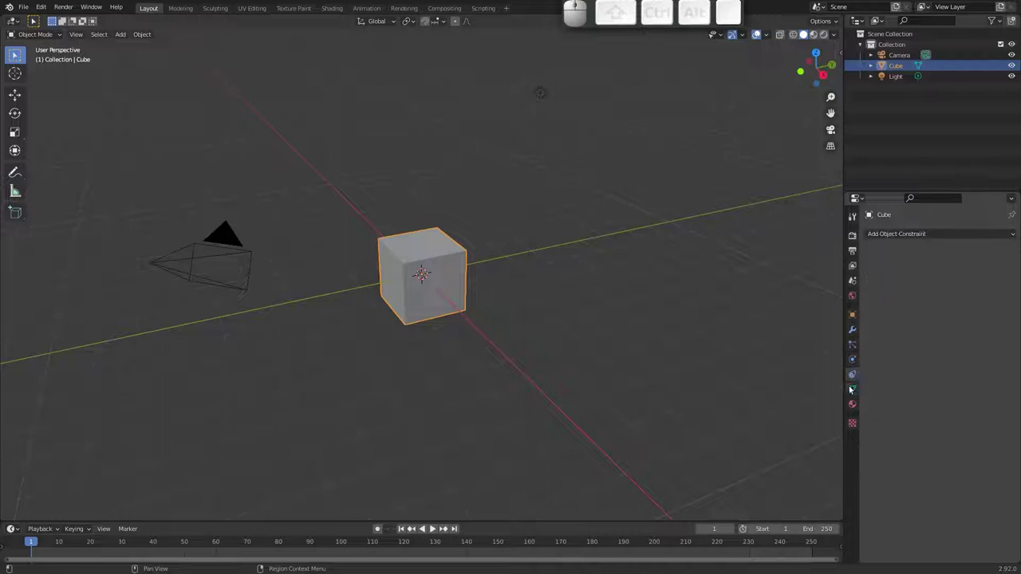
{"action": "left_click", "coordinate": [852, 388]}
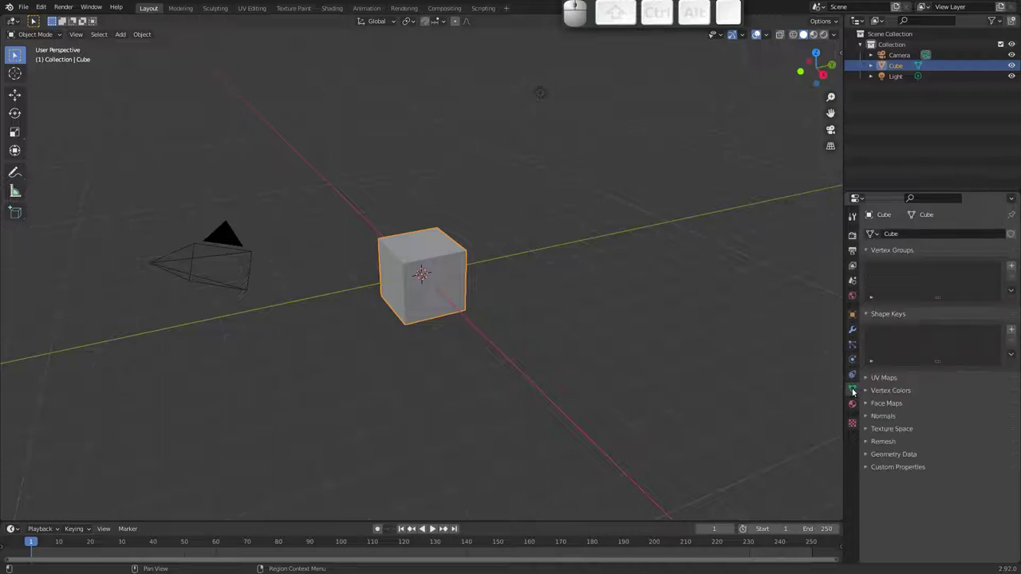
{"action": "left_click", "coordinate": [853, 403]}
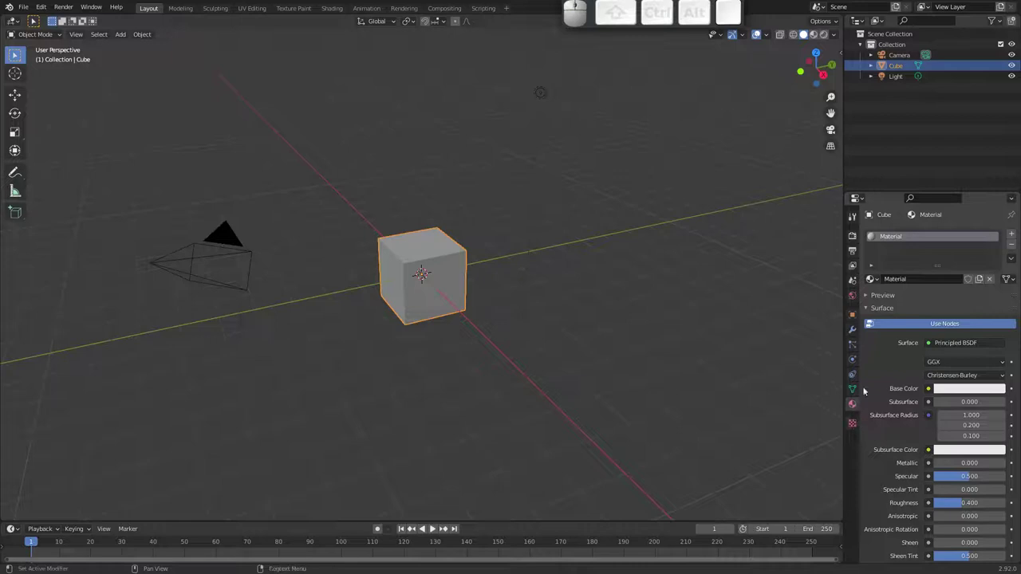
{"action": "left_click", "coordinate": [855, 346]}
{"action": "left_click", "coordinate": [856, 360]}
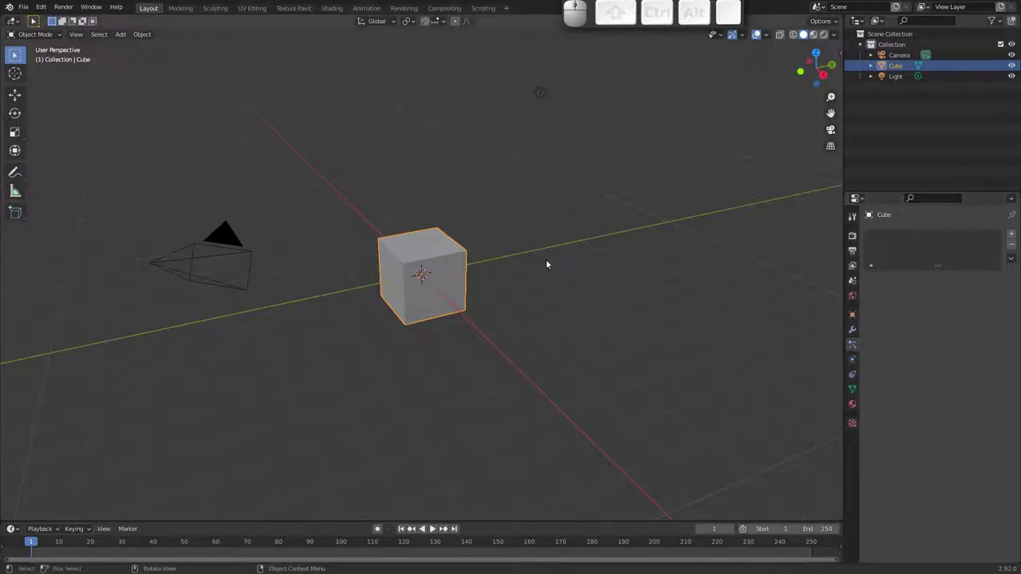
- Orbit and zoom the viewport around the default cube
{"action": "left_click_drag", "start_coordinate": [419, 253], "coordinate": [466, 254]}
{"action": "scroll", "scroll_direction": "up", "scroll_amount": 3}
{"action": "left_click_drag", "start_coordinate": [465, 228], "coordinate": [453, 226]}
{"action": "scroll", "scroll_direction": "up", "scroll_amount": 3}
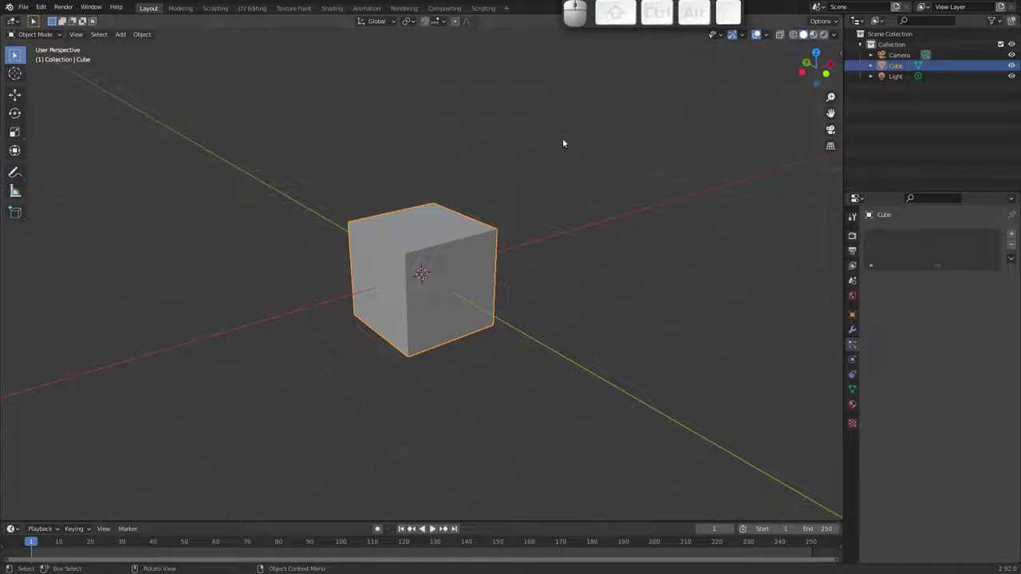
{"action": "left_click_drag", "start_coordinate": [402, 248], "coordinate": [678, 234]}
{"action": "scroll", "scroll_direction": "up", "scroll_amount": 3}
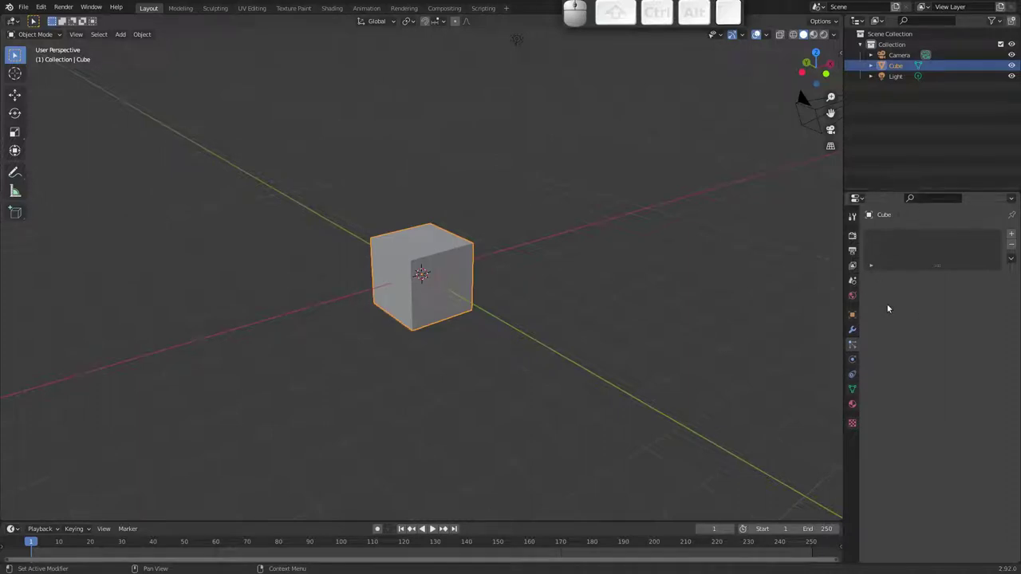
- Add a new emitter particle system to the cube and play the animation so particles fall
{"action": "left_click", "coordinate": [1015, 236]}
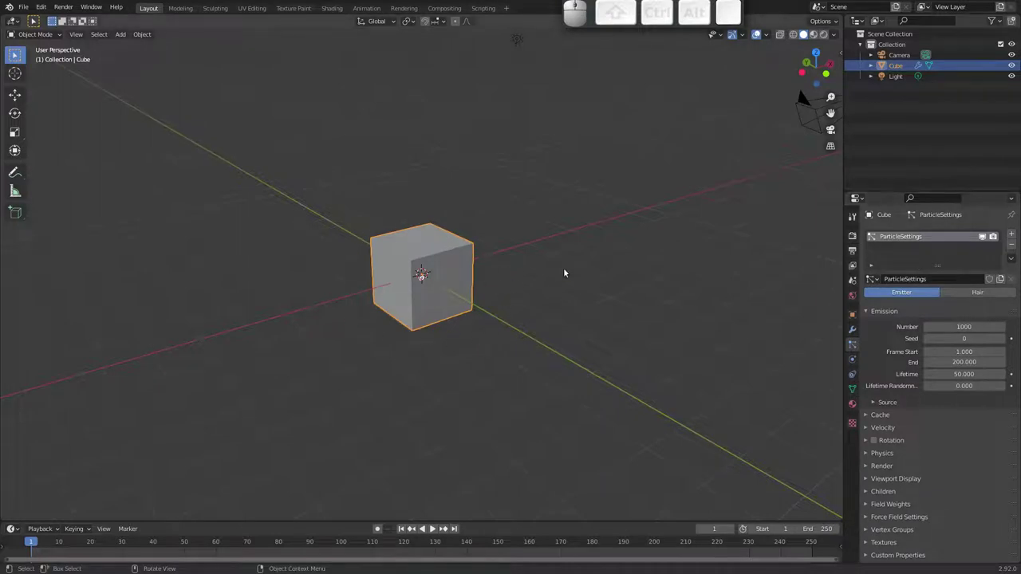
{"action": "left_click_drag", "start_coordinate": [434, 268], "coordinate": [572, 247]}
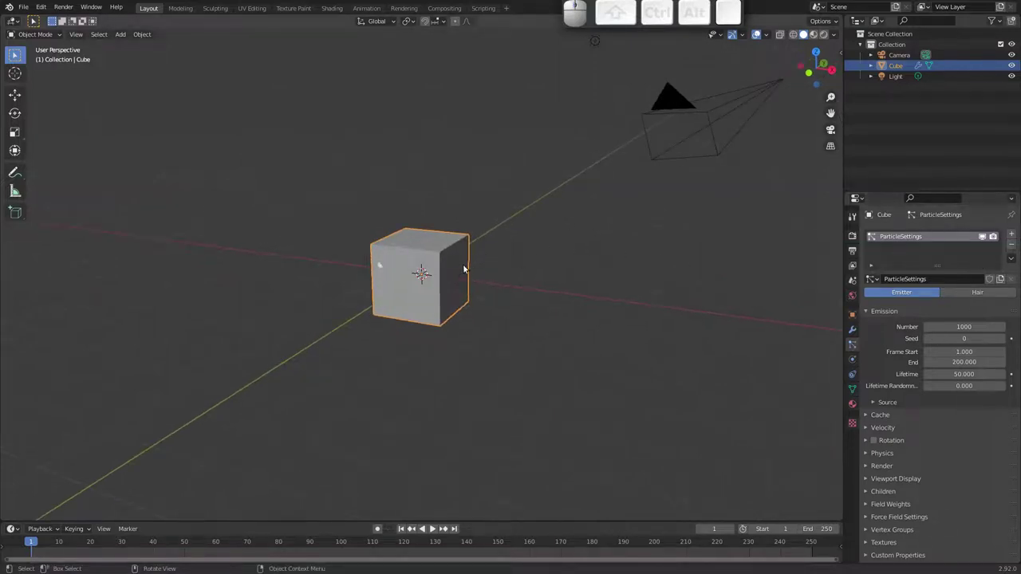
{"action": "key", "text": "space"}
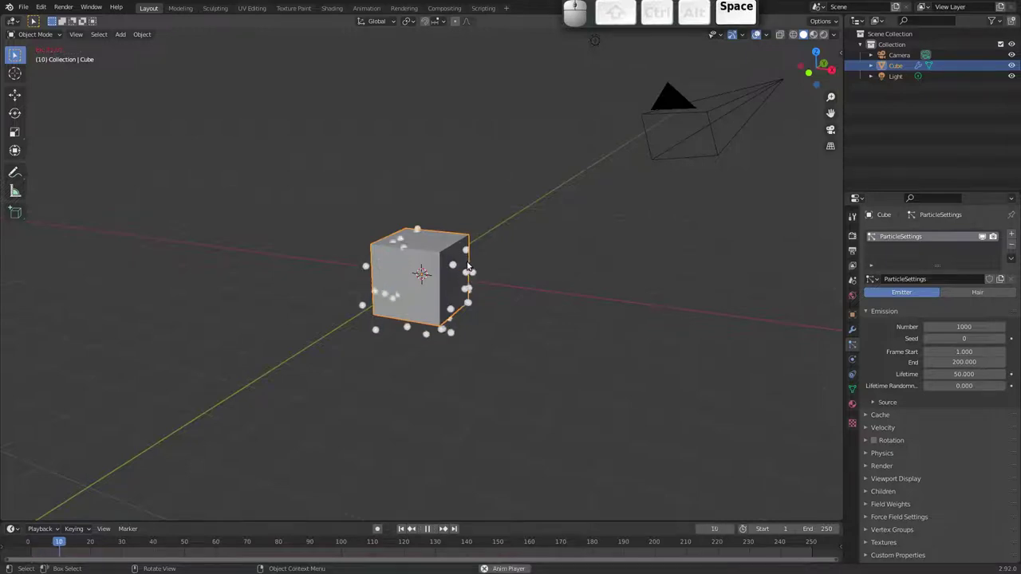
- Inspect the falling particle stream from several angles while it plays
{"action": "left_click_drag", "start_coordinate": [442, 273], "coordinate": [477, 277]}
{"action": "left_click_drag", "start_coordinate": [472, 311], "coordinate": [433, 297]}
{"action": "scroll", "scroll_direction": "up", "scroll_amount": 3}
{"action": "left_click_drag", "start_coordinate": [440, 315], "coordinate": [504, 275]}
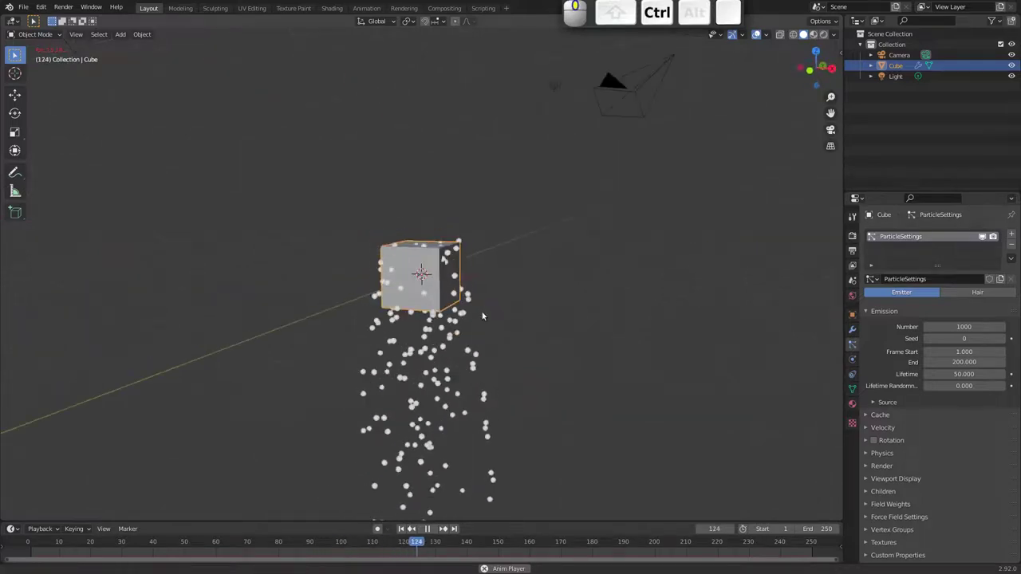
{"action": "scroll", "scroll_direction": "up", "scroll_amount": 3}
{"action": "scroll", "scroll_direction": "up", "scroll_amount": 3}
{"action": "key", "text": "g"}
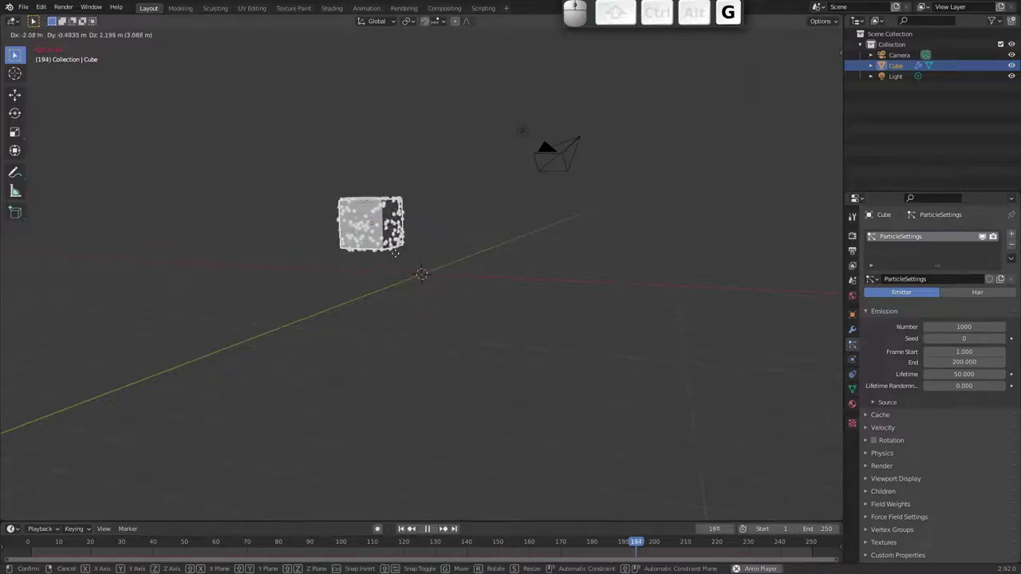
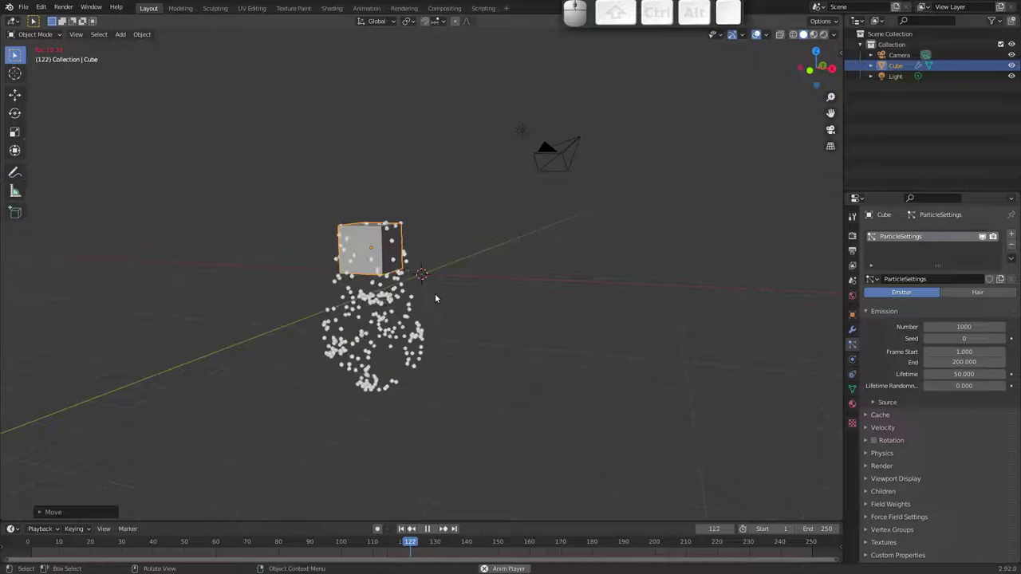
- Stop playback back at frame 1 and inspect the relocated emitter cube from several angles
{"action": "key", "text": "Escape"}
{"action": "left_click_drag", "start_coordinate": [409, 292], "coordinate": [404, 296]}
{"action": "left_click_drag", "start_coordinate": [404, 286], "coordinate": [371, 262]}
{"action": "left_click_drag", "start_coordinate": [376, 264], "coordinate": [411, 292]}
{"action": "left_click_drag", "start_coordinate": [415, 284], "coordinate": [626, 250]}
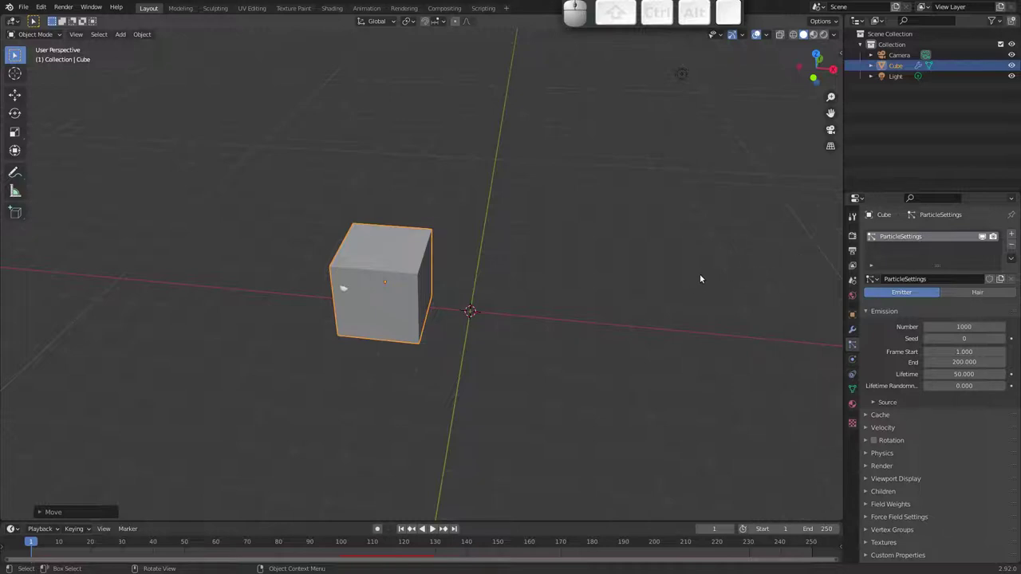
{"action": "left_click_drag", "start_coordinate": [396, 269], "coordinate": [409, 238]}
{"action": "scroll", "scroll_direction": "up", "scroll_amount": 3}
{"action": "left_click_drag", "start_coordinate": [401, 262], "coordinate": [414, 214]}
{"action": "scroll", "scroll_direction": "up", "scroll_amount": 3}
{"action": "scroll", "scroll_direction": "up", "scroll_amount": 3}
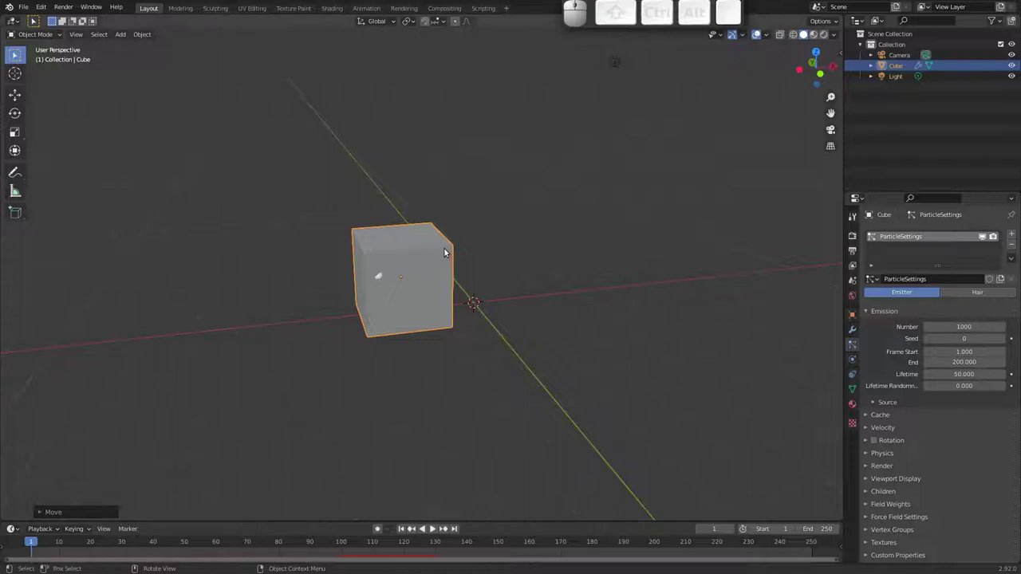
- Play back the emitter with lifetime 9.5 so particles vanish near the cube, then return to frame 1
{"action": "key", "text": "space"}
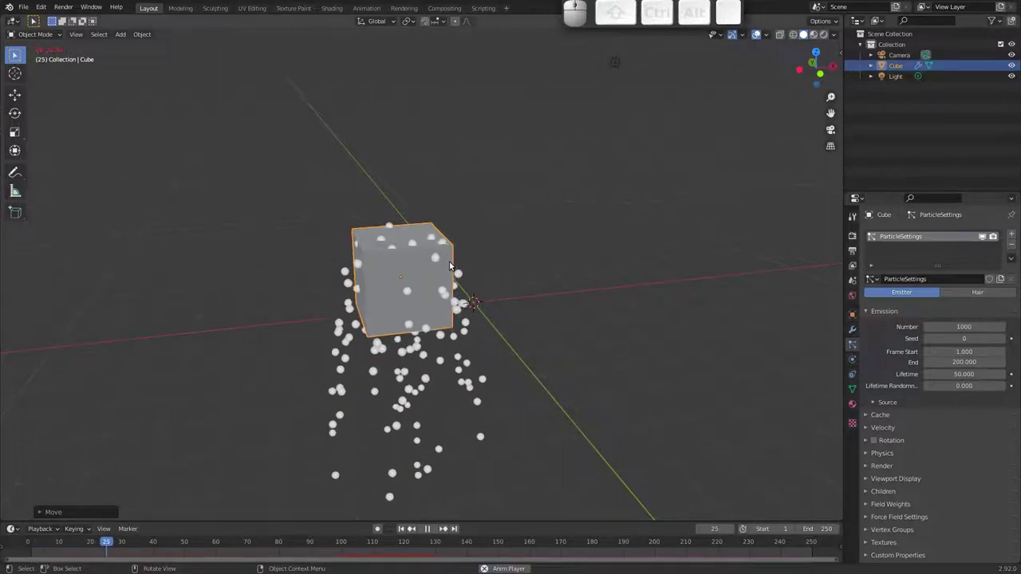
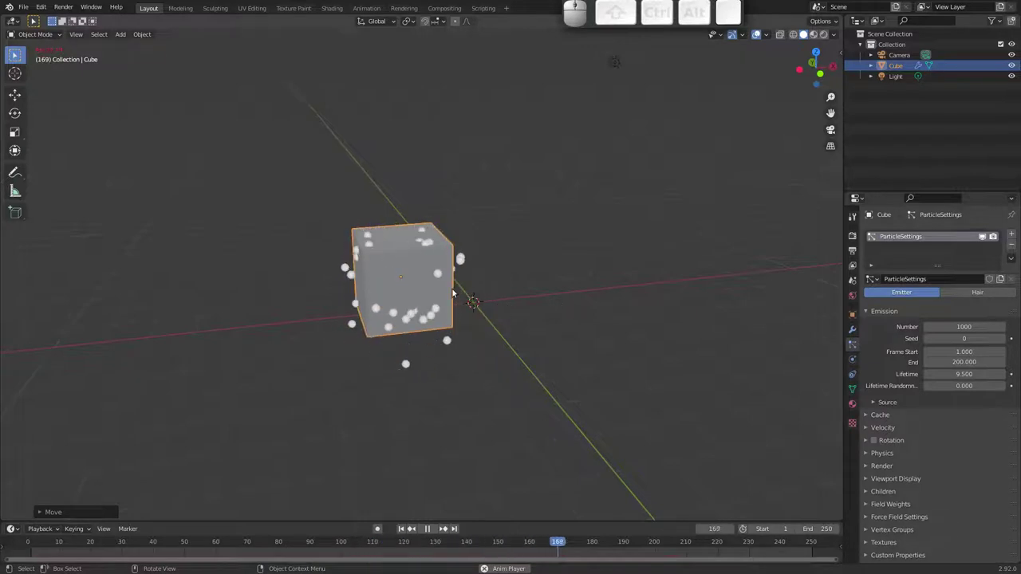
{"action": "key", "text": "Escape"}
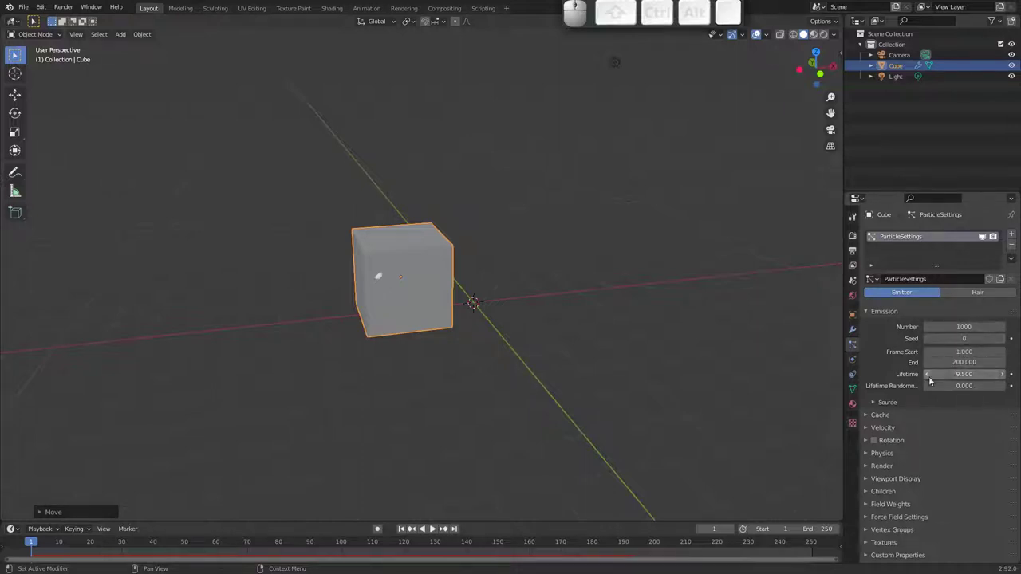
- Set the emitter's Source to emit particles from the cube's Volume
{"action": "left_click", "coordinate": [875, 402]}
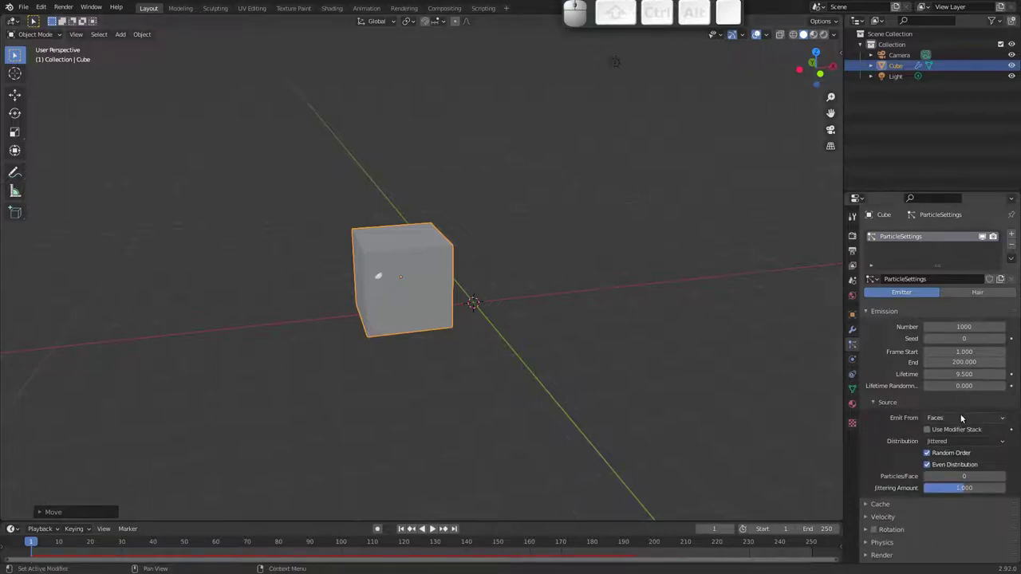
{"action": "left_click", "coordinate": [961, 417]}
{"action": "left_click", "coordinate": [958, 431]}
{"action": "left_click", "coordinate": [968, 418]}
{"action": "left_click", "coordinate": [950, 449]}
- Replay the short-lived volume particles from closer angles, then deselect everything
{"action": "key", "text": "space"}
{"action": "key", "text": "Escape"}
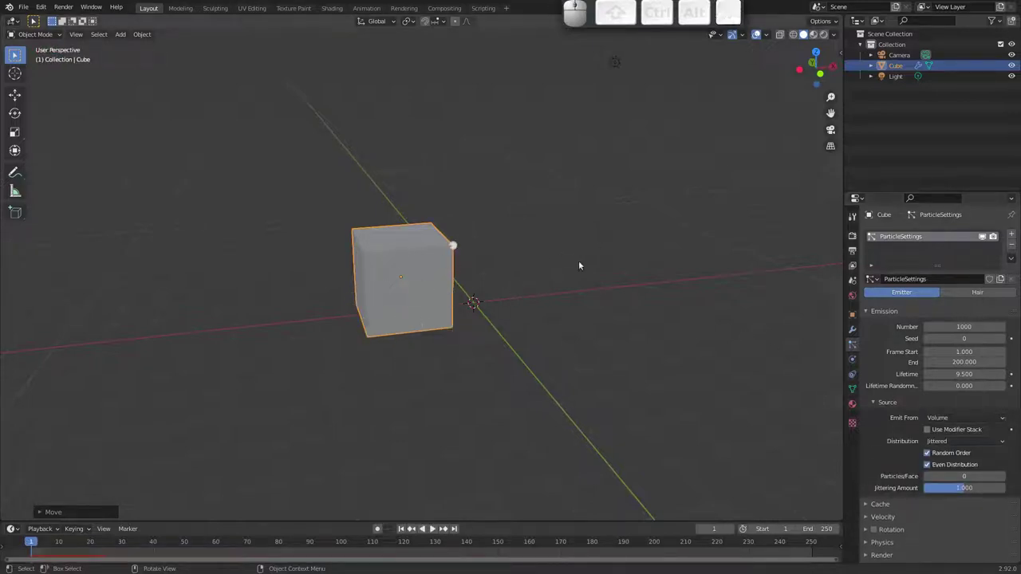
{"action": "left_click_drag", "start_coordinate": [898, 436], "coordinate": [869, 381]}
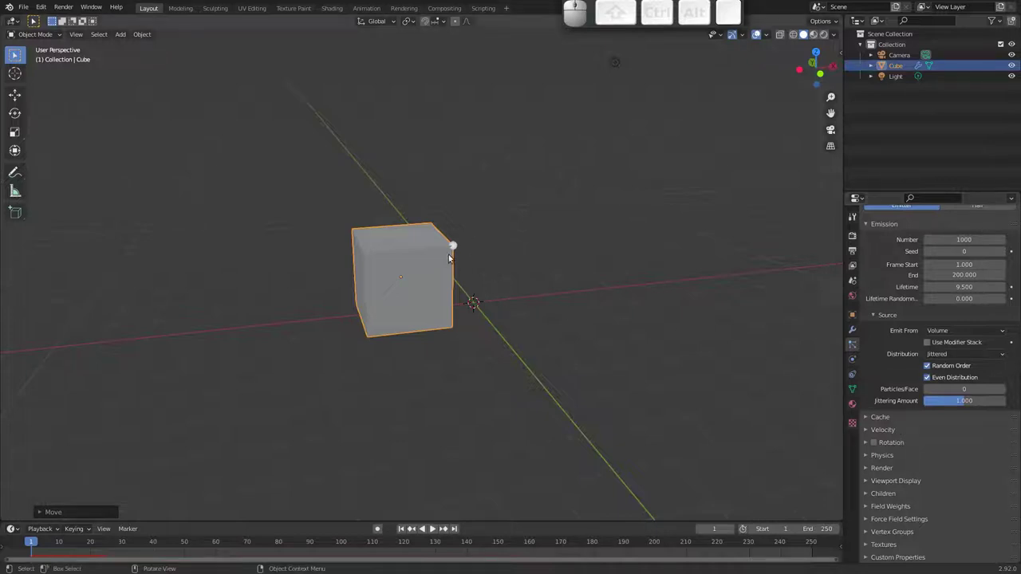
{"action": "left_click_drag", "start_coordinate": [421, 277], "coordinate": [423, 271]}
{"action": "left_click_drag", "start_coordinate": [434, 260], "coordinate": [436, 248]}
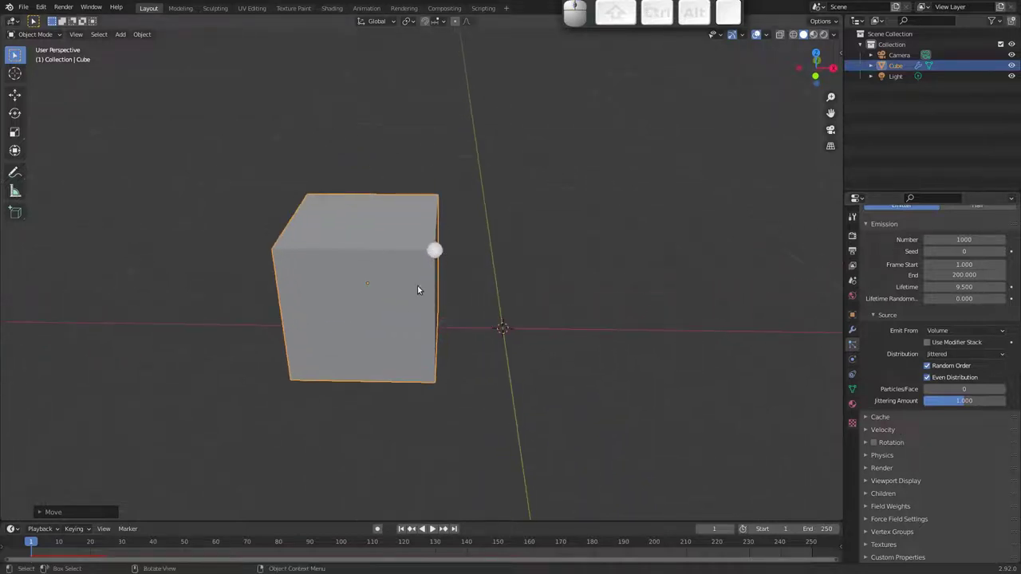
{"action": "key", "text": "space"}
{"action": "key", "text": "Escape"}
{"action": "left_click_drag", "start_coordinate": [399, 276], "coordinate": [402, 288]}
{"action": "left_click_drag", "start_coordinate": [413, 286], "coordinate": [570, 290]}
{"action": "left_click_drag", "start_coordinate": [553, 288], "coordinate": [559, 298]}
{"action": "left_click", "coordinate": [560, 299]}
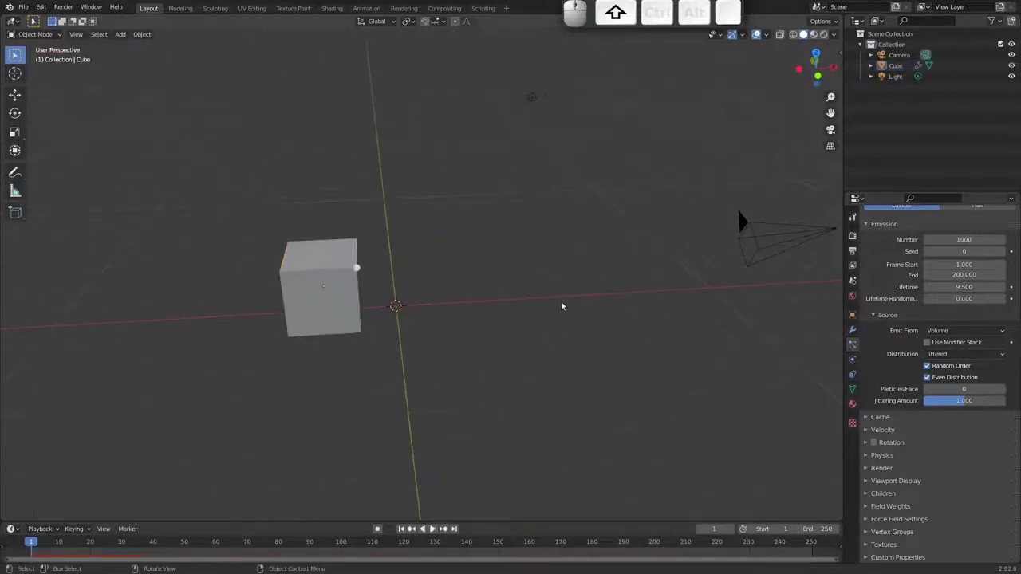
- Add a Suzanne monkey head placed right of the origin, then reselect the cube
{"action": "key", "text": "shift+a"}
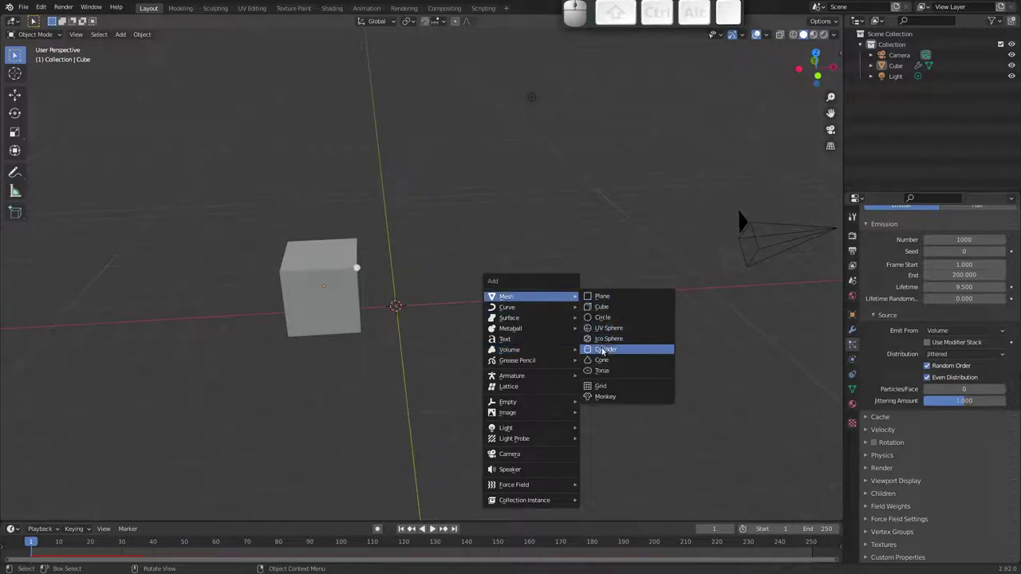
{"action": "left_click", "coordinate": [608, 397]}
{"action": "key", "text": "g"}
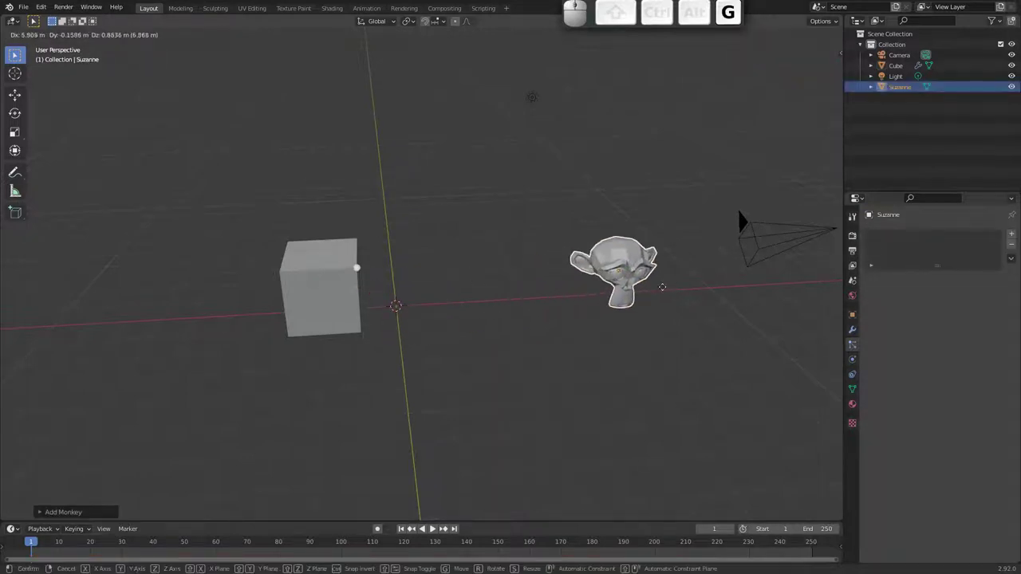
{"action": "left_click", "coordinate": [658, 290]}
{"action": "left_click", "coordinate": [352, 267]}
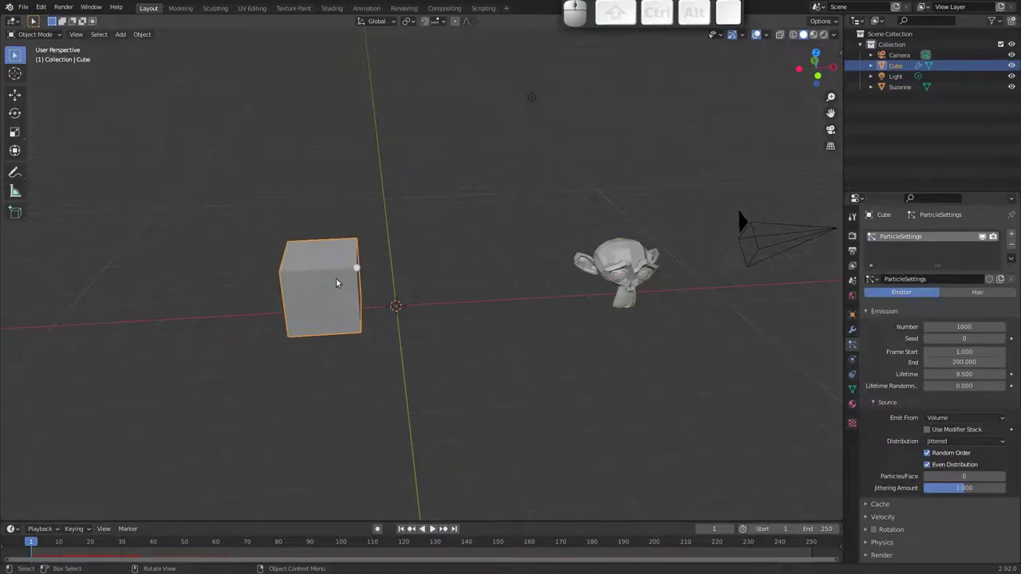
{"action": "left_click_drag", "start_coordinate": [359, 266], "coordinate": [872, 410]}
- Set the particles to Render As Object with Suzanne as the instance object
{"action": "left_click", "coordinate": [360, 267]}
{"action": "left_click_drag", "start_coordinate": [360, 267], "coordinate": [928, 308]}
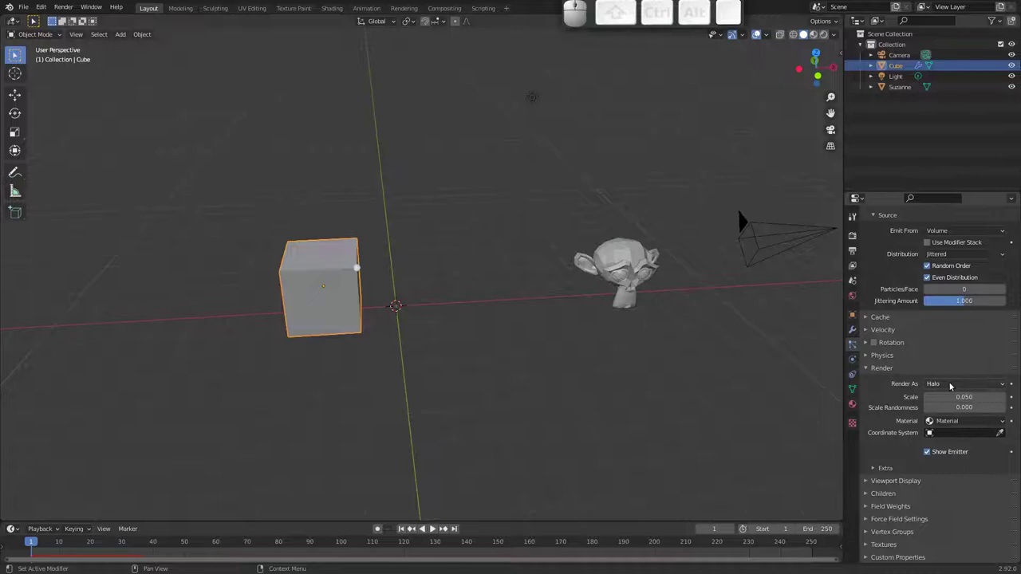
{"action": "left_click", "coordinate": [359, 266]}
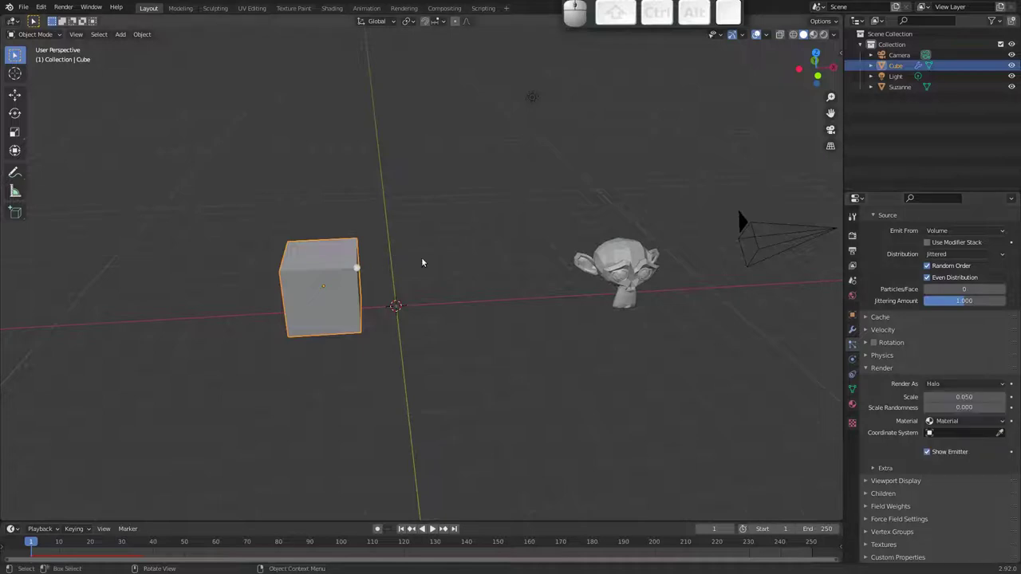
{"action": "left_click_drag", "start_coordinate": [963, 383], "coordinate": [948, 401]}
{"action": "left_click_drag", "start_coordinate": [950, 439], "coordinate": [930, 471]}
{"action": "left_click_drag", "start_coordinate": [969, 443], "coordinate": [950, 502]}
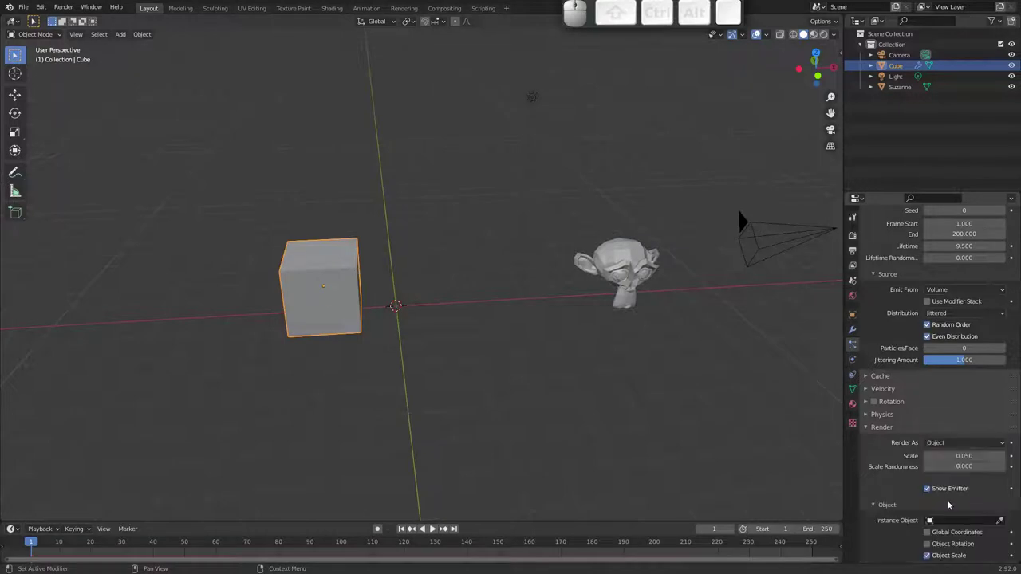
{"action": "left_click", "coordinate": [999, 521]}
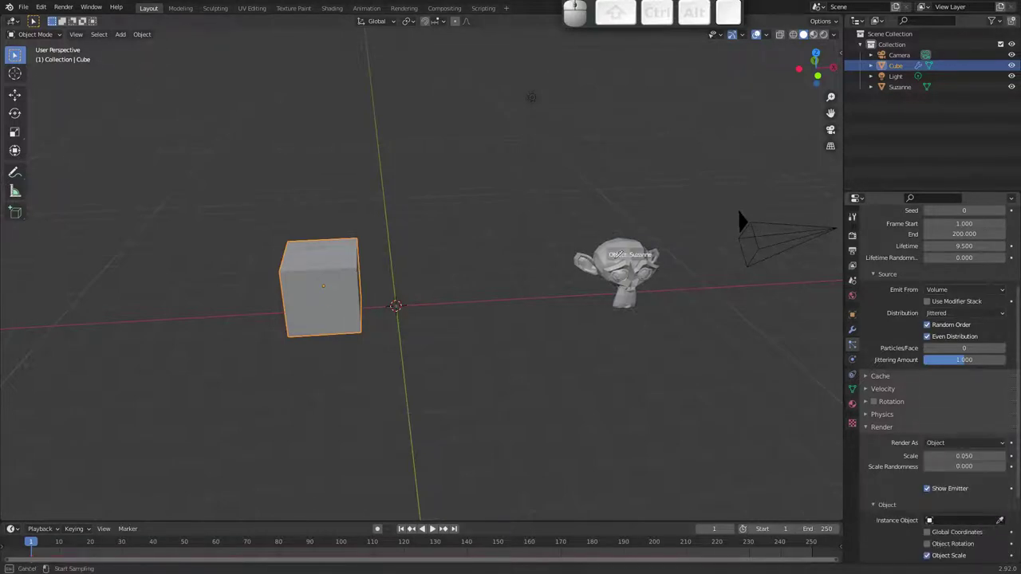
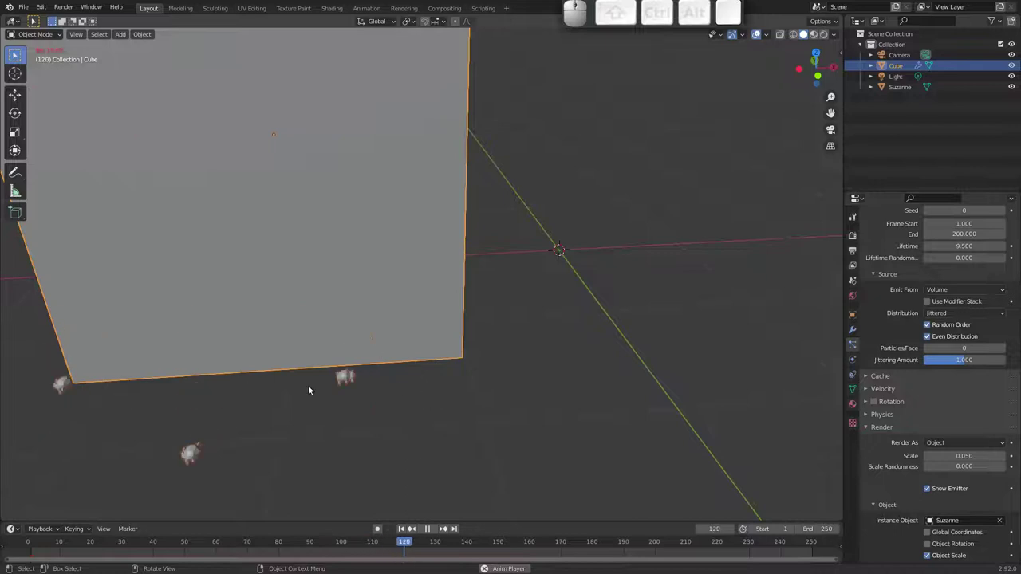
- Replay the monkey-head particles with Object Scale toggled off then back on
{"action": "left_click_drag", "start_coordinate": [384, 287], "coordinate": [442, 229]}
{"action": "middle_click", "coordinate": [378, 274]}
{"action": "key", "text": "Escape"}
{"action": "left_click_drag", "start_coordinate": [892, 478], "coordinate": [903, 375]}
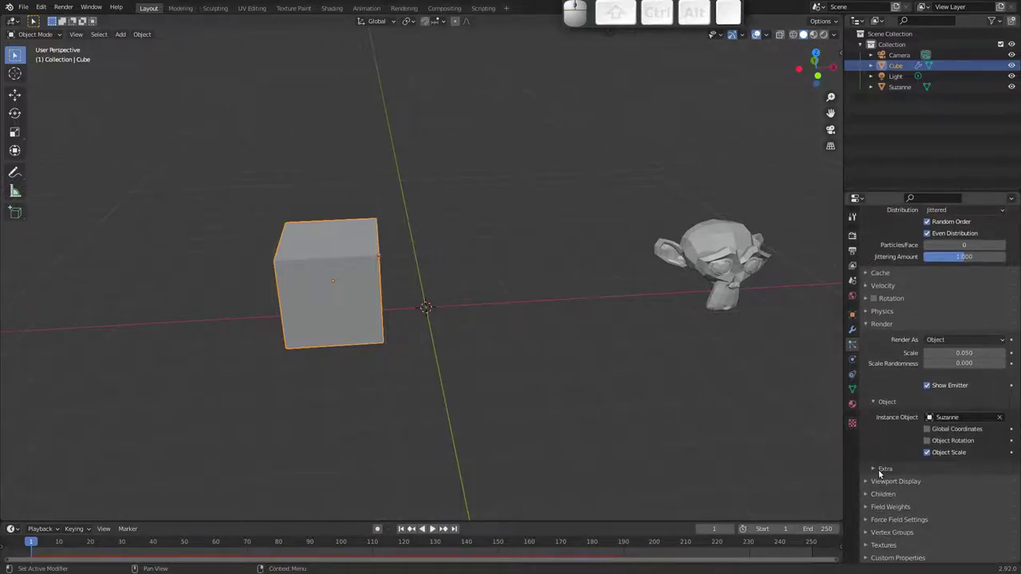
{"action": "left_click", "coordinate": [928, 453]}
{"action": "key", "text": "space"}
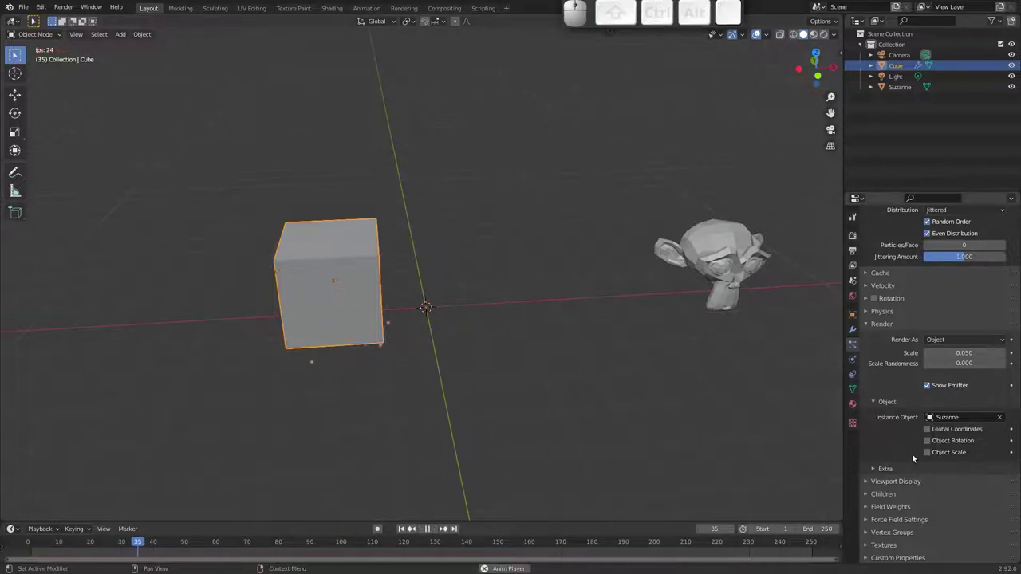
{"action": "left_click", "coordinate": [928, 456]}
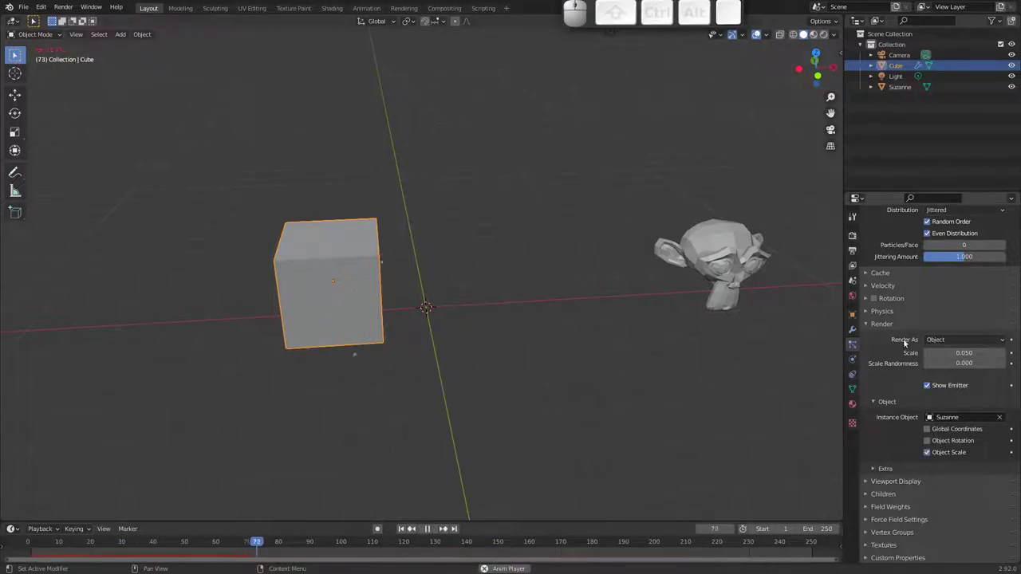
{"action": "key", "text": "Escape"}
{"action": "left_click", "coordinate": [623, 256]}
{"action": "left_click_drag", "start_coordinate": [529, 256], "coordinate": [255, 311]}
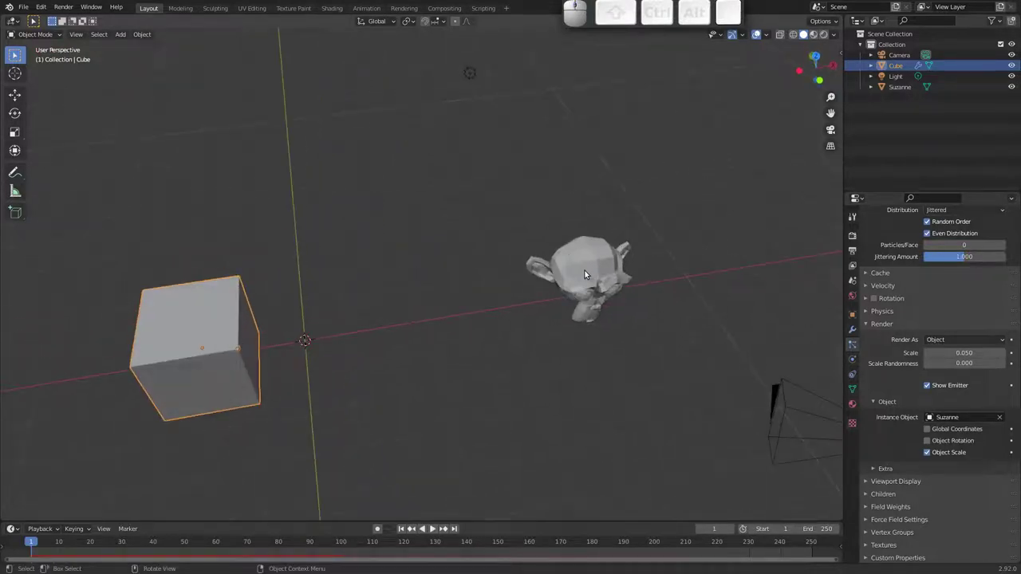
- Add a cone placed above the monkey head and a torus beside it
{"action": "left_click", "coordinate": [592, 271]}
{"action": "key", "text": "shift+a"}
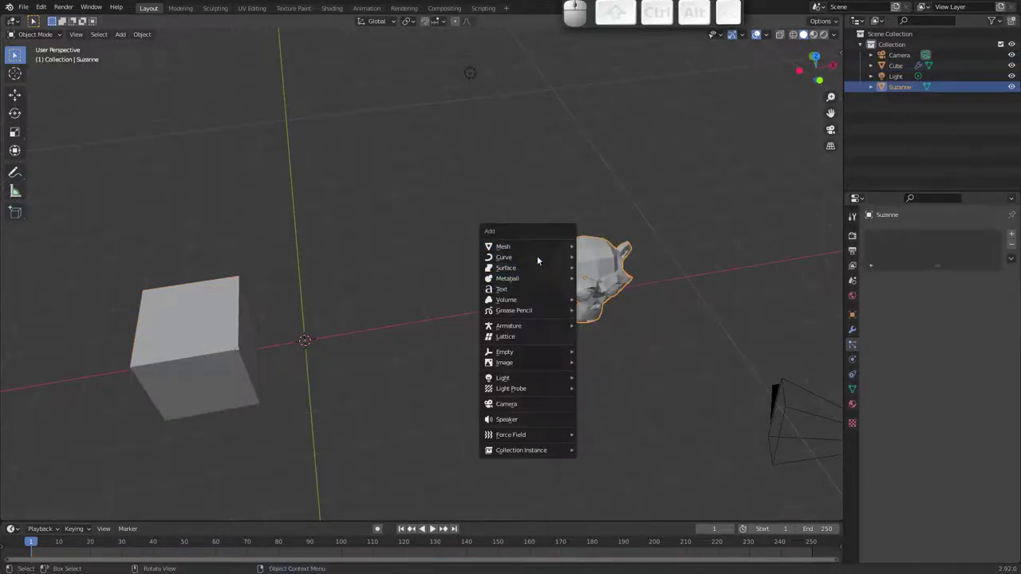
{"action": "left_click", "coordinate": [612, 309]}
{"action": "key", "text": "g"}
{"action": "left_click", "coordinate": [609, 174]}
{"action": "key", "text": "shift+a"}
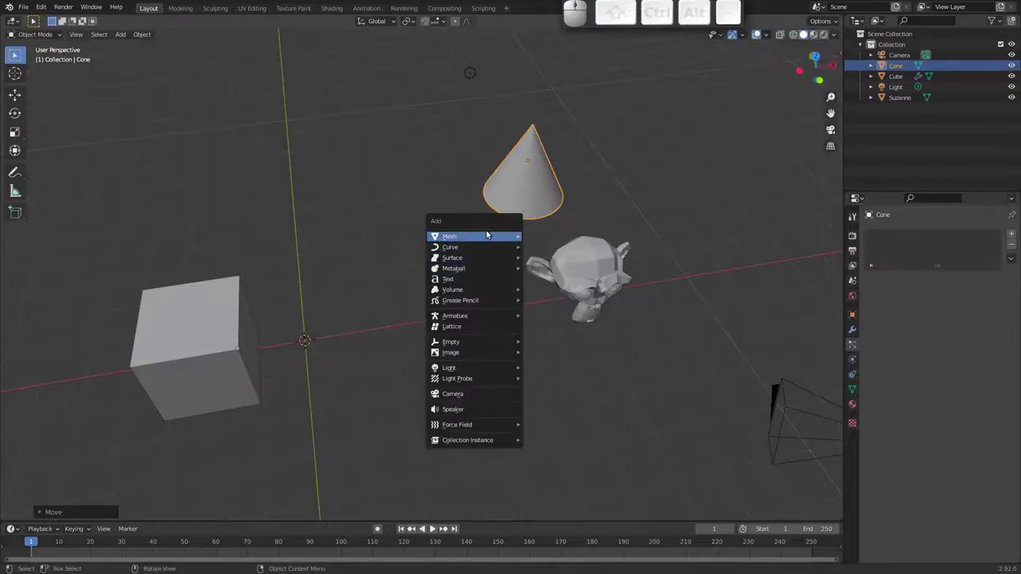
{"action": "left_click", "coordinate": [559, 311]}
{"action": "key", "text": "g"}
{"action": "left_click", "coordinate": [768, 196]}
{"action": "key", "text": "shift+a"}
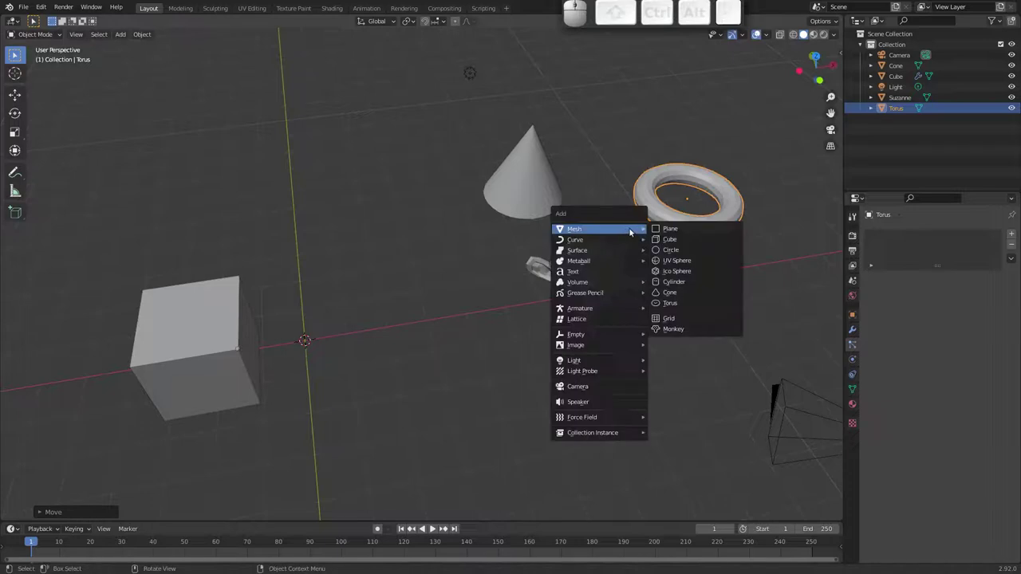
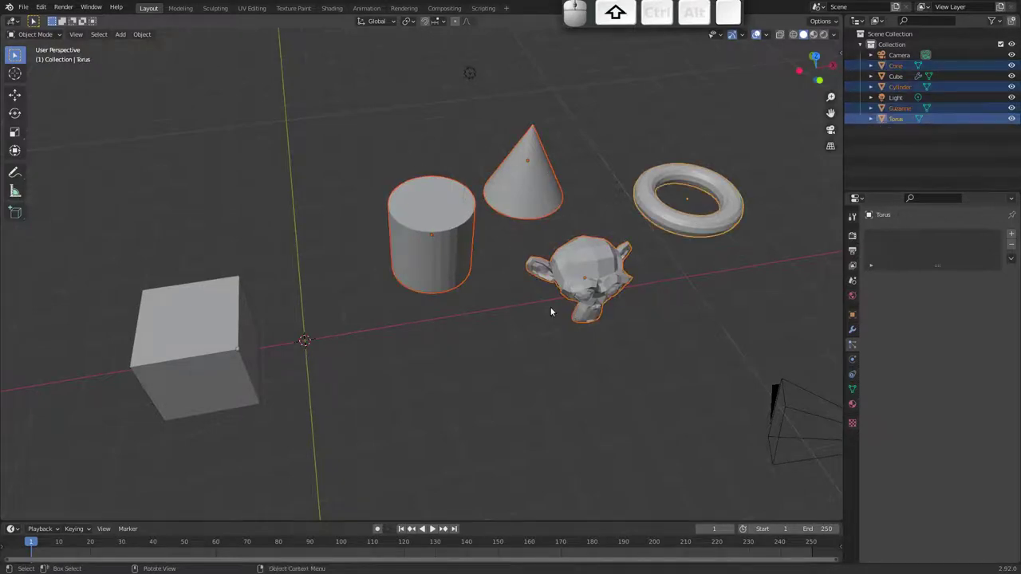
- Move the selected shapes into a new collection (M)
{"action": "key", "text": "m"}
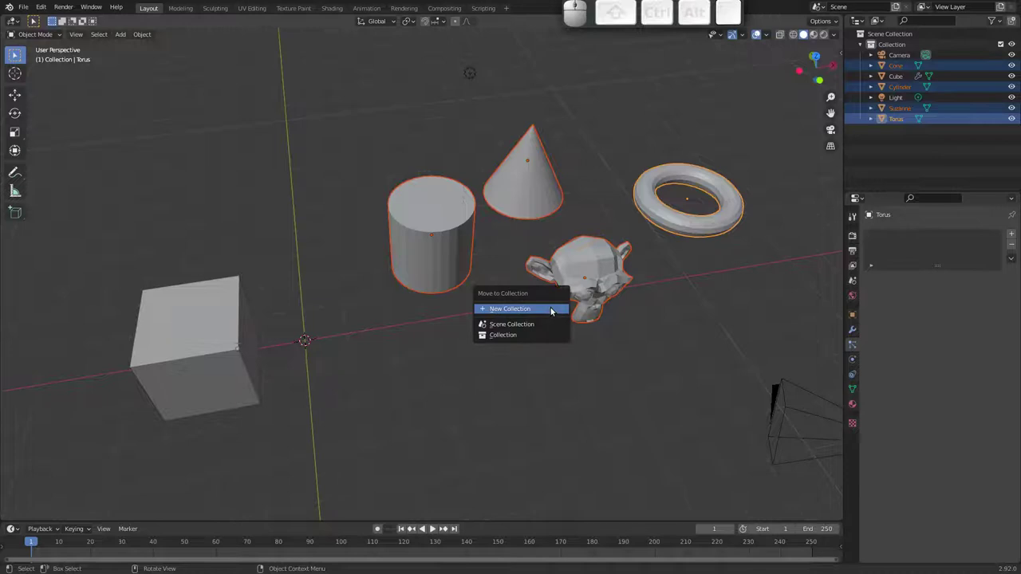
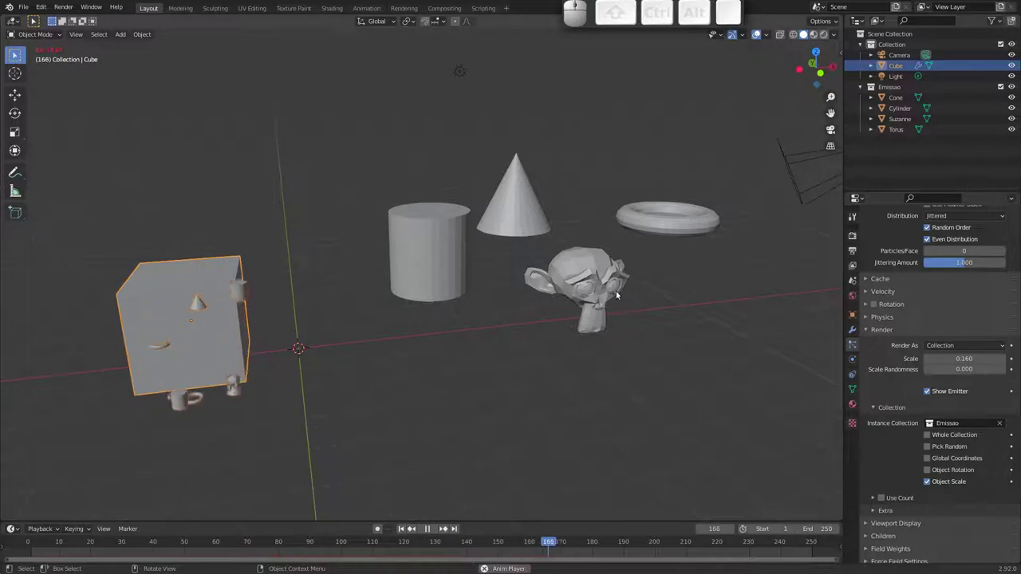
- Toggle Whole Collection on and off in the particle Collection render panel
{"action": "left_click", "coordinate": [933, 437]}
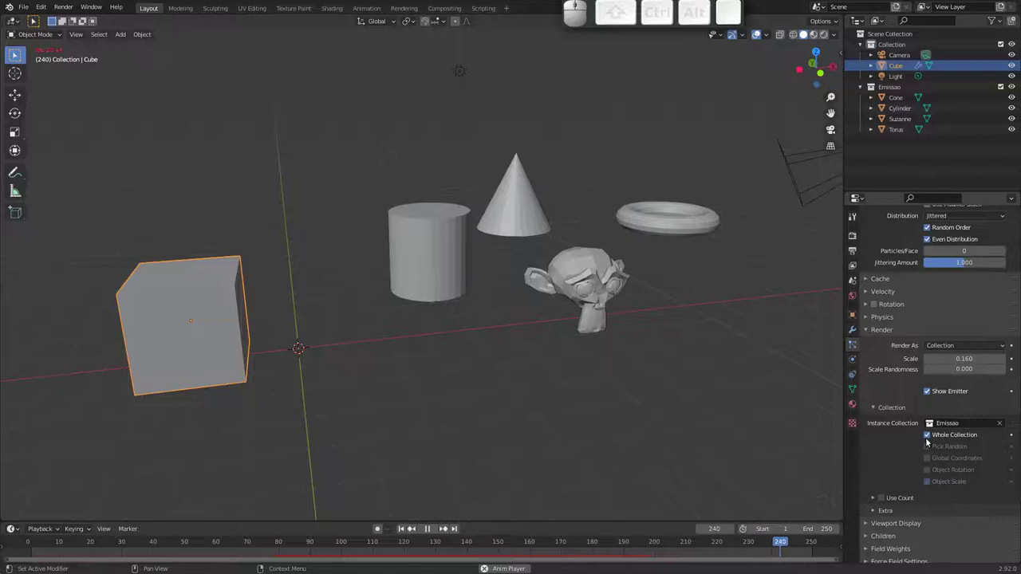
{"action": "left_click", "coordinate": [927, 438]}
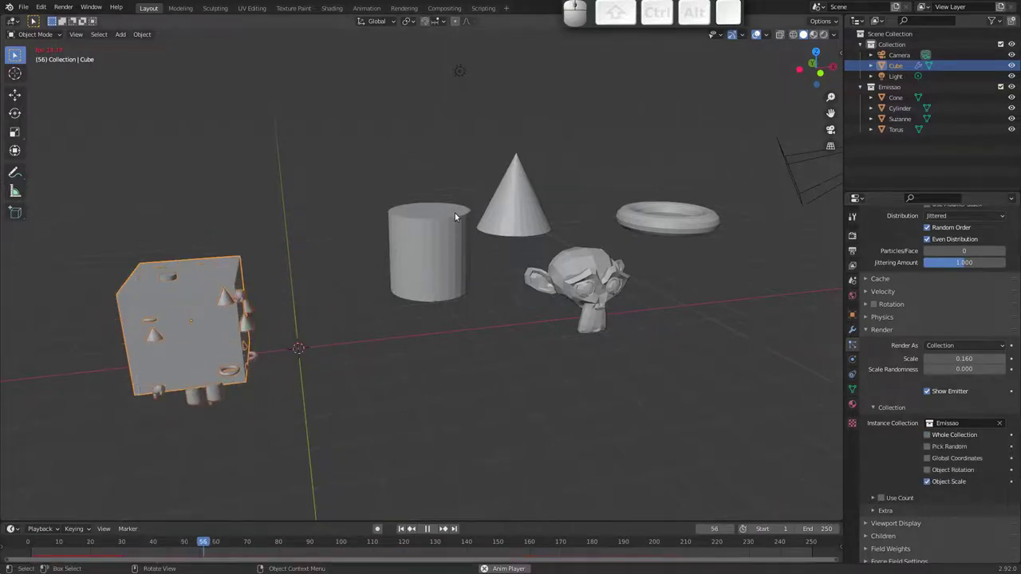
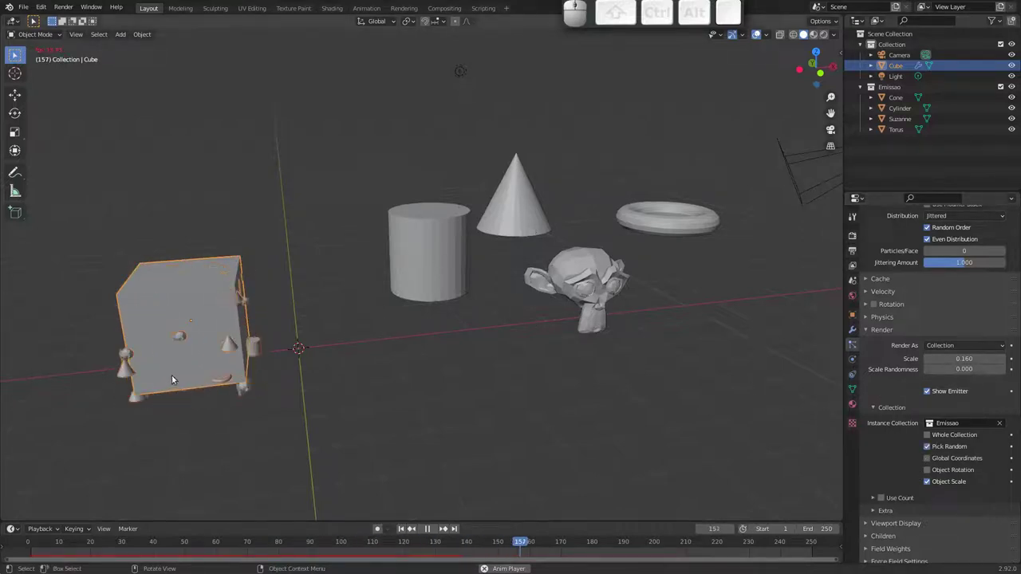
- Play the emission of random Emissao shapes while orbiting, then rewind to frame 1
{"action": "left_click_drag", "start_coordinate": [198, 335], "coordinate": [241, 342]}
{"action": "left_click_drag", "start_coordinate": [266, 329], "coordinate": [234, 350]}
{"action": "left_click_drag", "start_coordinate": [227, 341], "coordinate": [307, 299]}
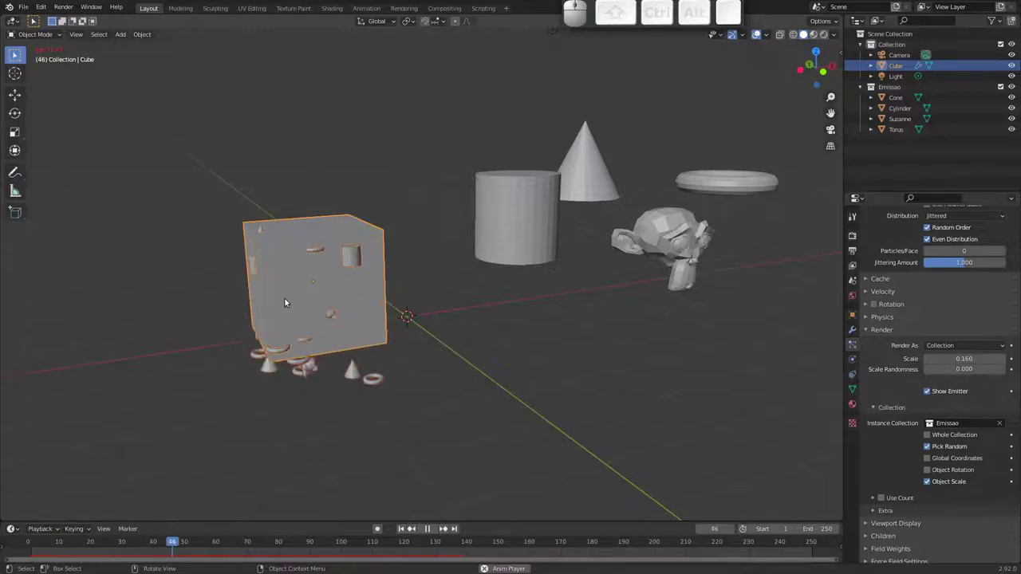
{"action": "left_click_drag", "start_coordinate": [309, 282], "coordinate": [328, 279]}
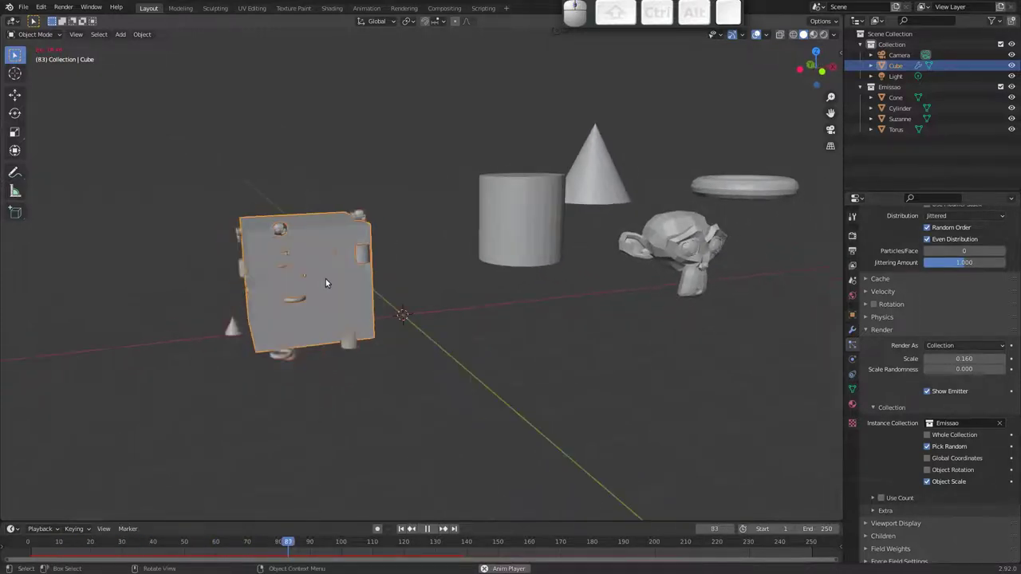
{"action": "left_click", "coordinate": [301, 295]}
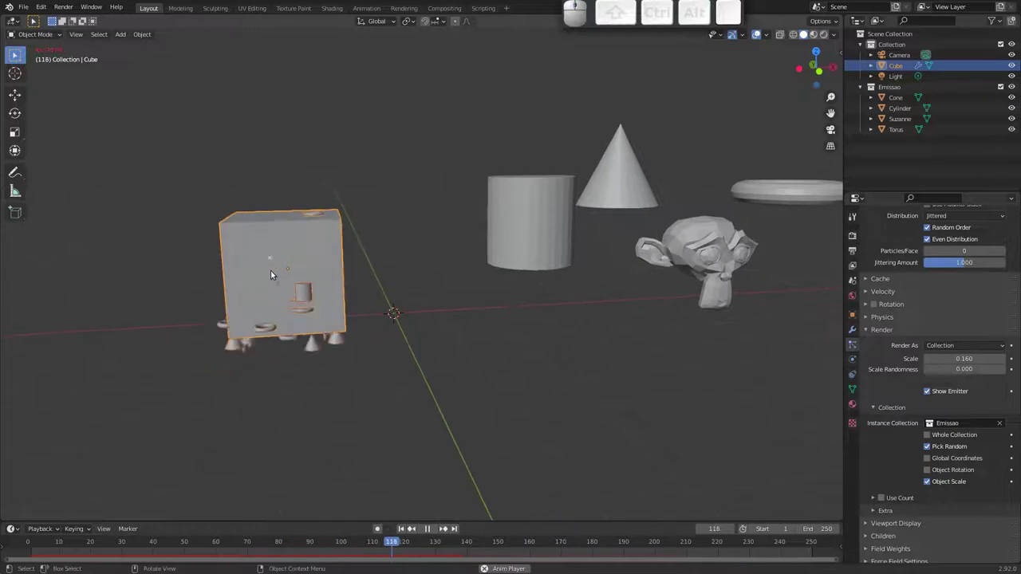
{"action": "key", "text": "Escape"}
{"action": "left_click", "coordinate": [305, 248]}
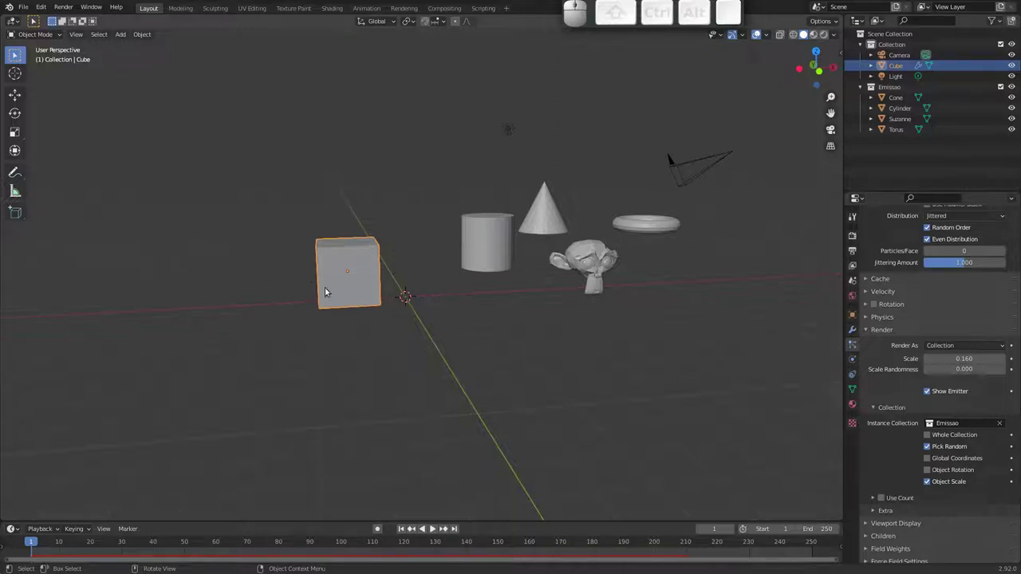
- Add a Wind force field, play to see it bend the particle stream, then reset its rotation
{"action": "key", "text": "shift+a"}
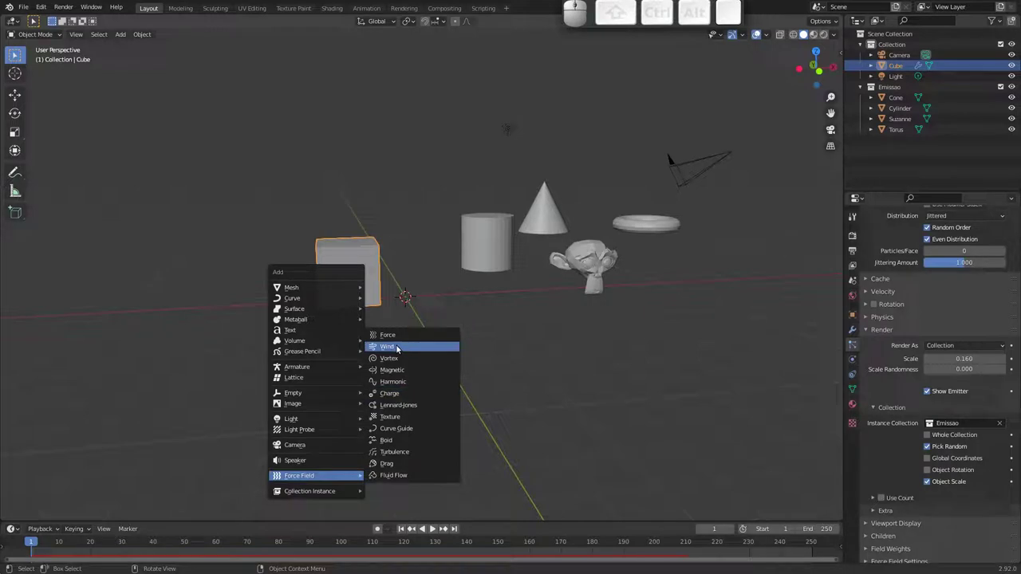
{"action": "left_click", "coordinate": [400, 348]}
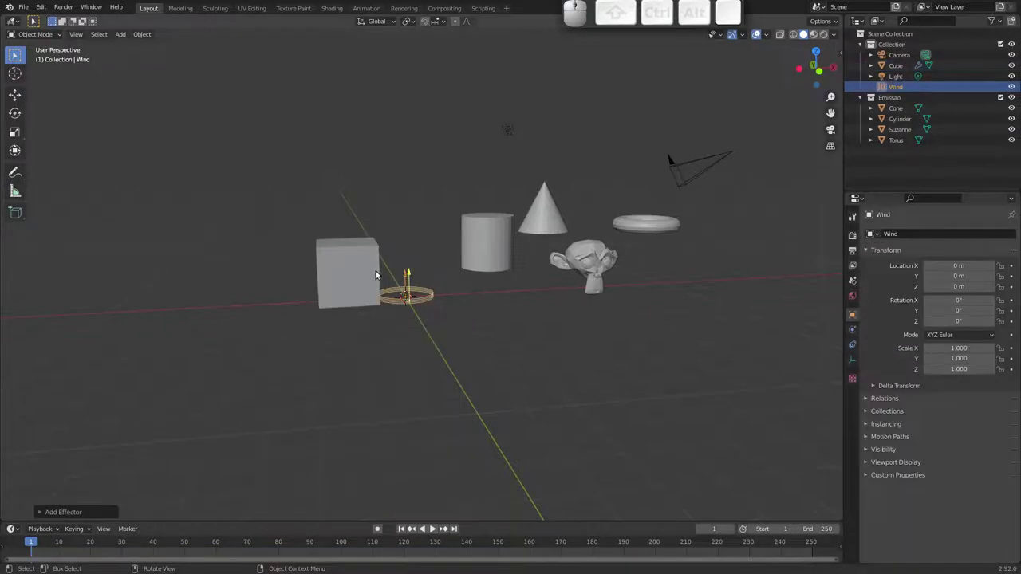
{"action": "key", "text": "space"}
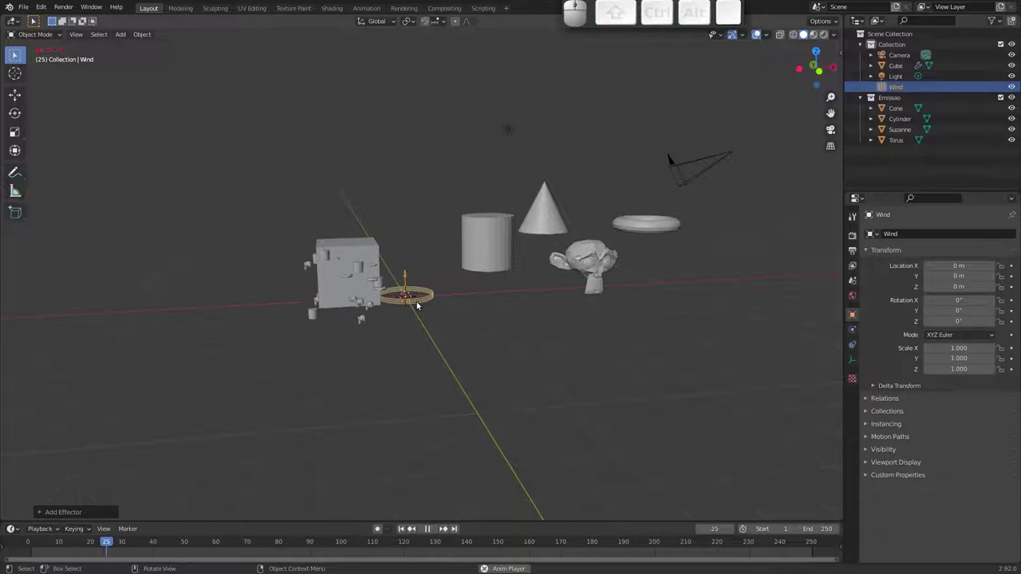
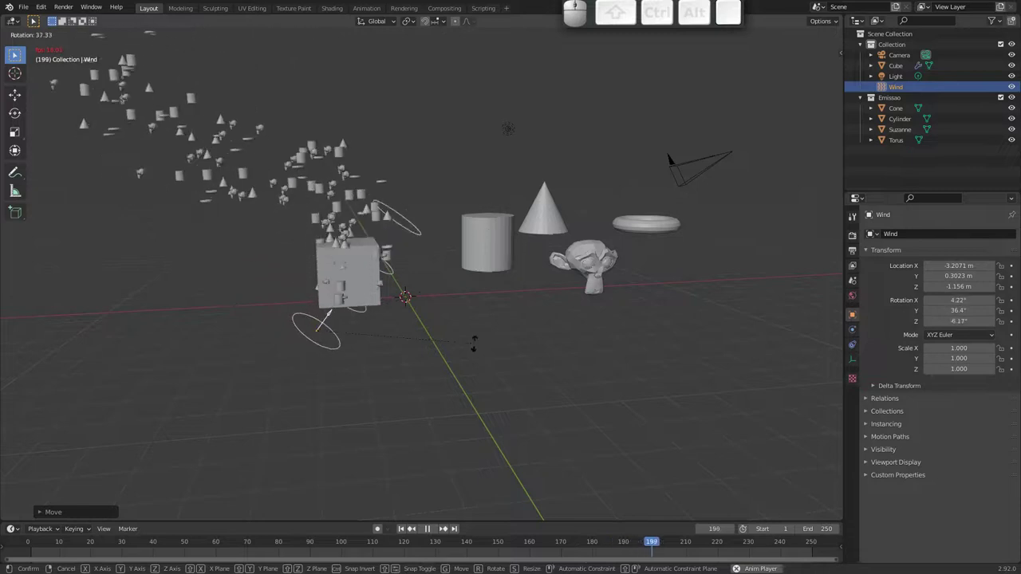
{"action": "key", "text": "Escape"}
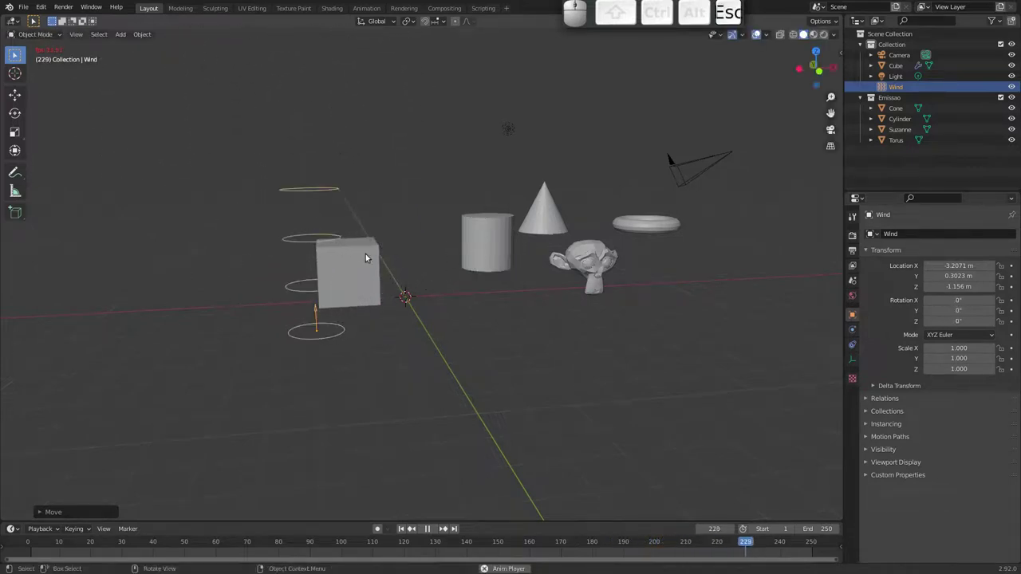
- Delete the wind force field from the scene
{"action": "left_click", "coordinate": [326, 336]}
{"action": "key", "text": "x"}
{"action": "left_click", "coordinate": [303, 339]}
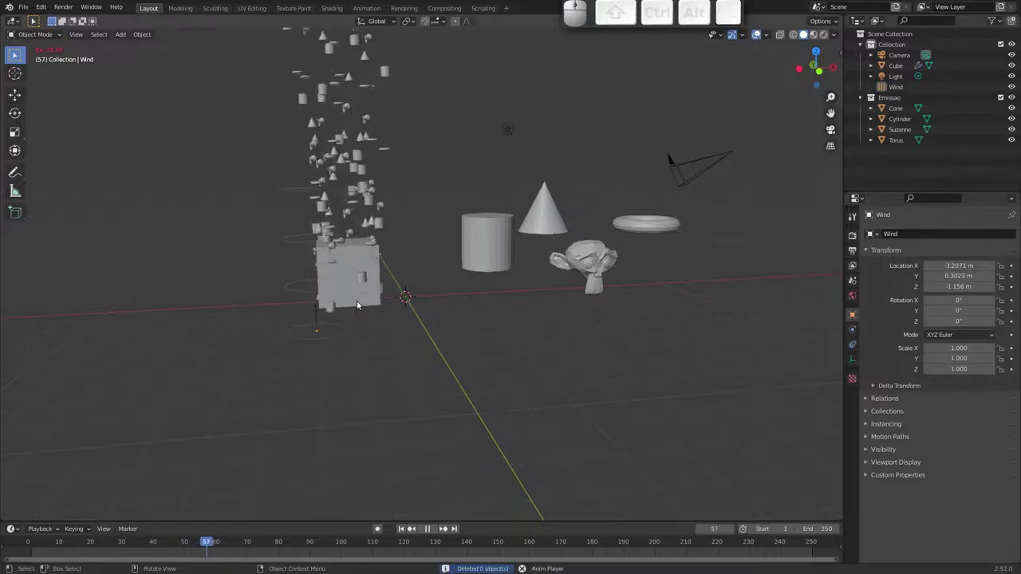
{"action": "left_click", "coordinate": [316, 337]}
{"action": "key", "text": "x"}
{"action": "left_click", "coordinate": [322, 340]}
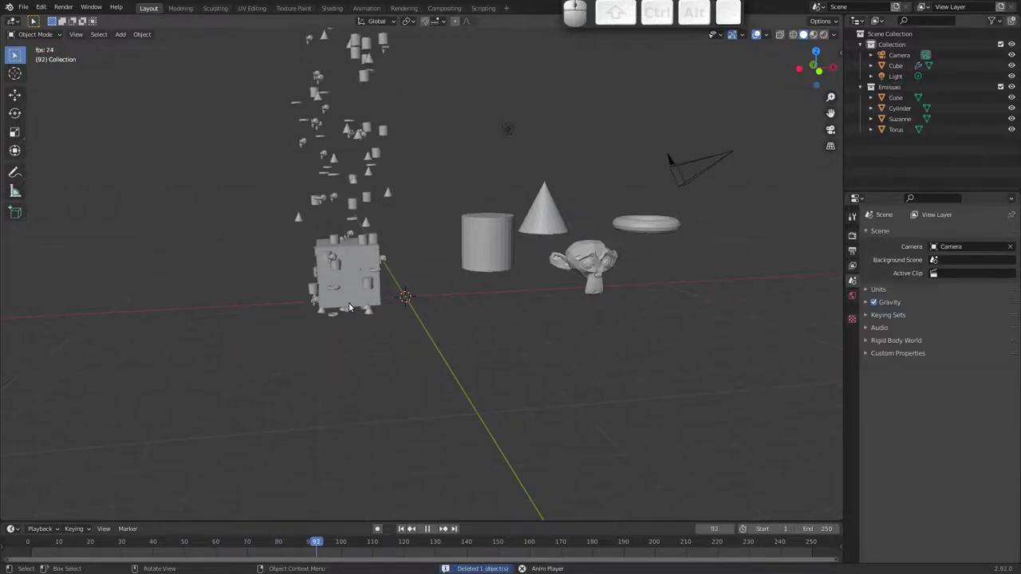
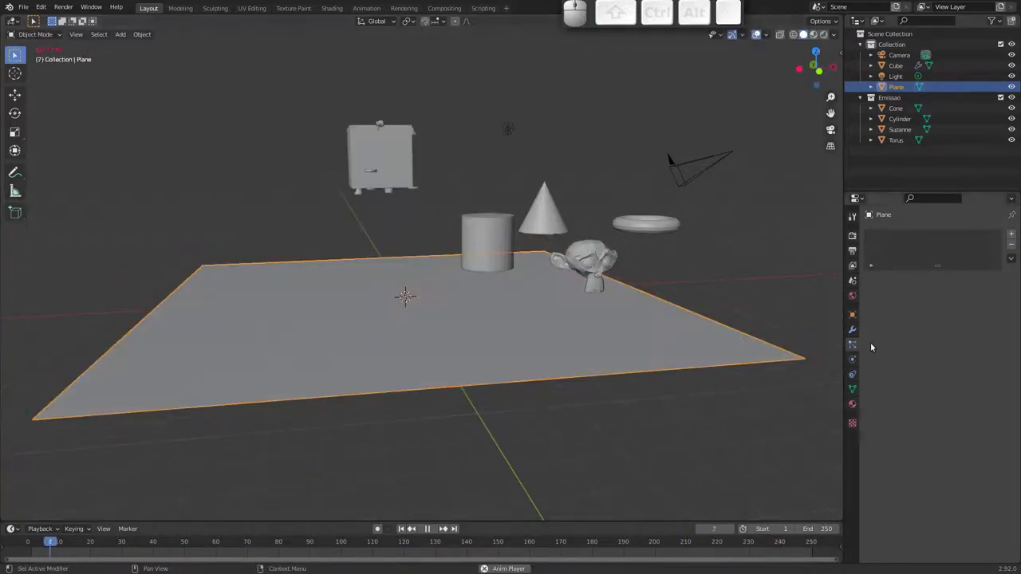
- Enable Collision physics on the ground plane so falling particles land on it
{"action": "left_click", "coordinate": [856, 359]}
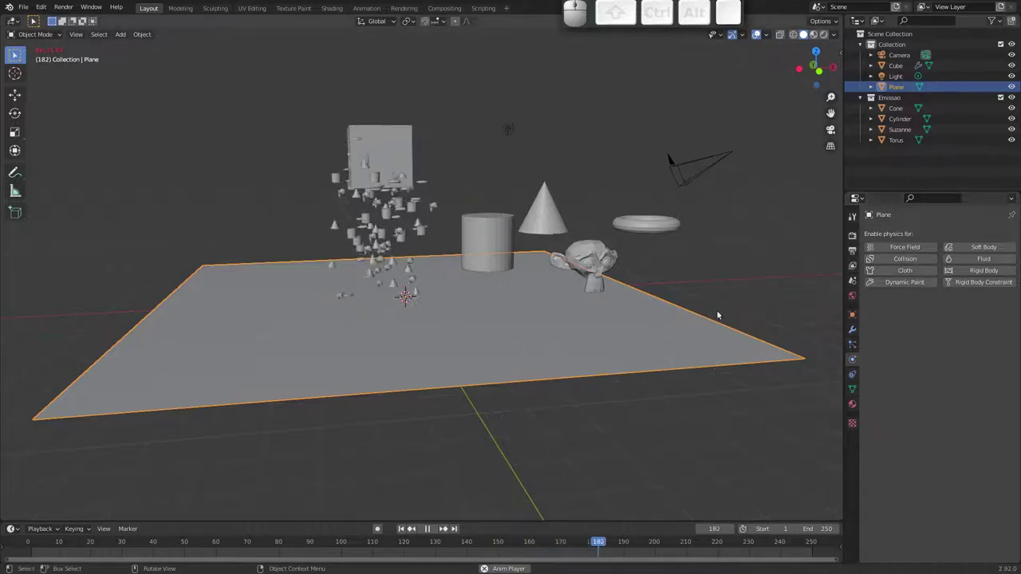
{"action": "left_click", "coordinate": [897, 260]}
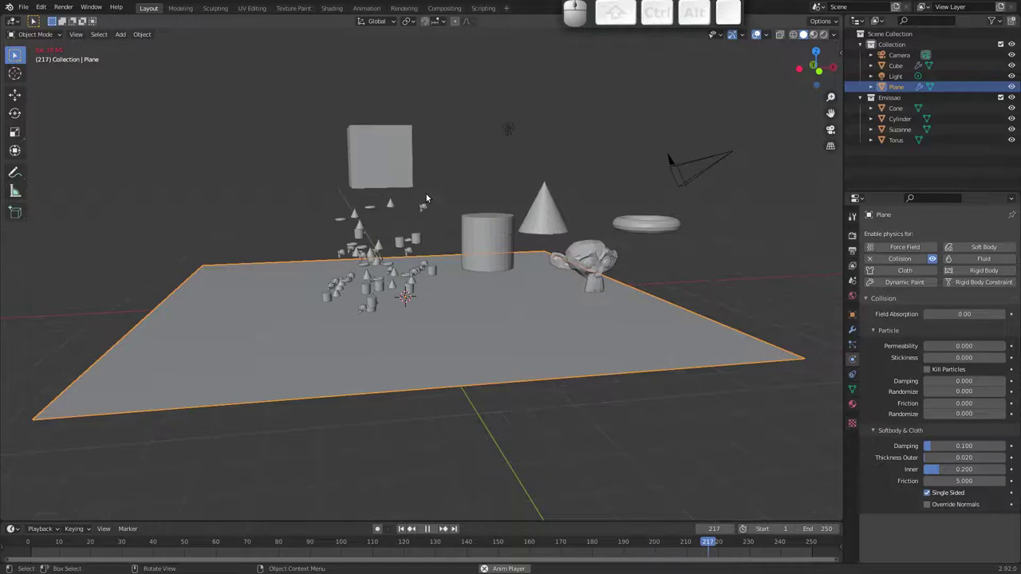
- Uncheck Kill Particles on the plane's collision and set Stickiness to 10
{"action": "left_click", "coordinate": [675, 358]}
{"action": "key", "text": "g"}
{"action": "key", "text": "Escape"}
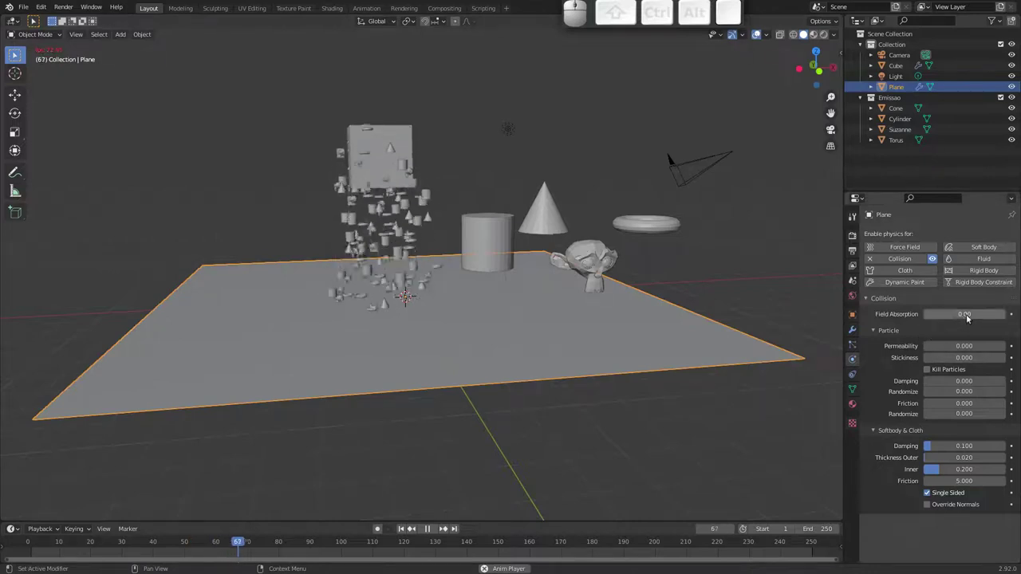
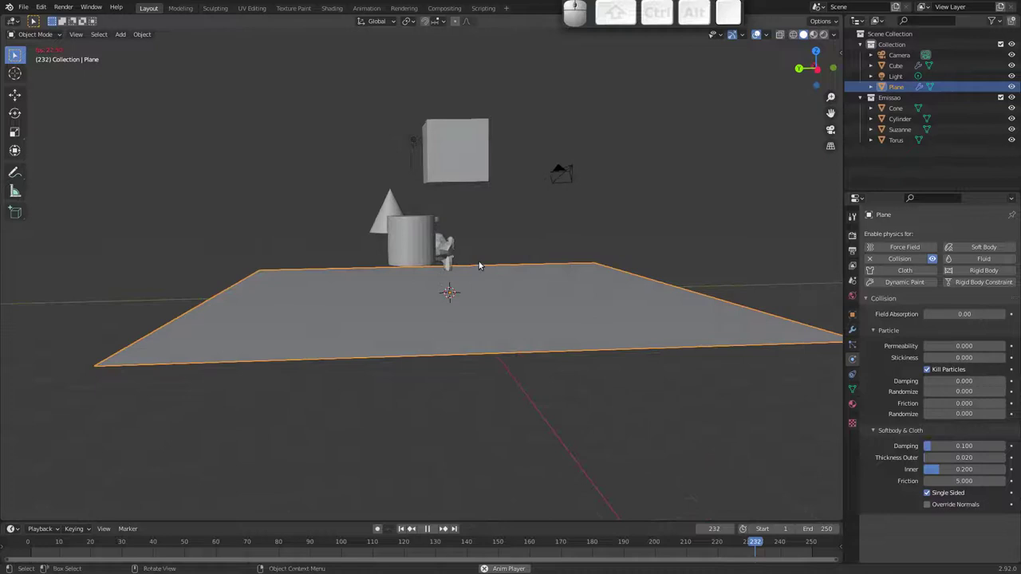
{"action": "left_click", "coordinate": [932, 374]}
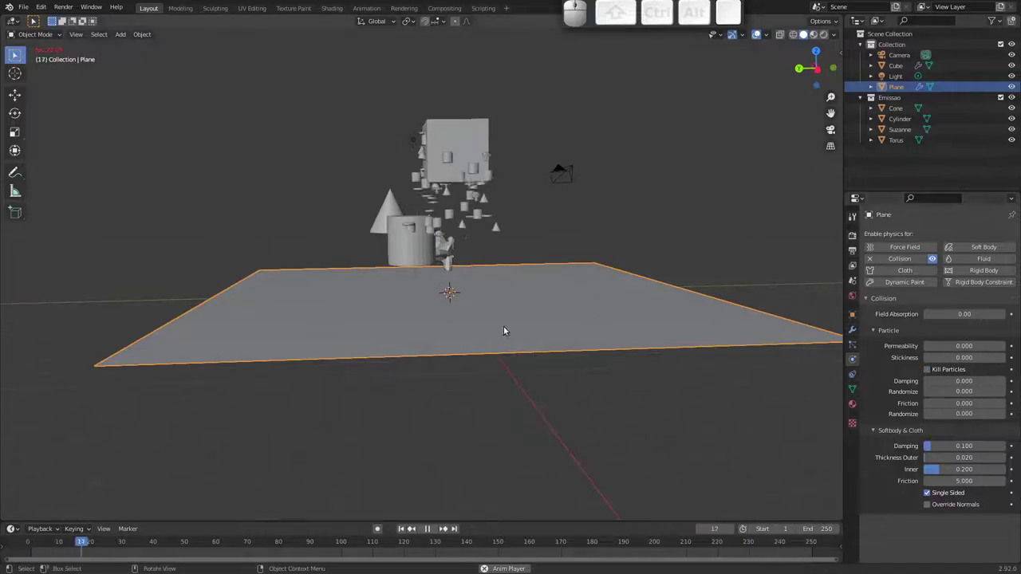
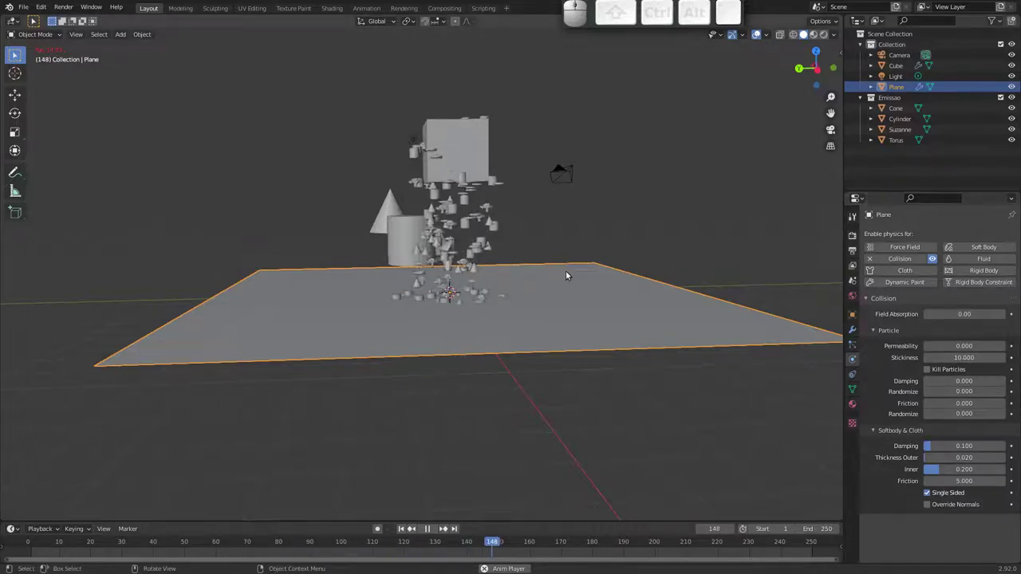
- Orbit the scene to watch the Emissao shapes drop onto the sticky plane
{"action": "left_click_drag", "start_coordinate": [471, 291], "coordinate": [462, 303]}
{"action": "left_click_drag", "start_coordinate": [478, 284], "coordinate": [436, 277]}
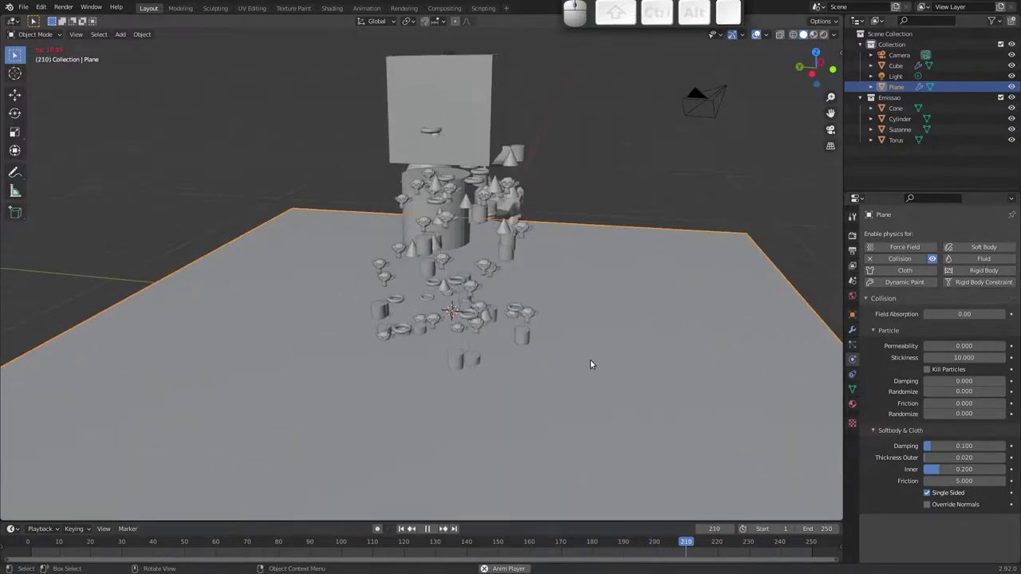
{"action": "left_click_drag", "start_coordinate": [537, 304], "coordinate": [572, 282]}
{"action": "left_click_drag", "start_coordinate": [570, 293], "coordinate": [559, 304]}
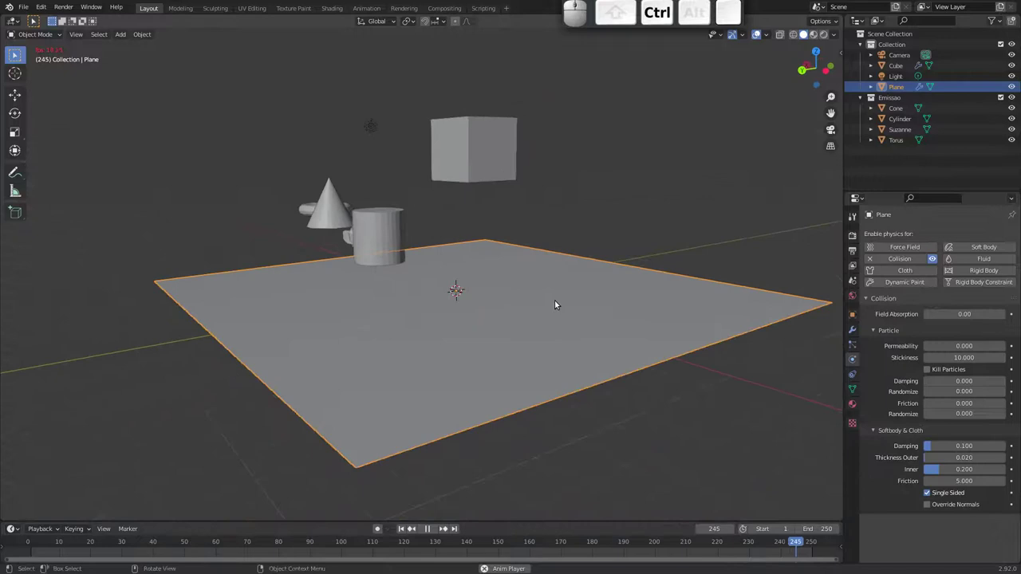
{"action": "middle_click", "coordinate": [539, 284]}
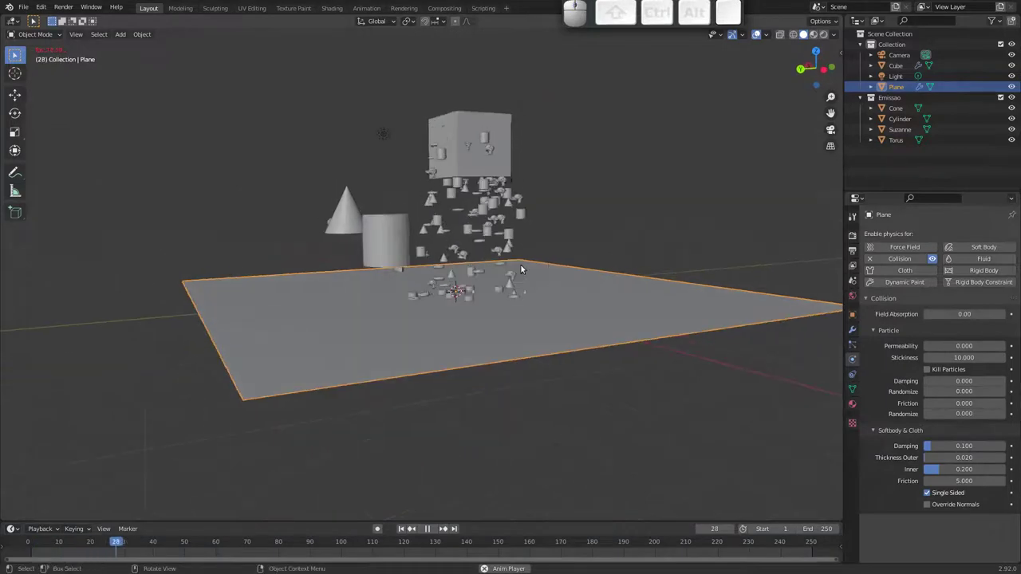
{"action": "left_click_drag", "start_coordinate": [532, 276], "coordinate": [434, 256]}
{"action": "left_click_drag", "start_coordinate": [397, 262], "coordinate": [462, 250]}
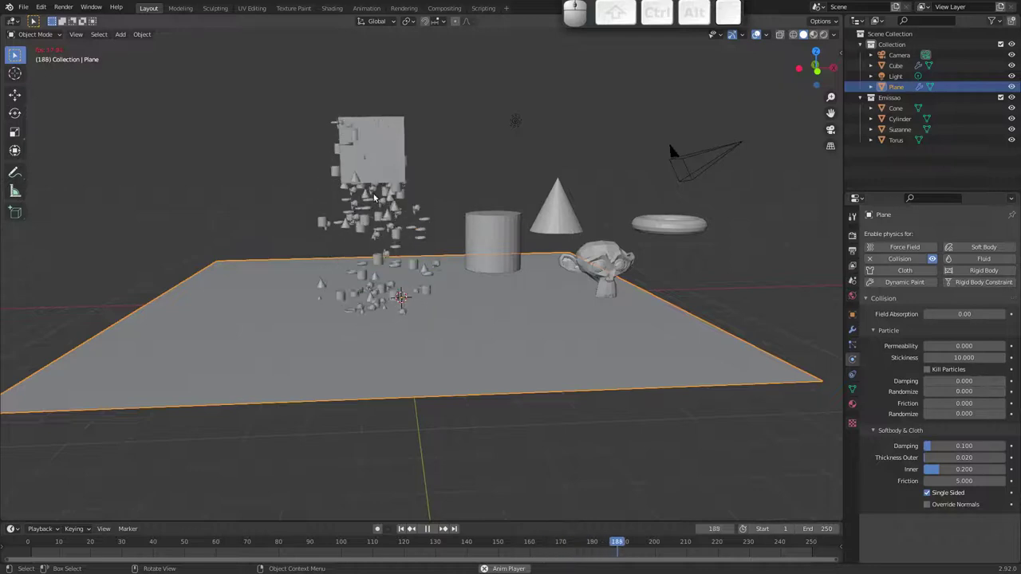
- Select the cube, rewind to frame 1 and show its particle settings to switch to Hair
{"action": "left_click", "coordinate": [390, 162]}
{"action": "key", "text": "g"}
{"action": "key", "text": "Escape"}
{"action": "key", "text": "Escape"}
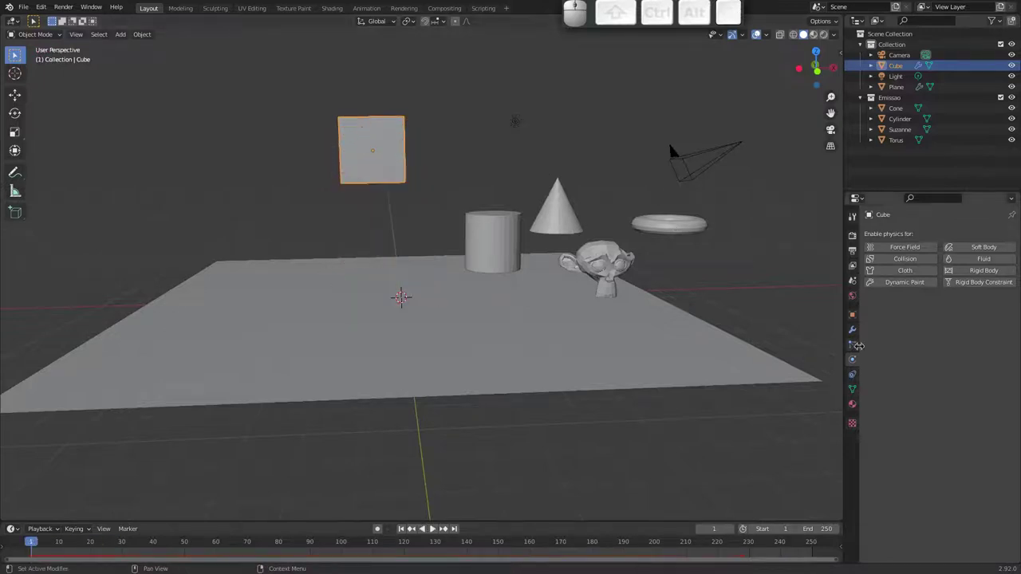
{"action": "left_click", "coordinate": [856, 343]}
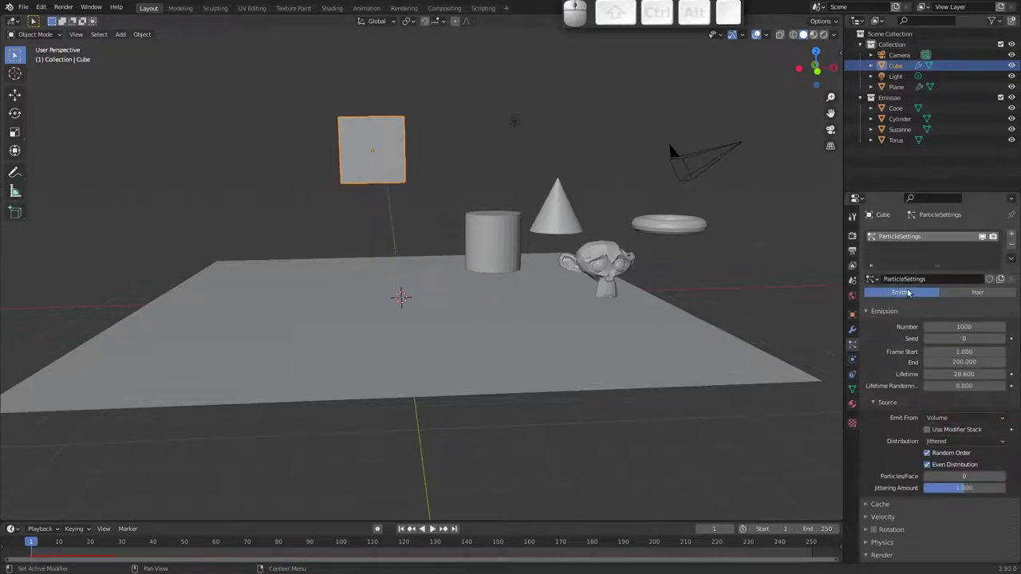
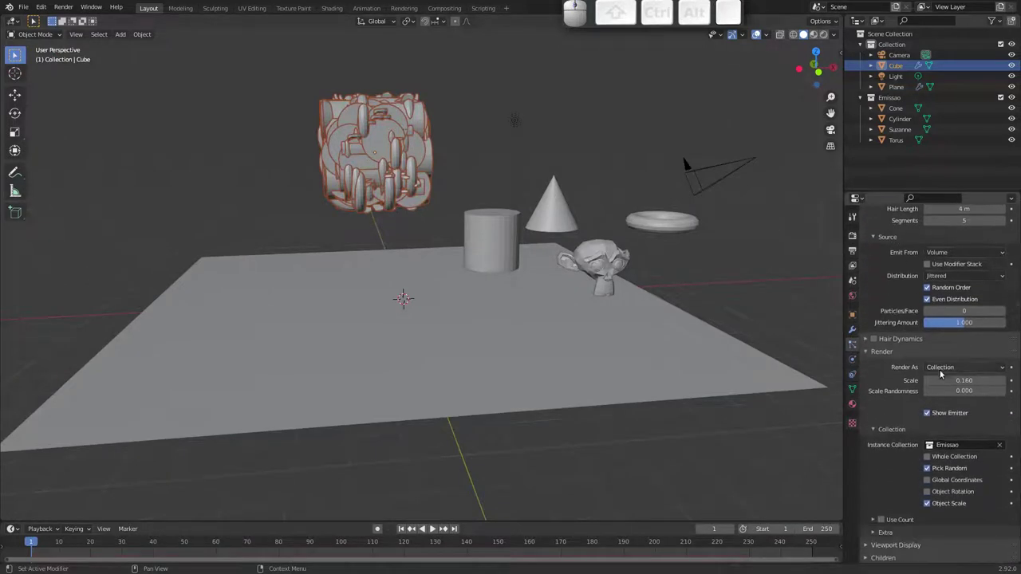
- Render the cube's hair as Path strands and play the animation
{"action": "left_click", "coordinate": [1003, 369]}
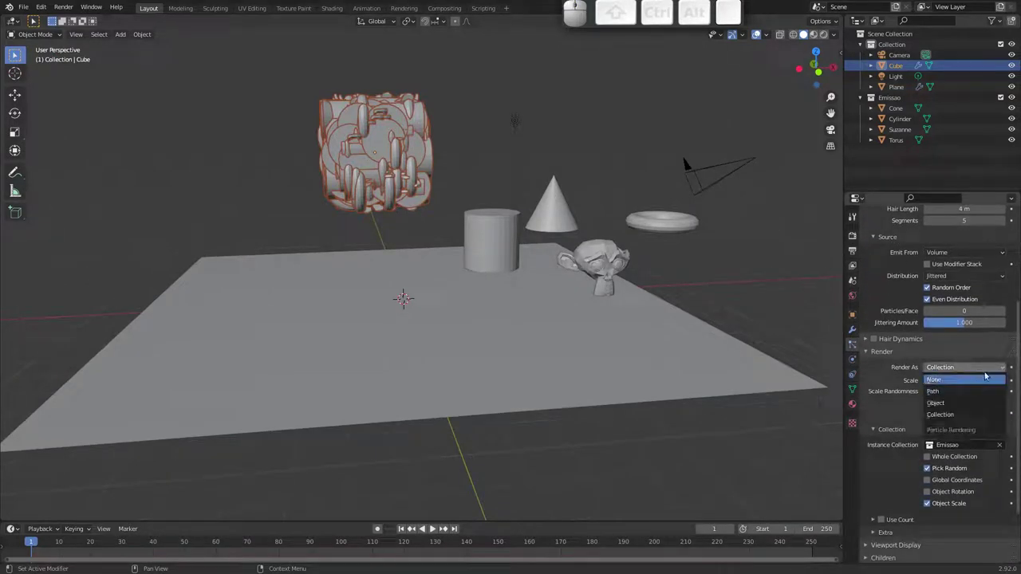
{"action": "left_click", "coordinate": [953, 390]}
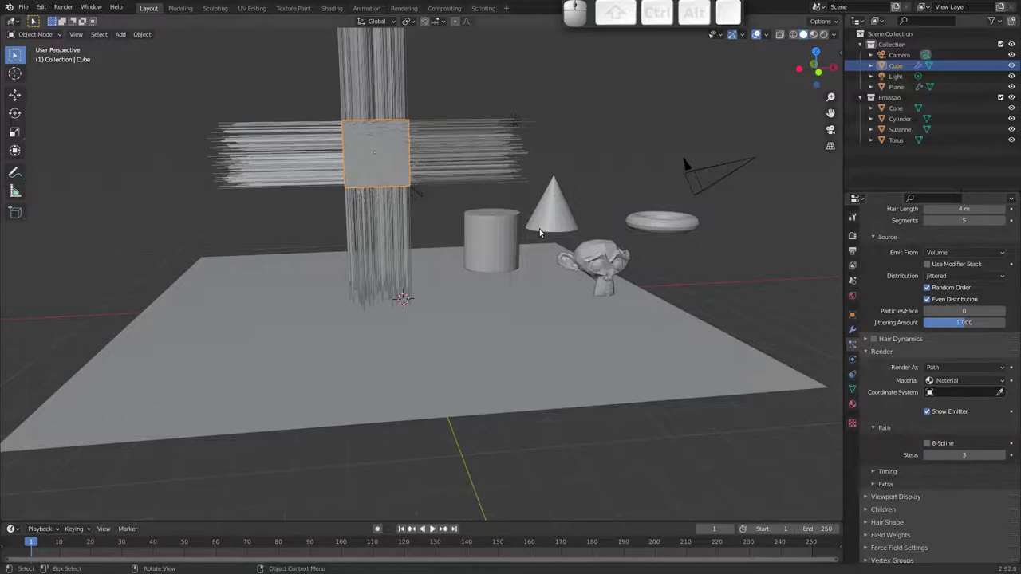
{"action": "left_click_drag", "start_coordinate": [401, 175], "coordinate": [374, 182]}
{"action": "key", "text": "space"}
{"action": "left_click_drag", "start_coordinate": [392, 184], "coordinate": [400, 234]}
{"action": "left_click_drag", "start_coordinate": [406, 212], "coordinate": [331, 239]}
{"action": "left_click_drag", "start_coordinate": [410, 250], "coordinate": [484, 245]}
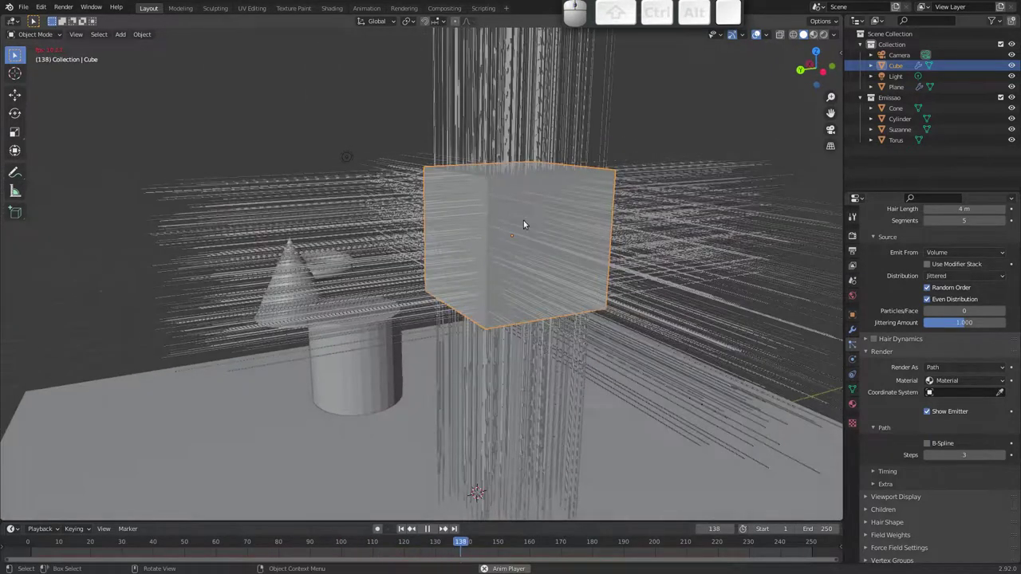
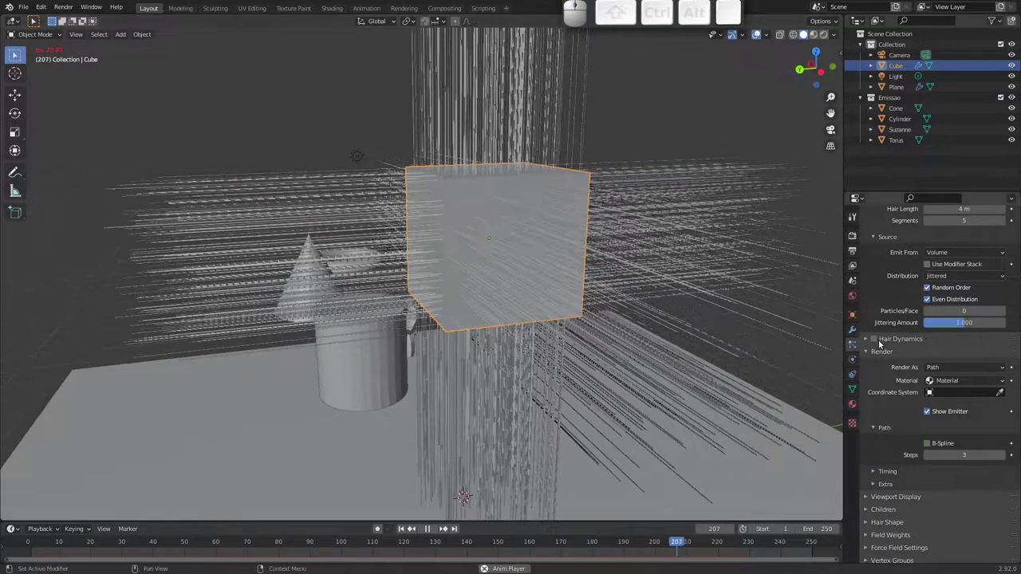
- Enable Hair Dynamics so the strands droop, then rewind to frame 1
{"action": "left_click", "coordinate": [876, 342]}
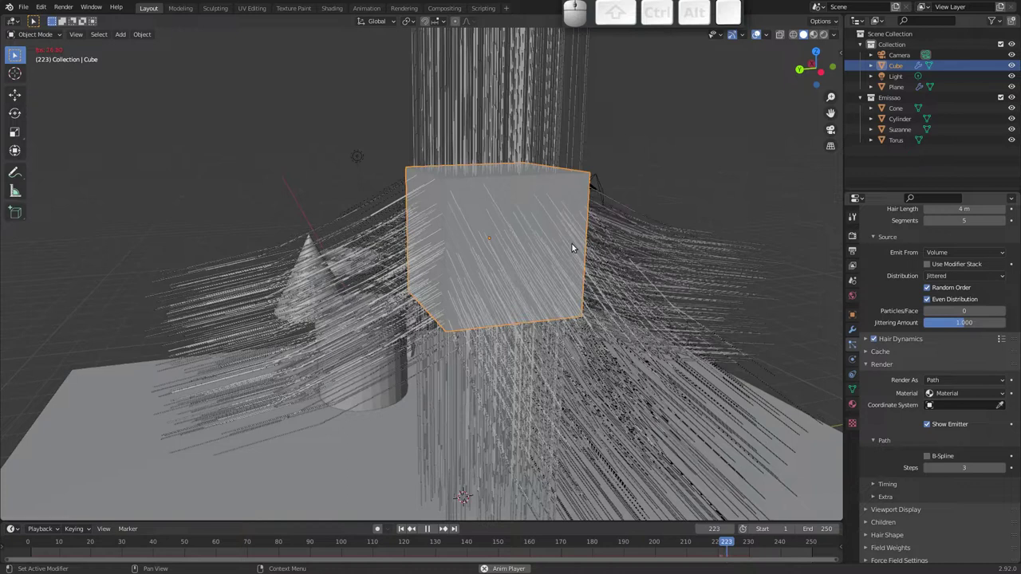
{"action": "left_click_drag", "start_coordinate": [585, 242], "coordinate": [539, 276]}
{"action": "left_click_drag", "start_coordinate": [528, 274], "coordinate": [548, 260]}
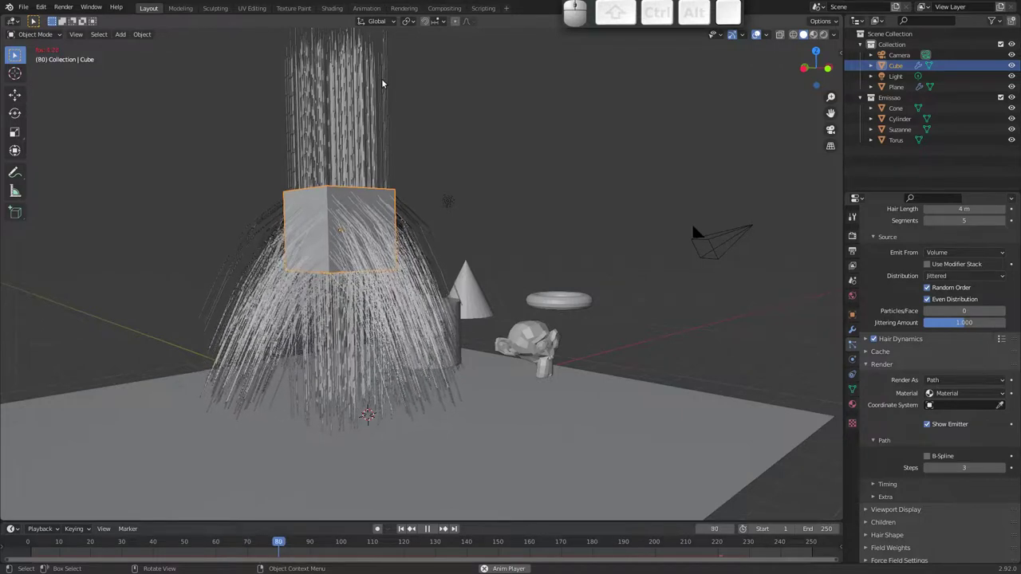
{"action": "left_click_drag", "start_coordinate": [450, 193], "coordinate": [411, 195]}
{"action": "key", "text": "Escape"}
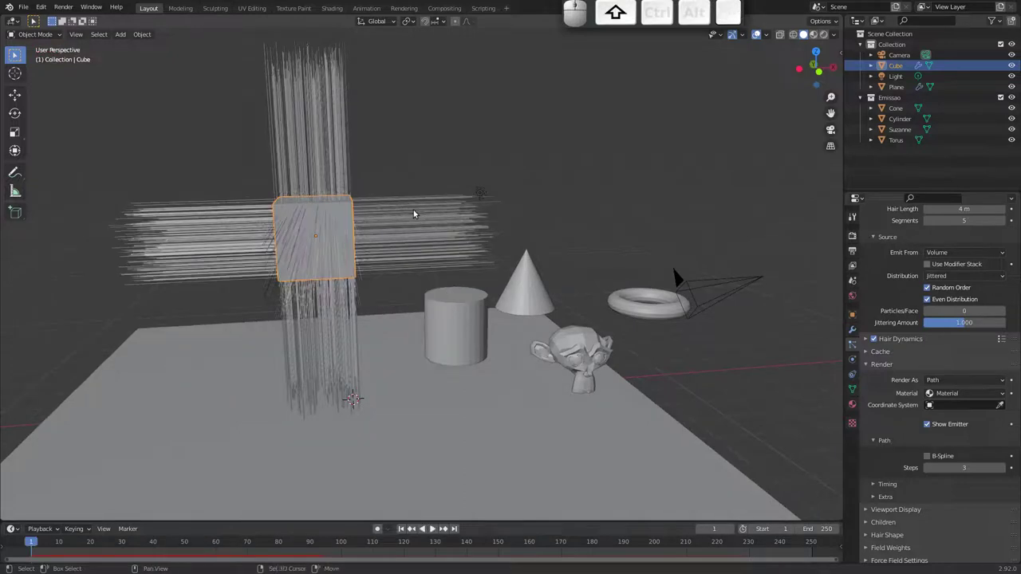
- Add a Force field of strength 10 above the hair, then browse to the Scene properties Units panel
{"action": "key", "text": "shift+a"}
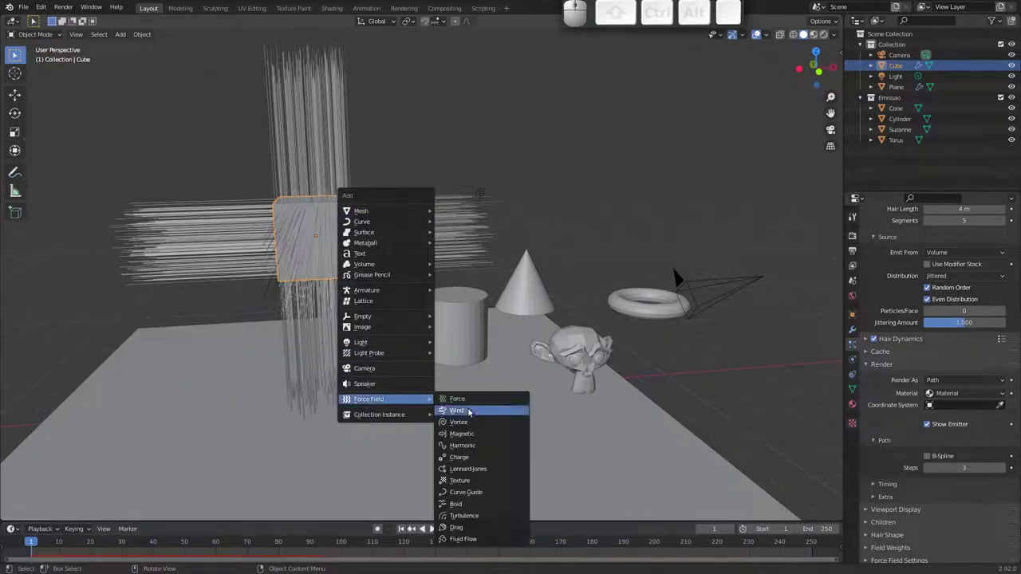
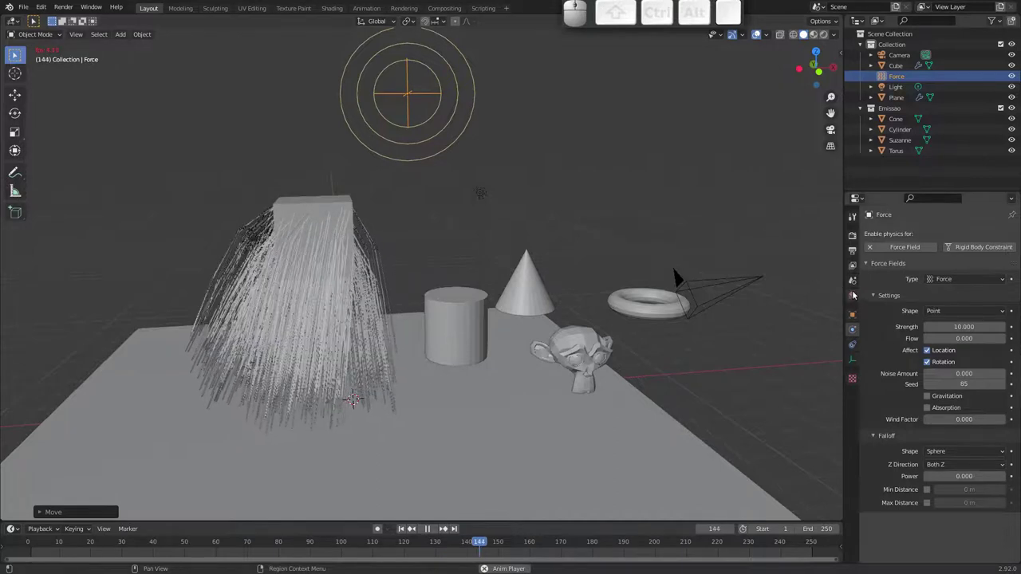
{"action": "left_click", "coordinate": [856, 267]}
{"action": "left_click", "coordinate": [859, 253]}
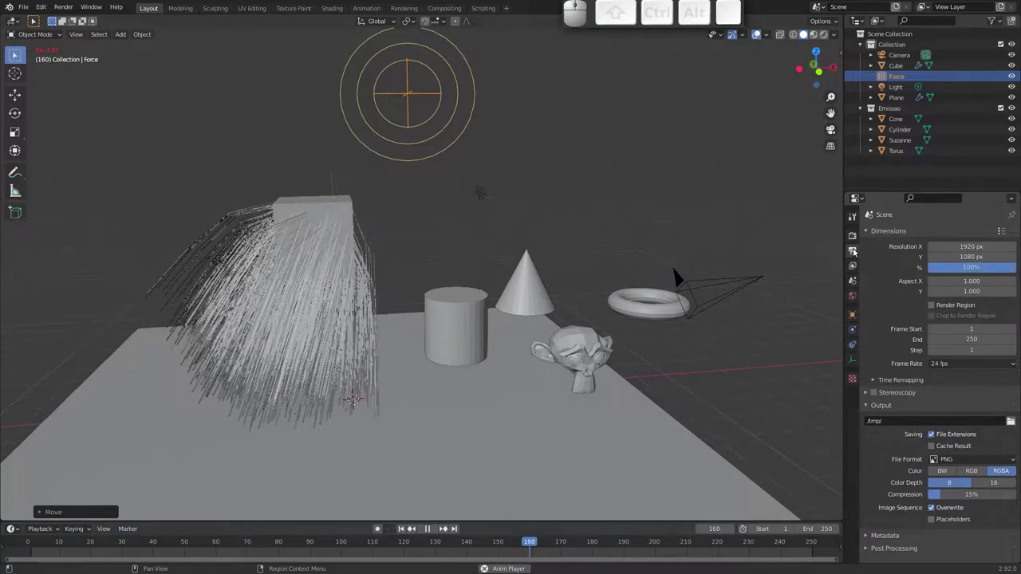
{"action": "left_click", "coordinate": [854, 265]}
{"action": "left_click", "coordinate": [851, 279]}
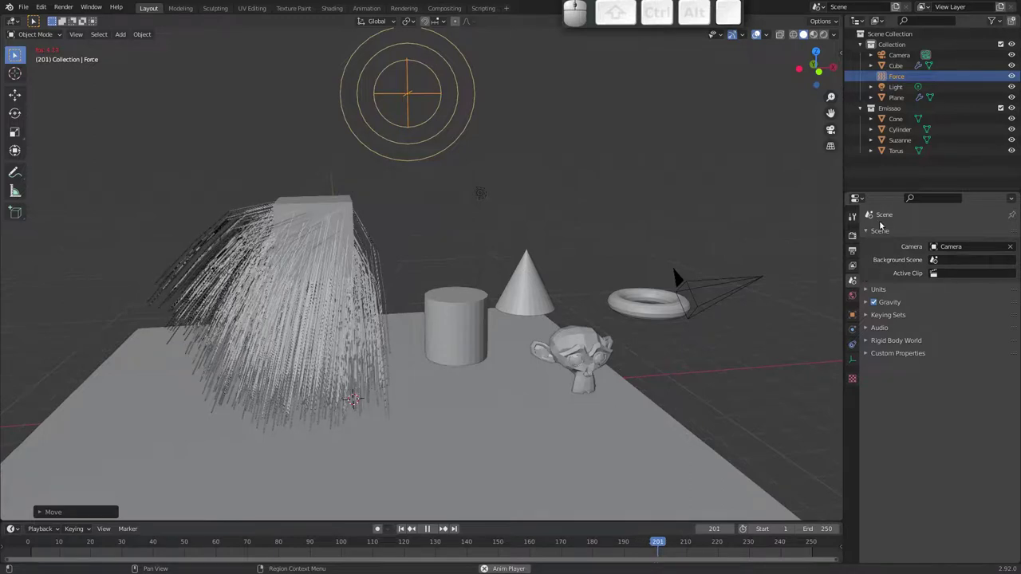
- Set scene gravity Z to -4 m/s² and replay the force-blown hair strands
{"action": "left_click", "coordinate": [869, 291]}
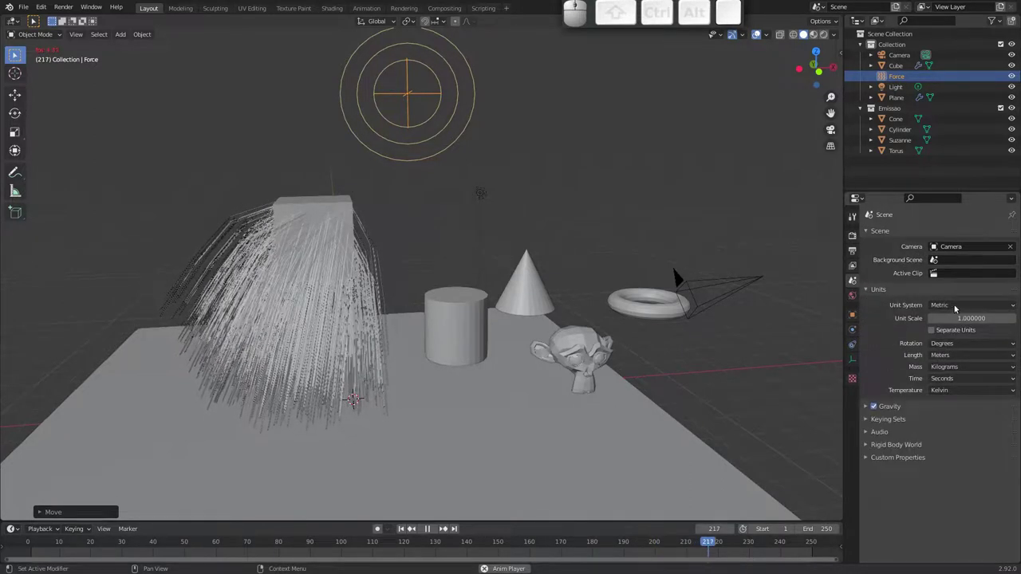
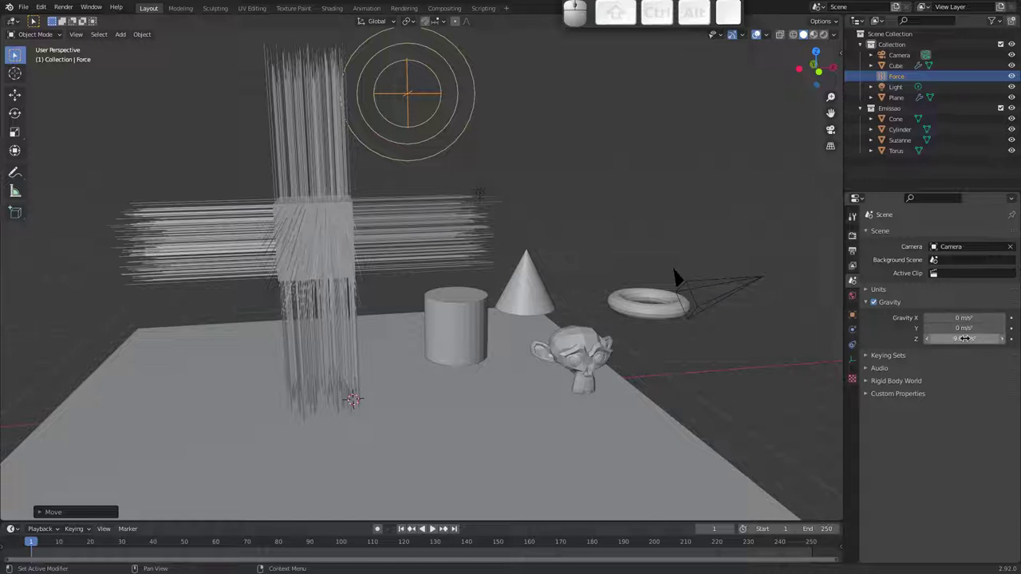
{"action": "key", "text": "space"}
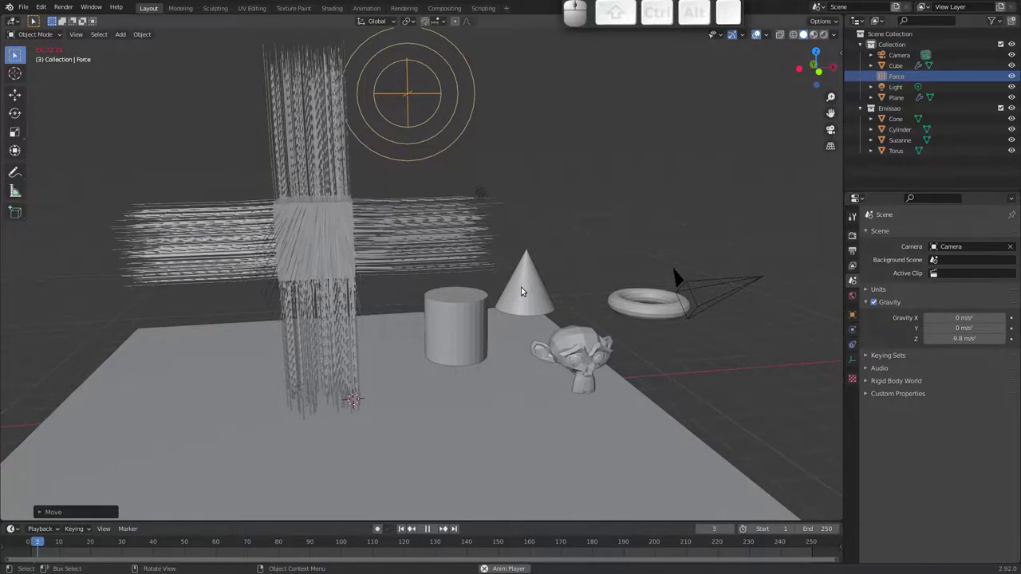
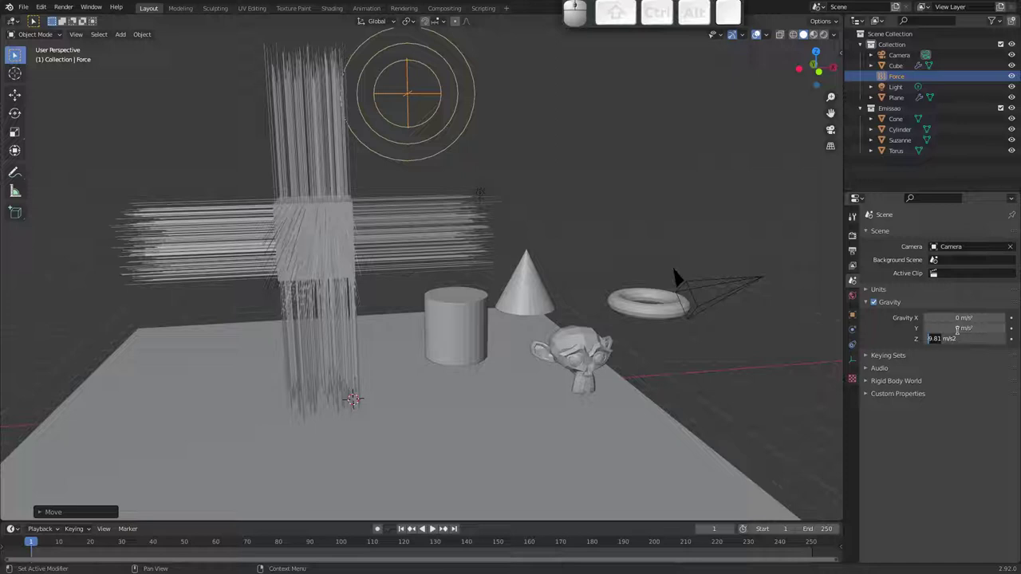
{"action": "key", "text": "4"}
{"action": "key", "text": "Return"}
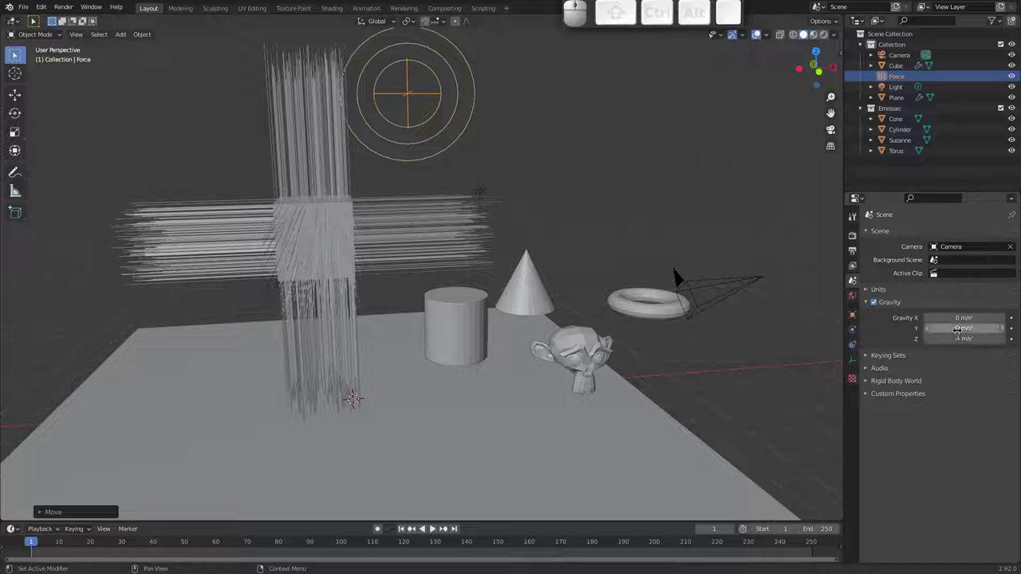
{"action": "key", "text": "space"}
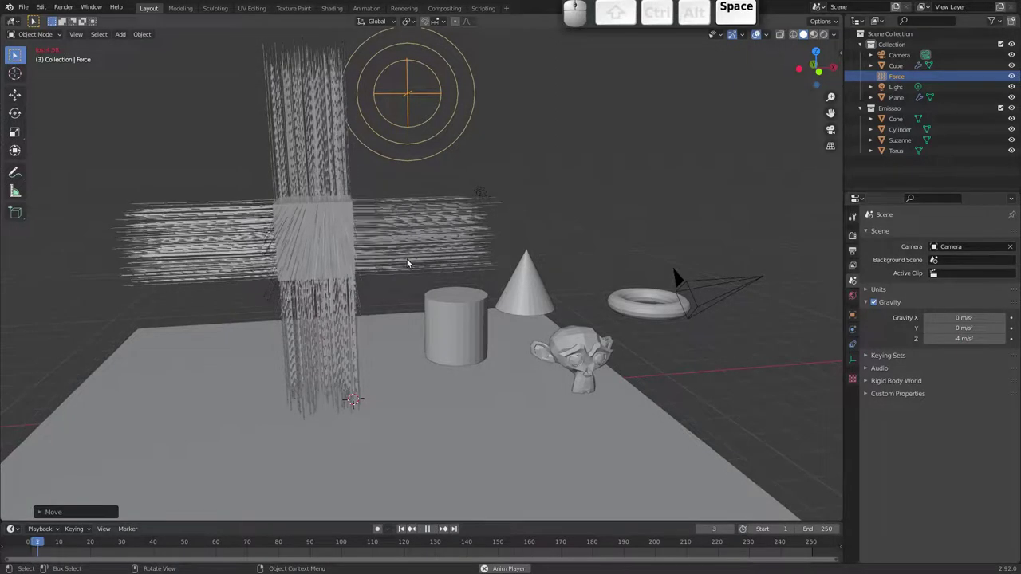
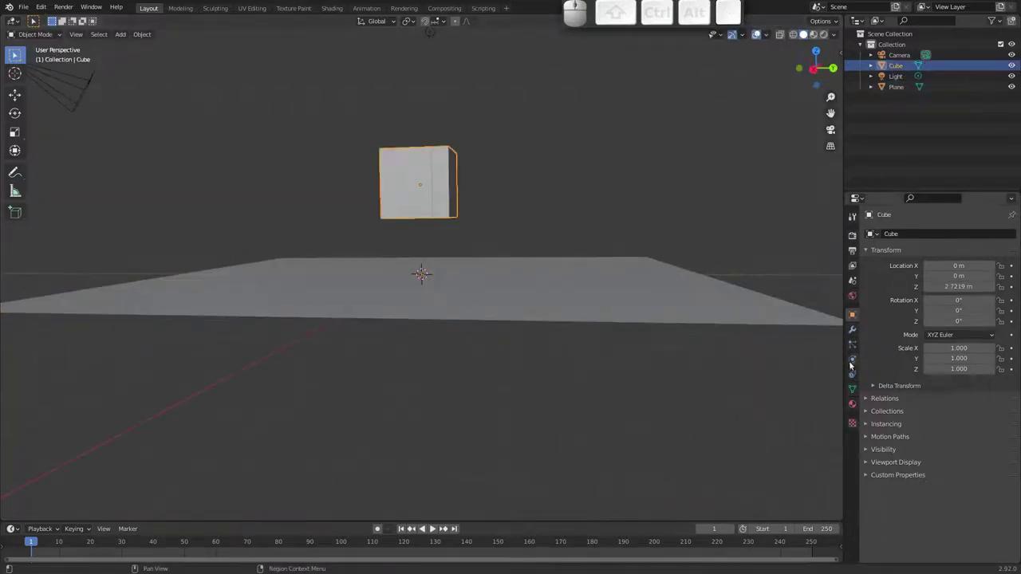
- Enable Active Rigid Body physics on the cube floating above the plane
{"action": "left_click", "coordinate": [857, 358]}
{"action": "left_click_drag", "start_coordinate": [556, 201], "coordinate": [469, 167]}
{"action": "scroll", "scroll_direction": "up", "scroll_amount": 3}
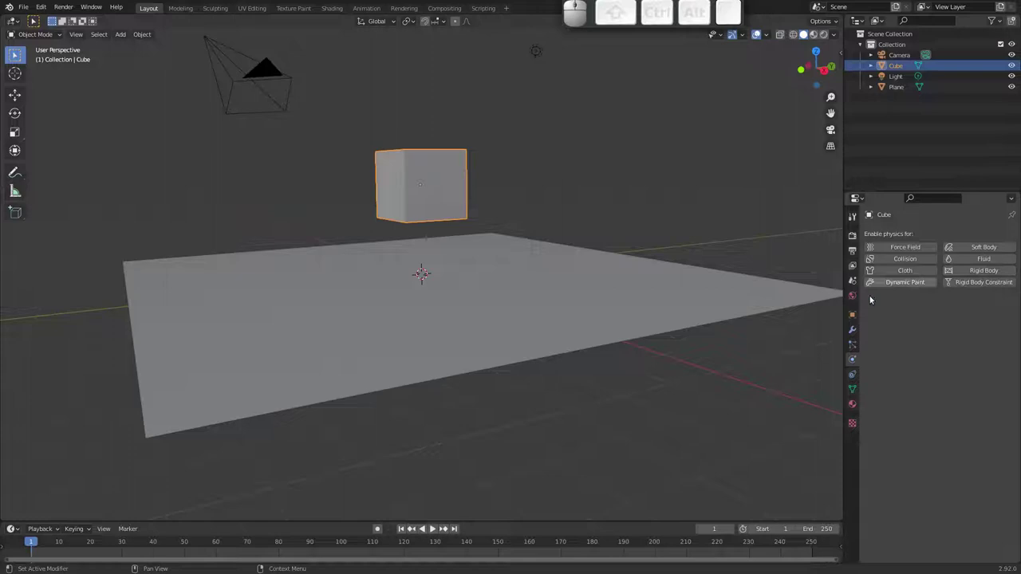
{"action": "left_click", "coordinate": [982, 271]}
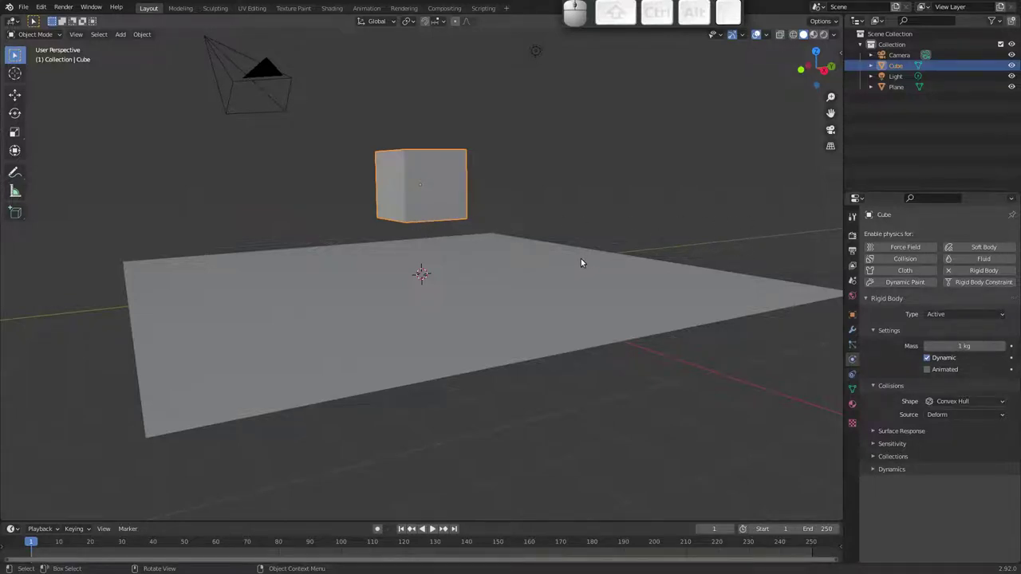
- Make the plane a Passive rigid body
{"action": "left_click", "coordinate": [588, 262]}
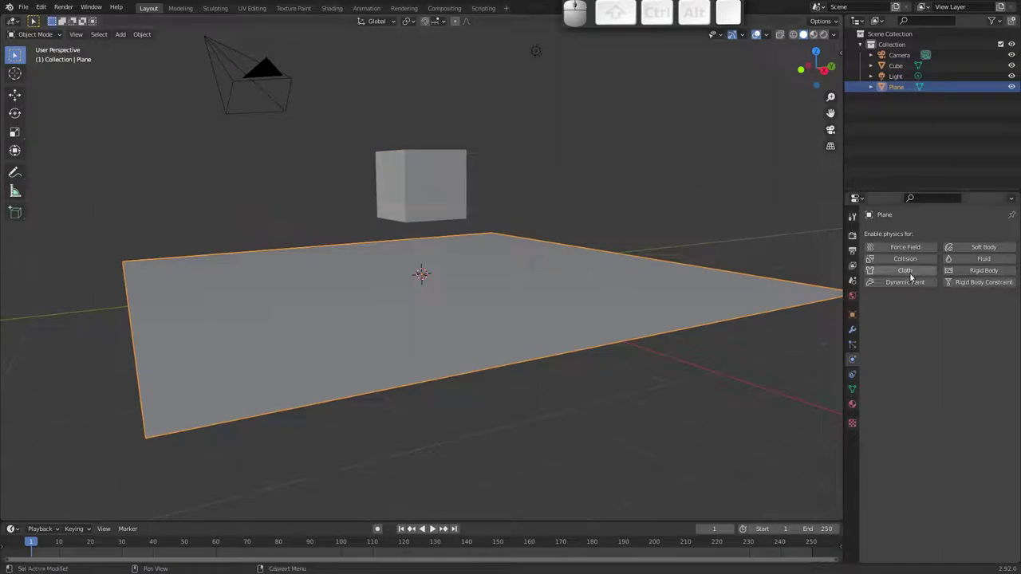
{"action": "left_click", "coordinate": [986, 271]}
{"action": "left_click_drag", "start_coordinate": [946, 316], "coordinate": [837, 301]}
{"action": "middle_click", "coordinate": [431, 201]}
{"action": "scroll", "scroll_direction": "up", "scroll_amount": 3}
- Play the simulation to watch the cube fall onto the plane, then rewind
{"action": "key", "text": "space"}
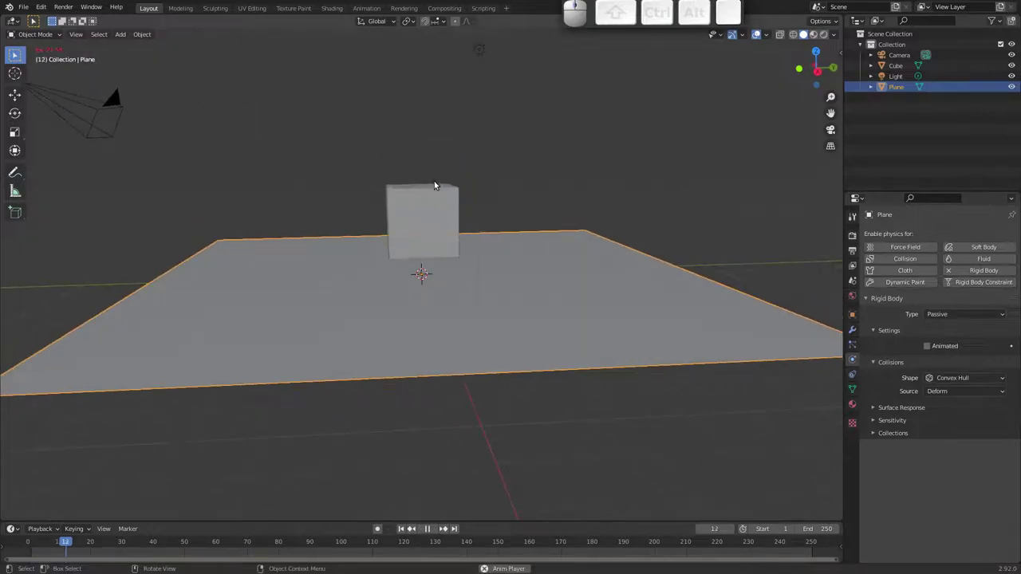
{"action": "left_click_drag", "start_coordinate": [418, 213], "coordinate": [476, 219]}
{"action": "left_click_drag", "start_coordinate": [457, 211], "coordinate": [434, 254]}
{"action": "left_click_drag", "start_coordinate": [424, 255], "coordinate": [403, 273]}
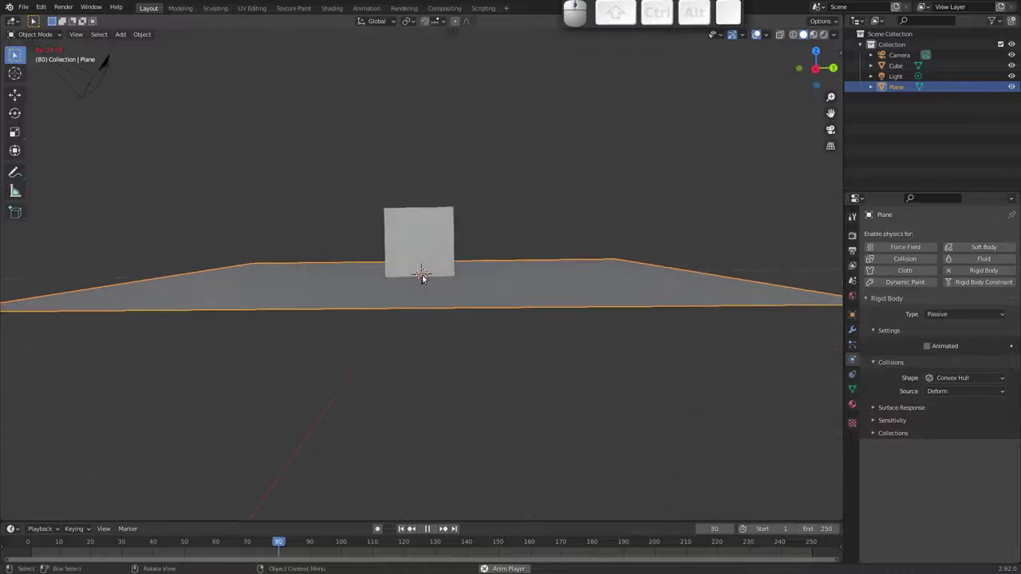
{"action": "left_click_drag", "start_coordinate": [524, 273], "coordinate": [447, 234]}
{"action": "key", "text": "Escape"}
{"action": "left_click_drag", "start_coordinate": [430, 233], "coordinate": [432, 228]}
- Tilt the cube with R so it lands on an edge and replay the simulation
{"action": "left_click", "coordinate": [434, 227]}
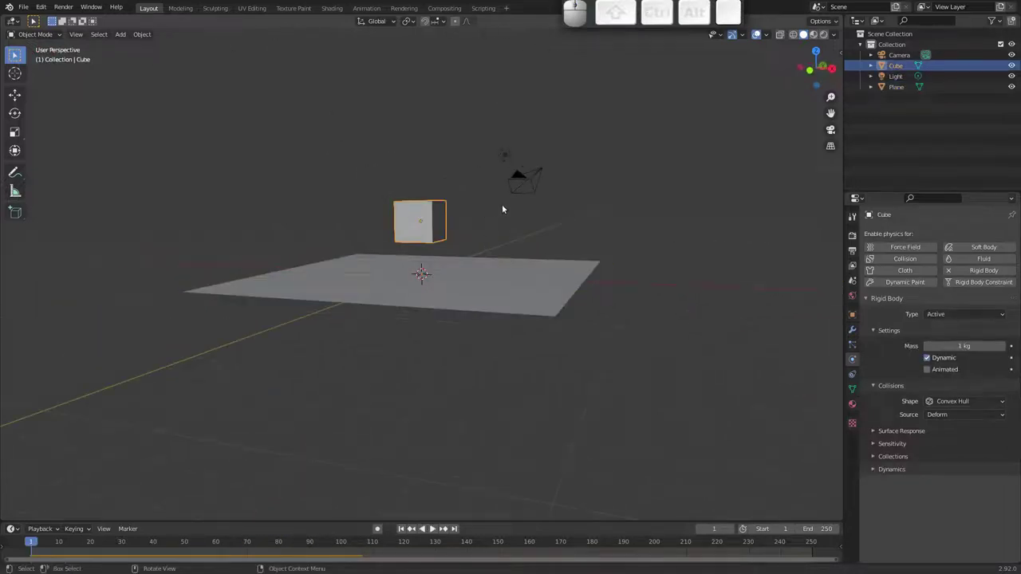
{"action": "left_click_drag", "start_coordinate": [446, 241], "coordinate": [410, 260]}
{"action": "middle_click", "coordinate": [388, 258]}
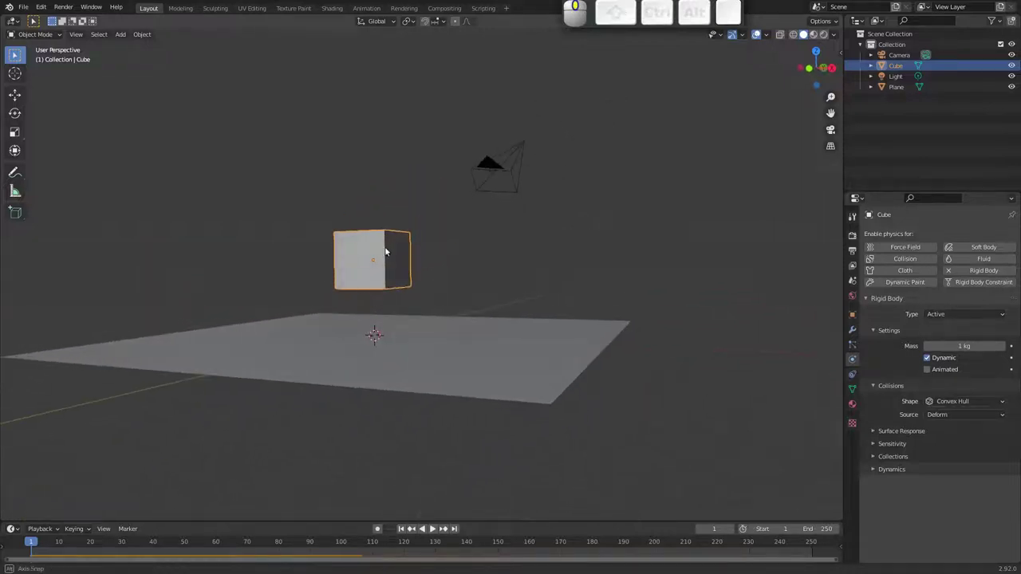
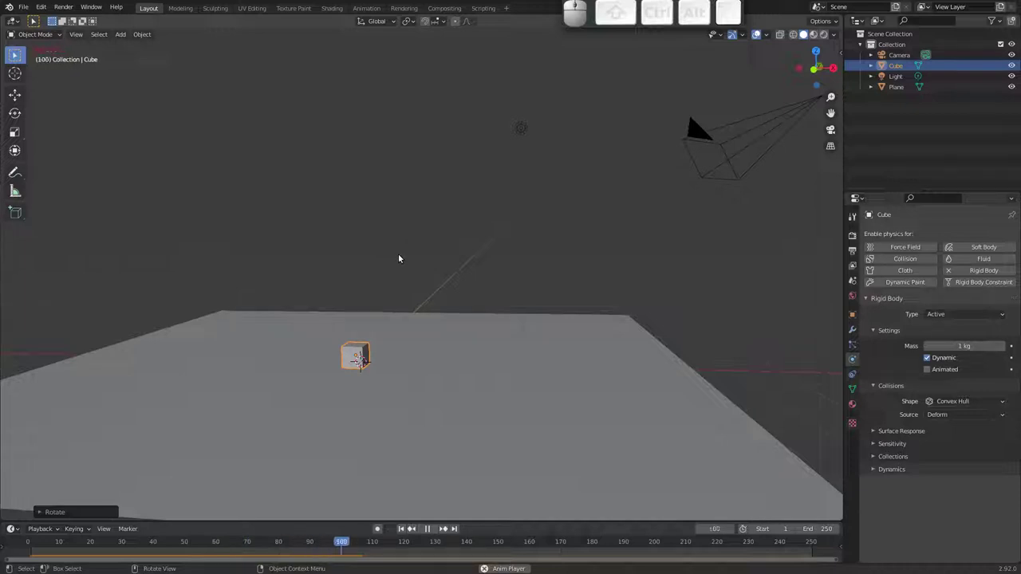
{"action": "key", "text": "Escape"}
{"action": "key", "text": "space"}
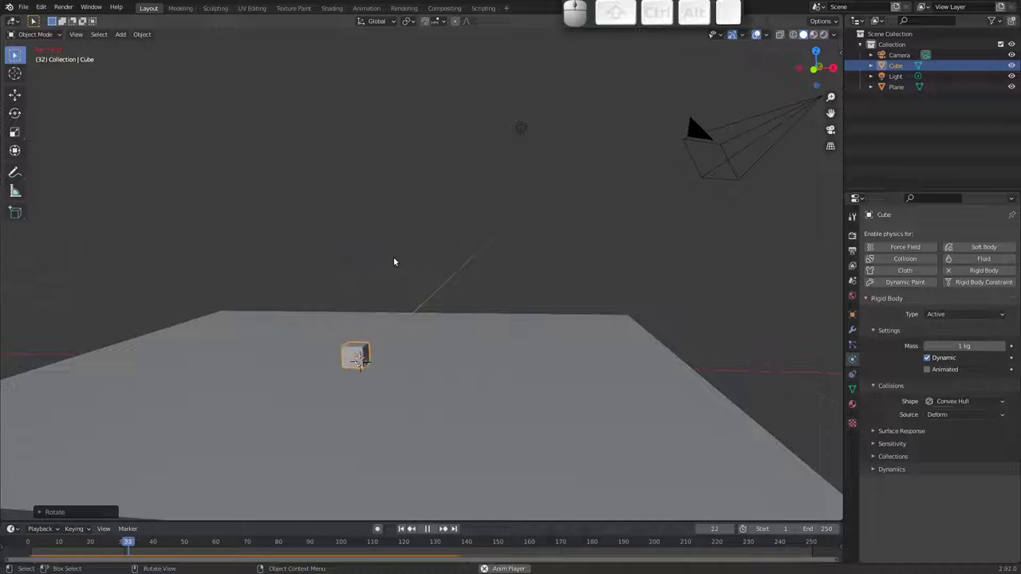
{"action": "left_click_drag", "start_coordinate": [374, 312], "coordinate": [344, 348]}
{"action": "left_click_drag", "start_coordinate": [348, 349], "coordinate": [358, 354]}
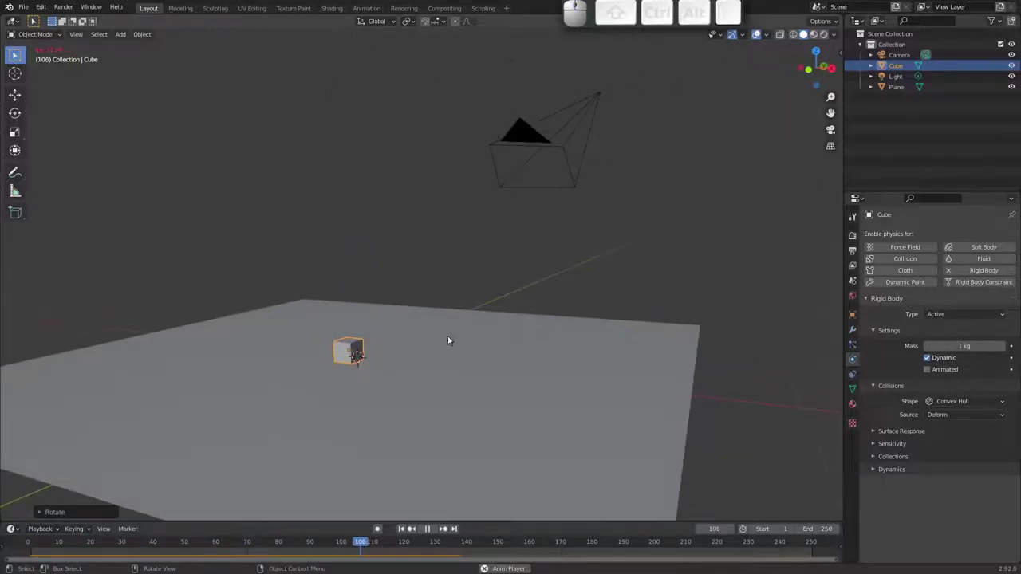
- Stop the simulation at frame 1 and review the cube's Rigid Body Type choices
{"action": "key", "text": "Escape"}
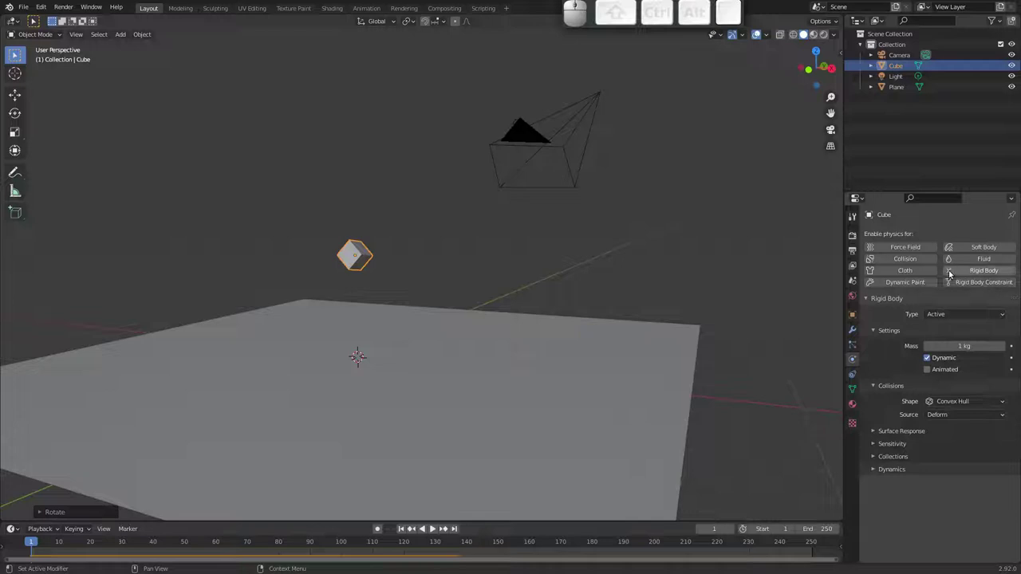
{"action": "left_click", "coordinate": [950, 272]}
{"action": "left_click", "coordinate": [952, 269]}
{"action": "left_click", "coordinate": [953, 266]}
{"action": "left_click", "coordinate": [950, 268]}
{"action": "left_click", "coordinate": [951, 269]}
{"action": "left_click", "coordinate": [953, 271]}
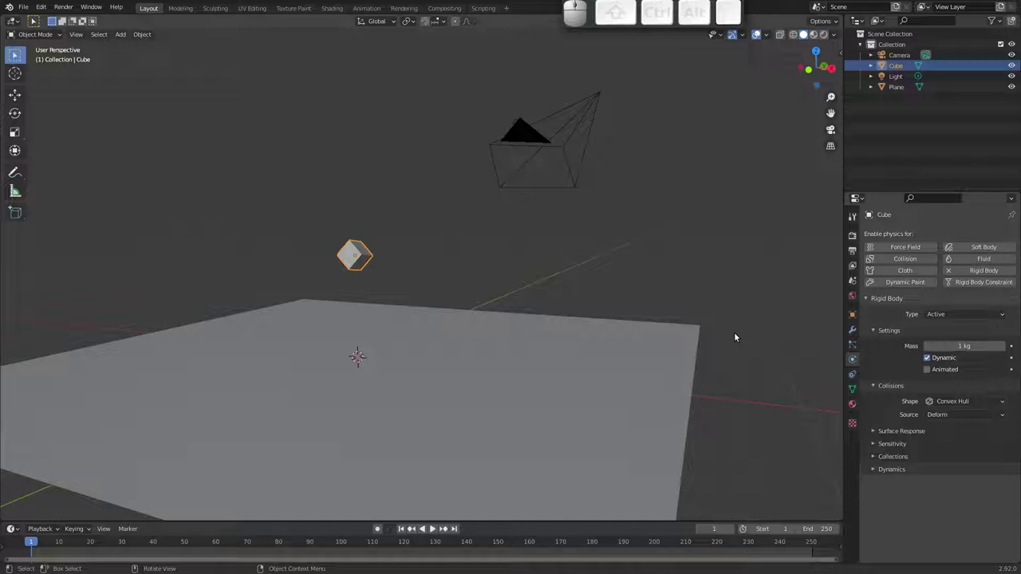
{"action": "left_click_drag", "start_coordinate": [330, 232], "coordinate": [426, 272]}
{"action": "left_click", "coordinate": [968, 313]}
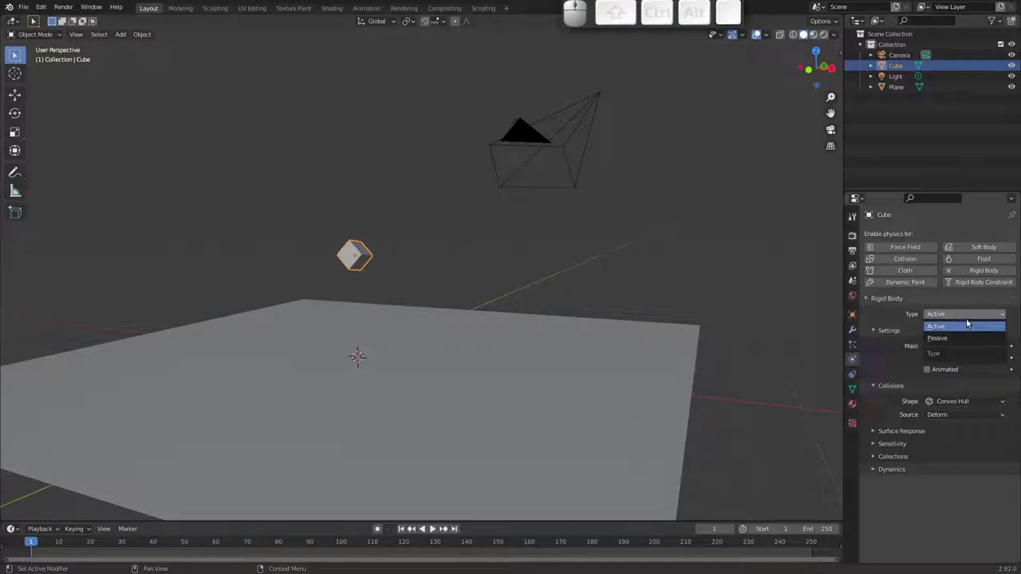
{"action": "key", "text": "Escape"}
- Compare the plane's settings, then reselect the cube and set its mass to 5 kg
{"action": "left_click", "coordinate": [507, 321]}
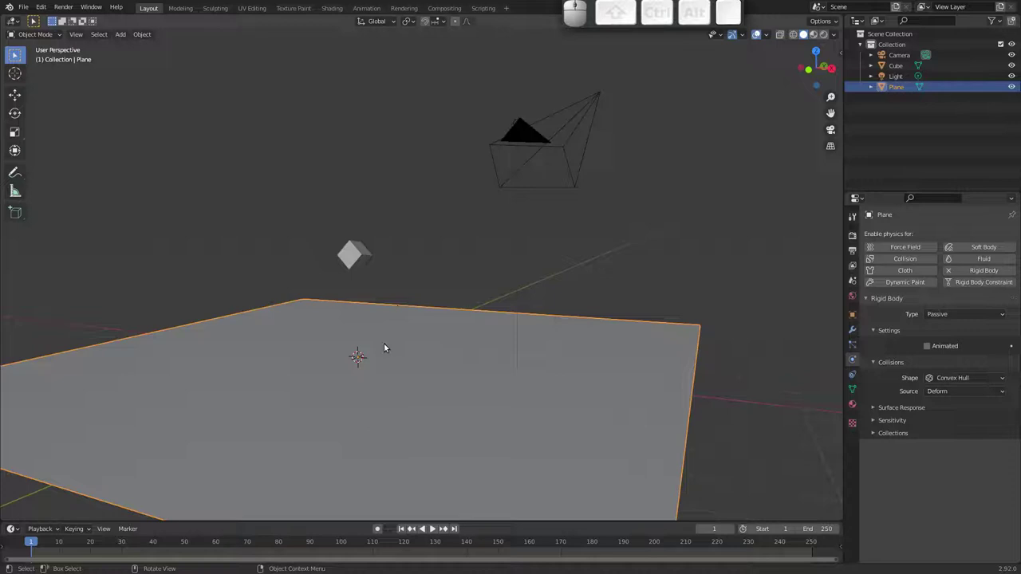
{"action": "key", "text": "g"}
{"action": "key", "text": "Escape"}
{"action": "left_click", "coordinate": [360, 256]}
{"action": "middle_click", "coordinate": [432, 526]}
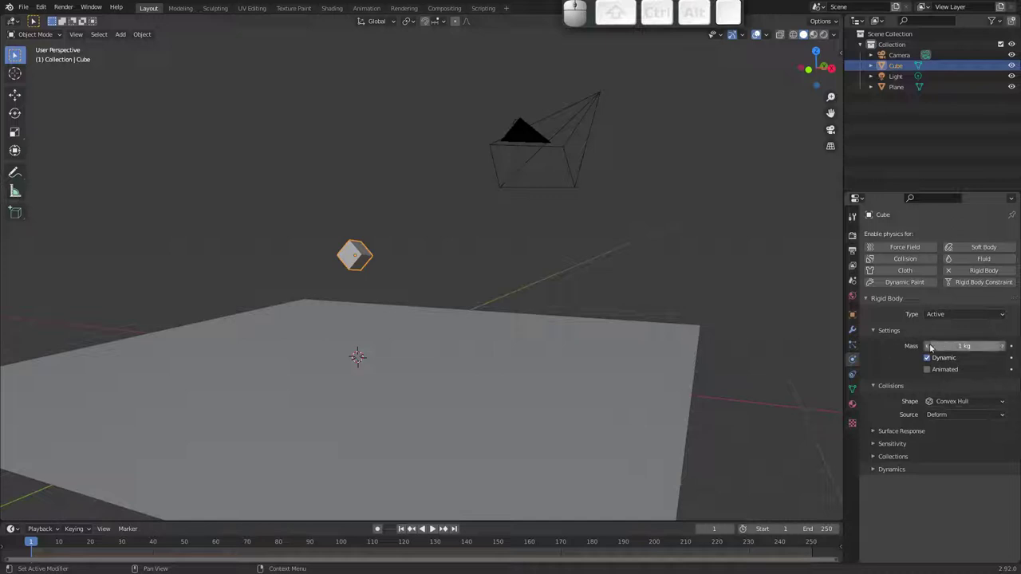
{"action": "left_click", "coordinate": [432, 527]}
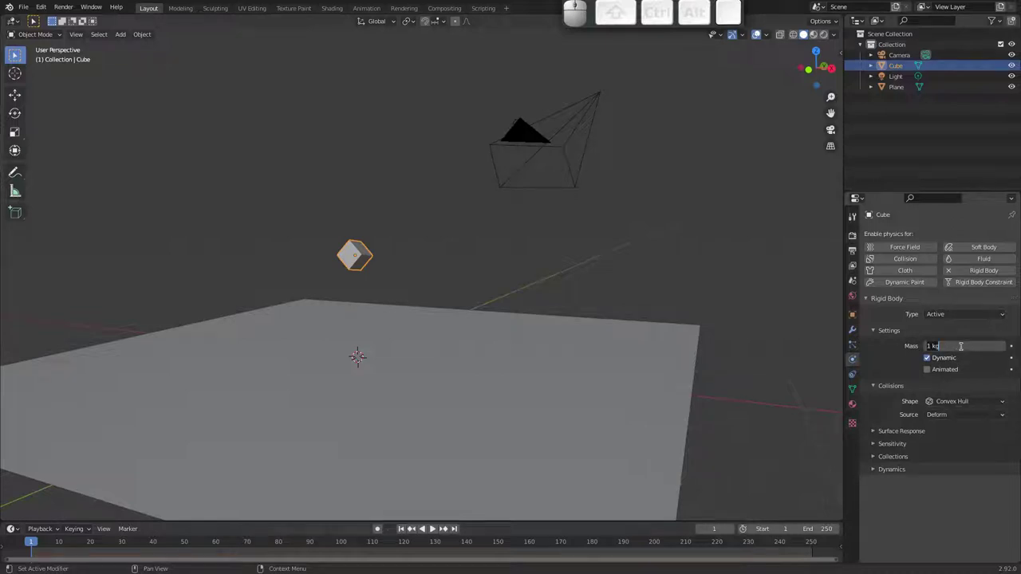
{"action": "key", "text": "5"}
{"action": "key", "text": "Return"}
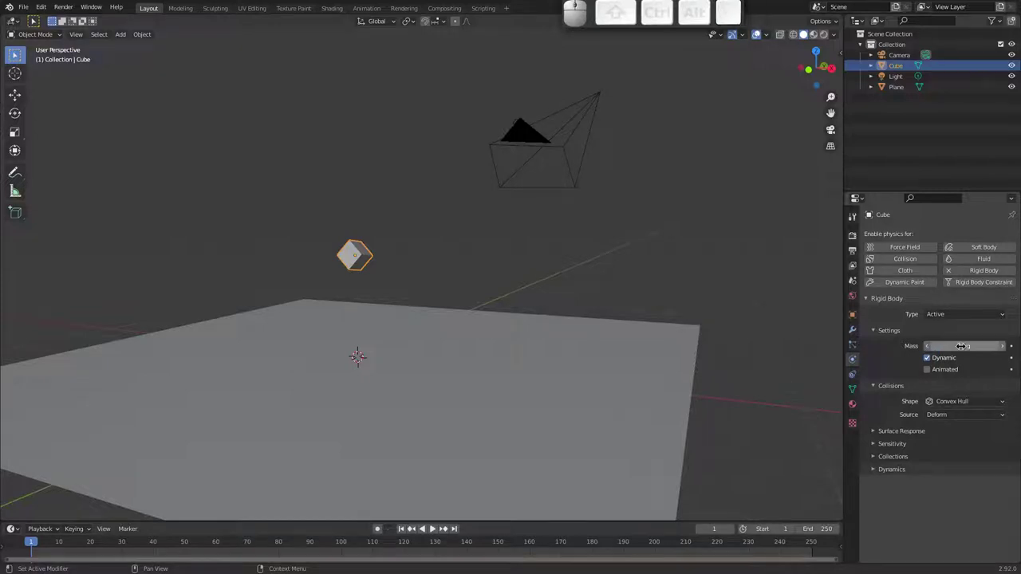
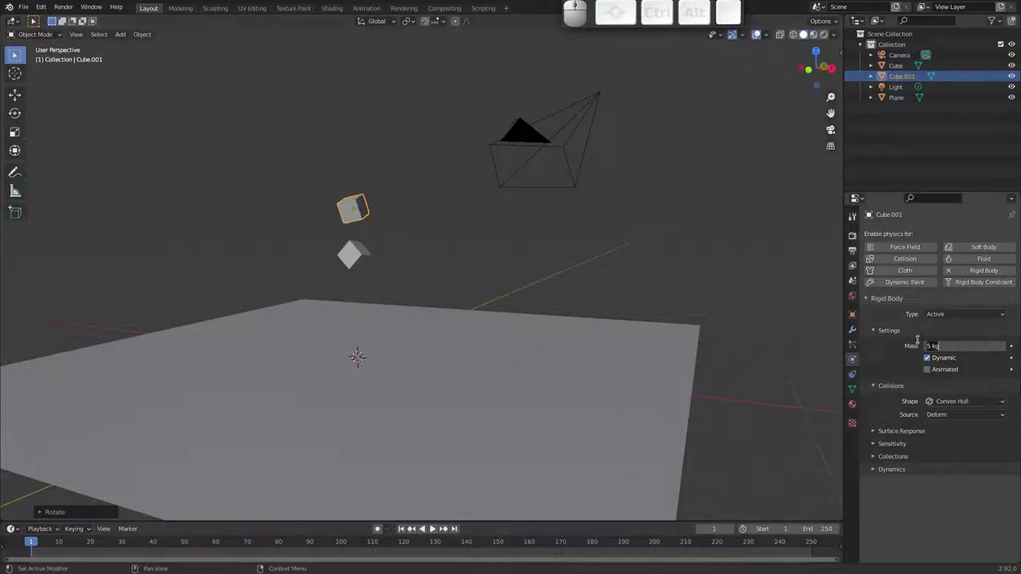
- Set the duplicated cube's mass to 1 kg and play both cubes falling onto the plane
{"action": "key", "text": "1"}
{"action": "key", "text": "Return"}
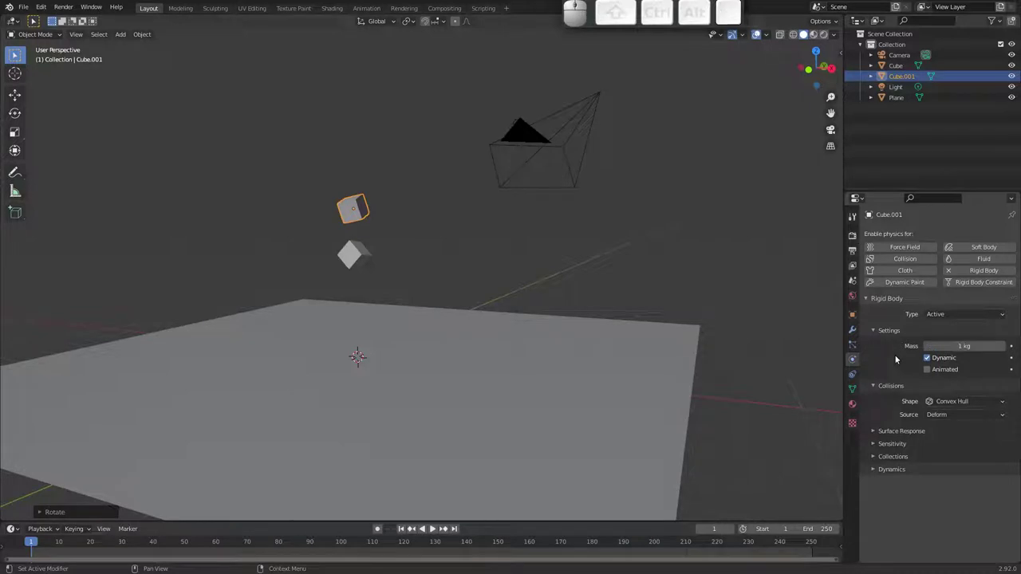
{"action": "key", "text": "space"}
{"action": "left_click_drag", "start_coordinate": [353, 277], "coordinate": [402, 229]}
{"action": "key", "text": "Escape"}
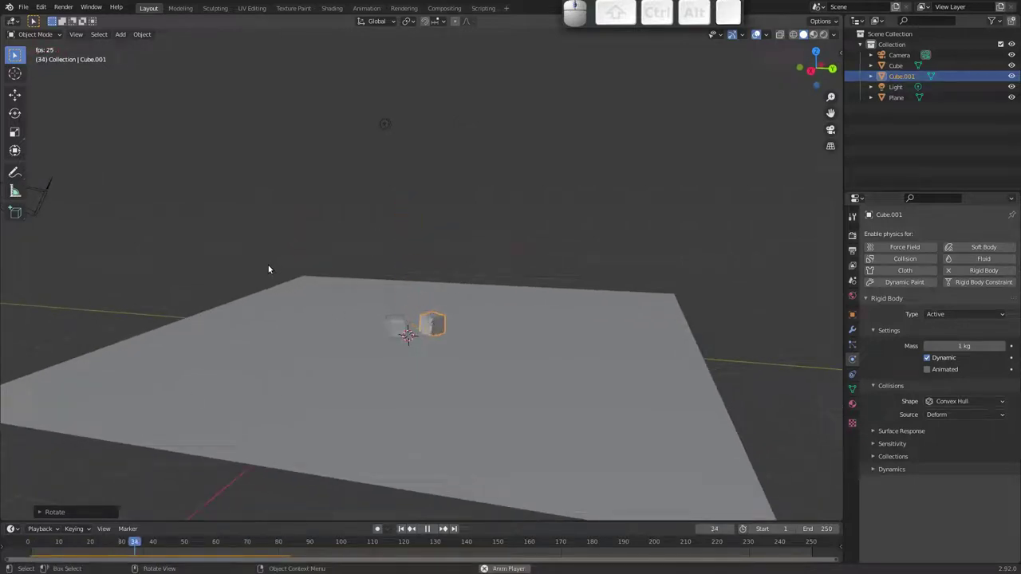
{"action": "key", "text": "Escape"}
{"action": "key", "text": "space"}
{"action": "key", "text": "Escape"}
- Replay and orbit around the landing cubes, then rewind the simulation to frame 1
{"action": "middle_click", "coordinate": [414, 248]}
{"action": "left_click", "coordinate": [411, 247]}
{"action": "left_click", "coordinate": [399, 208]}
{"action": "left_click_drag", "start_coordinate": [375, 258], "coordinate": [353, 250]}
{"action": "key", "text": "space"}
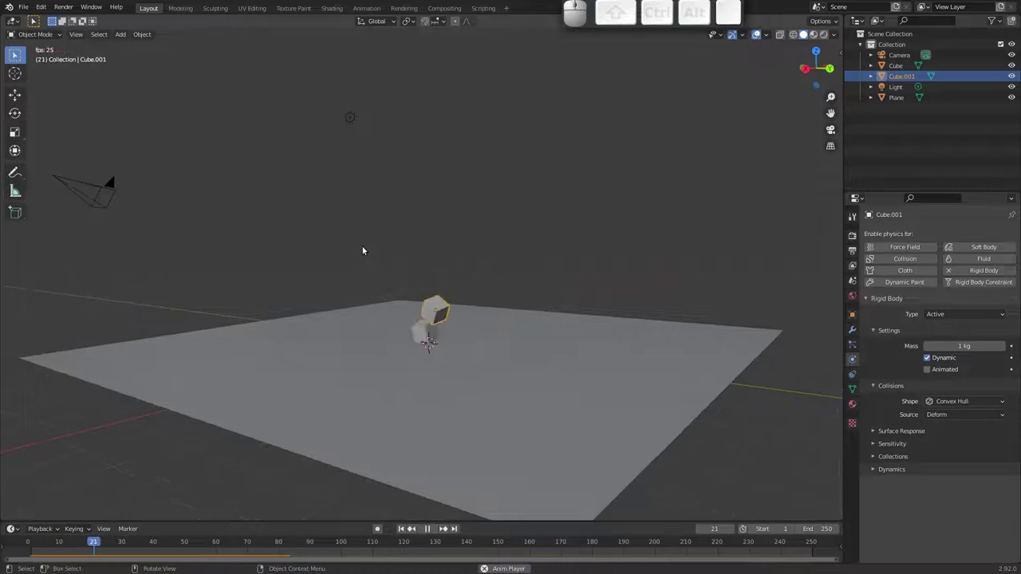
{"action": "key", "text": "Escape"}
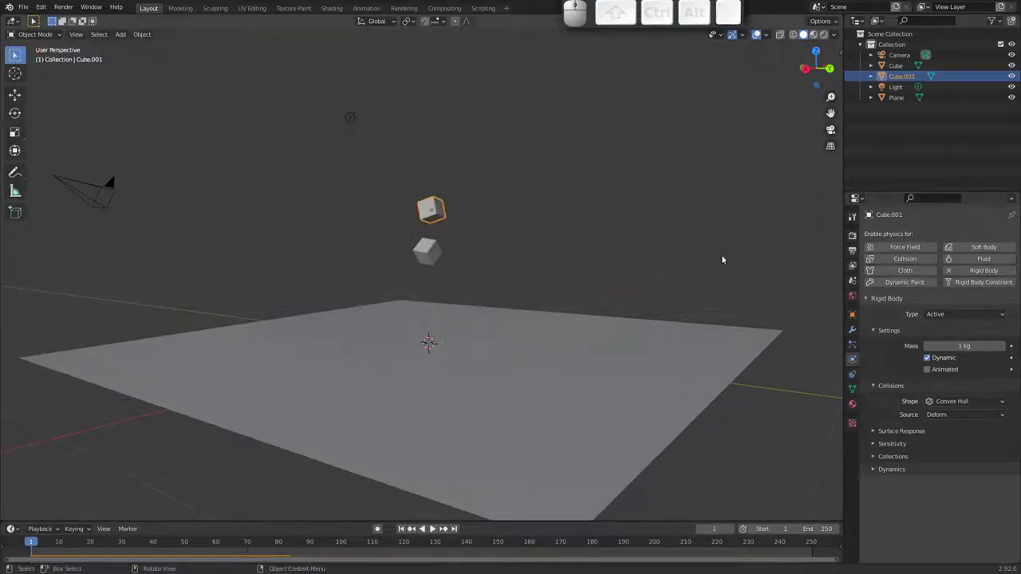
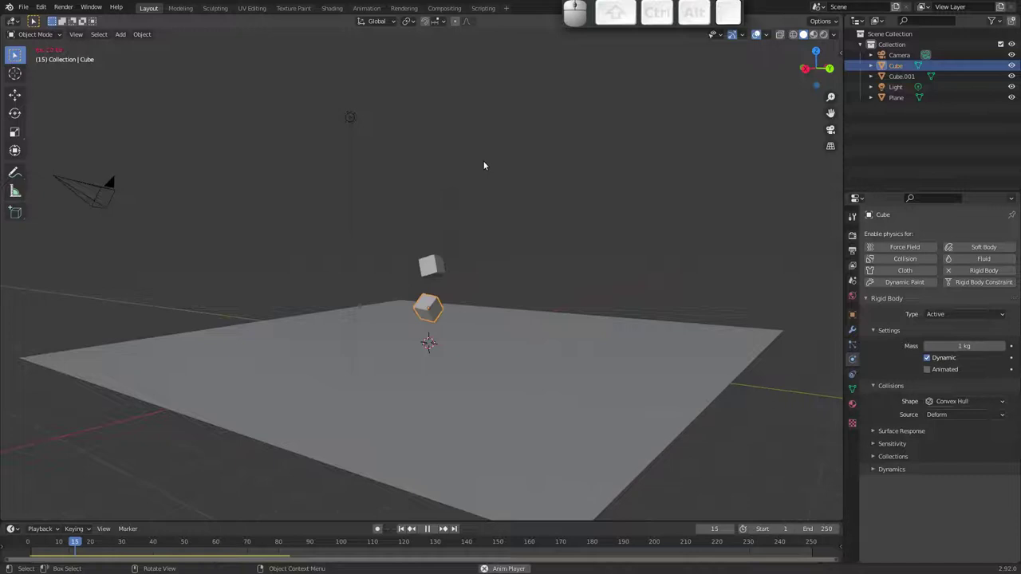
{"action": "left_click_drag", "start_coordinate": [449, 214], "coordinate": [491, 232]}
{"action": "key", "text": "Escape"}
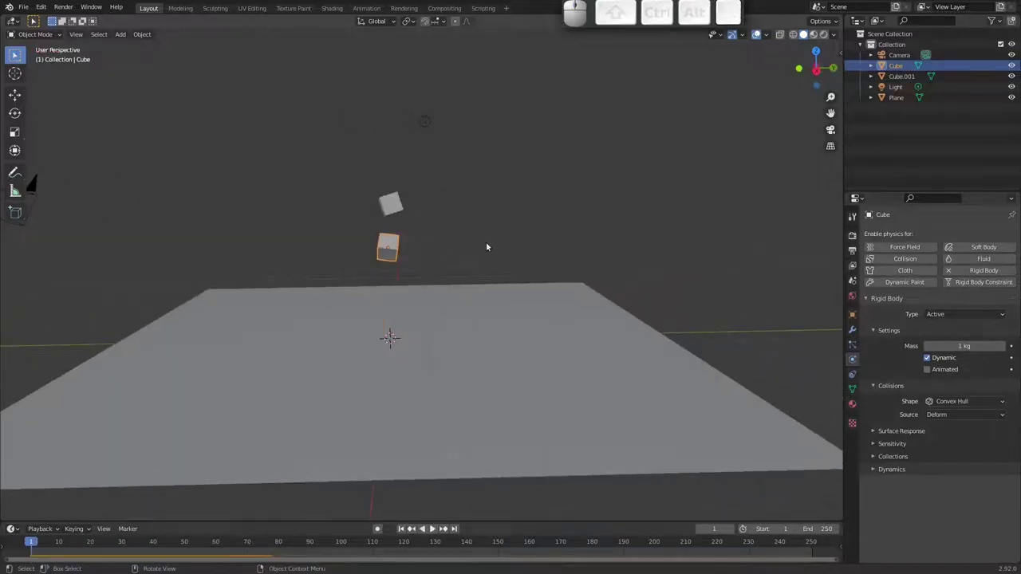
- Select the upper cube, try it larger at 5 kg in the simulation, then rewind
{"action": "left_click_drag", "start_coordinate": [446, 248], "coordinate": [372, 219]}
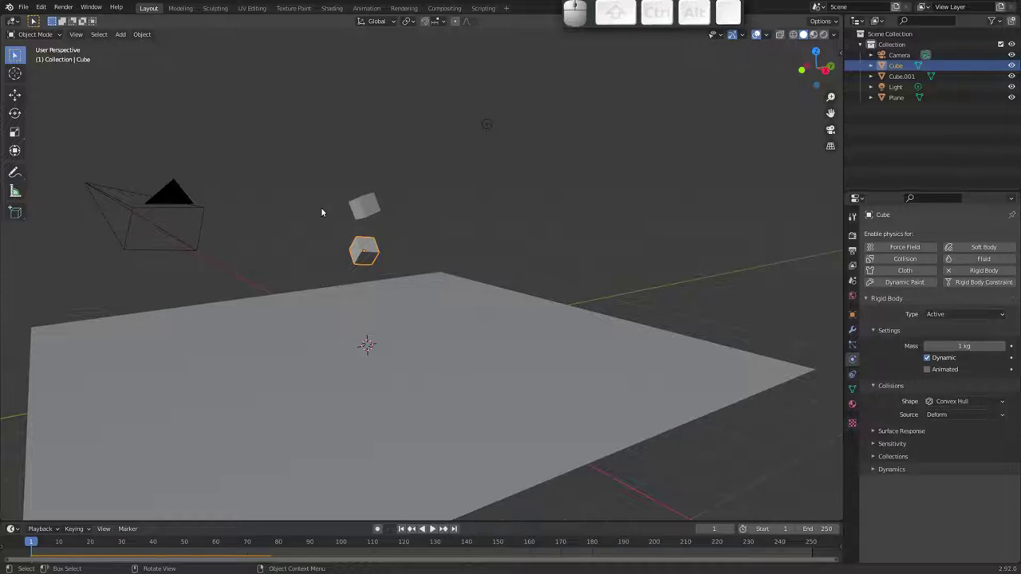
{"action": "left_click", "coordinate": [370, 217]}
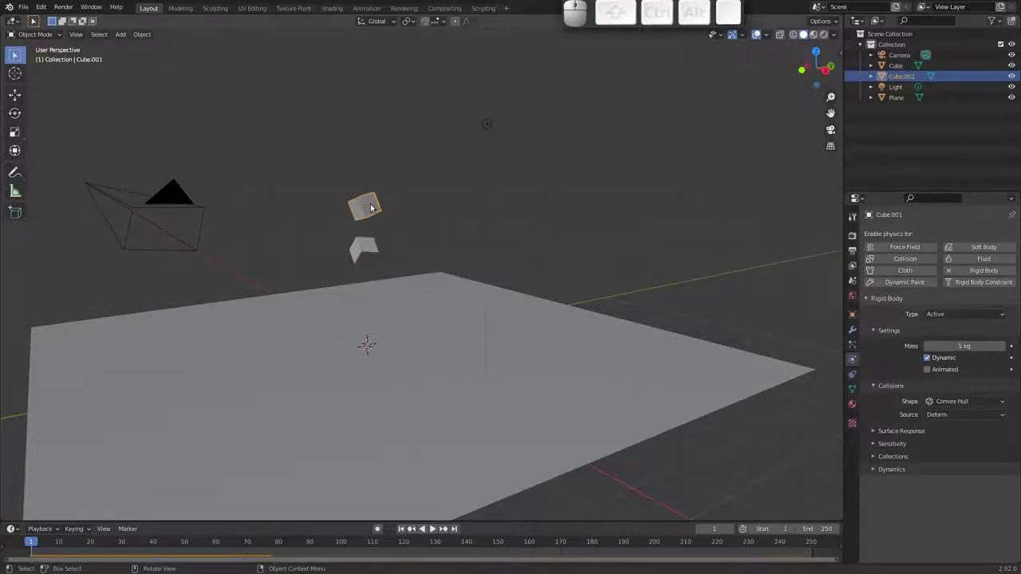
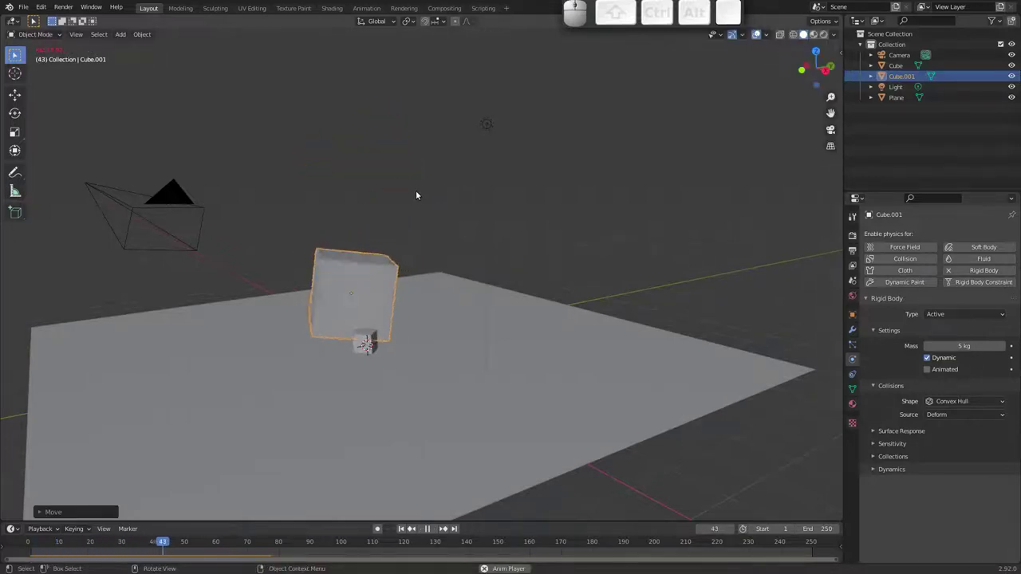
{"action": "left_click_drag", "start_coordinate": [392, 231], "coordinate": [386, 229]}
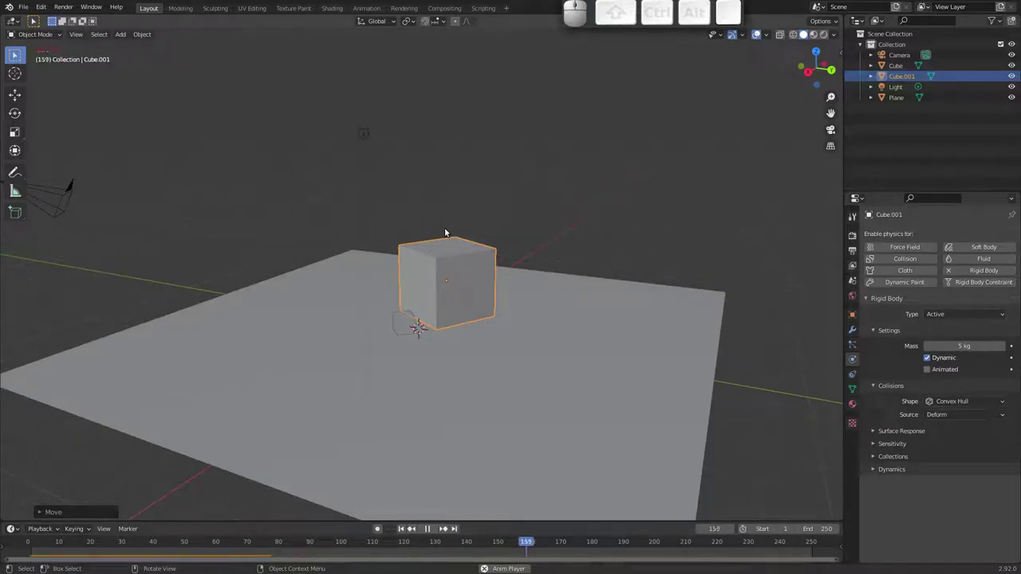
{"action": "key", "text": "Escape"}
- Select both cubes and delete them, leaving only the plane
{"action": "left_click_drag", "start_coordinate": [440, 194], "coordinate": [413, 178]}
{"action": "key", "text": "x"}
{"action": "left_click", "coordinate": [441, 180]}
{"action": "left_click", "coordinate": [445, 236]}
{"action": "key", "text": "x"}
{"action": "left_click", "coordinate": [449, 240]}
{"action": "left_click_drag", "start_coordinate": [452, 180], "coordinate": [442, 205]}
- Add a rigid-body torus and duplicate the rings straight up along Z into a six-ring chain
{"action": "key", "text": "shift+a"}
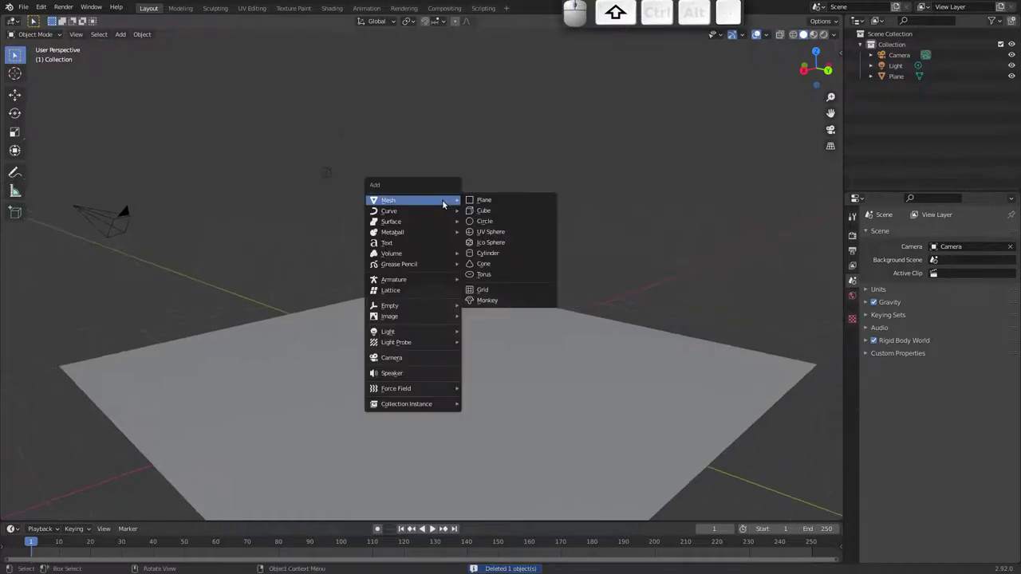
{"action": "left_click", "coordinate": [496, 274]}
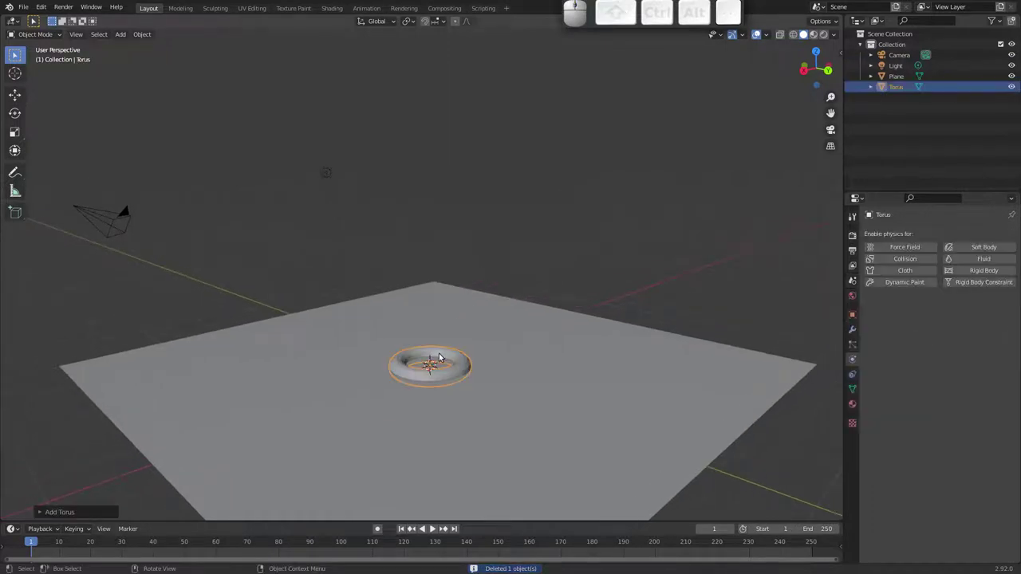
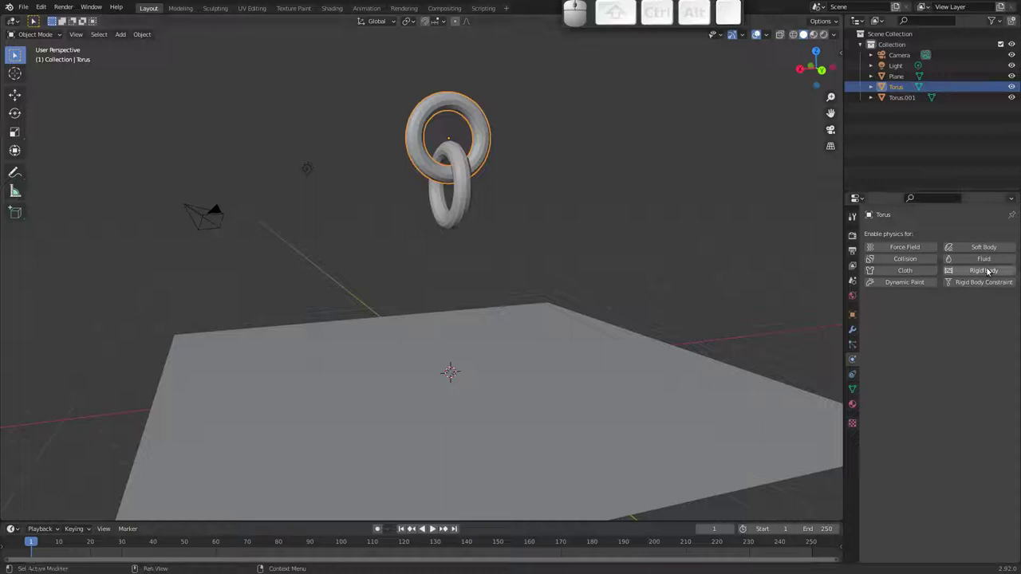
{"action": "left_click", "coordinate": [979, 272]}
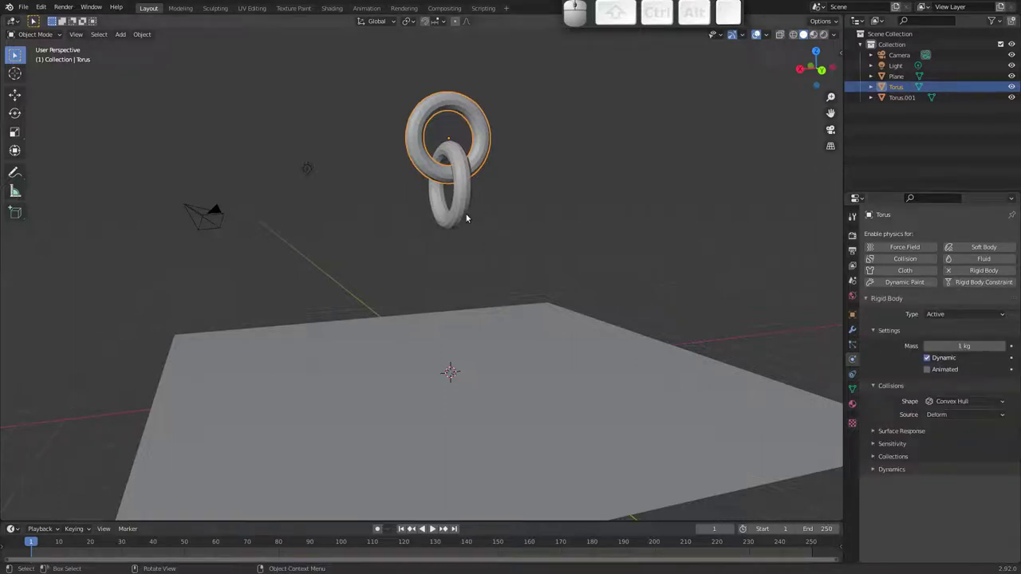
{"action": "left_click", "coordinate": [464, 213]}
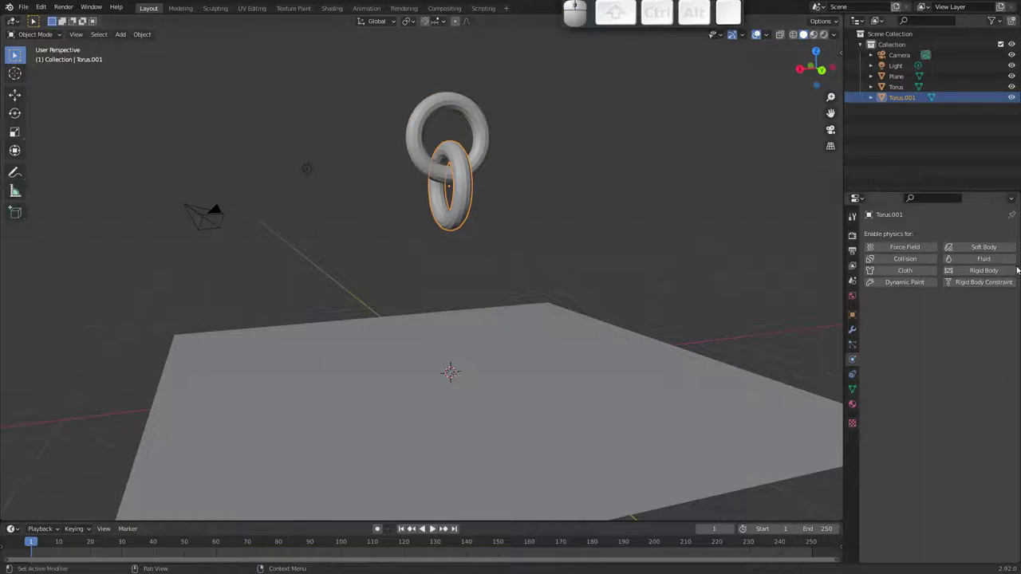
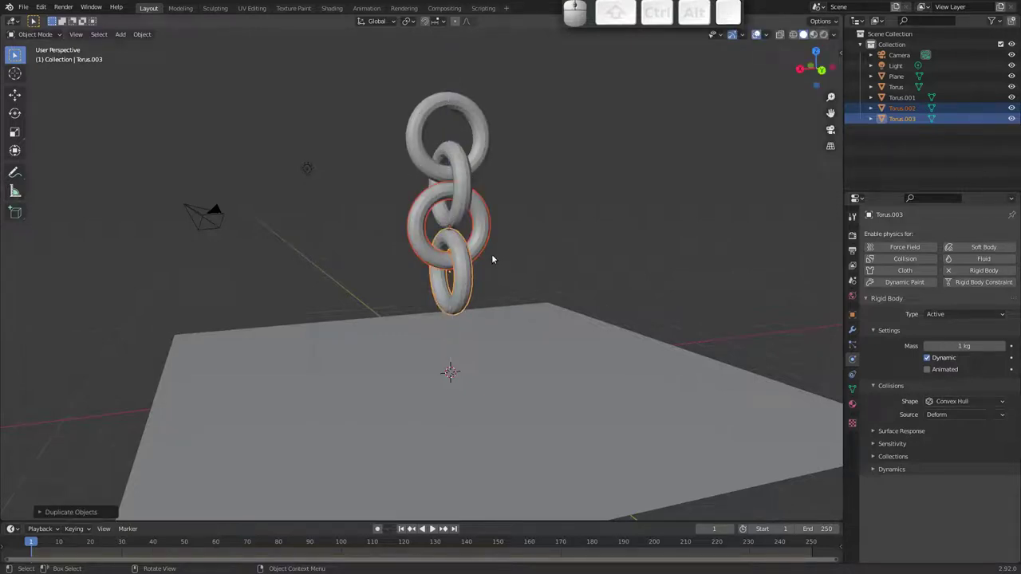
{"action": "key", "text": "shift+d"}
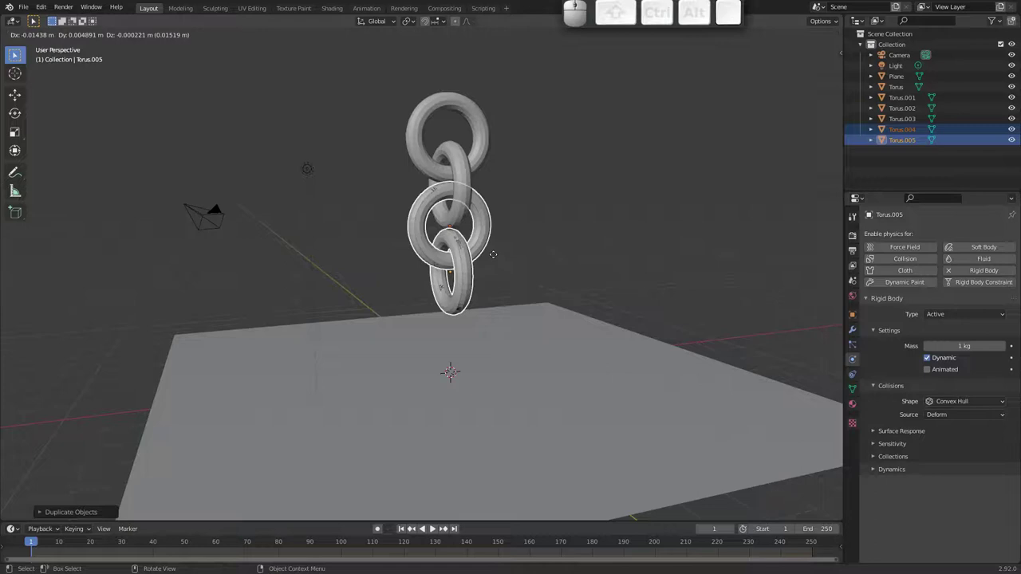
{"action": "key", "text": "z"}
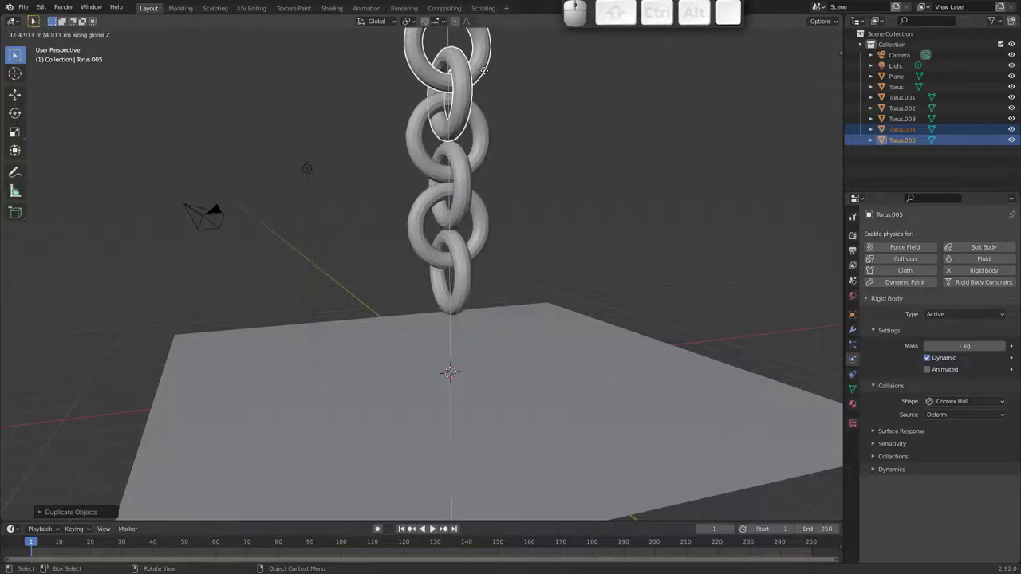
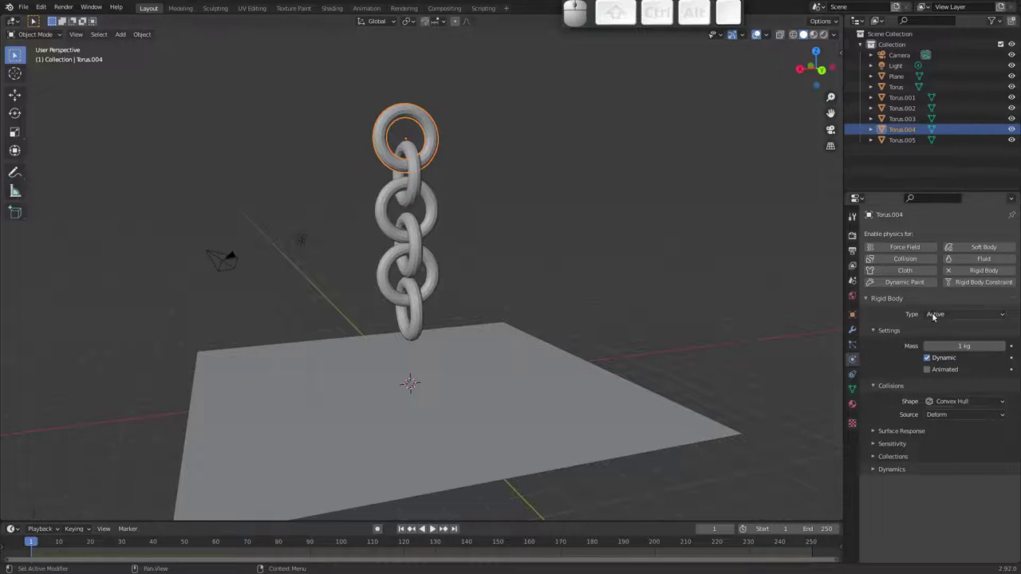
- Set the top torus's Rigid Body Type to Passive so it acts as a fixed anchor
{"action": "left_click", "coordinate": [949, 315]}
{"action": "left_click", "coordinate": [951, 339]}
{"action": "left_click_drag", "start_coordinate": [356, 177], "coordinate": [428, 167]}
{"action": "left_click", "coordinate": [438, 140]}
{"action": "key", "text": "shift+s"}
{"action": "left_click", "coordinate": [430, 204]}
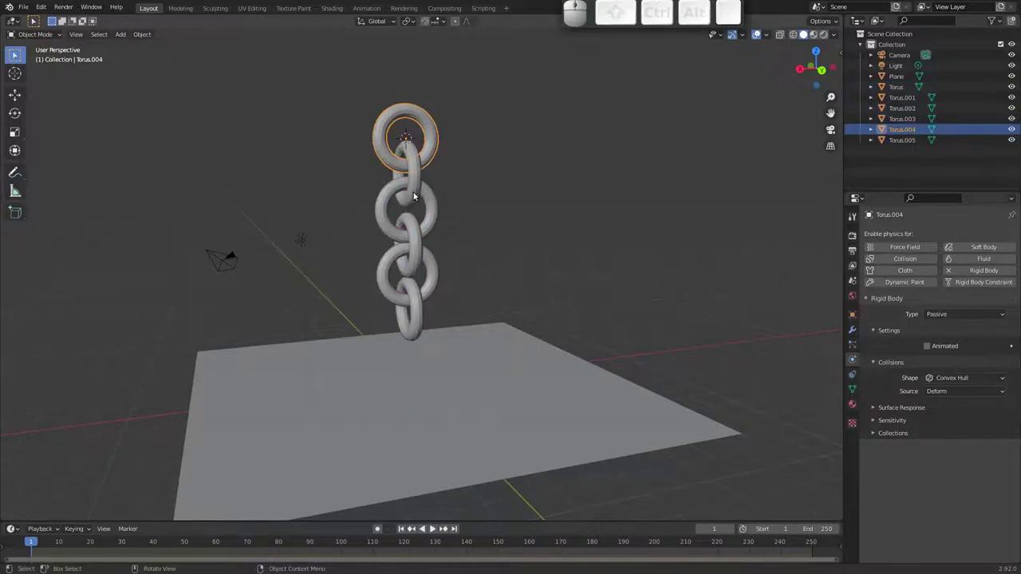
- Rotate the five lower rings about the top ring into a diagonal chain, play it, and rewind
{"action": "left_click_drag", "start_coordinate": [356, 178], "coordinate": [450, 233]}
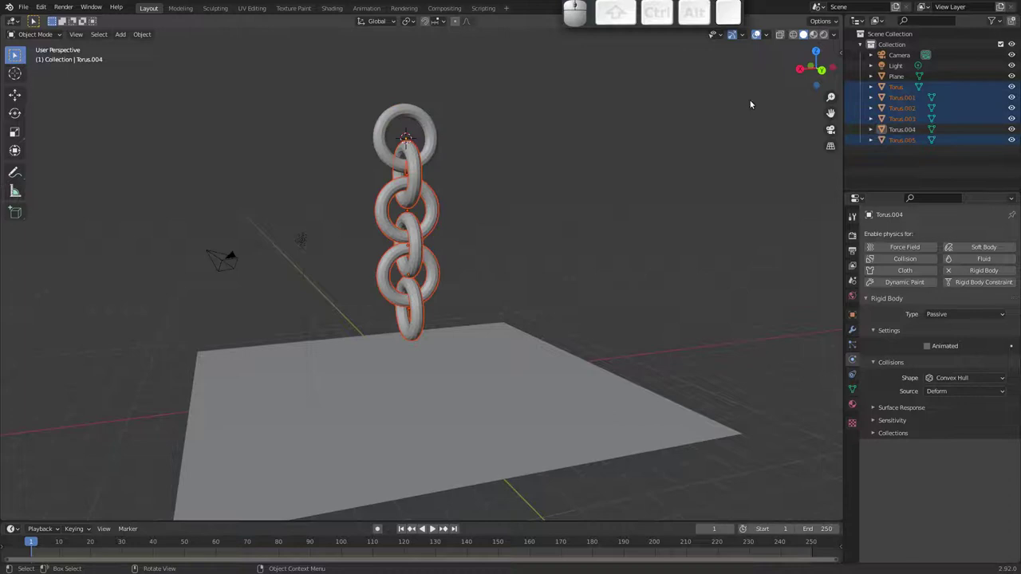
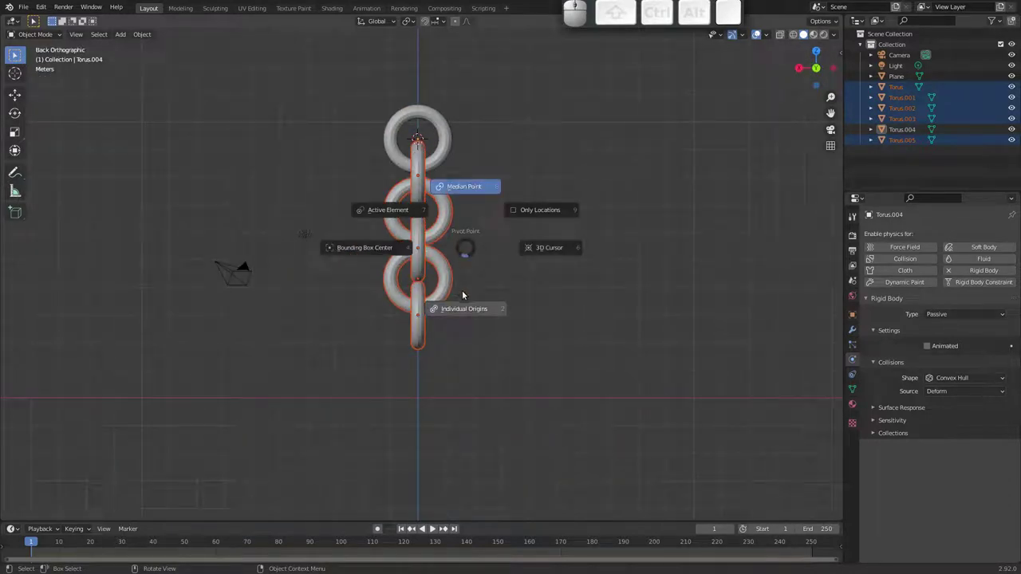
{"action": "left_click", "coordinate": [556, 251]}
{"action": "key", "text": "r"}
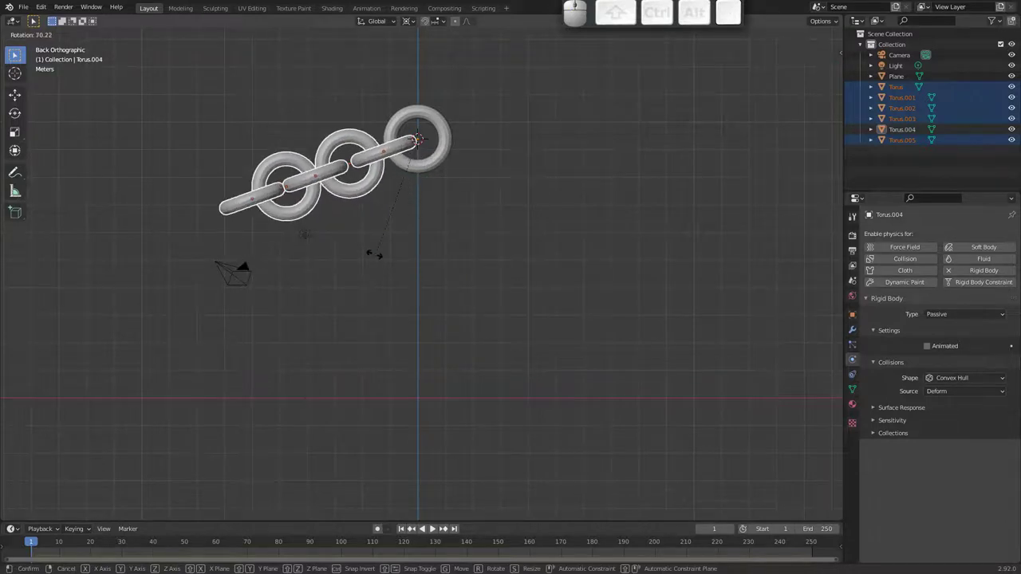
{"action": "left_click", "coordinate": [373, 251]}
{"action": "left_click_drag", "start_coordinate": [375, 203], "coordinate": [438, 229]}
{"action": "key", "text": "space"}
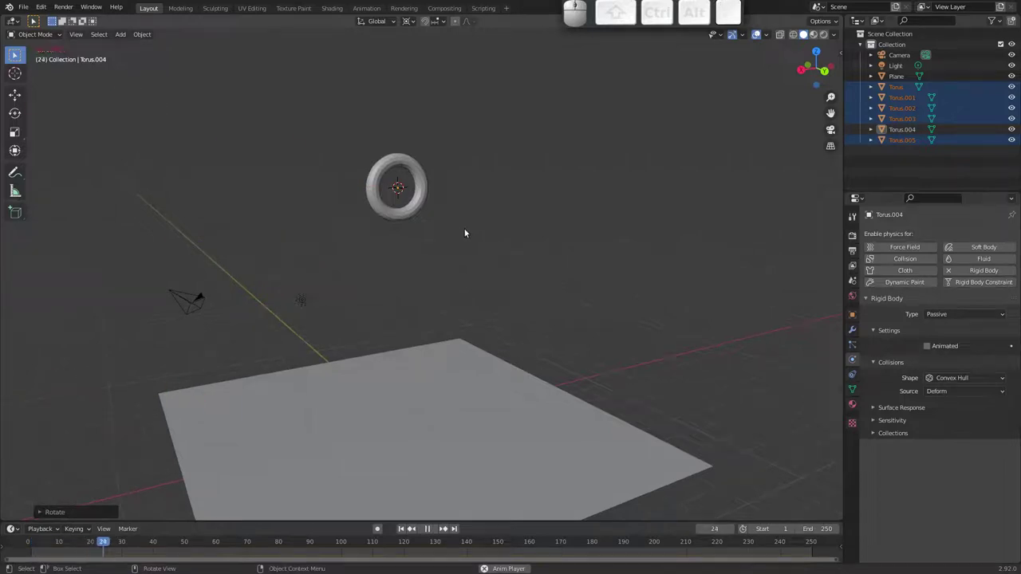
{"action": "key", "text": "Escape"}
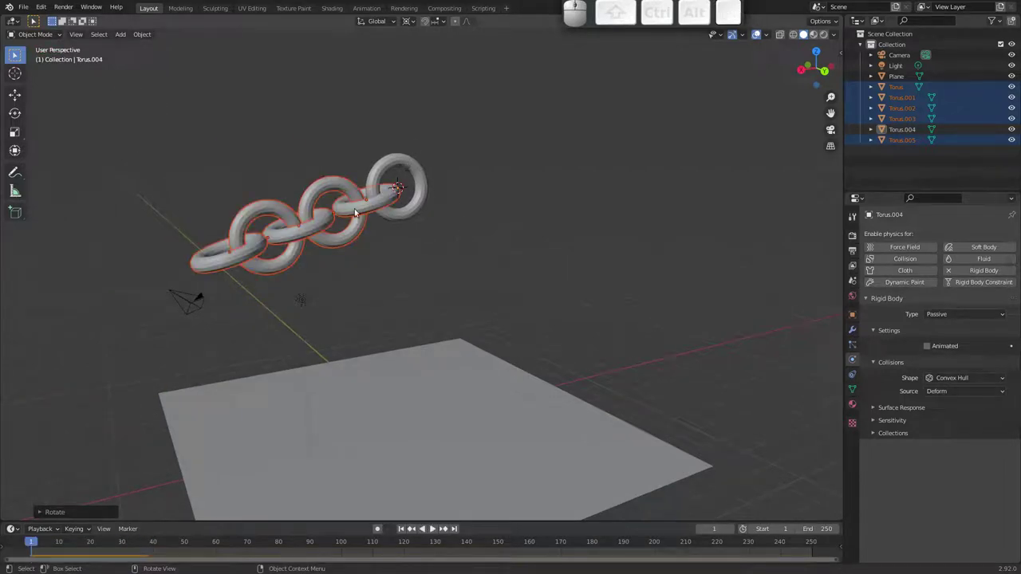
- Set each active chain link's collision Shape to Mesh
{"action": "left_click", "coordinate": [366, 208]}
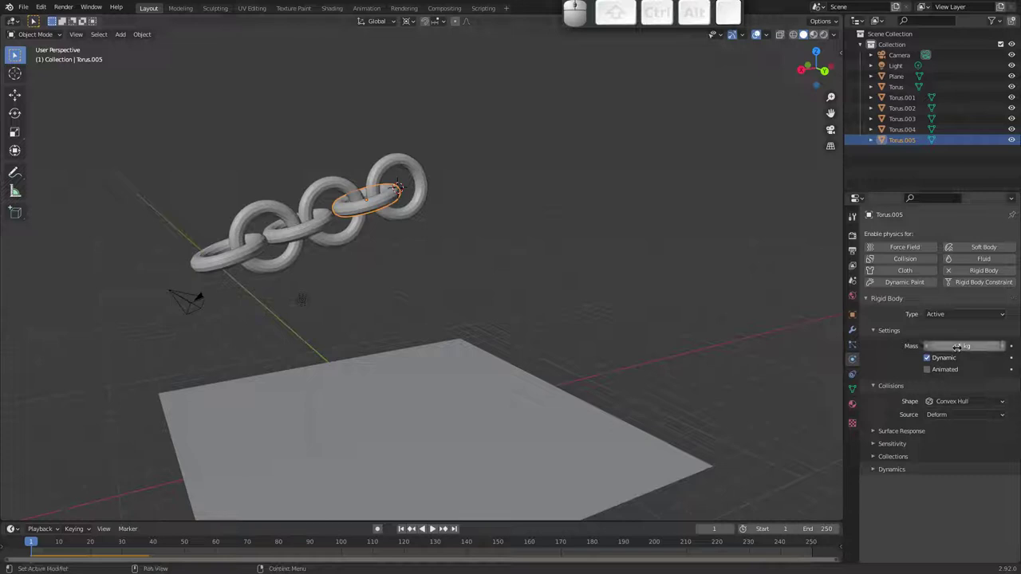
{"action": "left_click", "coordinate": [952, 400]}
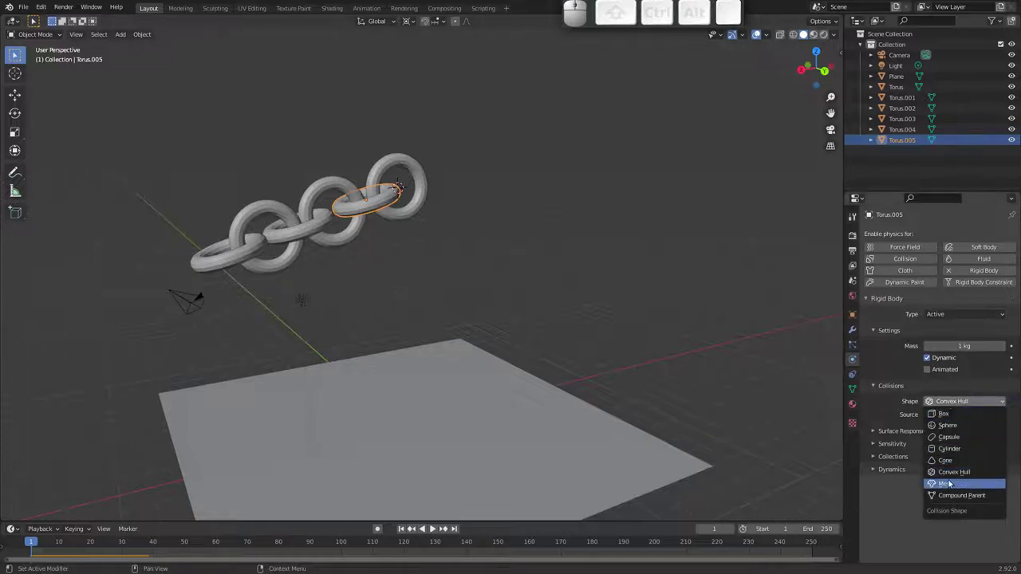
{"action": "left_click", "coordinate": [957, 485]}
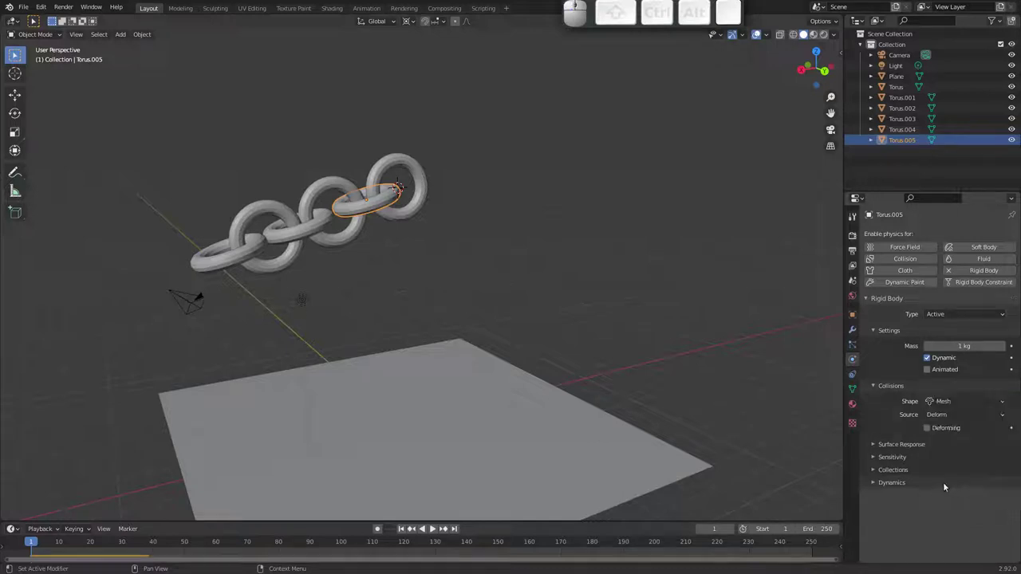
{"action": "left_click", "coordinate": [335, 182]}
{"action": "left_click", "coordinate": [939, 418]}
{"action": "left_click", "coordinate": [888, 405]}
{"action": "left_click", "coordinate": [946, 400]}
{"action": "left_click", "coordinate": [961, 485]}
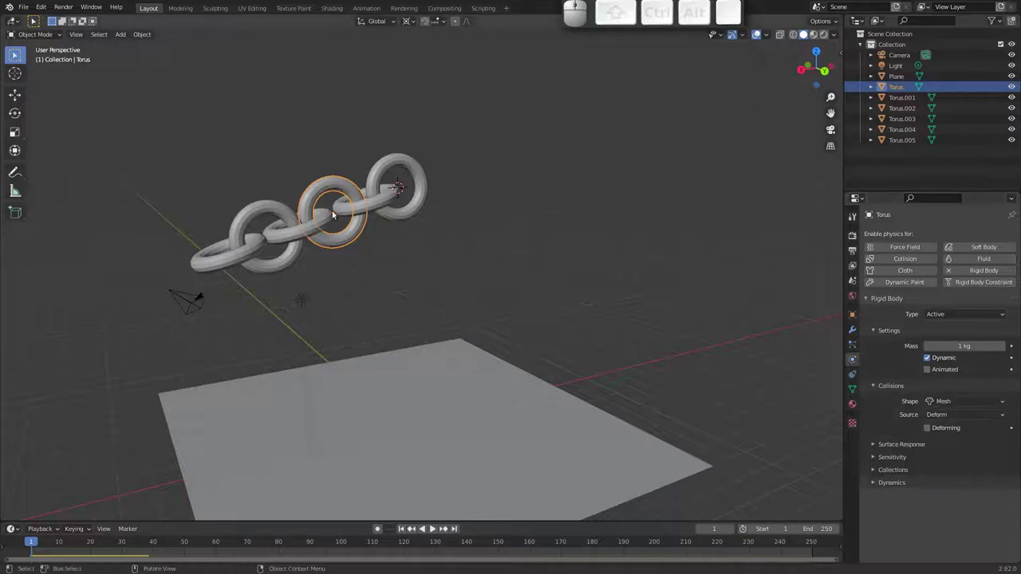
{"action": "left_click", "coordinate": [307, 234]}
{"action": "left_click", "coordinate": [948, 405]}
{"action": "left_click", "coordinate": [957, 485]}
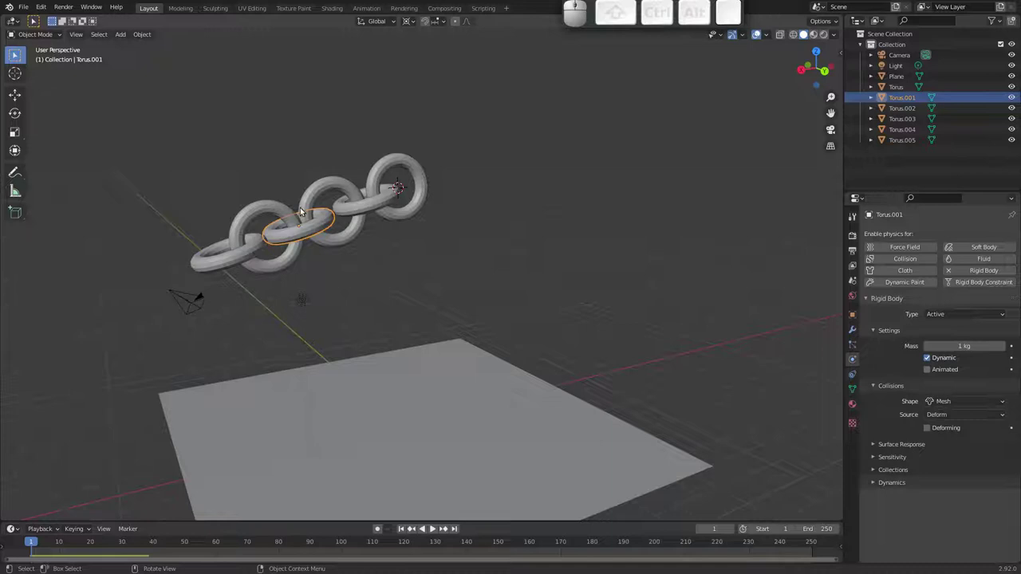
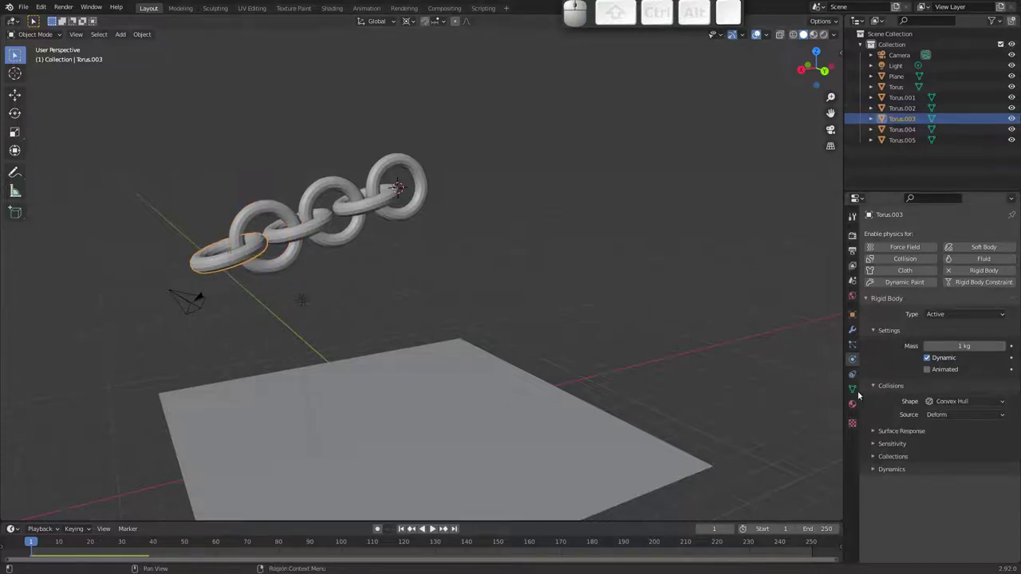
{"action": "left_click", "coordinate": [942, 403]}
{"action": "left_click", "coordinate": [954, 487]}
- Play the chain, set a link's Sensitivity Margin to 0.01 m, and select the other links to share it
{"action": "key", "text": "space"}
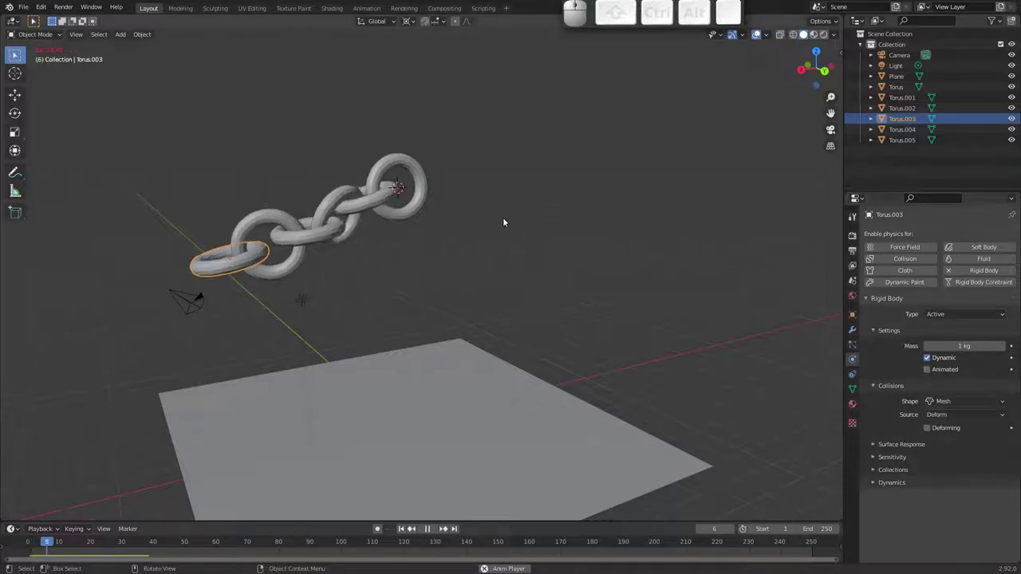
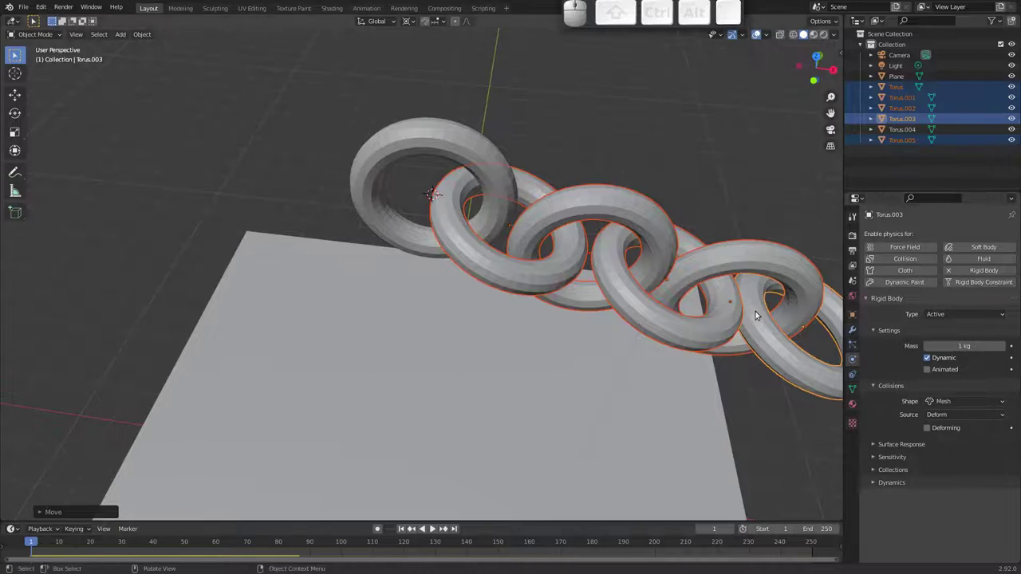
{"action": "left_click", "coordinate": [500, 265]}
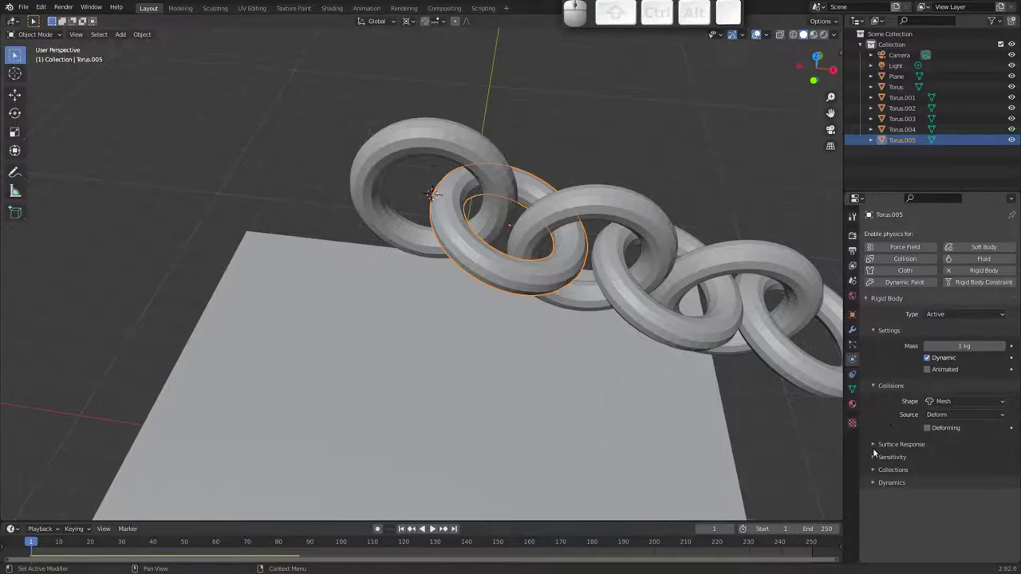
{"action": "left_click", "coordinate": [876, 456]}
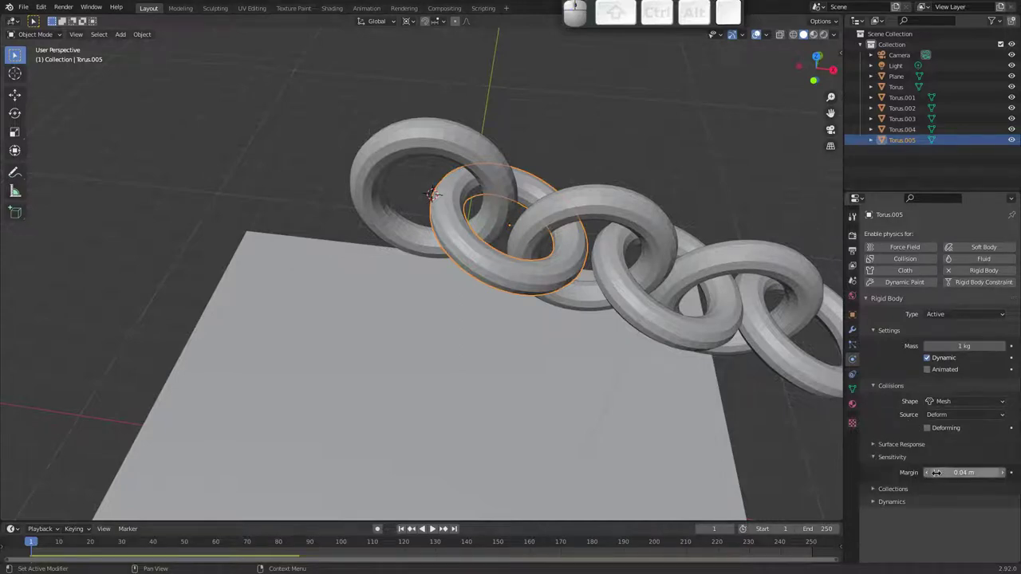
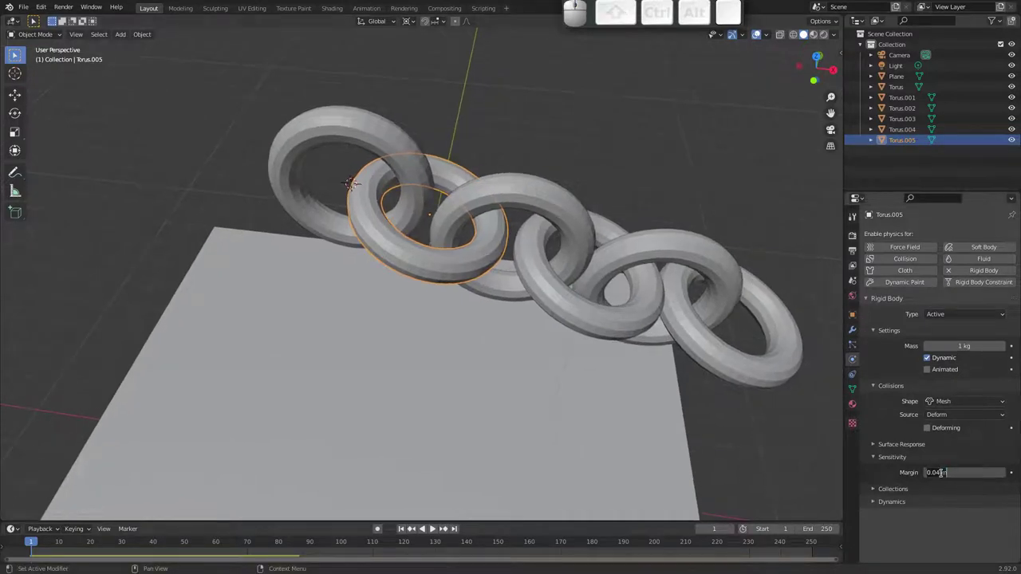
{"action": "key", "text": "Escape"}
{"action": "left_click", "coordinate": [532, 191]}
{"action": "left_click", "coordinate": [533, 197]}
{"action": "left_click", "coordinate": [532, 242]}
{"action": "left_click", "coordinate": [654, 244]}
{"action": "left_click", "coordinate": [711, 330]}
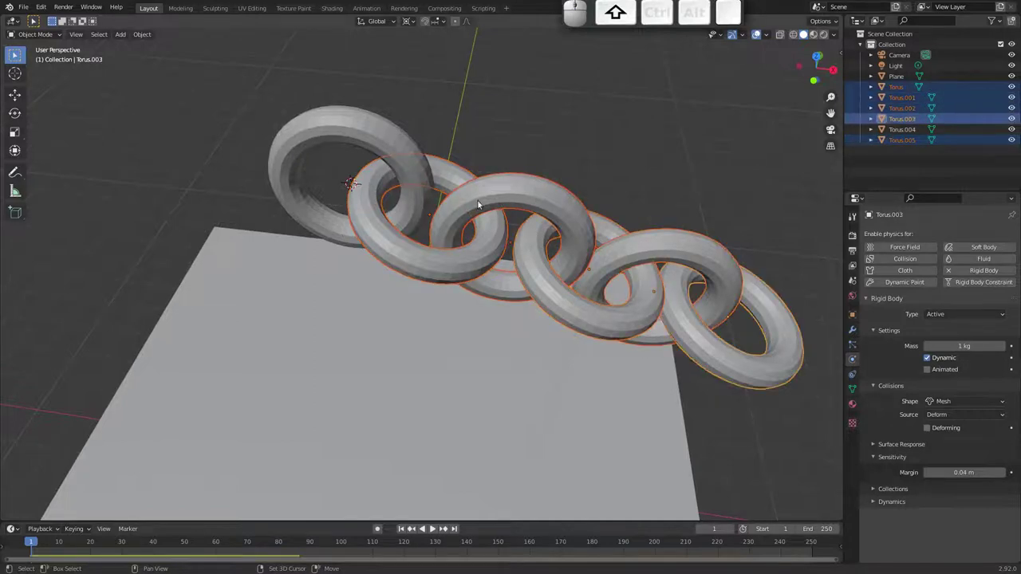
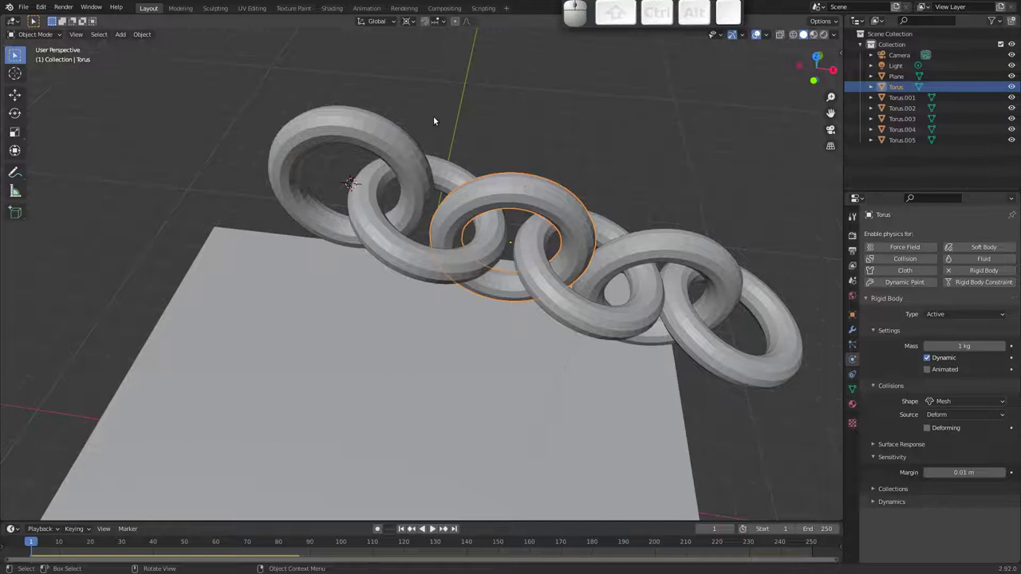
- Select the top anchor ring and play the chain swinging down, orbiting to watch it hang
{"action": "left_click", "coordinate": [377, 128]}
{"action": "key", "text": "space"}
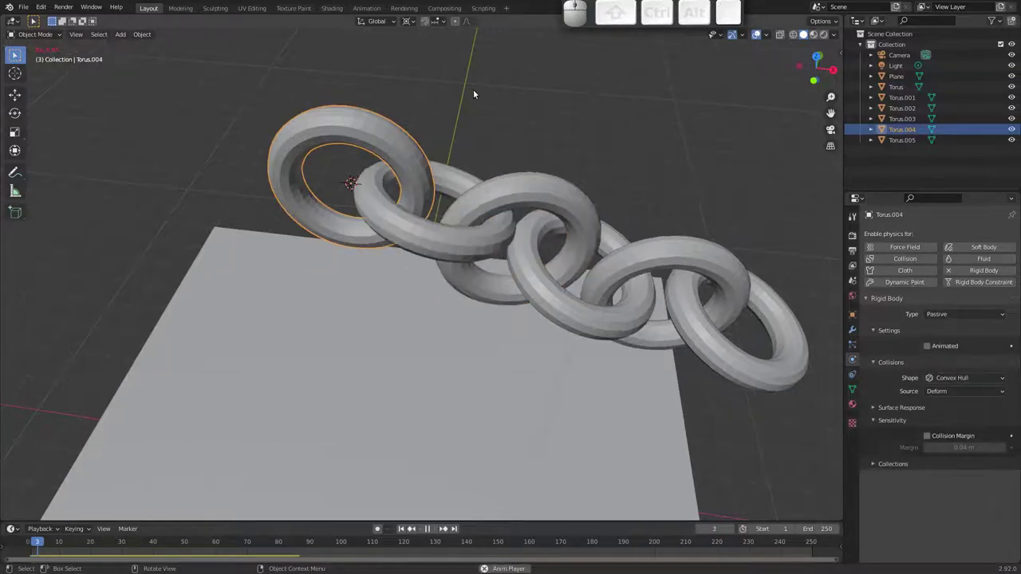
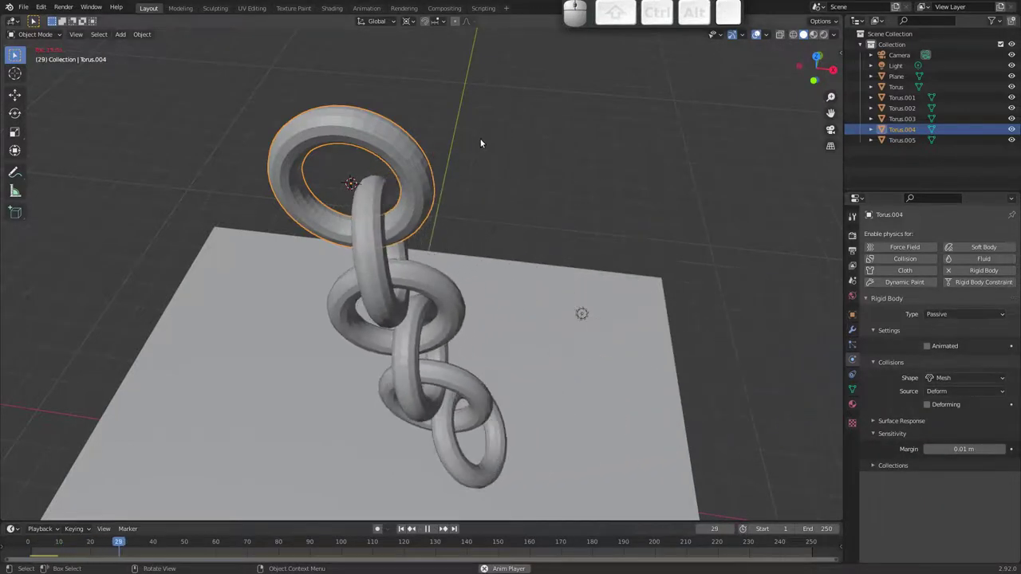
{"action": "left_click_drag", "start_coordinate": [293, 218], "coordinate": [541, 176]}
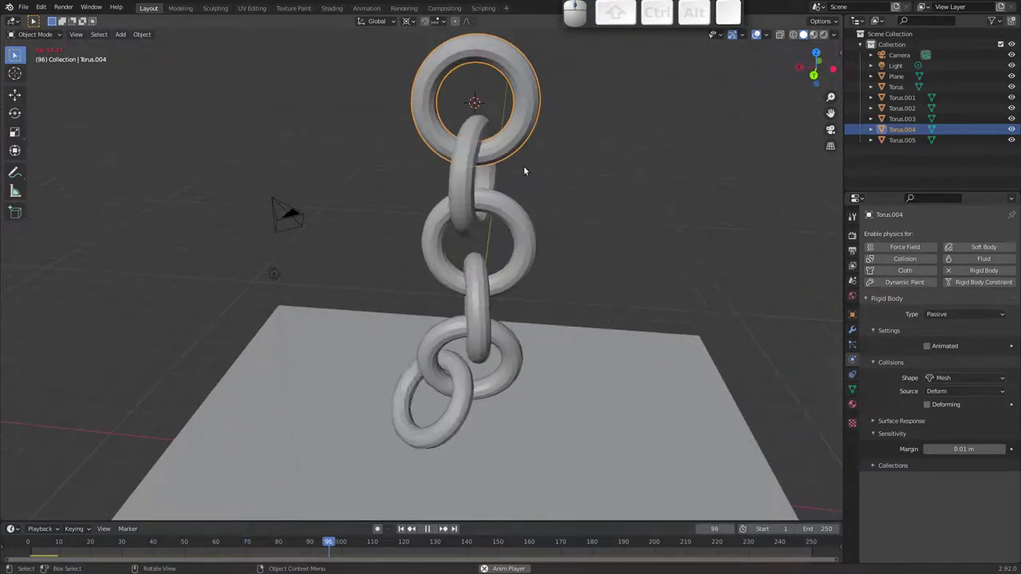
{"action": "left_click_drag", "start_coordinate": [537, 198], "coordinate": [395, 177]}
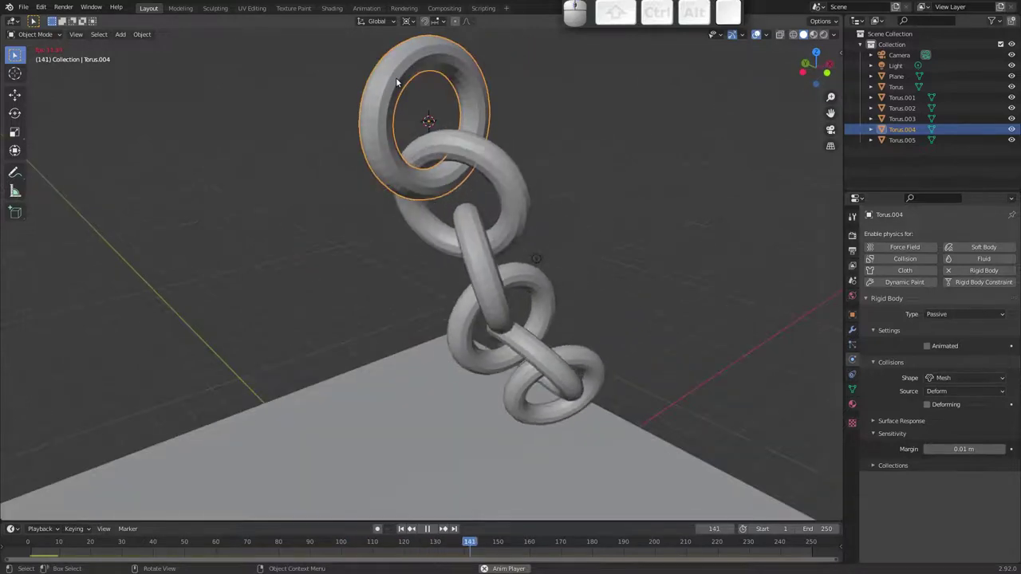
{"action": "left_click_drag", "start_coordinate": [424, 119], "coordinate": [425, 136]}
{"action": "key", "text": "g"}
{"action": "key", "text": "Escape"}
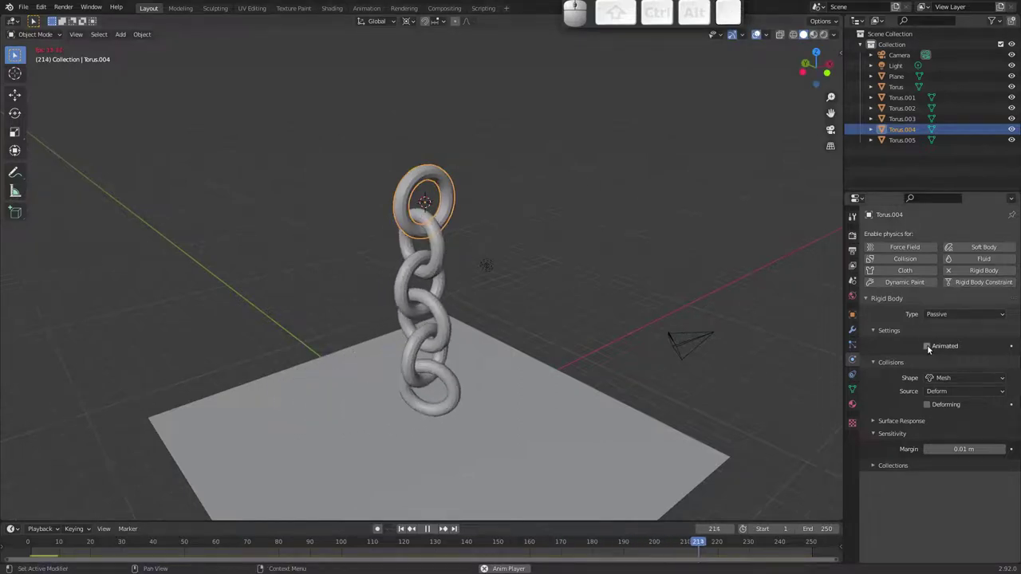
- Tick Animated on the top ring, move it with the chain following, and return to frame 1
{"action": "left_click", "coordinate": [927, 348]}
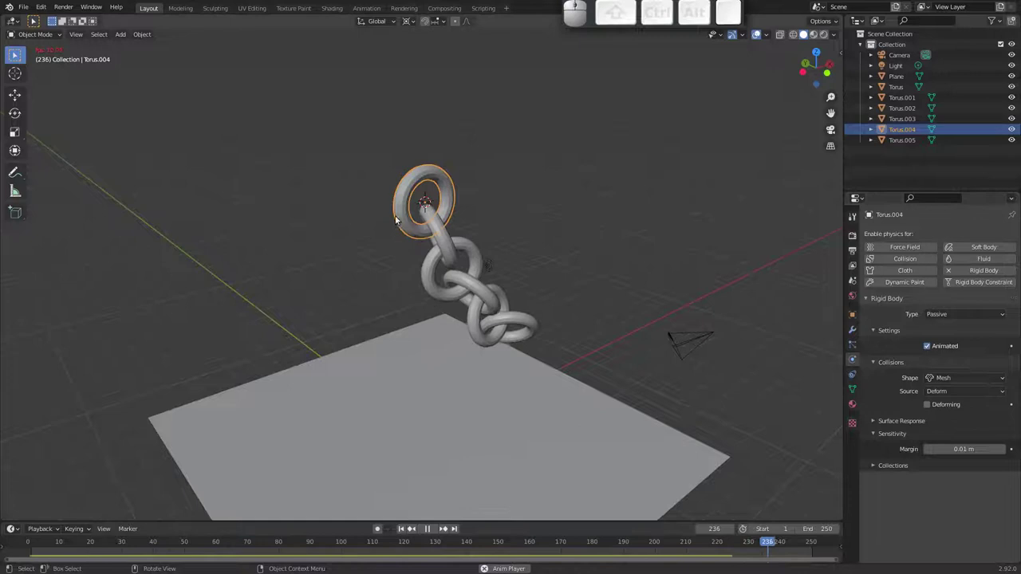
{"action": "key", "text": "g"}
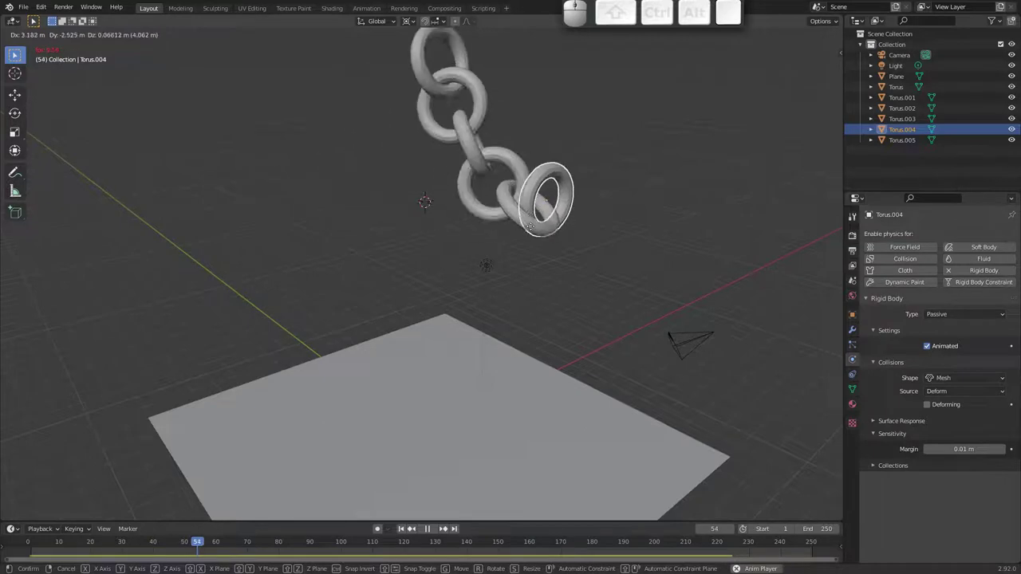
{"action": "key", "text": "Escape"}
{"action": "middle_click", "coordinate": [417, 333]}
{"action": "left_click_drag", "start_coordinate": [414, 328], "coordinate": [430, 299]}
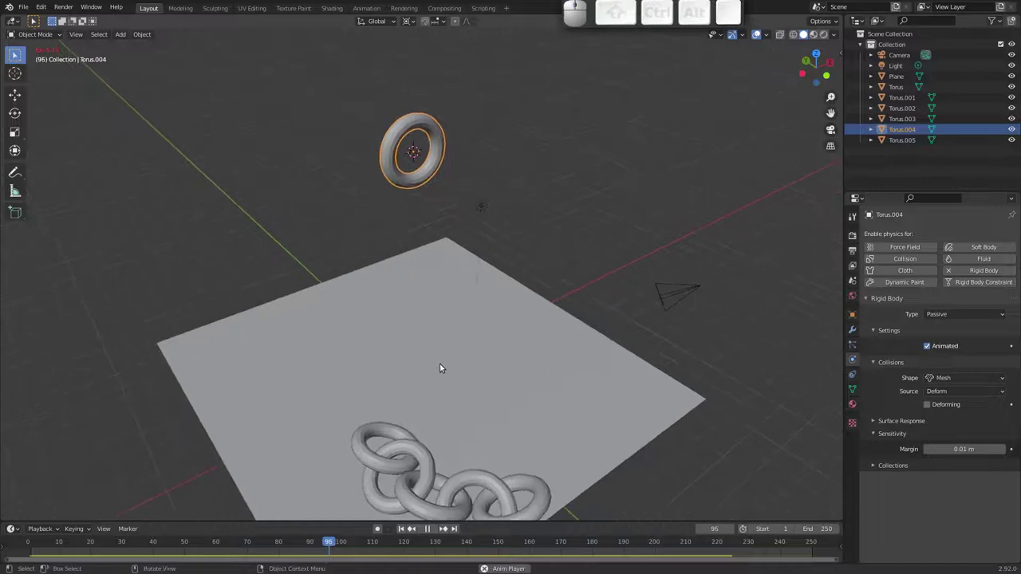
{"action": "key", "text": "Escape"}
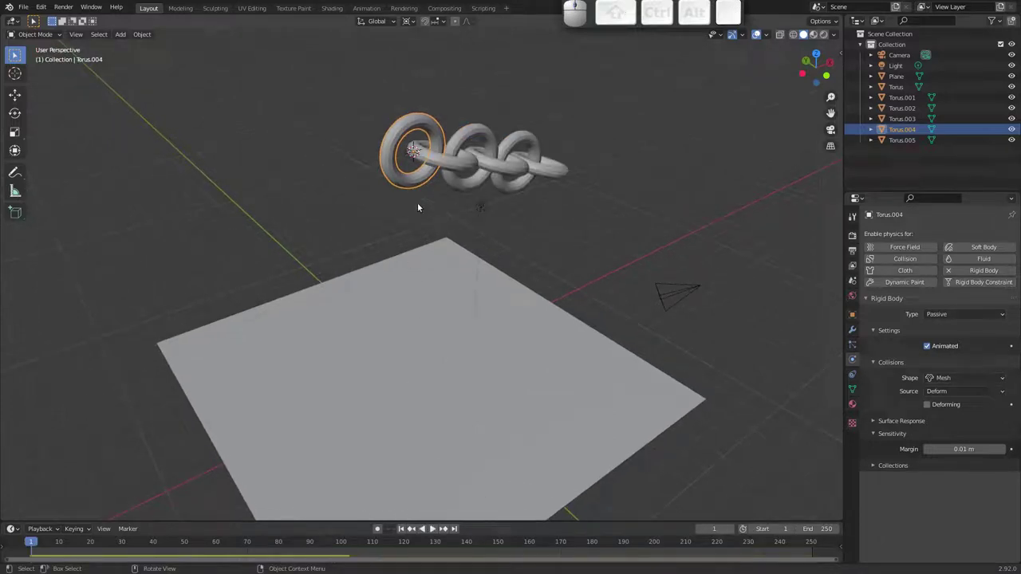
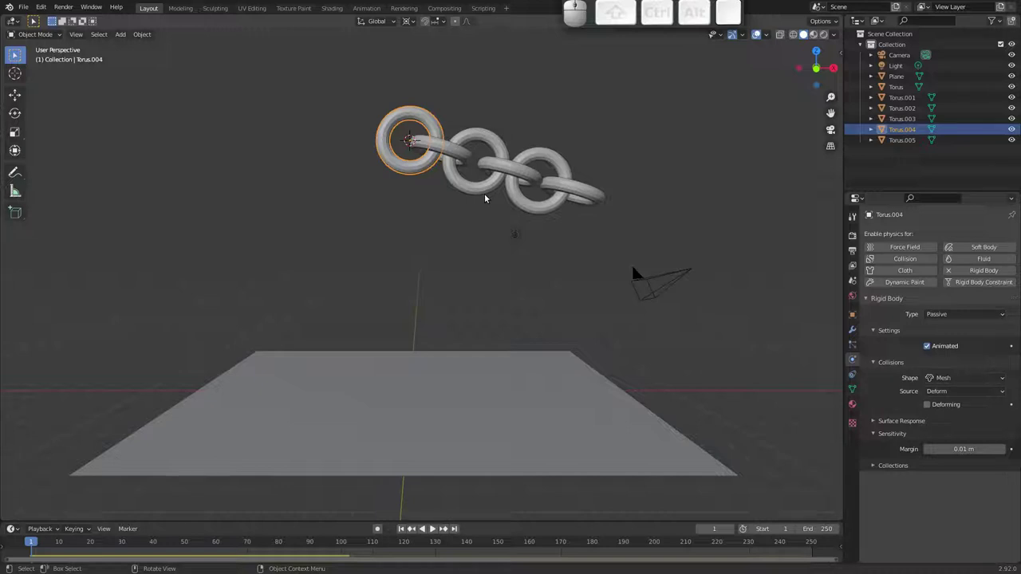
- Play the chain swinging from the animated ring, then box-select all six rings for deletion
{"action": "key", "text": "alt+a"}
{"action": "key", "text": "space"}
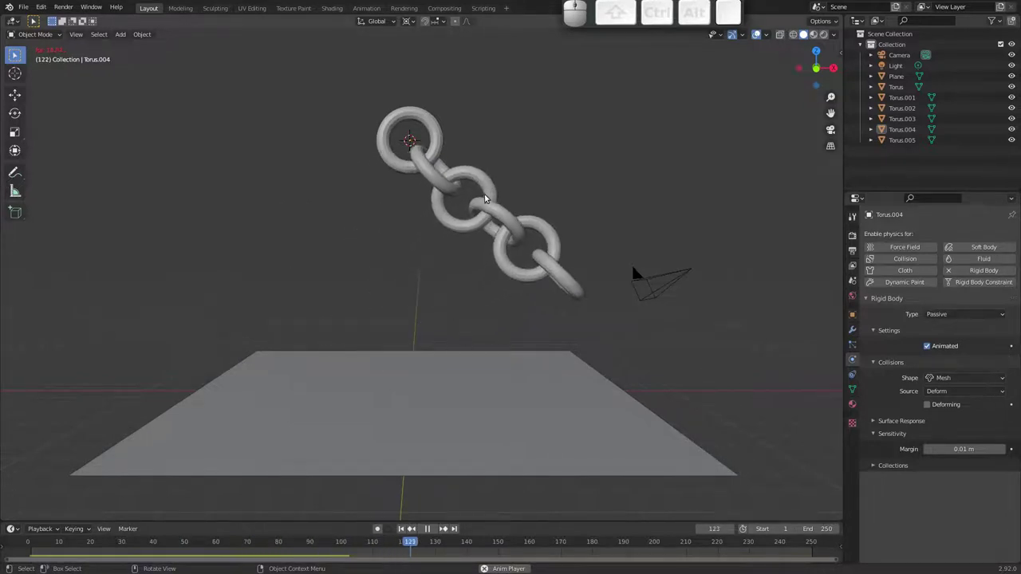
{"action": "key", "text": "Escape"}
{"action": "left_click_drag", "start_coordinate": [362, 104], "coordinate": [576, 200]}
- Delete the rings and add a Suzanne monkey head raised above the floor
{"action": "key", "text": "x"}
{"action": "left_click", "coordinate": [580, 201]}
{"action": "key", "text": "shift+a"}
{"action": "left_click", "coordinate": [465, 379]}
{"action": "key", "text": "g"}
{"action": "left_click_drag", "start_coordinate": [458, 312], "coordinate": [547, 241]}
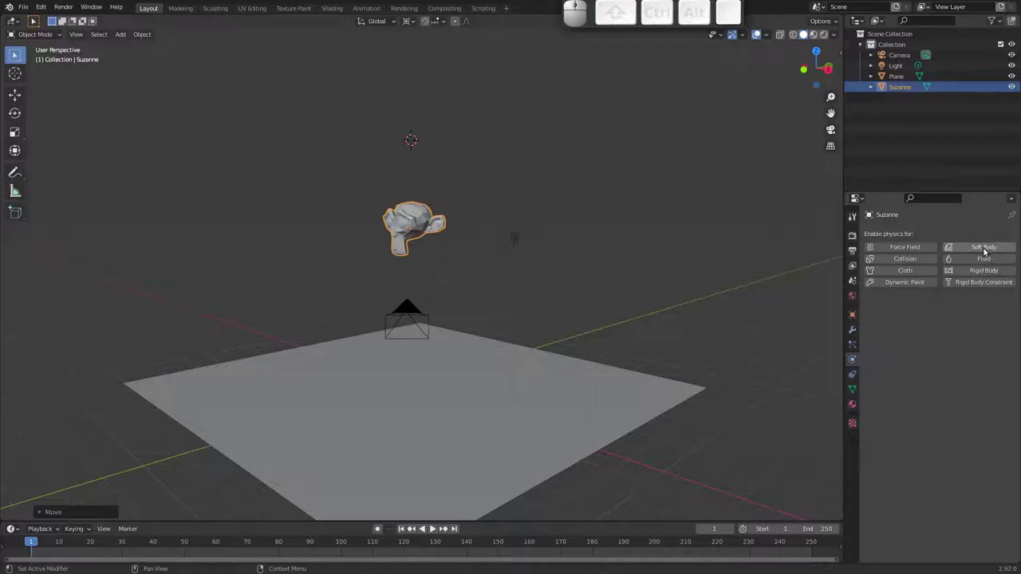
- Give Suzanne Soft Body physics with Goal unticked, play her fall, and rewind to frame 1
{"action": "left_click", "coordinate": [984, 248]}
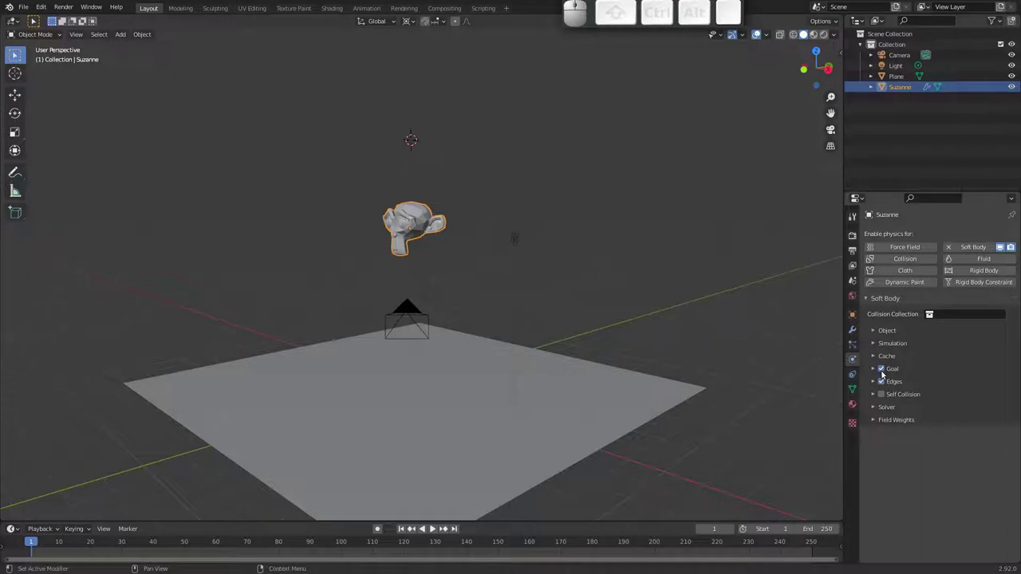
{"action": "left_click", "coordinate": [883, 369]}
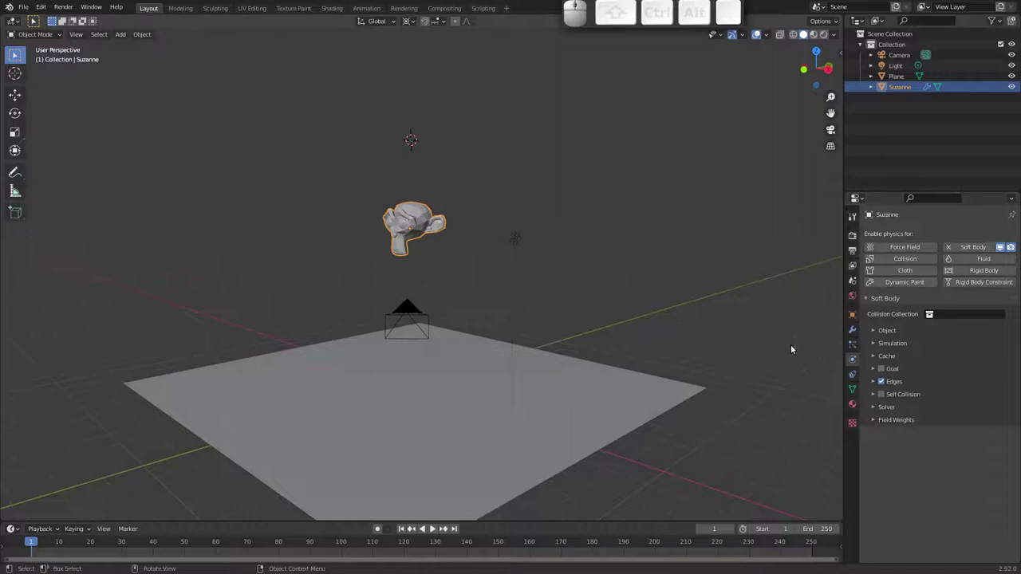
{"action": "left_click_drag", "start_coordinate": [423, 248], "coordinate": [395, 234]}
{"action": "middle_click", "coordinate": [399, 224]}
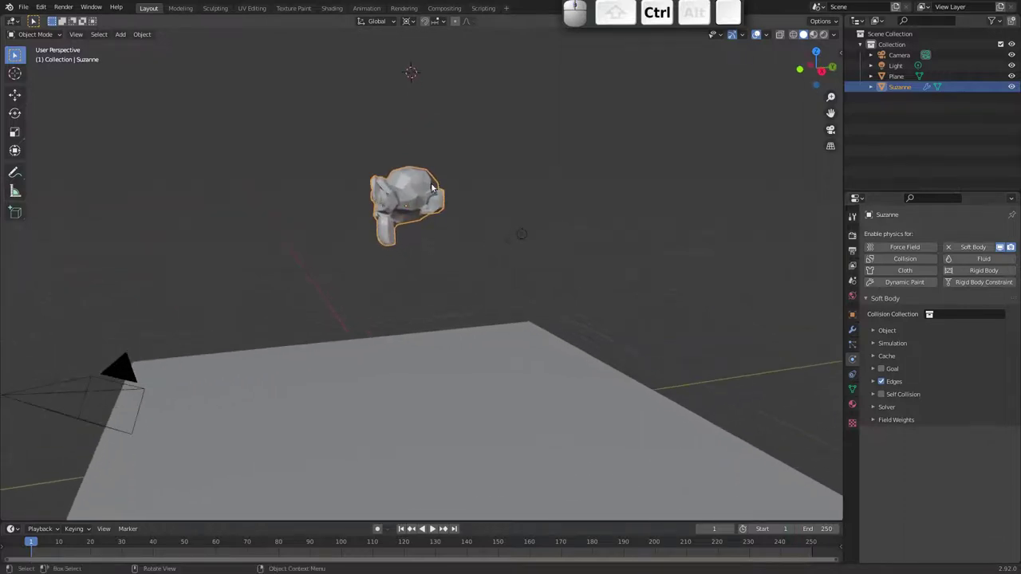
{"action": "left_click_drag", "start_coordinate": [425, 223], "coordinate": [487, 212]}
{"action": "key", "text": "space"}
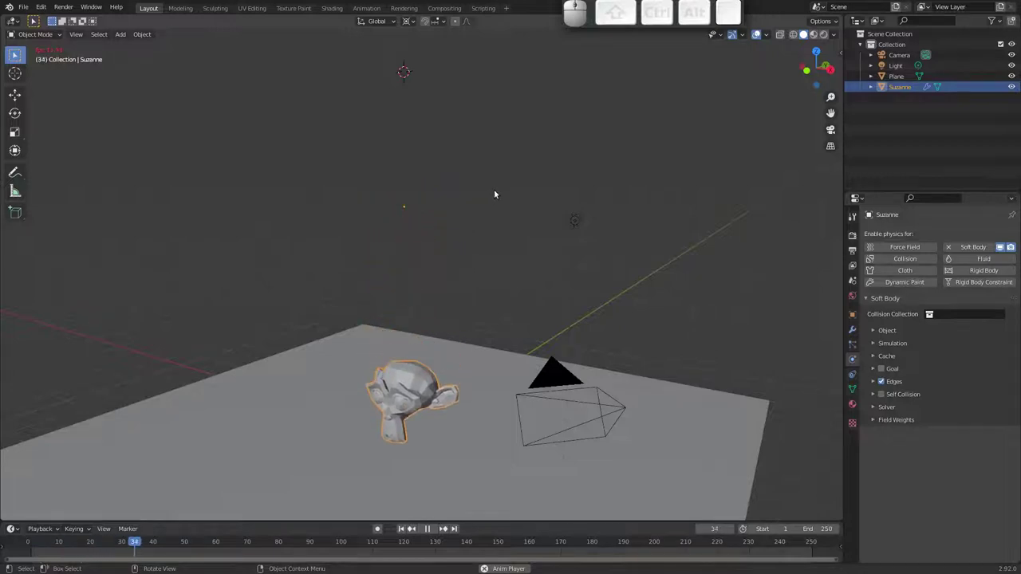
{"action": "key", "text": "Escape"}
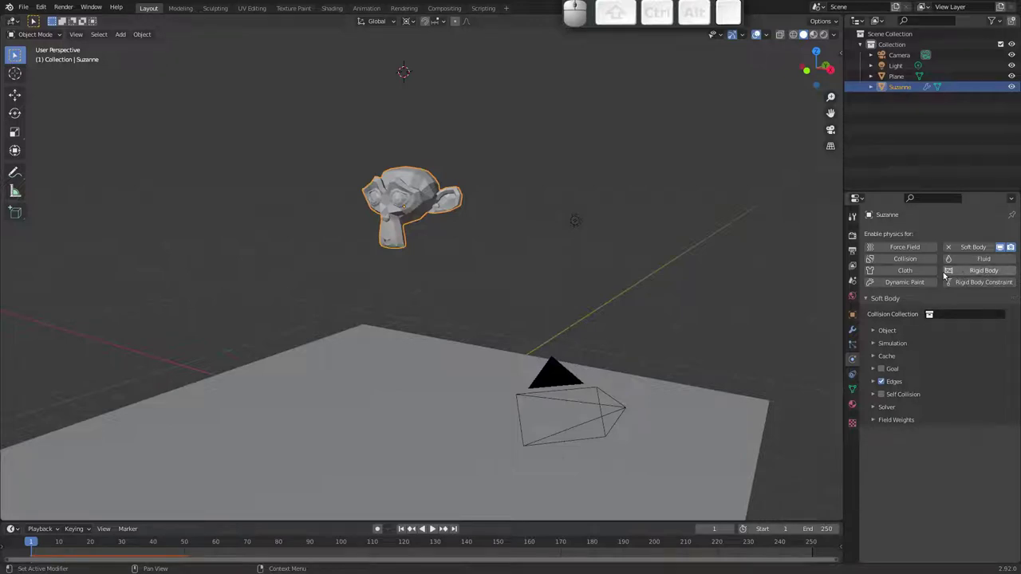
- Remove the plane's Rigid Body physics and enable Collision physics on it instead
{"action": "left_click", "coordinate": [731, 403]}
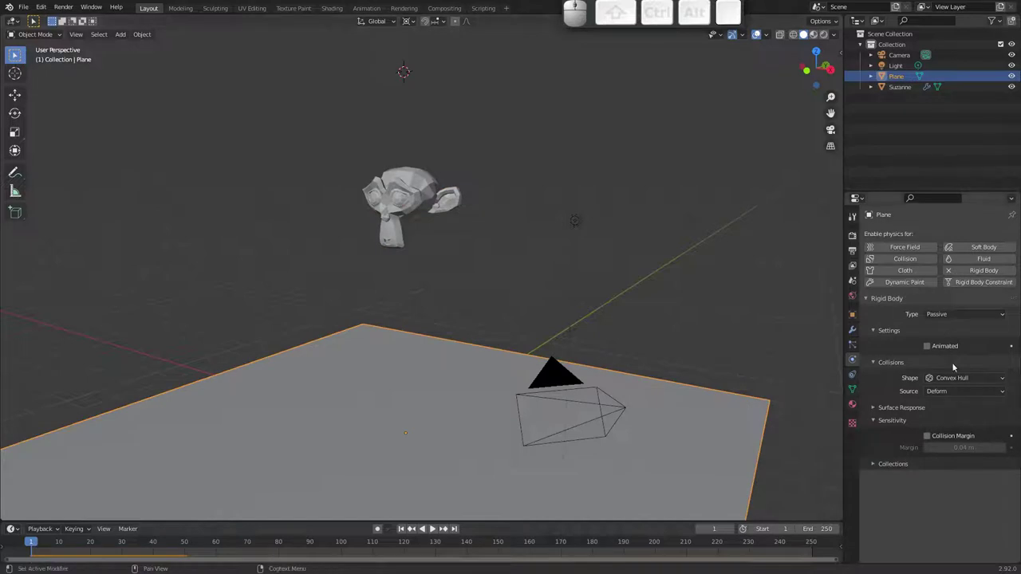
{"action": "left_click", "coordinate": [954, 273]}
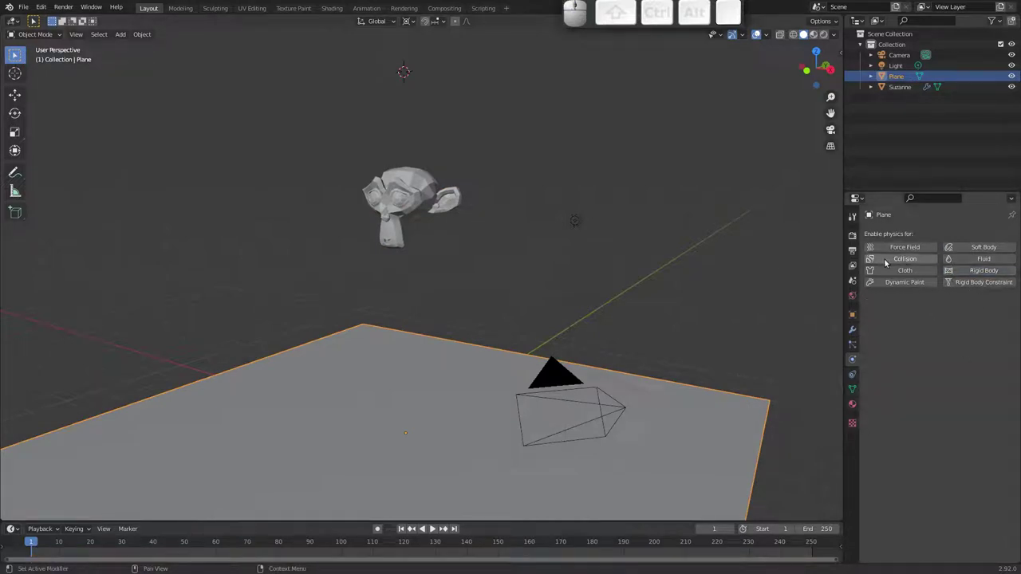
{"action": "left_click", "coordinate": [886, 260]}
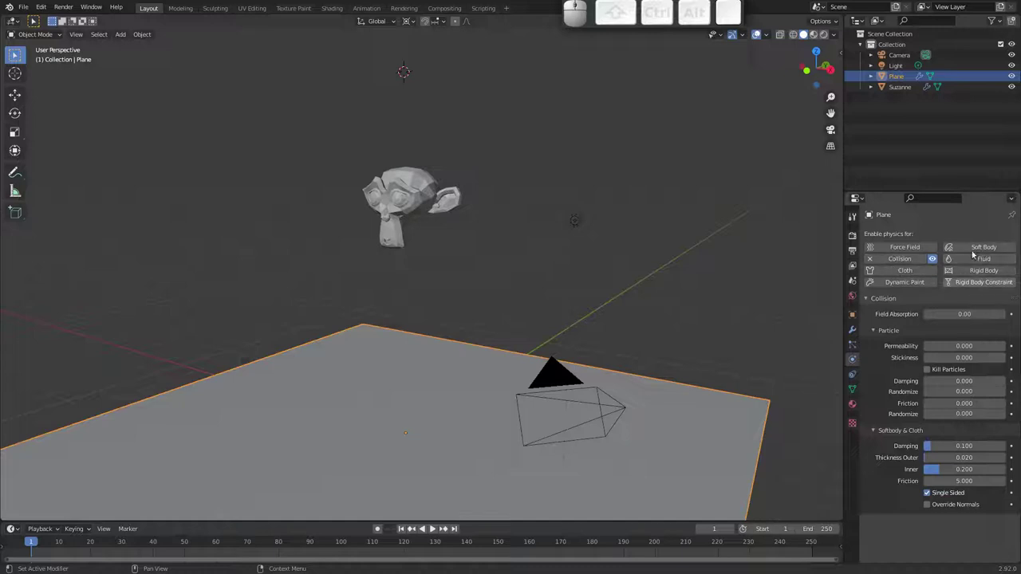
{"action": "left_click_drag", "start_coordinate": [490, 251], "coordinate": [494, 240]}
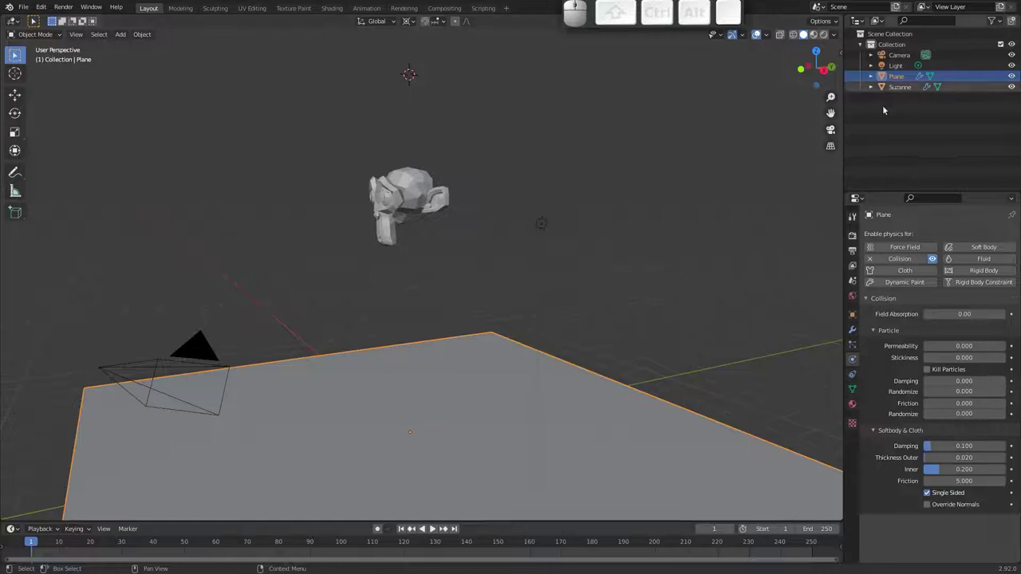
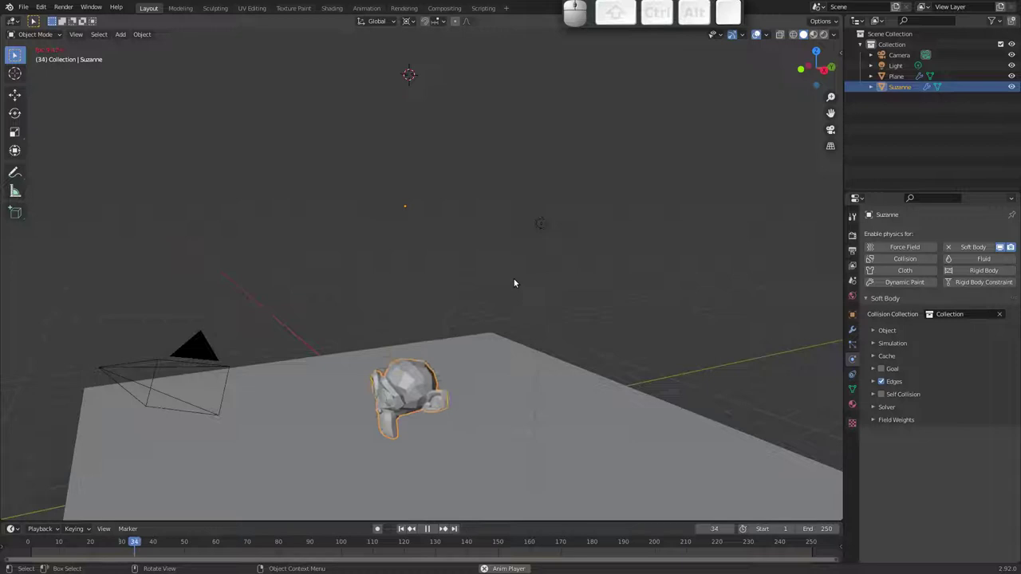
- Watch the soft body collide with the Collection floor, then scrub back through the impact frames around frame 30
{"action": "left_click_drag", "start_coordinate": [456, 303], "coordinate": [461, 297]}
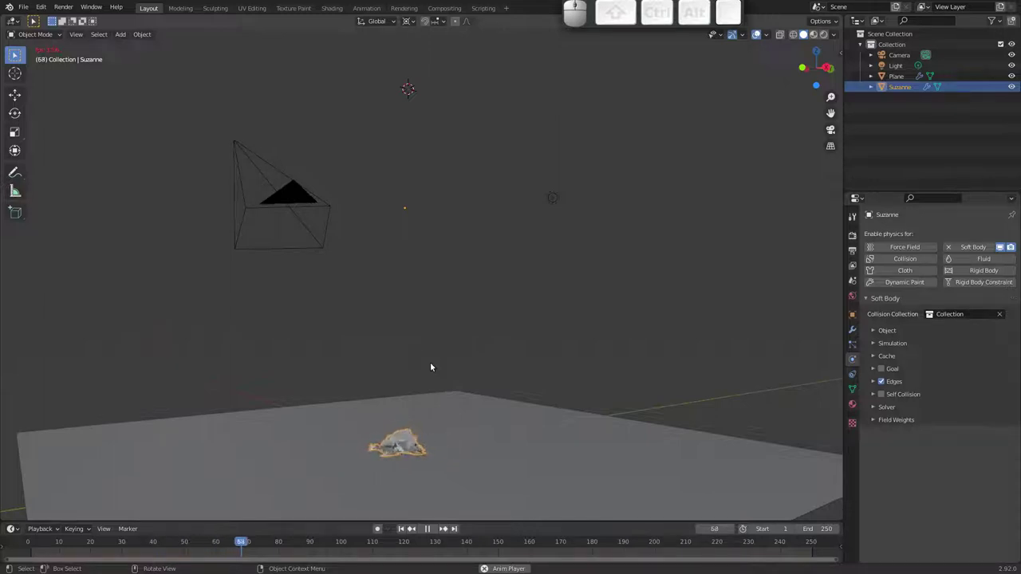
{"action": "key", "text": "space"}
{"action": "left_click_drag", "start_coordinate": [284, 539], "coordinate": [53, 561]}
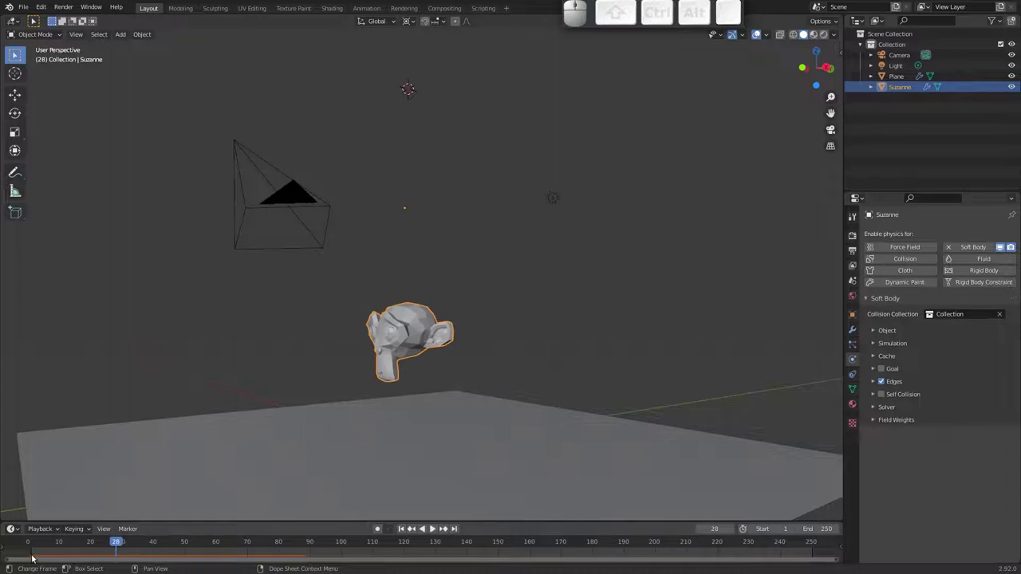
{"action": "left_click_drag", "start_coordinate": [119, 544], "coordinate": [127, 536]}
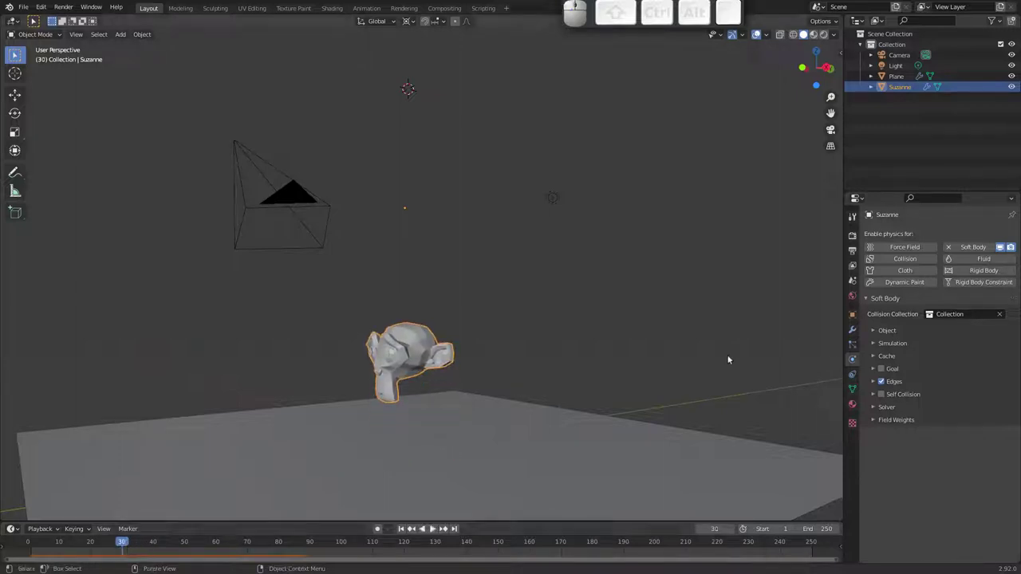
- Limit the soft body cache End to frame 100, bake the simulation, and play back the baked result
{"action": "left_click", "coordinate": [874, 361]}
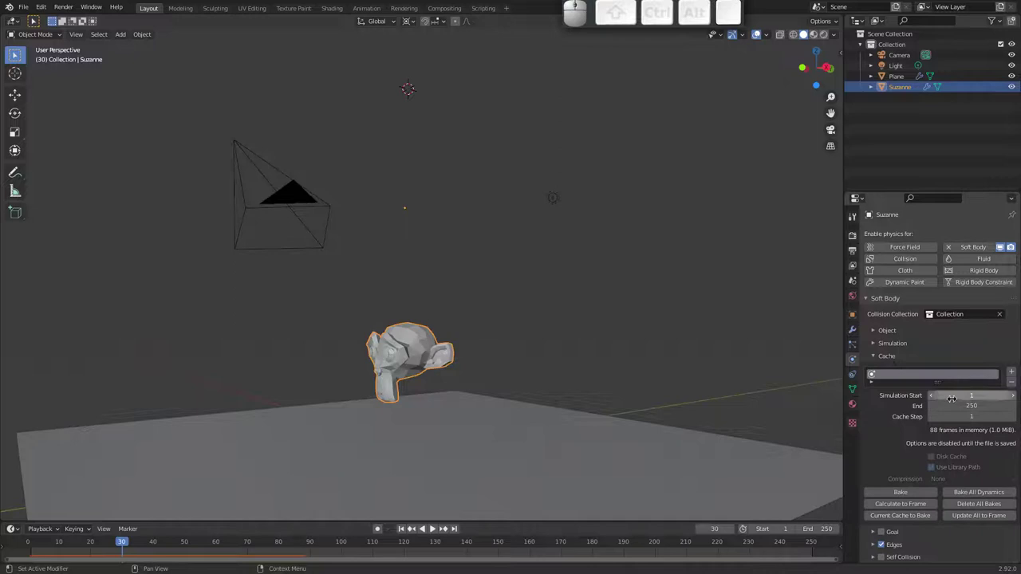
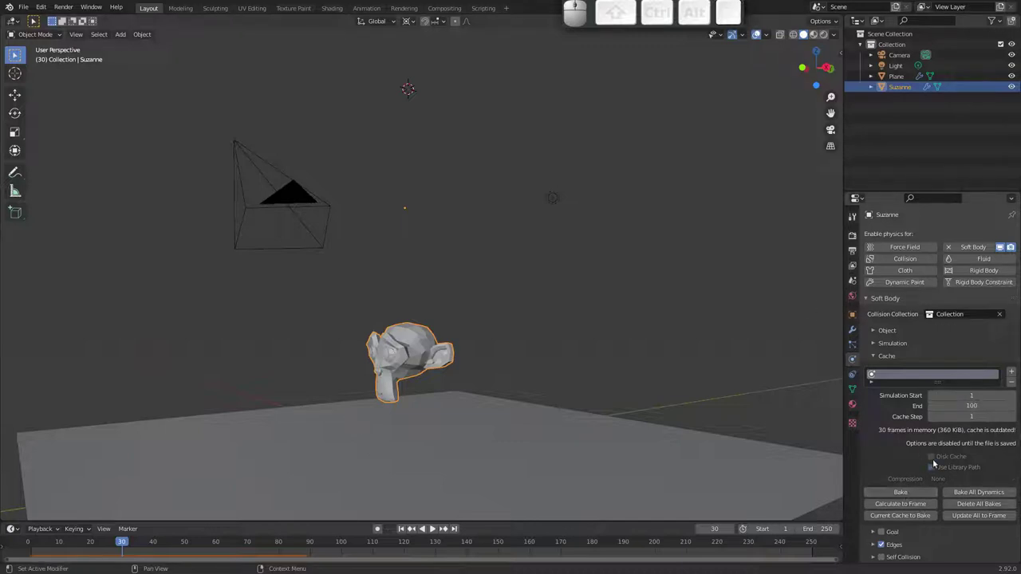
{"action": "key", "text": "space"}
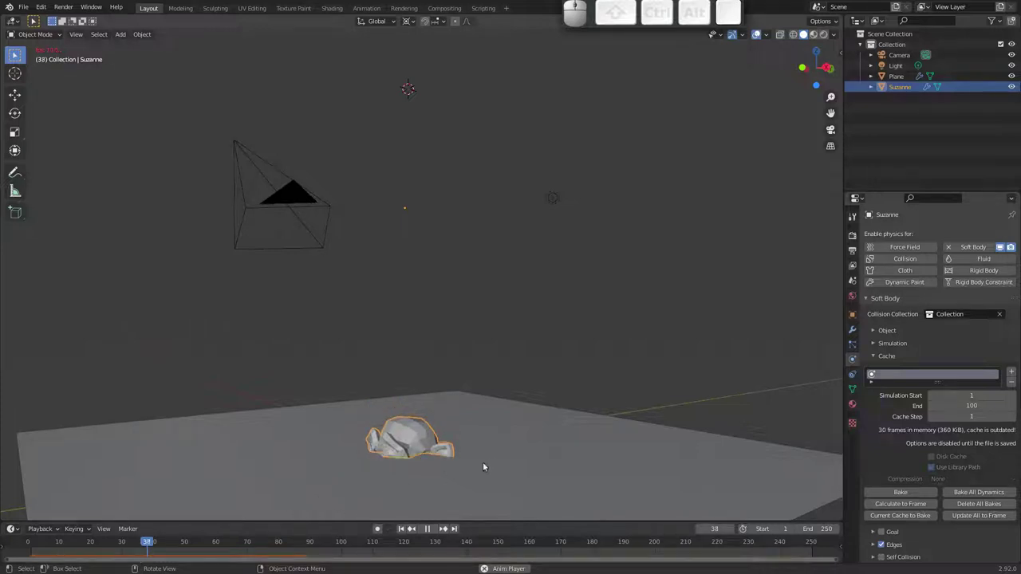
{"action": "key", "text": "Escape"}
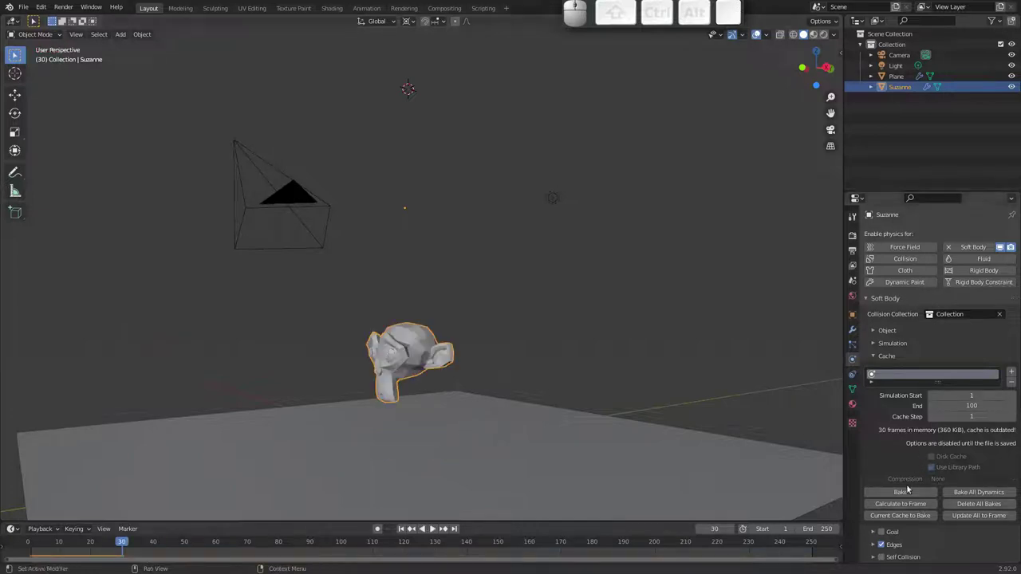
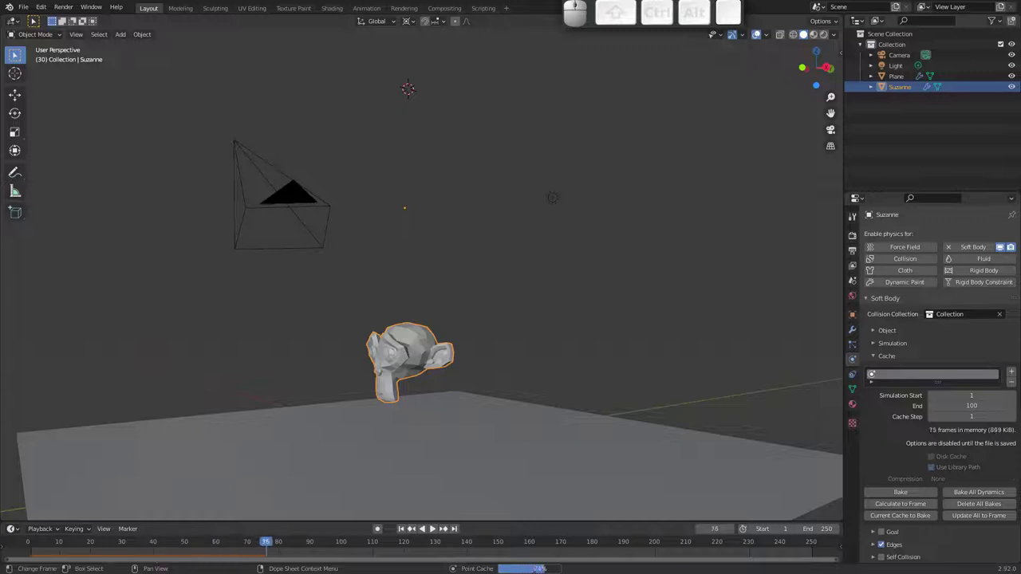
{"action": "key", "text": "space"}
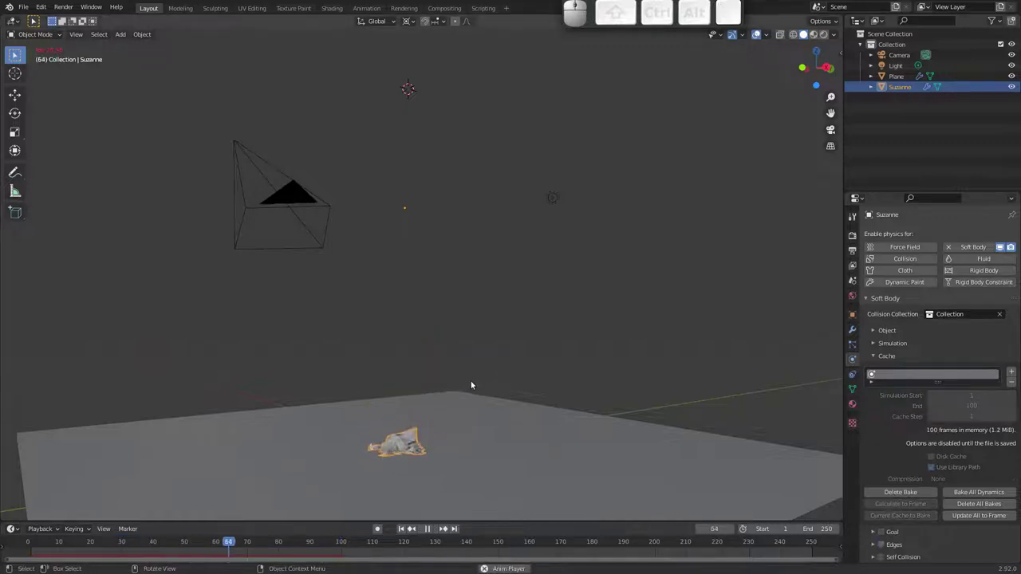
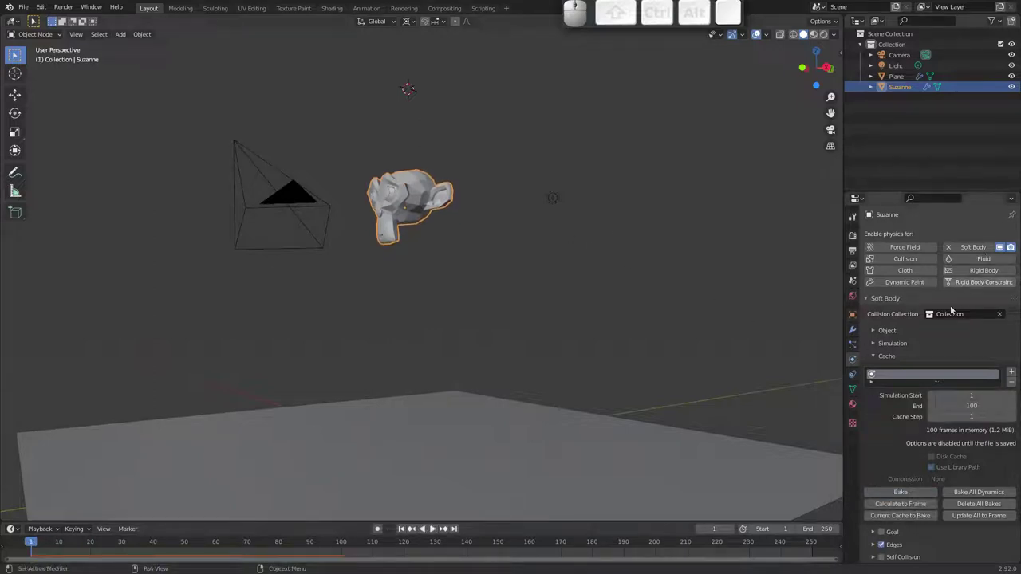
- Expand the Soft Body panels down to Edges, showing pull/push/damp 0.5 and bending 10
{"action": "left_click", "coordinate": [879, 357]}
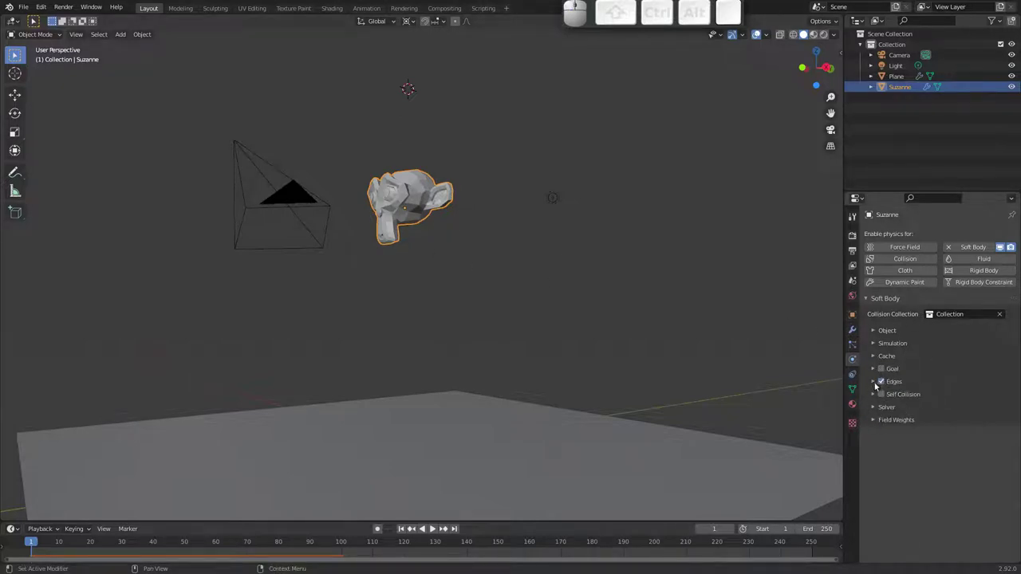
{"action": "left_click", "coordinate": [873, 346]}
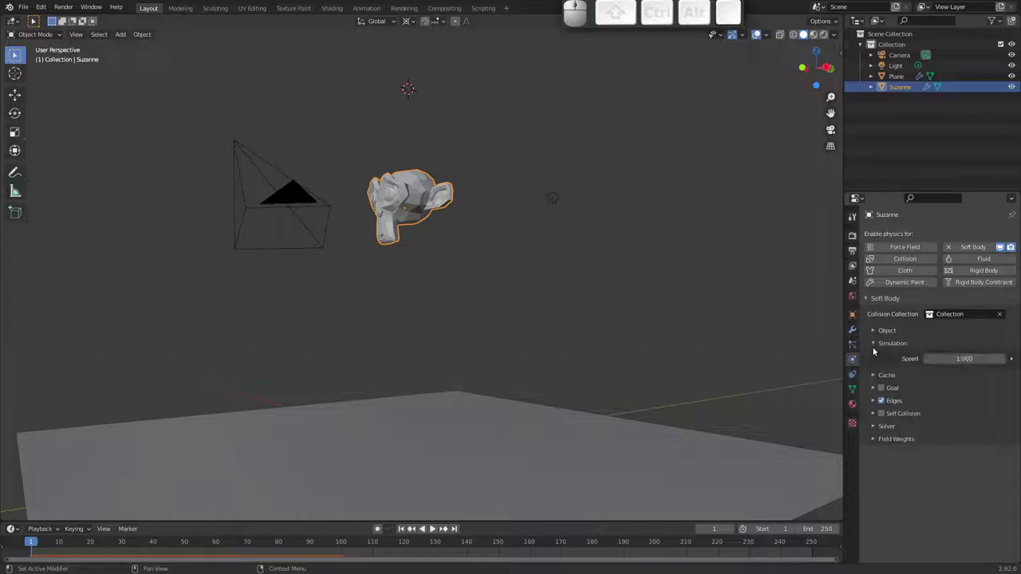
{"action": "left_click", "coordinate": [872, 346]}
{"action": "left_click", "coordinate": [874, 333]}
{"action": "left_click", "coordinate": [877, 333]}
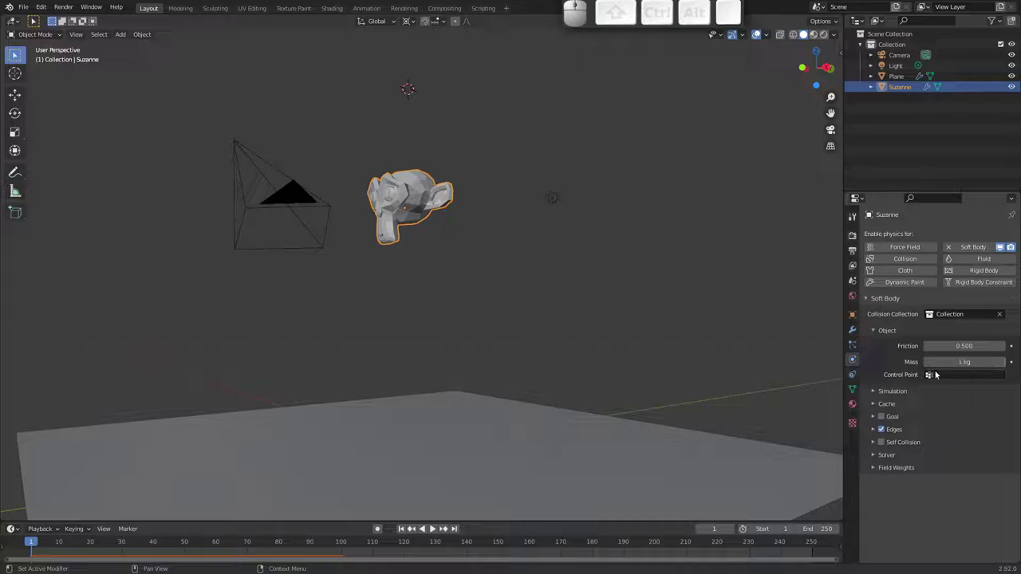
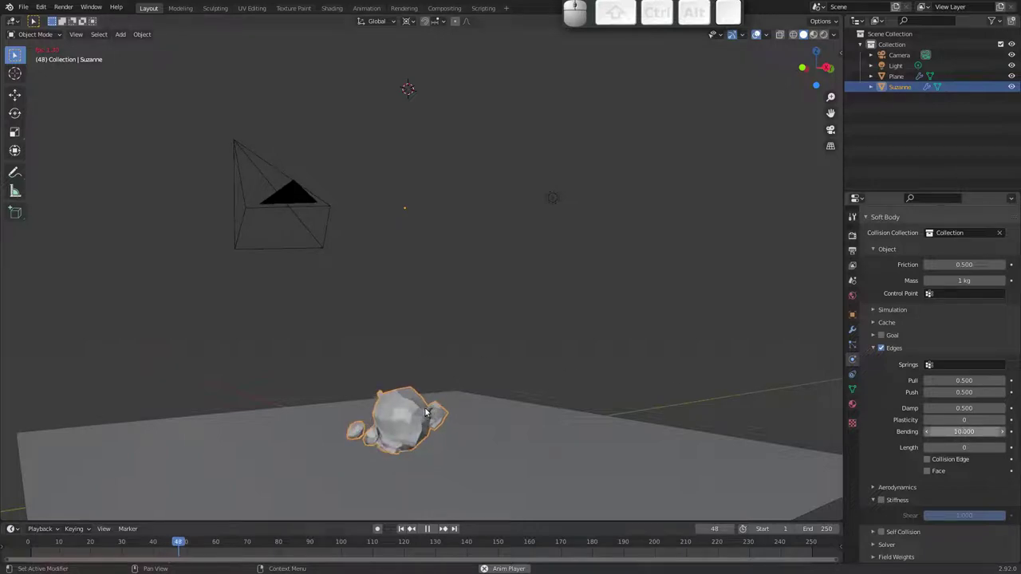
- Play the simulation so Suzanne drops and squashes on the plane, stopping at frame 28
{"action": "key", "text": "Escape"}
{"action": "left_click_drag", "start_coordinate": [33, 541], "coordinate": [184, 518]}
{"action": "key", "text": "space"}
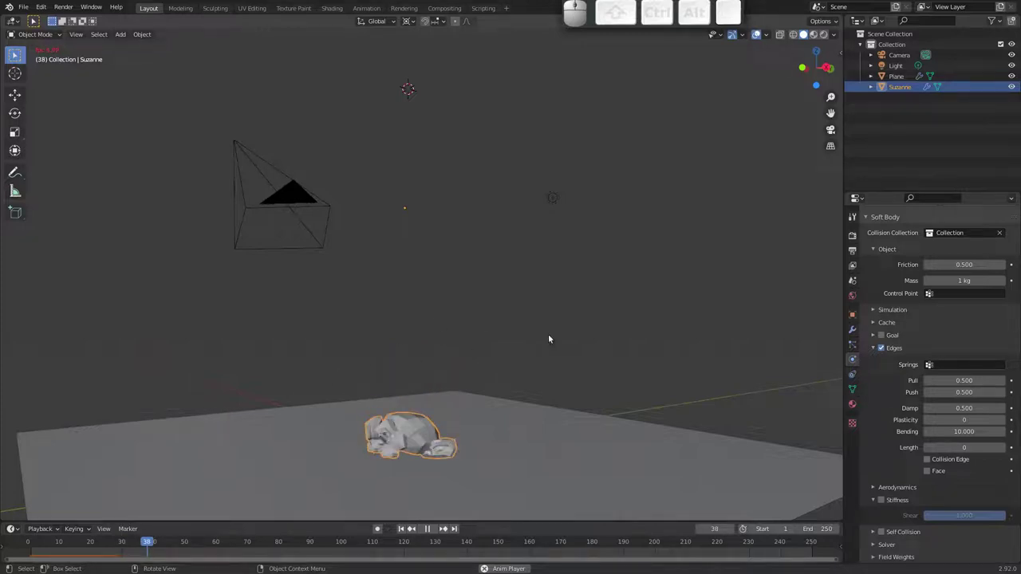
{"action": "key", "text": "Escape"}
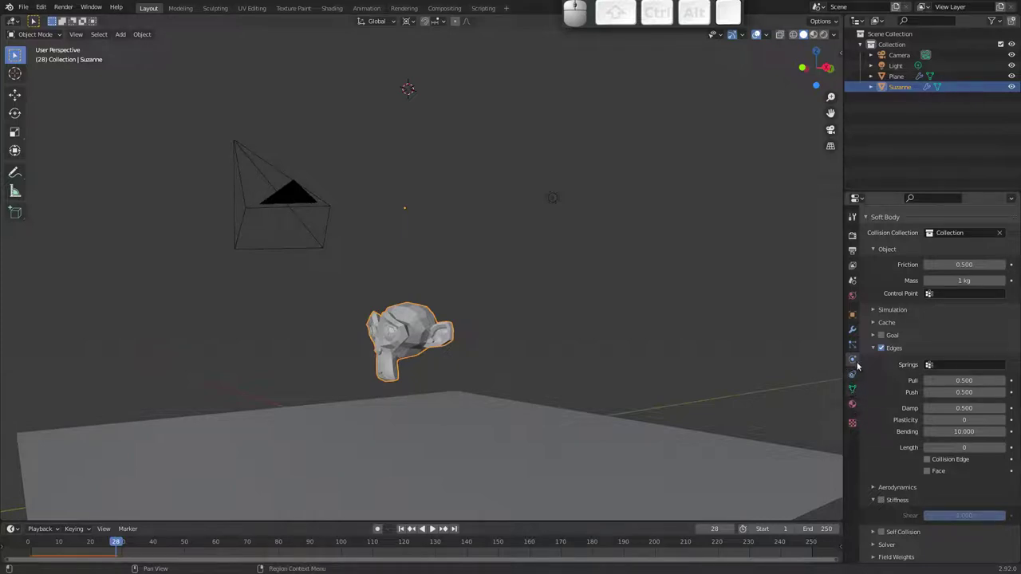
{"action": "left_click_drag", "start_coordinate": [908, 294], "coordinate": [905, 319]}
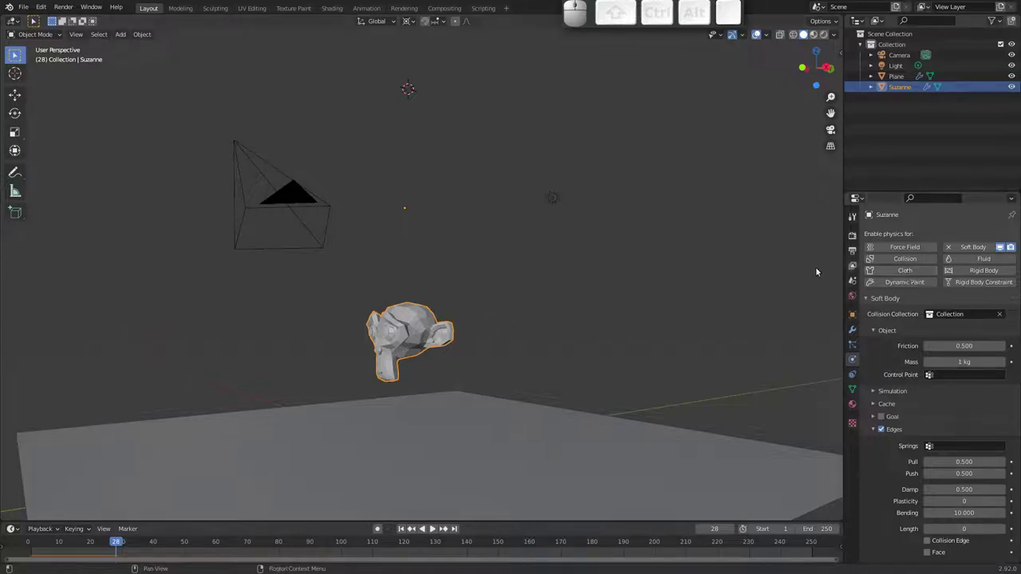
- Orbit the viewport around Suzanne and the plane
{"action": "middle_click", "coordinate": [930, 415]}
{"action": "left_click_drag", "start_coordinate": [561, 339], "coordinate": [547, 341]}
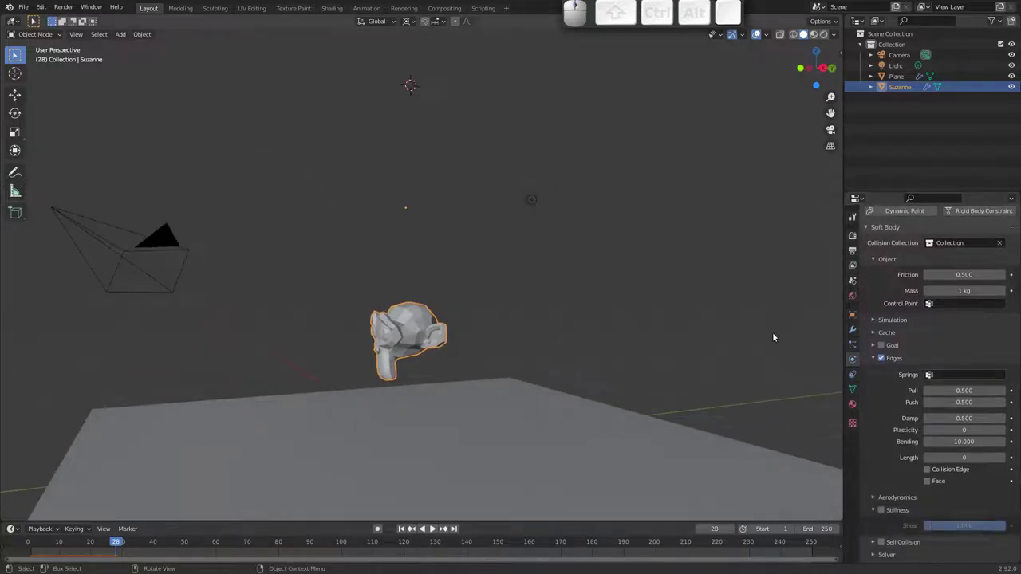
{"action": "left_click_drag", "start_coordinate": [348, 284], "coordinate": [458, 367]}
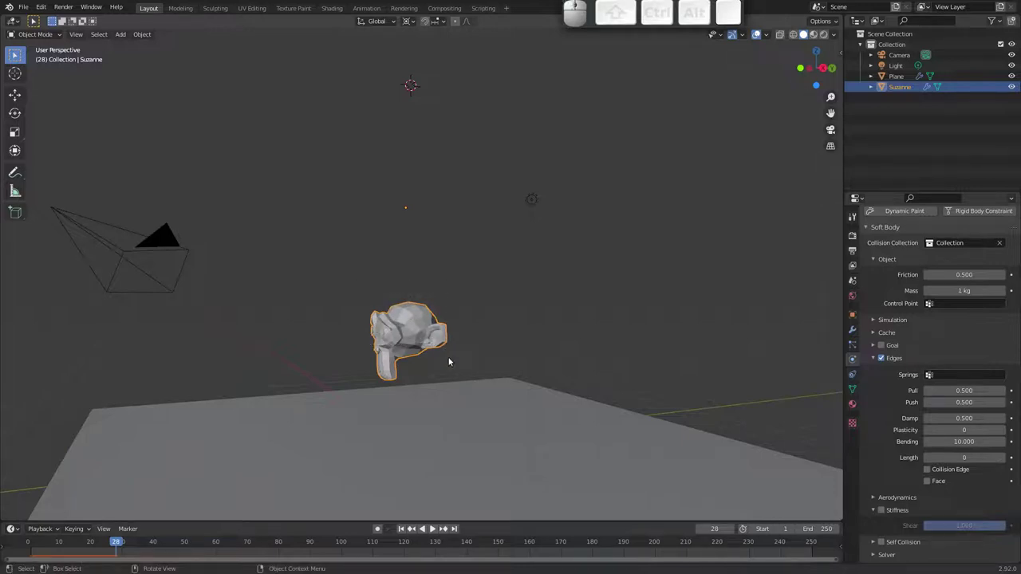
- Delete Suzanne, add a UV sphere, and swap the plane's collision physics for rigid body
{"action": "key", "text": "x"}
{"action": "left_click", "coordinate": [435, 336]}
{"action": "key", "text": "shift+a"}
{"action": "left_click", "coordinate": [436, 237]}
{"action": "left_click", "coordinate": [987, 272]}
{"action": "left_click", "coordinate": [548, 409]}
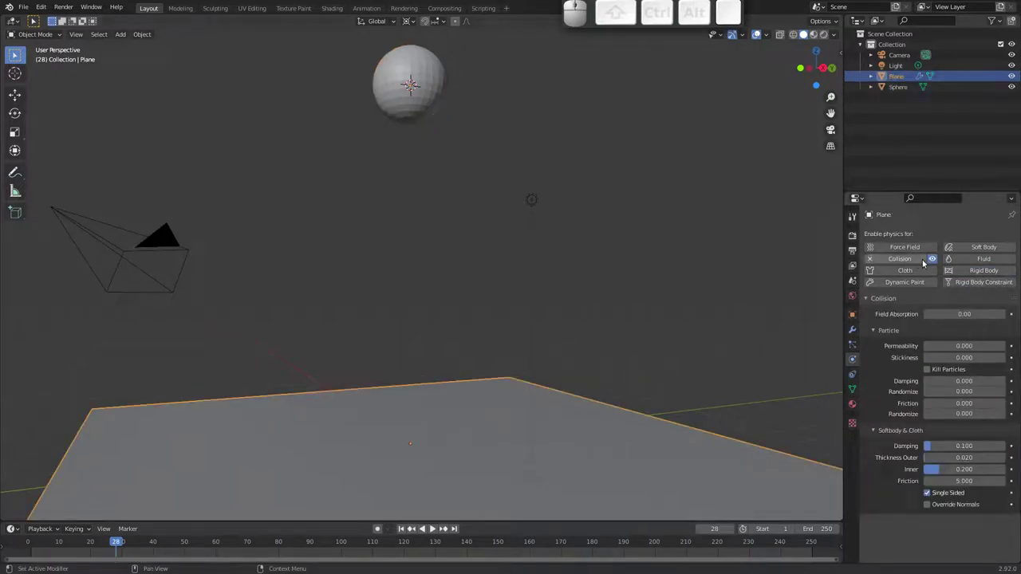
{"action": "left_click", "coordinate": [913, 260]}
{"action": "left_click", "coordinate": [987, 271]}
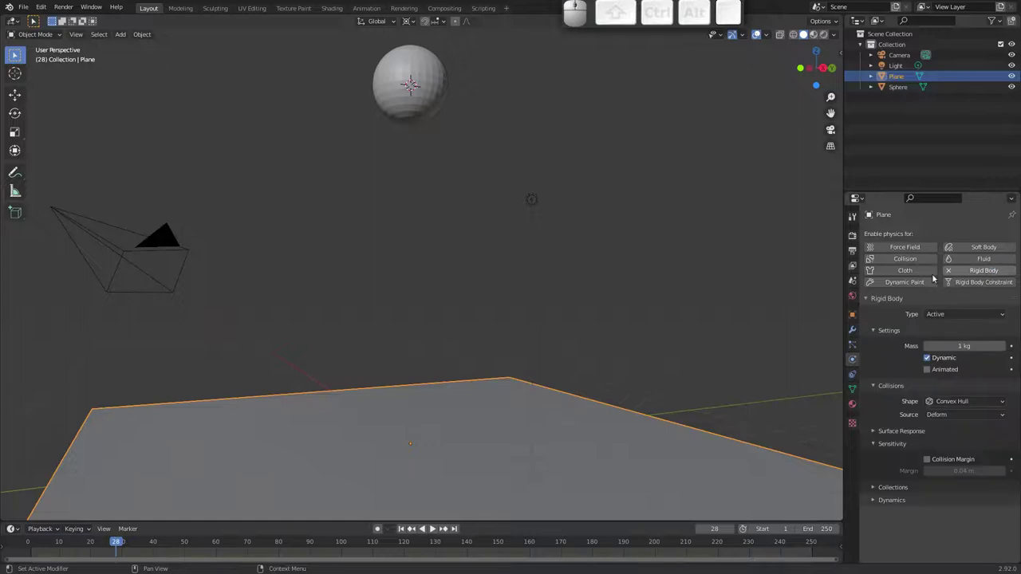
- Move the sphere high above the plane along Z and give it a Sphere collision shape
{"action": "left_click", "coordinate": [393, 115]}
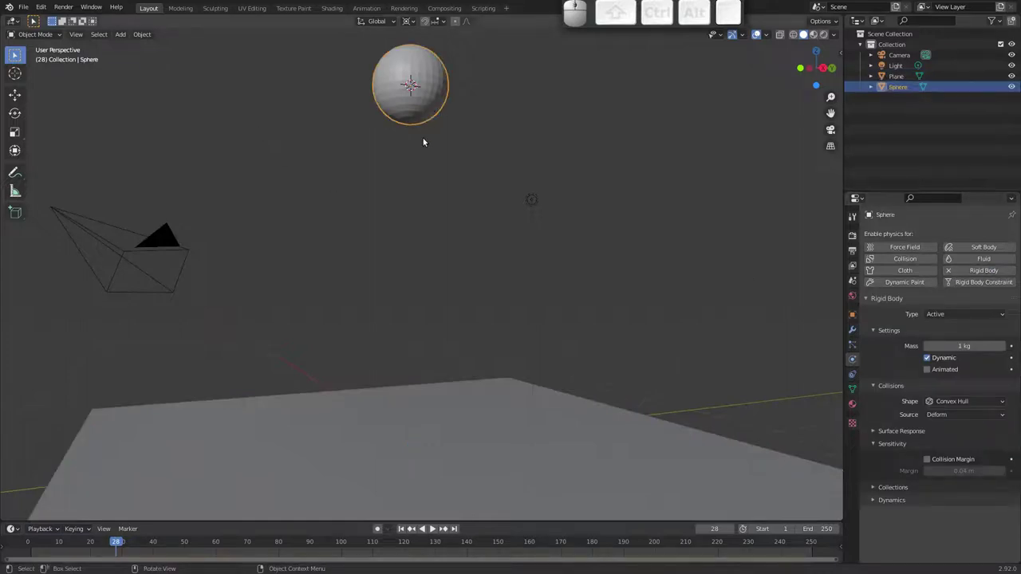
{"action": "key", "text": "g"}
{"action": "key", "text": "z"}
{"action": "left_click", "coordinate": [435, 249]}
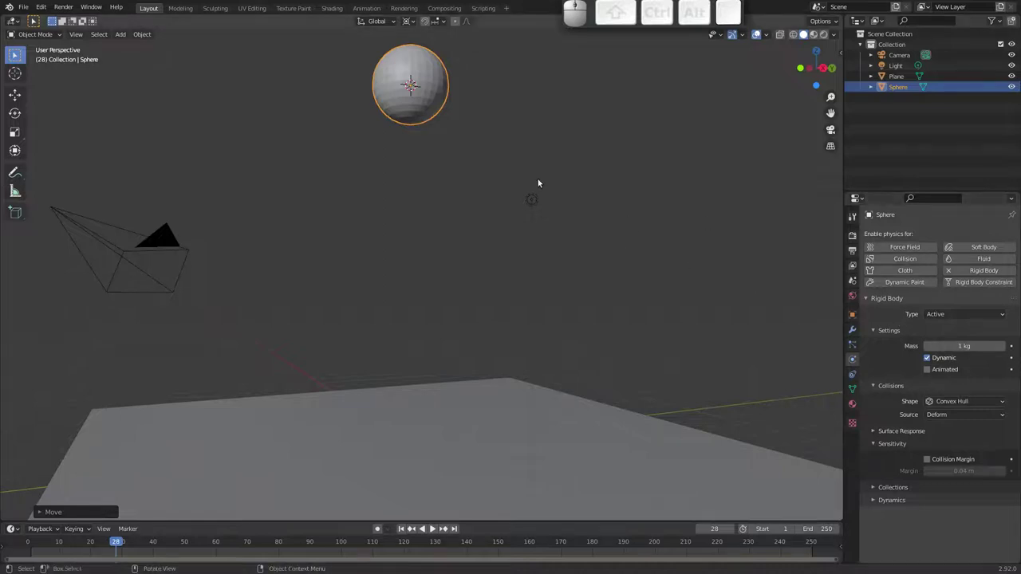
{"action": "left_click", "coordinate": [959, 402]}
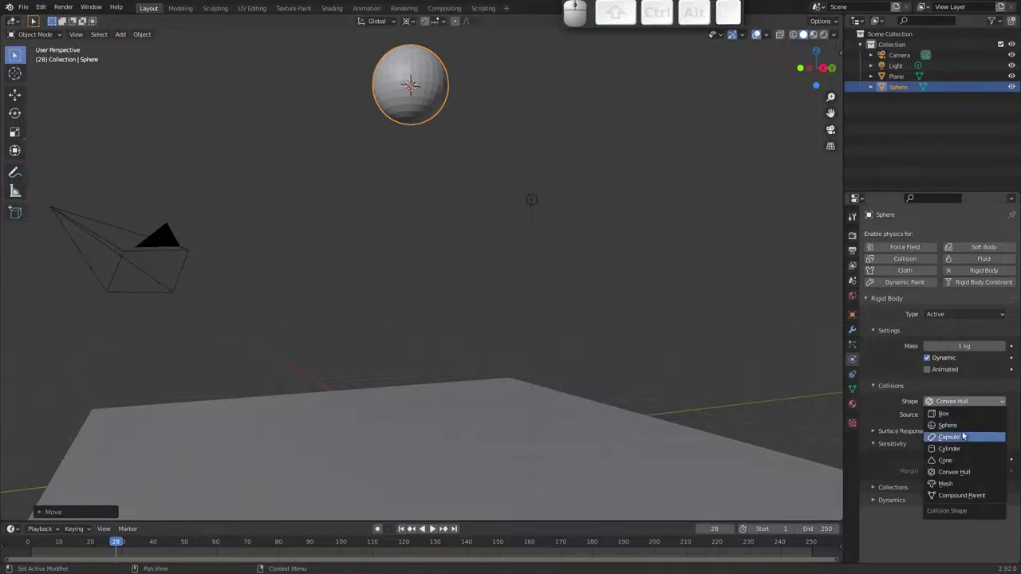
{"action": "left_click", "coordinate": [964, 426]}
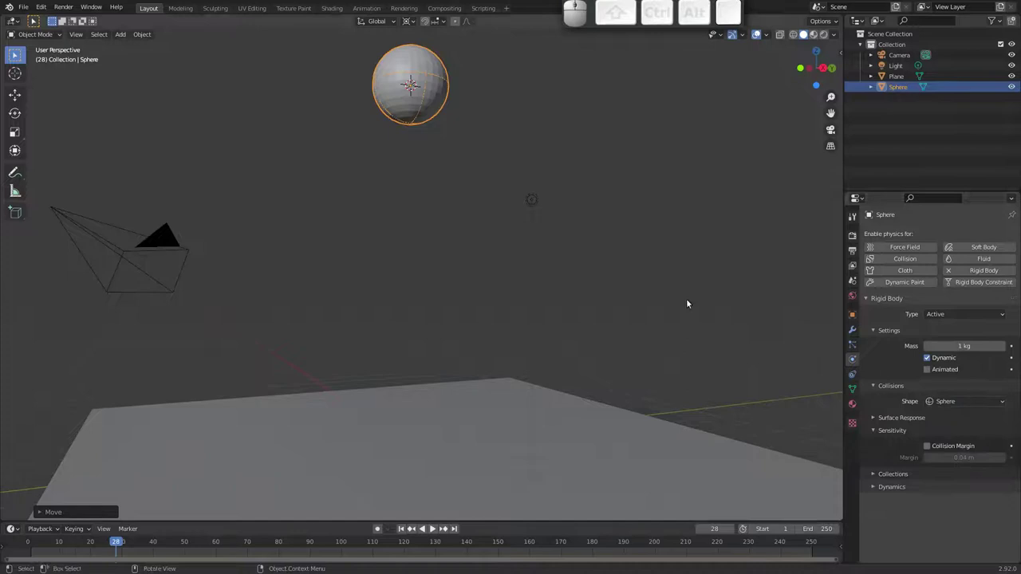
- Set the plane's rigid body type to Passive and reselect the sphere
{"action": "middle_click", "coordinate": [445, 143]}
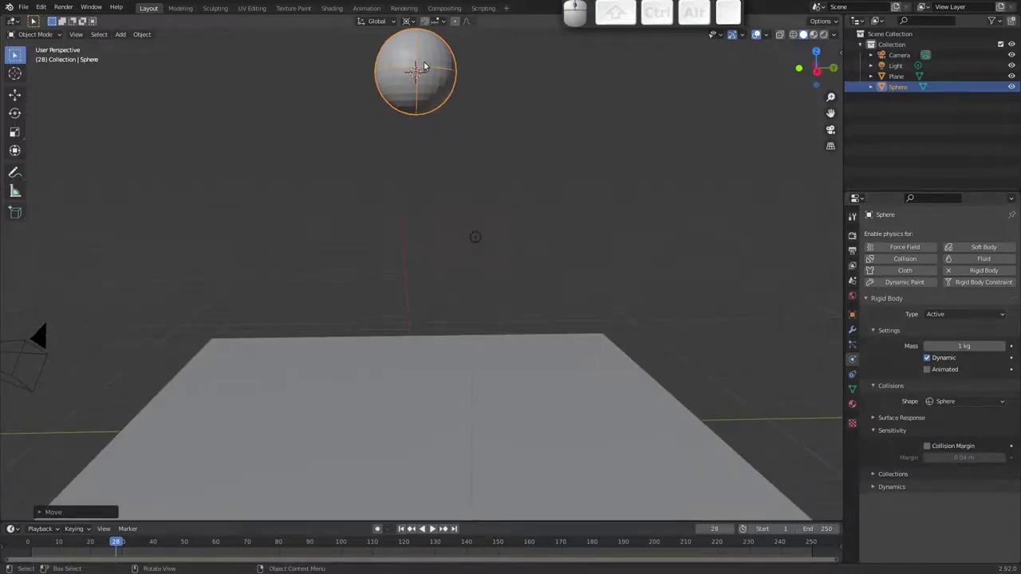
{"action": "left_click", "coordinate": [425, 347]}
{"action": "left_click", "coordinate": [958, 315]}
{"action": "left_click", "coordinate": [956, 339]}
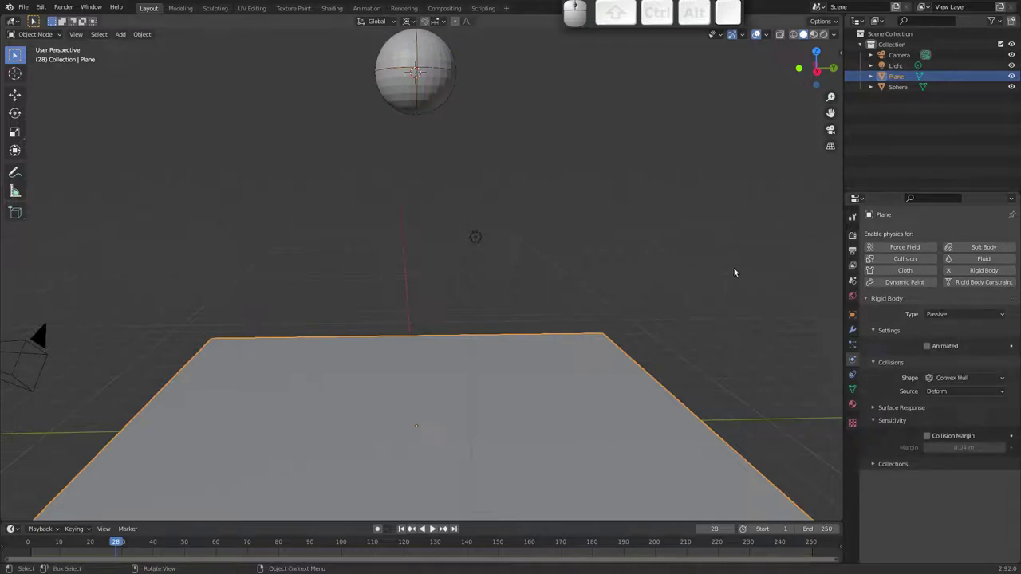
{"action": "left_click", "coordinate": [450, 93]}
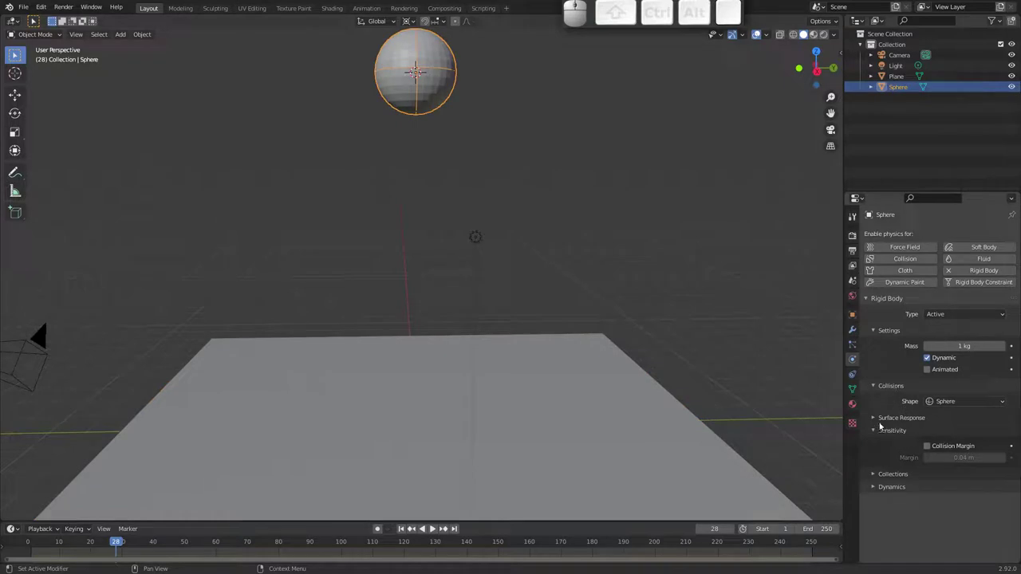
- Raise the sphere's Surface Response bounciness to about 0.8 and play it dropping onto the plane
{"action": "left_click", "coordinate": [874, 418]}
{"action": "middle_click", "coordinate": [888, 441]}
{"action": "left_click_drag", "start_coordinate": [945, 445], "coordinate": [985, 439]}
{"action": "key", "text": "space"}
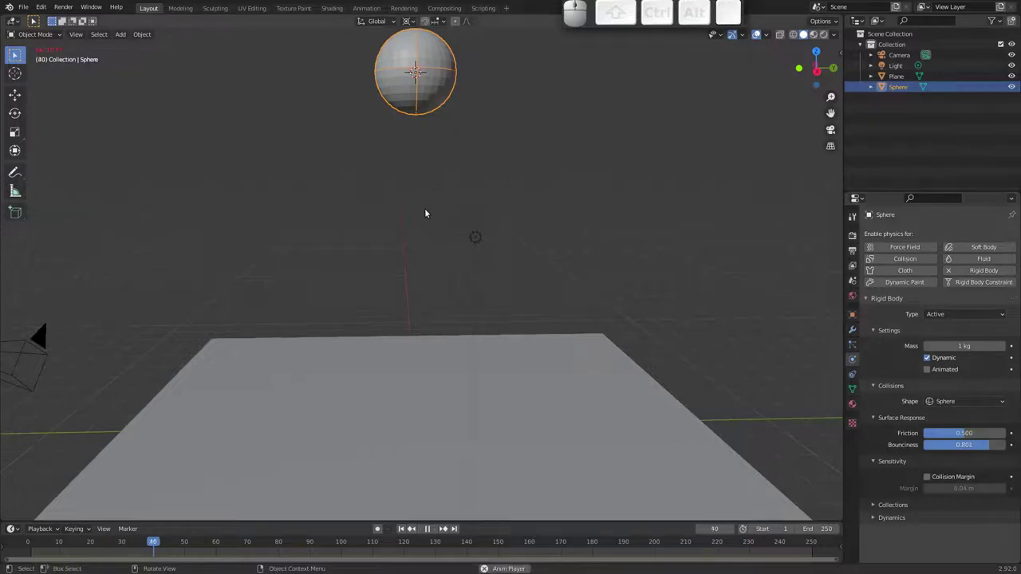
{"action": "key", "text": "Escape"}
{"action": "left_click", "coordinate": [404, 528]}
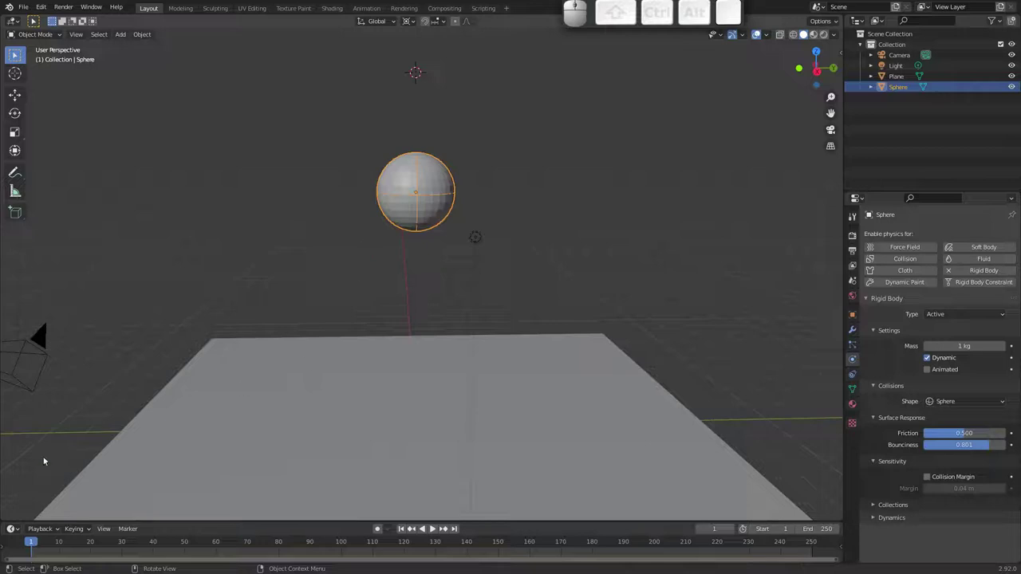
{"action": "key", "text": "space"}
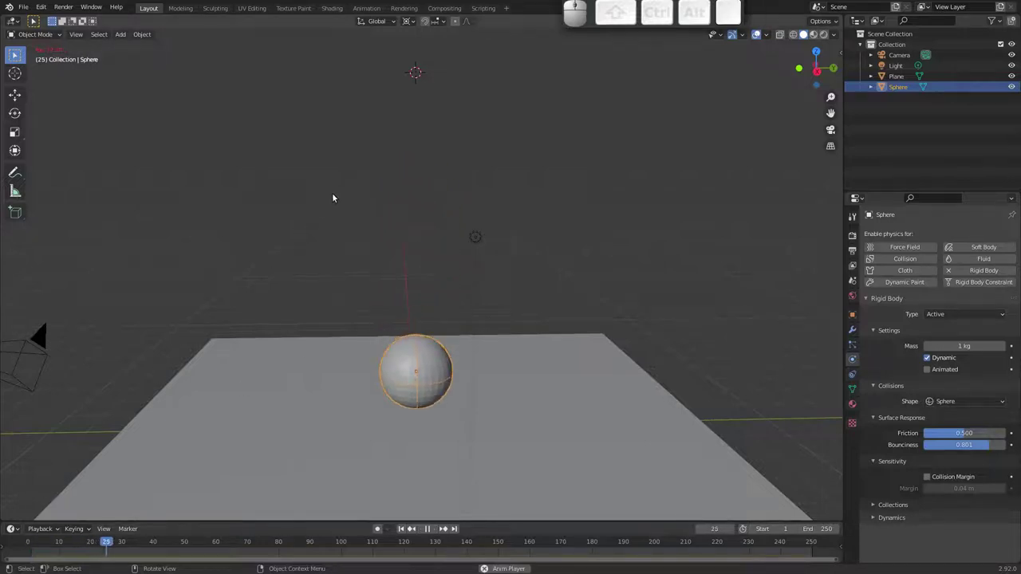
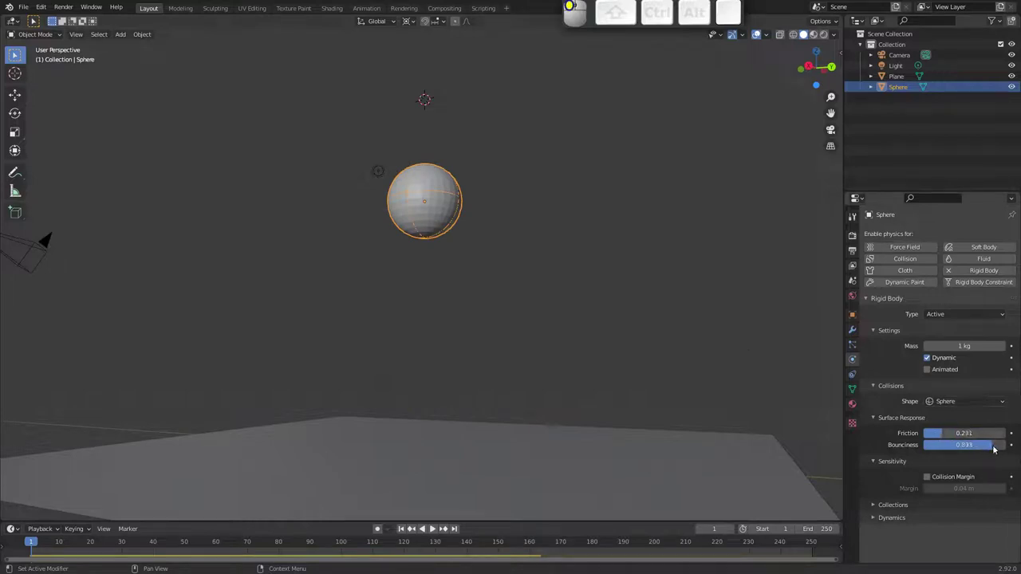
- Switch the sphere's collision shape to Mesh and replay its bounce from several angles
{"action": "left_click", "coordinate": [973, 402]}
{"action": "left_click", "coordinate": [969, 483]}
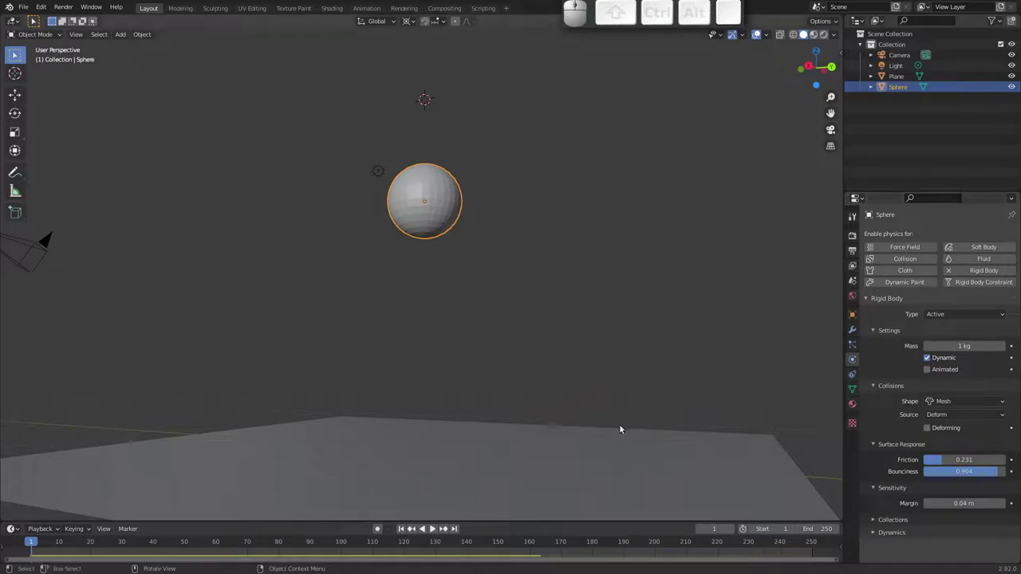
{"action": "left_click", "coordinate": [627, 438]}
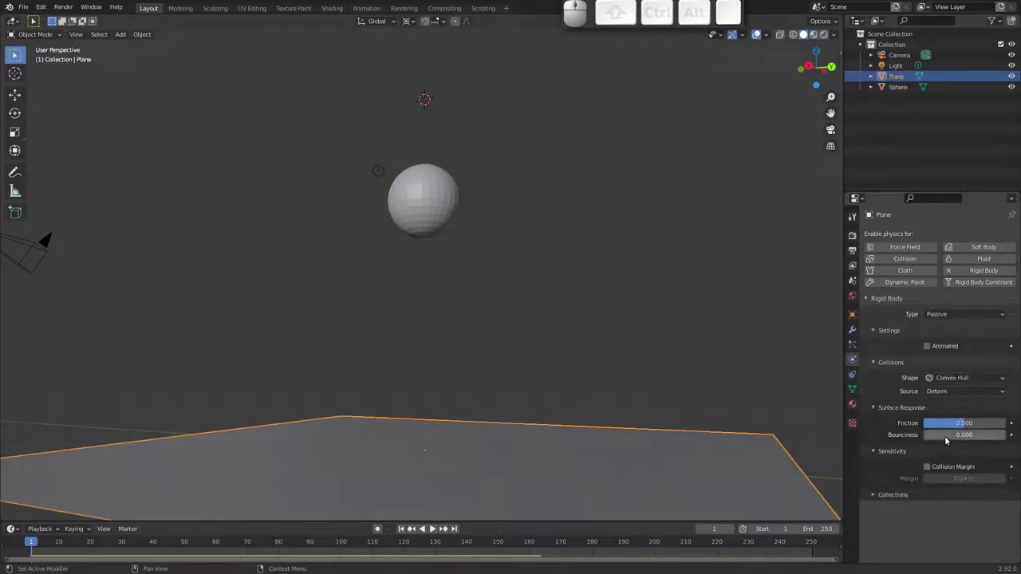
{"action": "left_click_drag", "start_coordinate": [950, 437], "coordinate": [834, 341]}
{"action": "left_click", "coordinate": [459, 202]}
{"action": "key", "text": "space"}
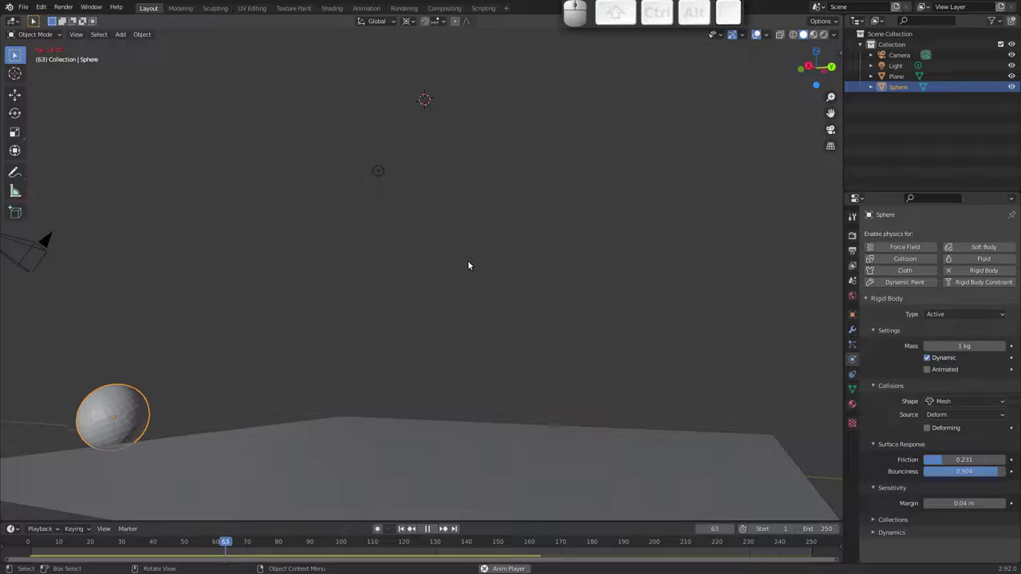
{"action": "key", "text": "Escape"}
{"action": "left_click_drag", "start_coordinate": [493, 271], "coordinate": [494, 299]}
{"action": "key", "text": "space"}
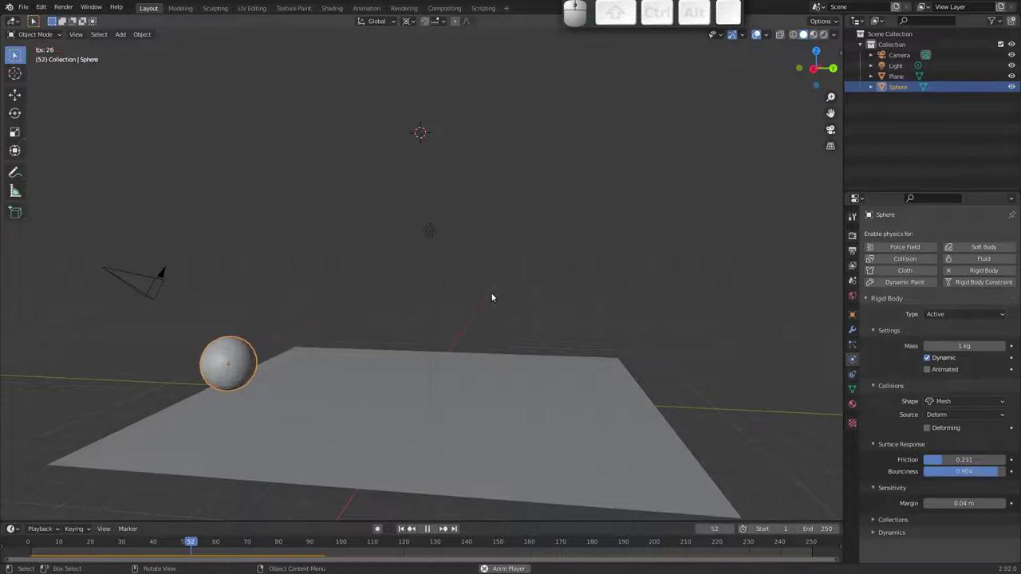
{"action": "key", "text": "Escape"}
{"action": "left_click_drag", "start_coordinate": [430, 318], "coordinate": [467, 249]}
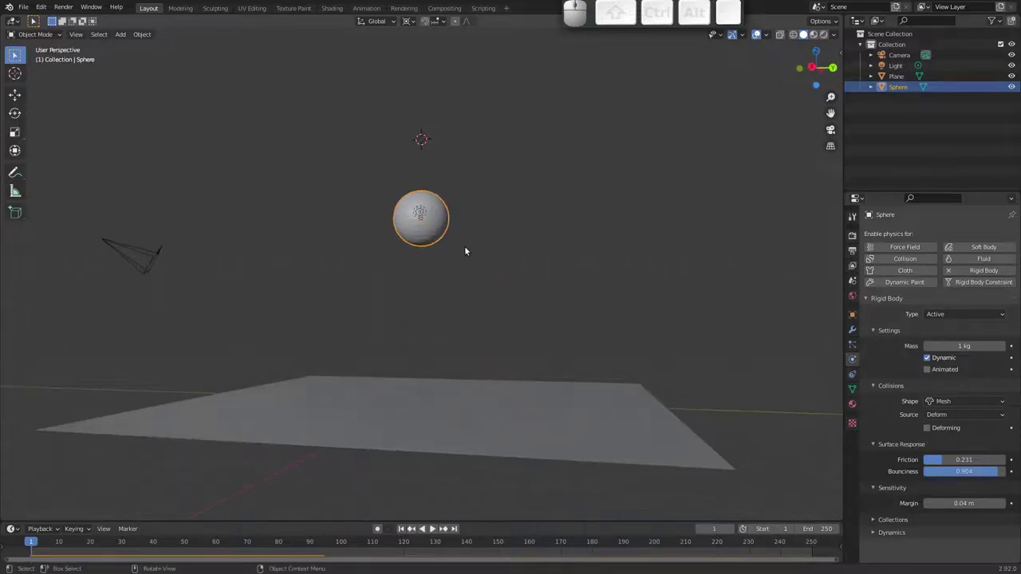
- Rotate the sphere to a new orientation and replay the drop
{"action": "key", "text": "r"}
{"action": "key", "text": "Escape"}
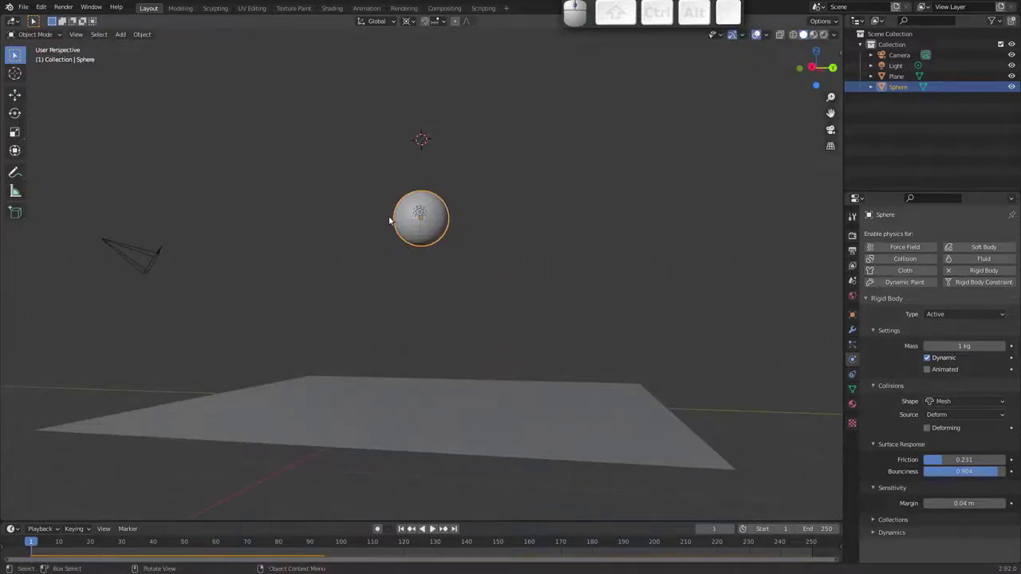
{"action": "key", "text": "."}
{"action": "left_click", "coordinate": [389, 159]}
{"action": "key", "text": "r"}
{"action": "left_click", "coordinate": [522, 249]}
{"action": "key", "text": "space"}
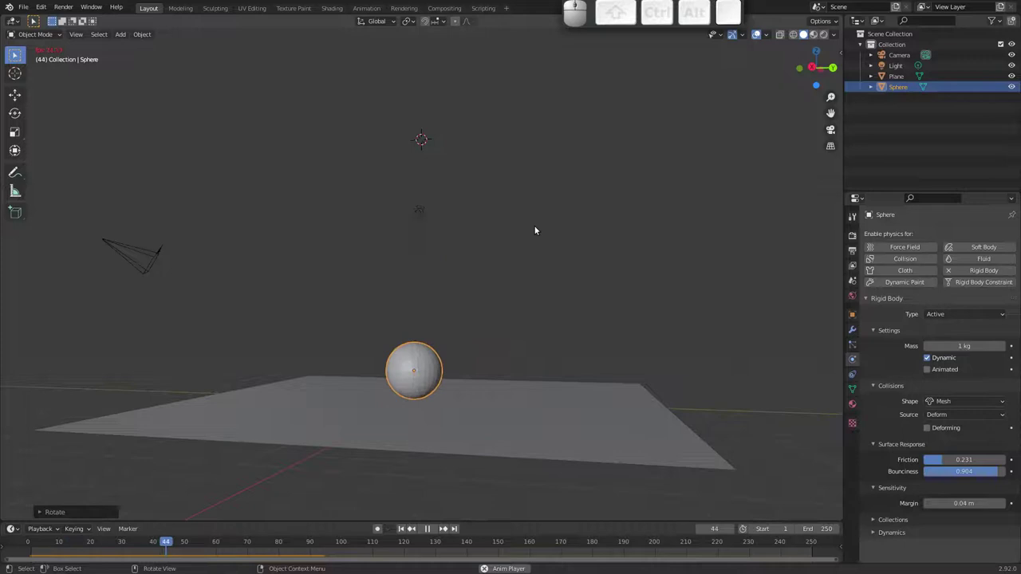
{"action": "key", "text": "Escape"}
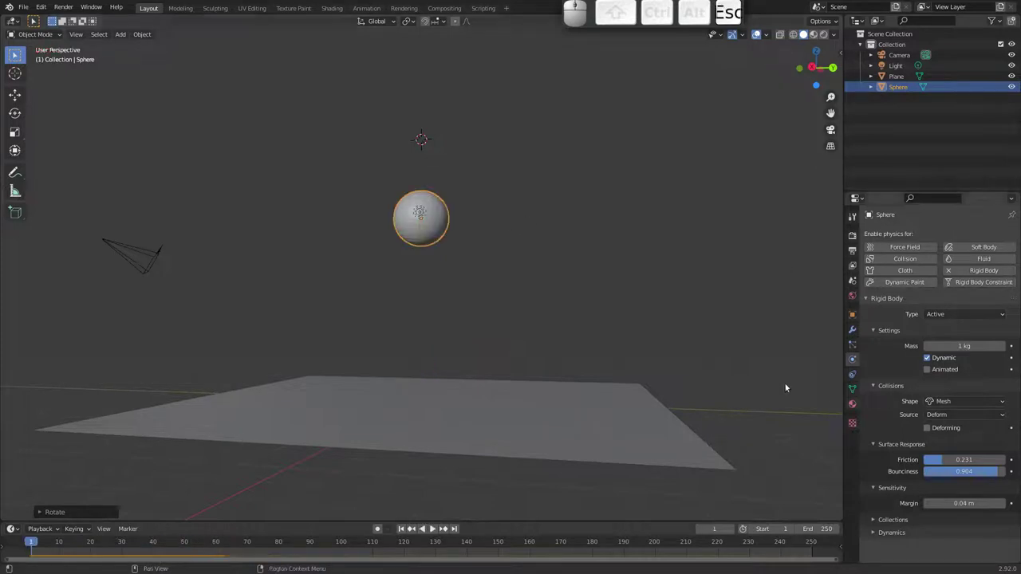
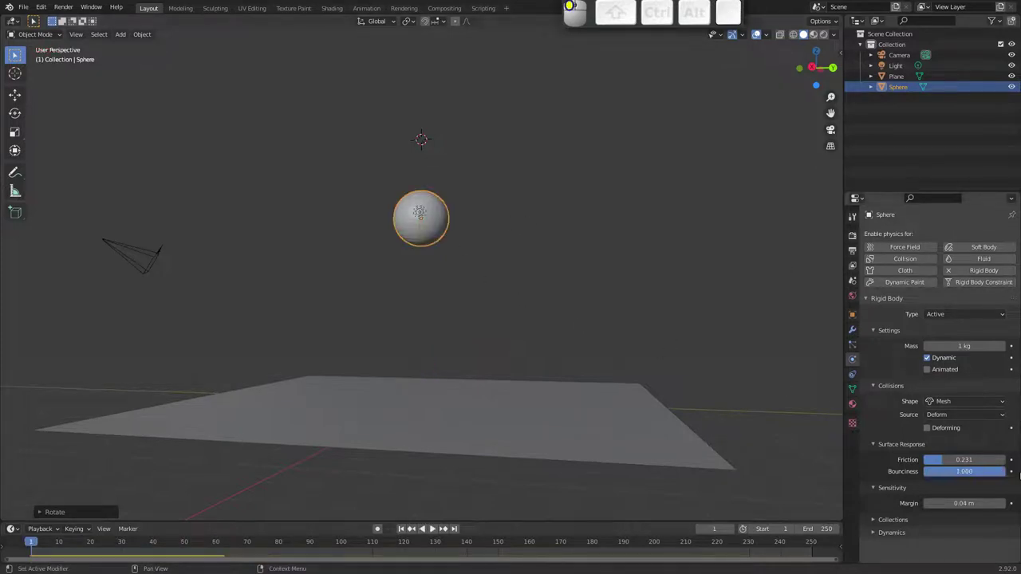
- Replay the sphere drop several times while adjusting its surface response
{"action": "key", "text": "space"}
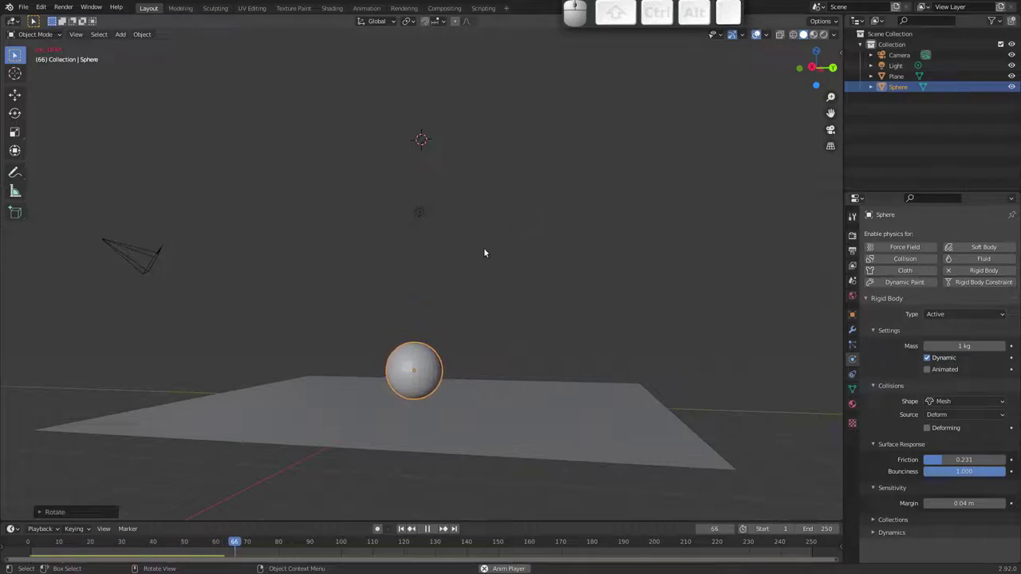
{"action": "left_click_drag", "start_coordinate": [950, 461], "coordinate": [917, 451]}
{"action": "key", "text": "space"}
{"action": "key", "text": "Escape"}
{"action": "key", "text": "space"}
{"action": "key", "text": "Escape"}
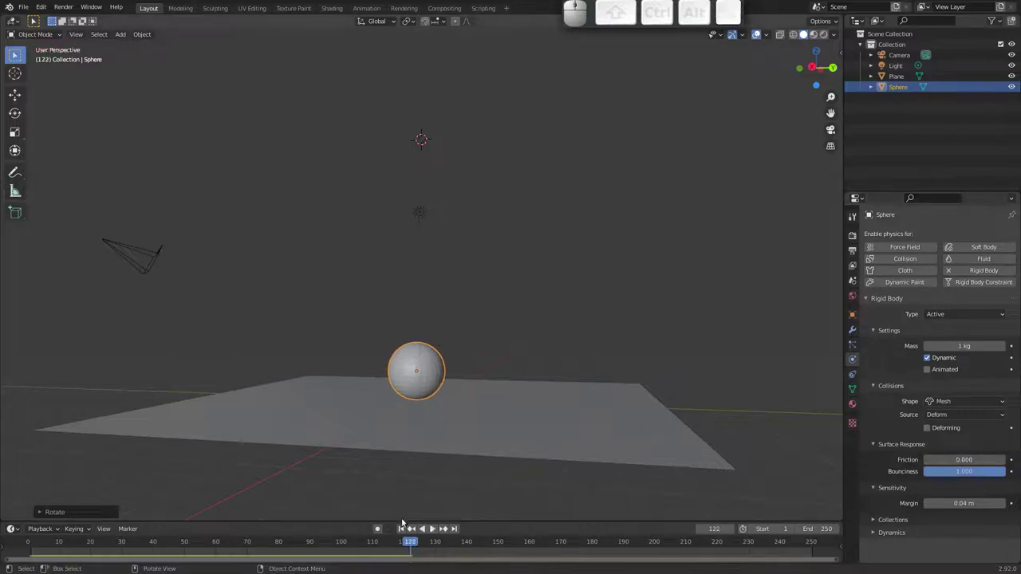
{"action": "left_click", "coordinate": [404, 529]}
{"action": "key", "text": "space"}
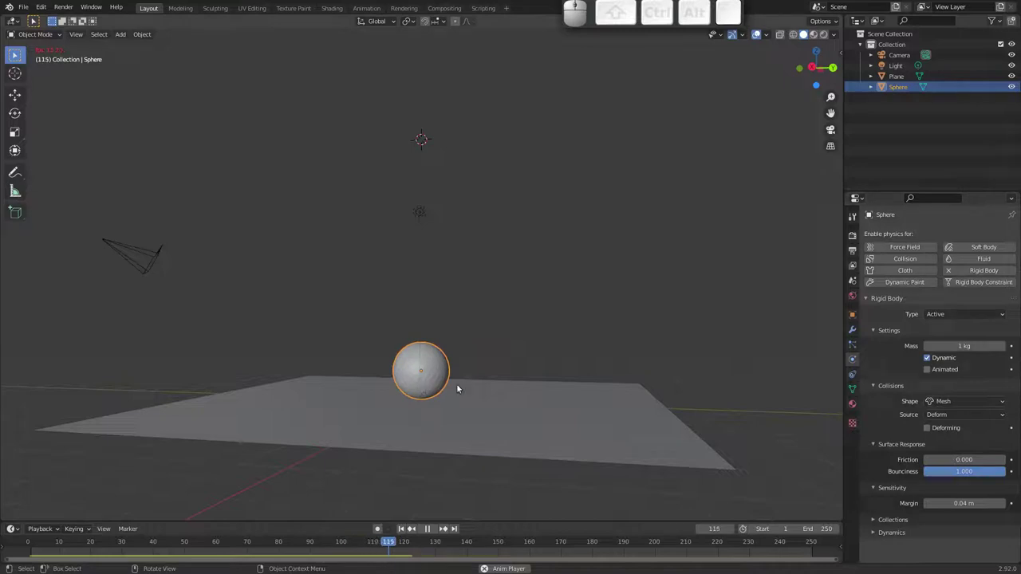
{"action": "key", "text": "Escape"}
- Raise the sphere's friction to 0.301 and replay the fall to compare how it settles
{"action": "left_click_drag", "start_coordinate": [932, 462], "coordinate": [791, 371]}
{"action": "key", "text": "space"}
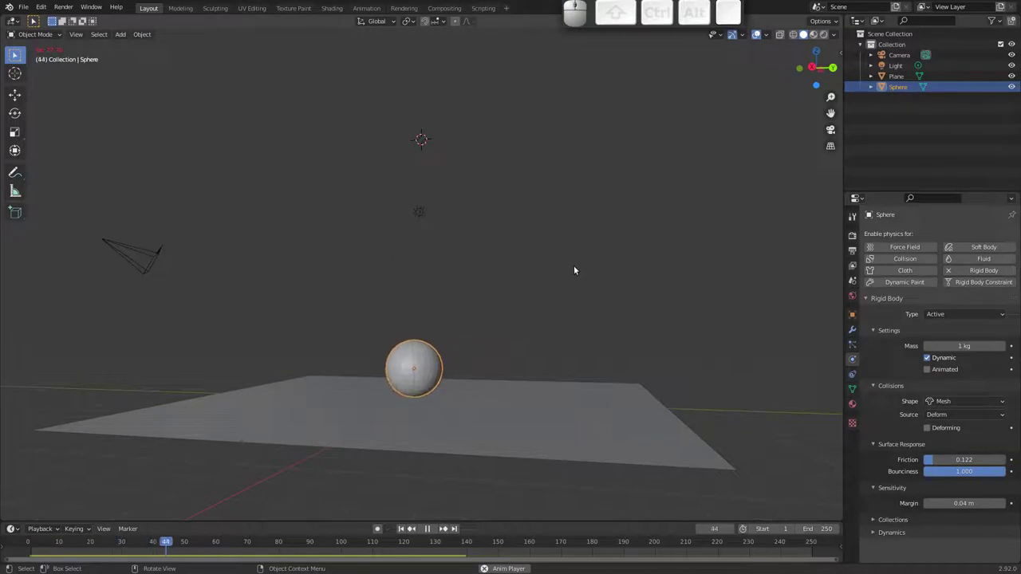
{"action": "key", "text": "Escape"}
{"action": "left_click_drag", "start_coordinate": [942, 461], "coordinate": [705, 350]}
{"action": "key", "text": "space"}
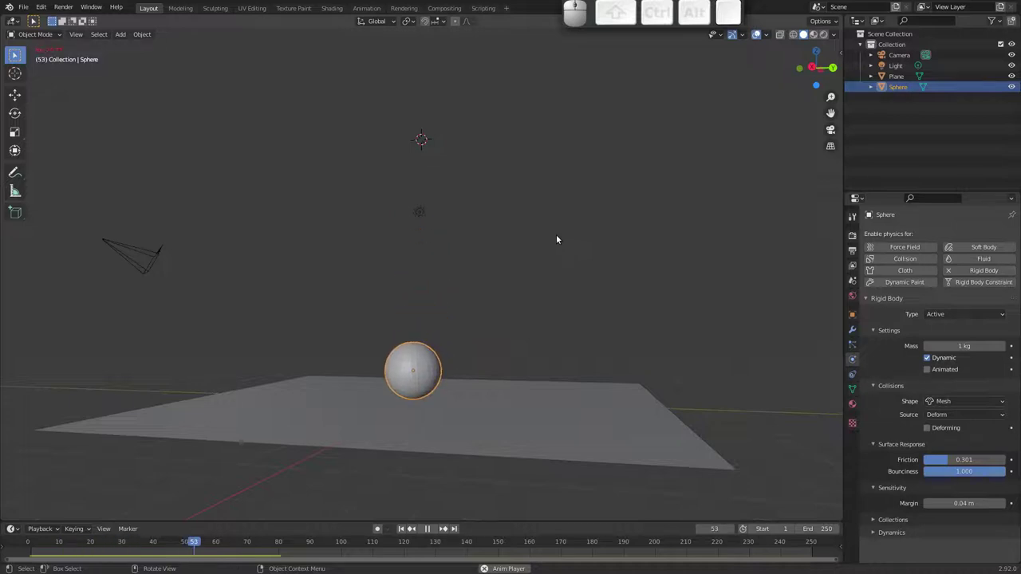
{"action": "key", "text": "Escape"}
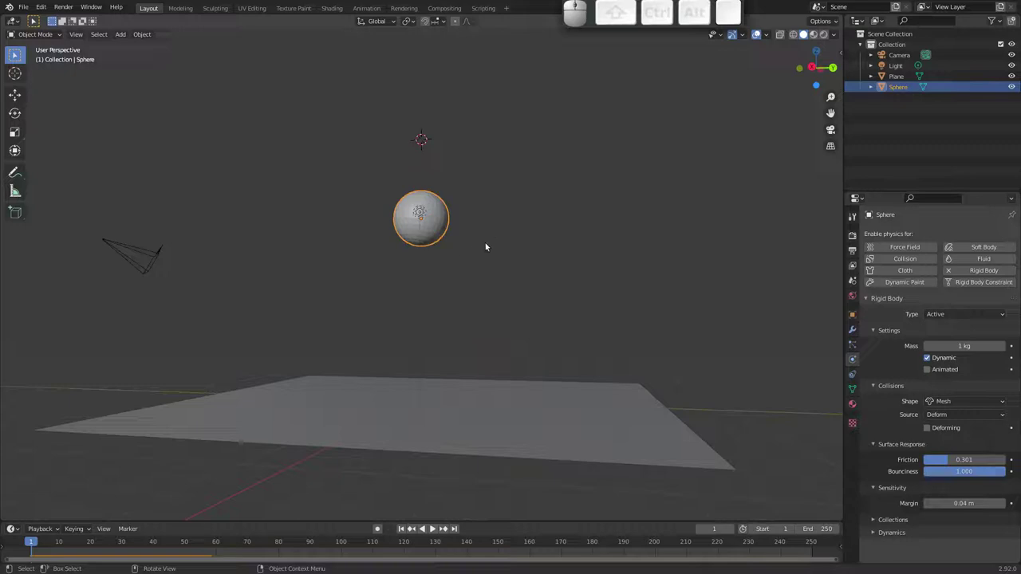
{"action": "key", "text": "space"}
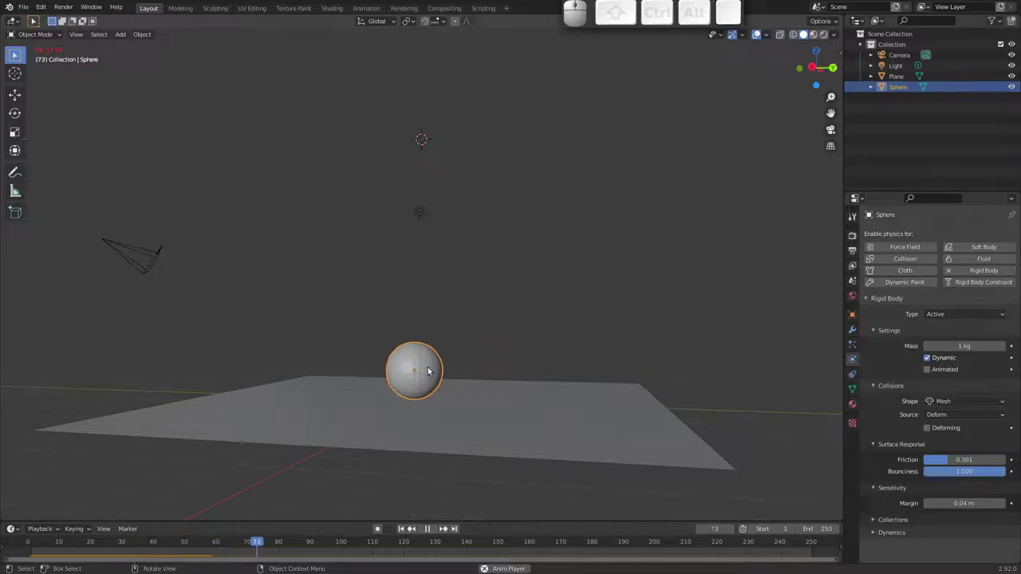
{"action": "key", "text": "space"}
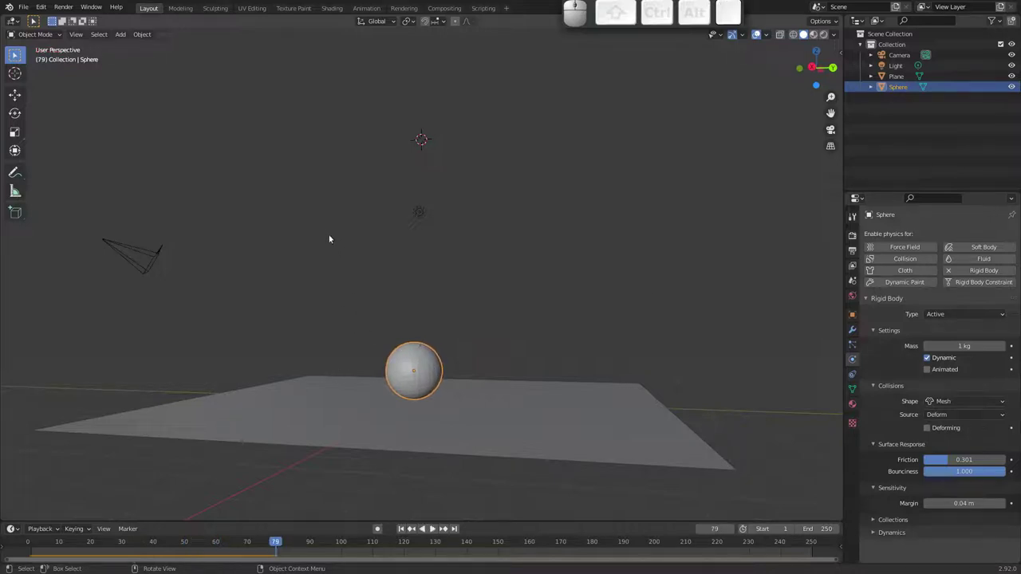
{"action": "key", "text": "shift+a"}
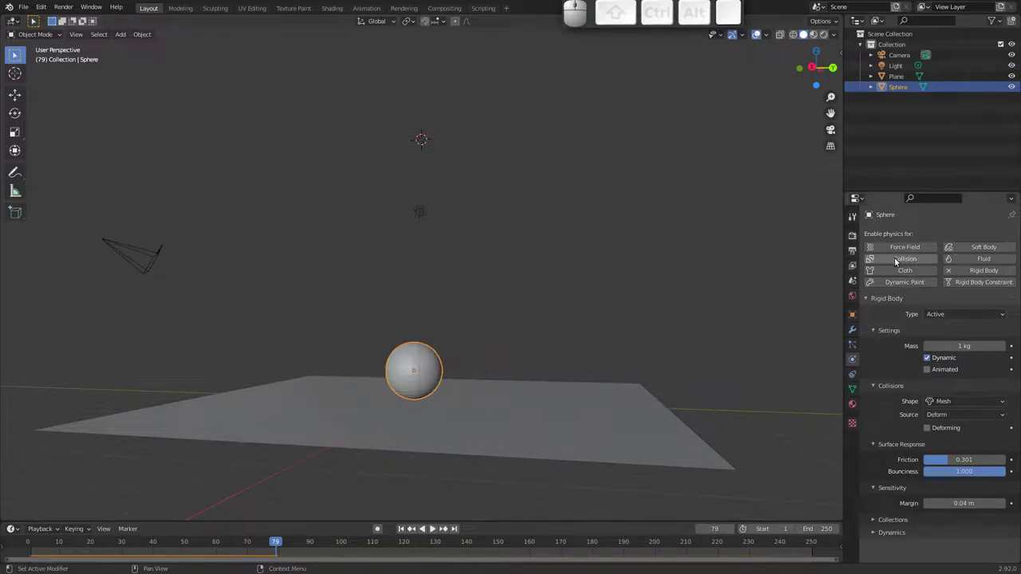
- Enable Collision physics on the sphere
{"action": "left_click", "coordinate": [899, 261]}
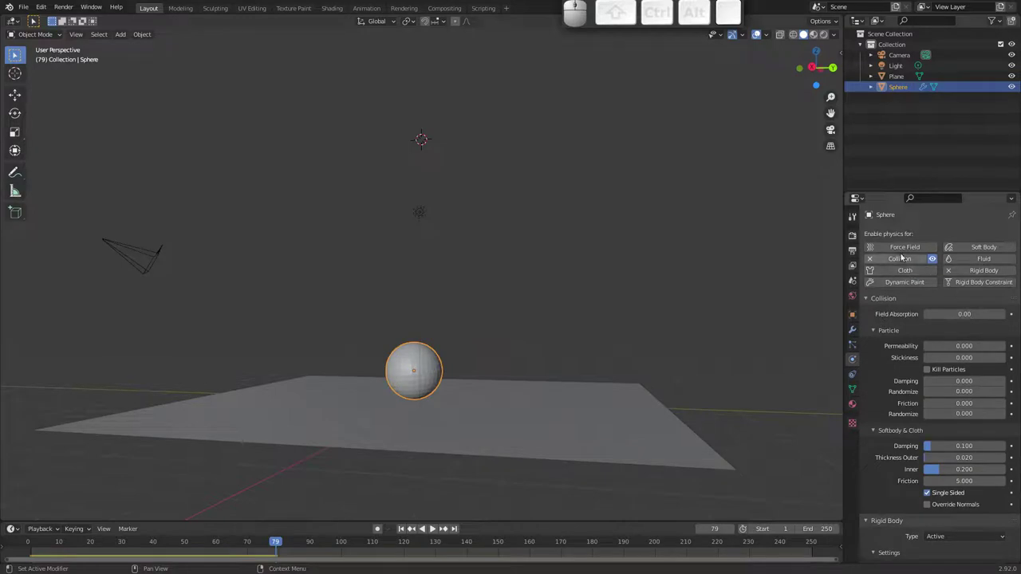
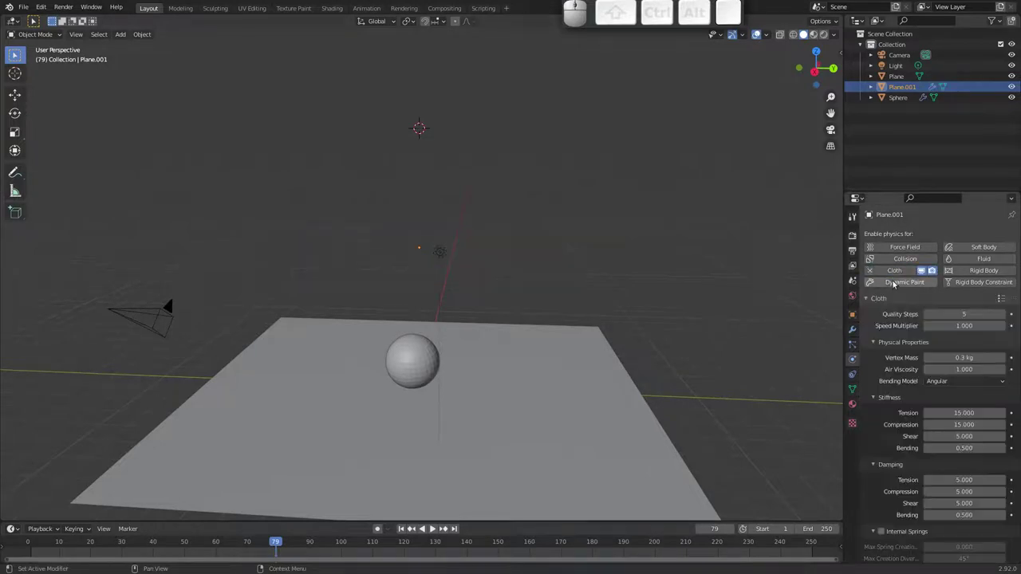
- Raise the cloth plane about 2.58 m above the sphere and play the cloth drop
{"action": "left_click_drag", "start_coordinate": [575, 281], "coordinate": [535, 279]}
{"action": "key", "text": "Tab"}
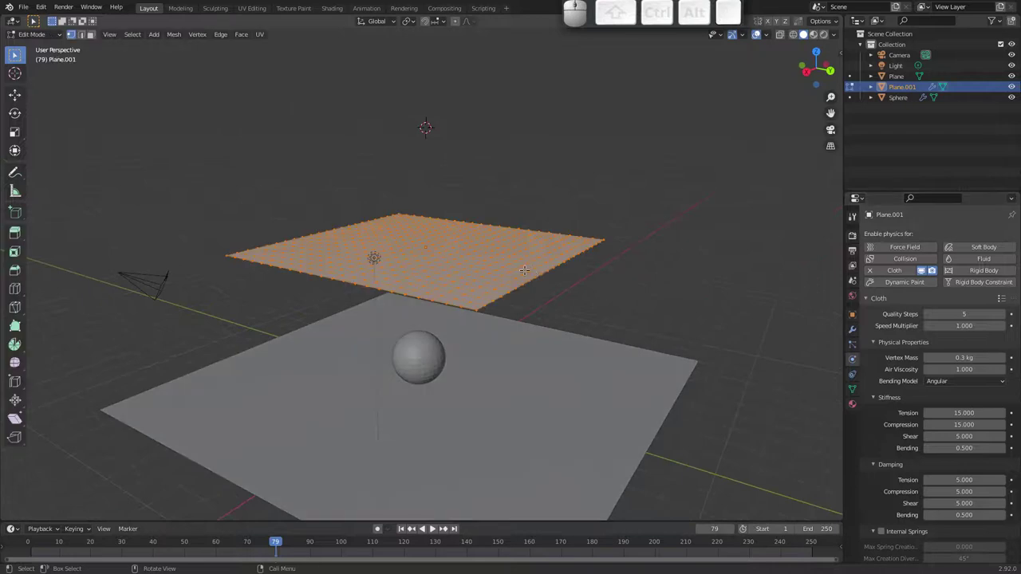
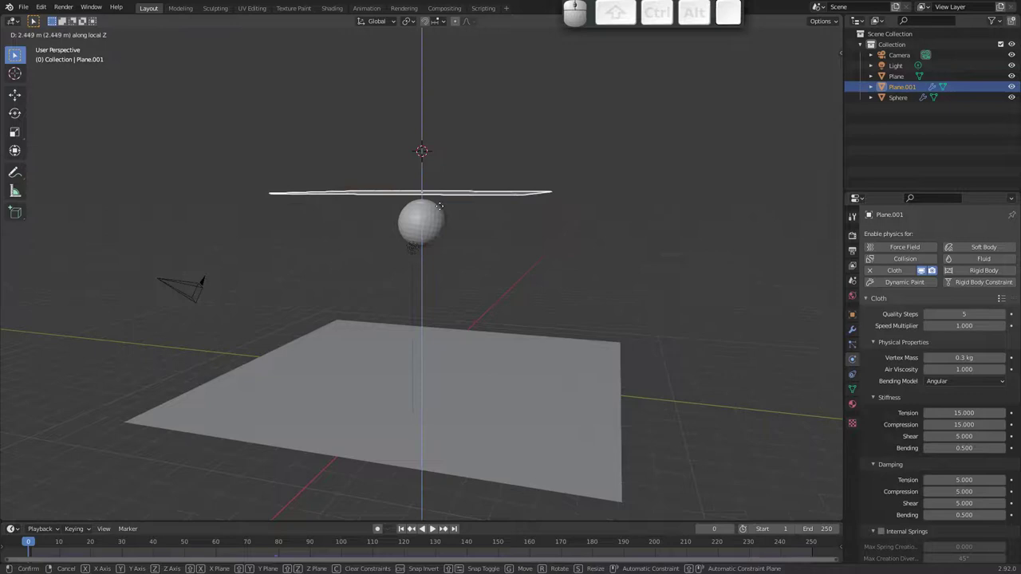
{"action": "left_click", "coordinate": [442, 207]}
{"action": "middle_click", "coordinate": [443, 254]}
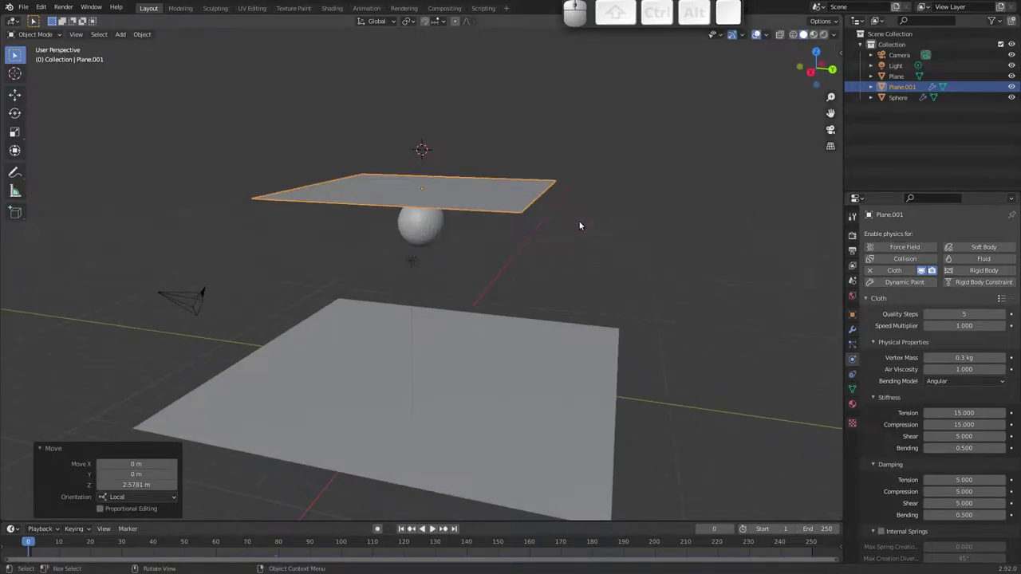
{"action": "key", "text": "space"}
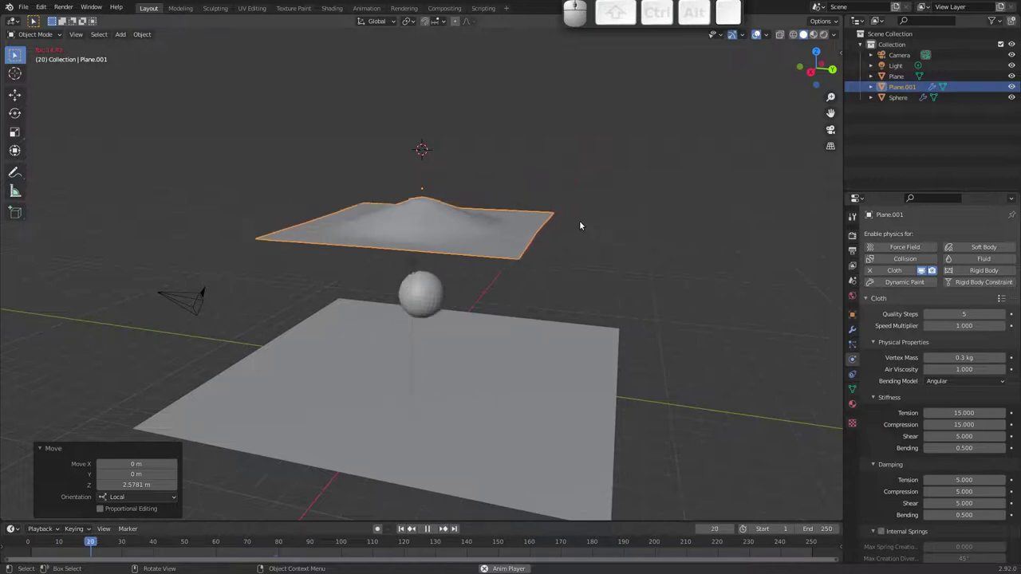
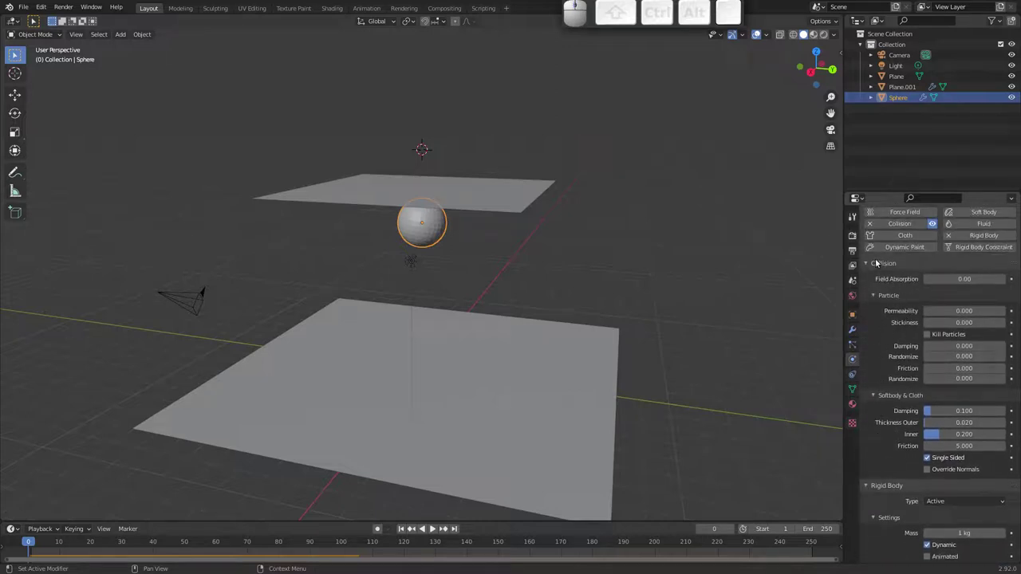
- Test the drop with the sphere's rigid body Animated toggled on then off, and select the cloth plane
{"action": "left_click", "coordinate": [869, 264]}
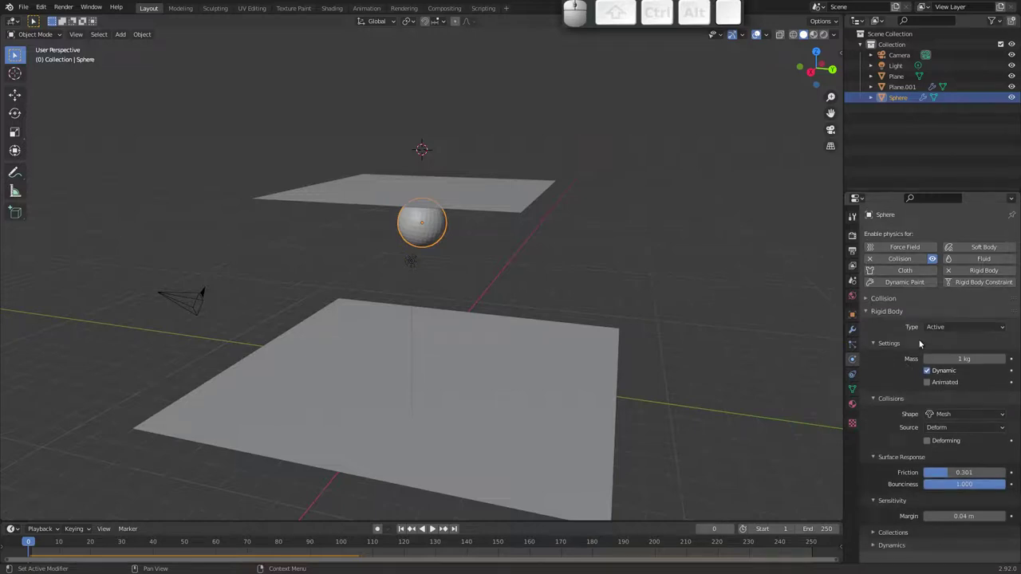
{"action": "left_click", "coordinate": [928, 384]}
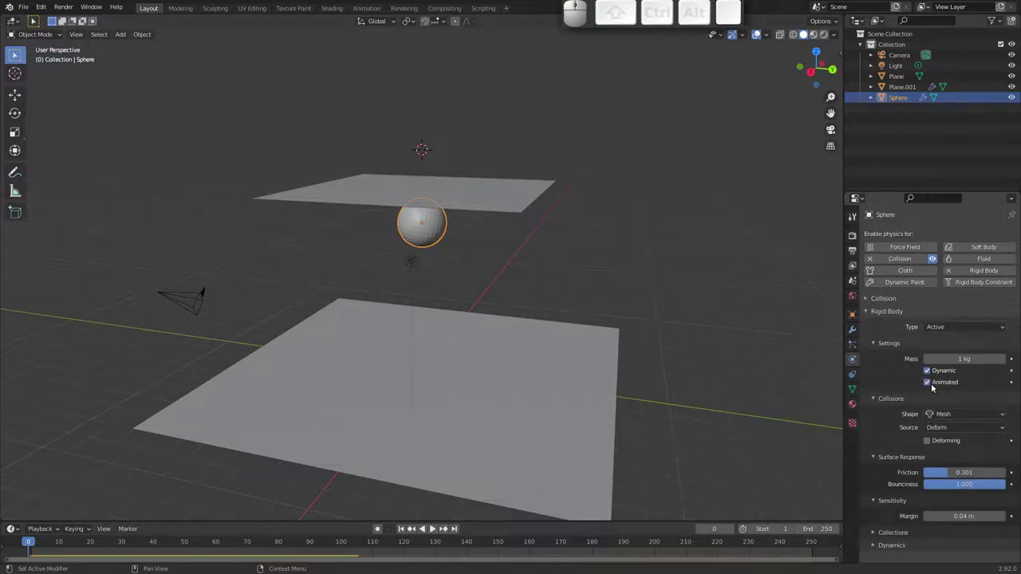
{"action": "key", "text": "space"}
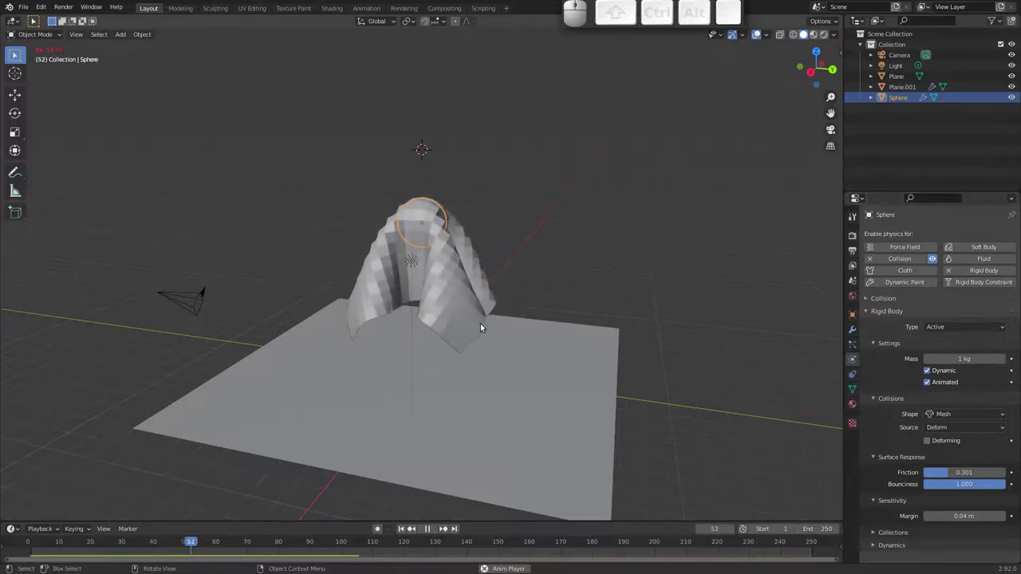
{"action": "key", "text": "Escape"}
{"action": "left_click", "coordinate": [932, 383]}
{"action": "key", "text": "space"}
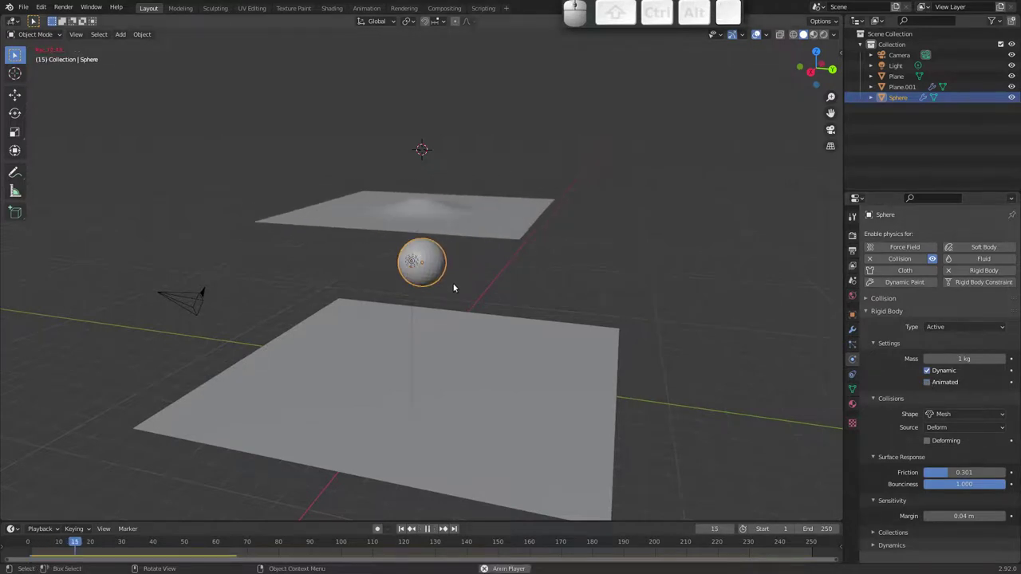
{"action": "key", "text": "Escape"}
{"action": "left_click", "coordinate": [468, 200]}
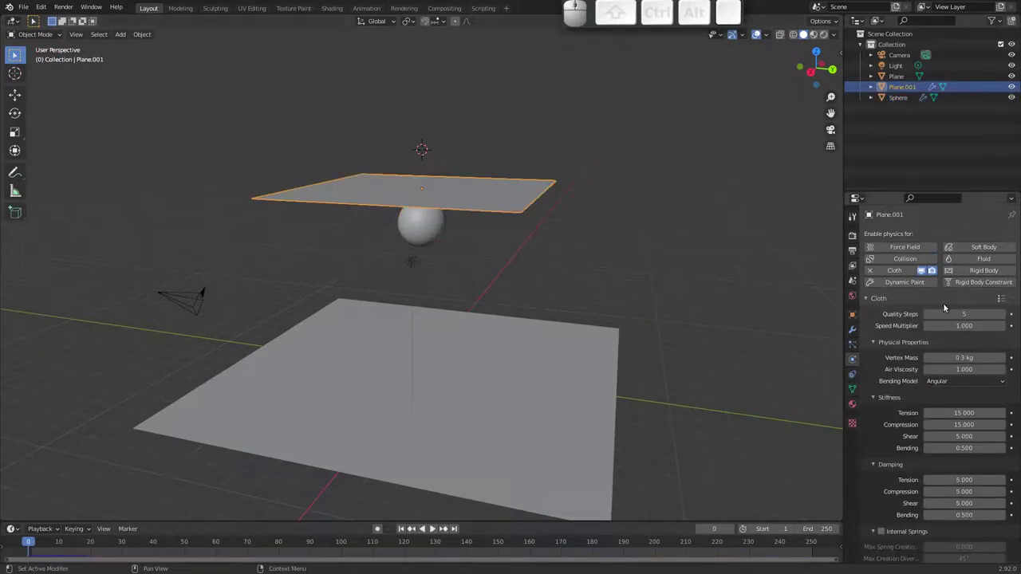
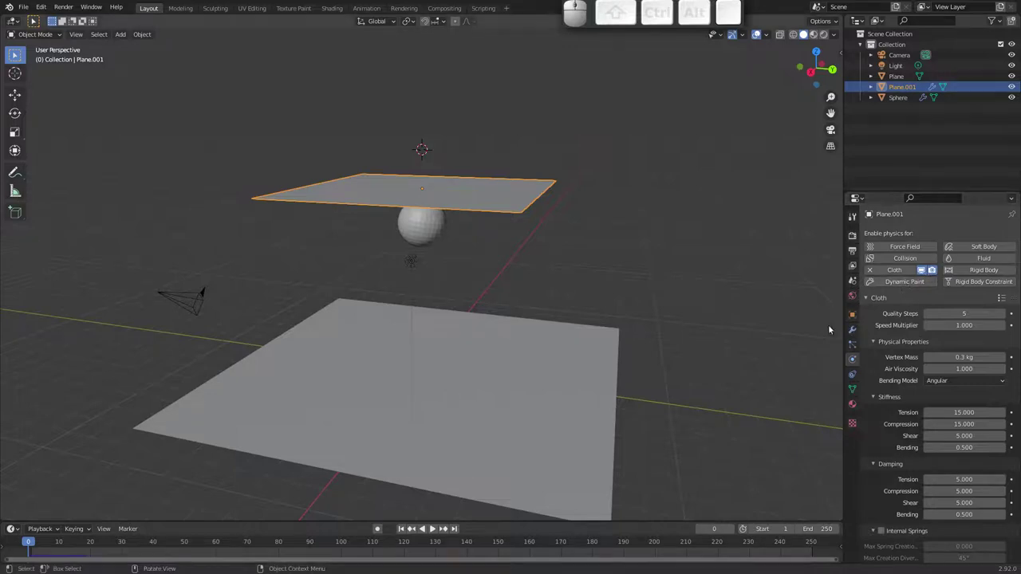
- Review the sphere's collision settings and modifier stack, then return to the cloth cache panel
{"action": "left_click", "coordinate": [431, 229]}
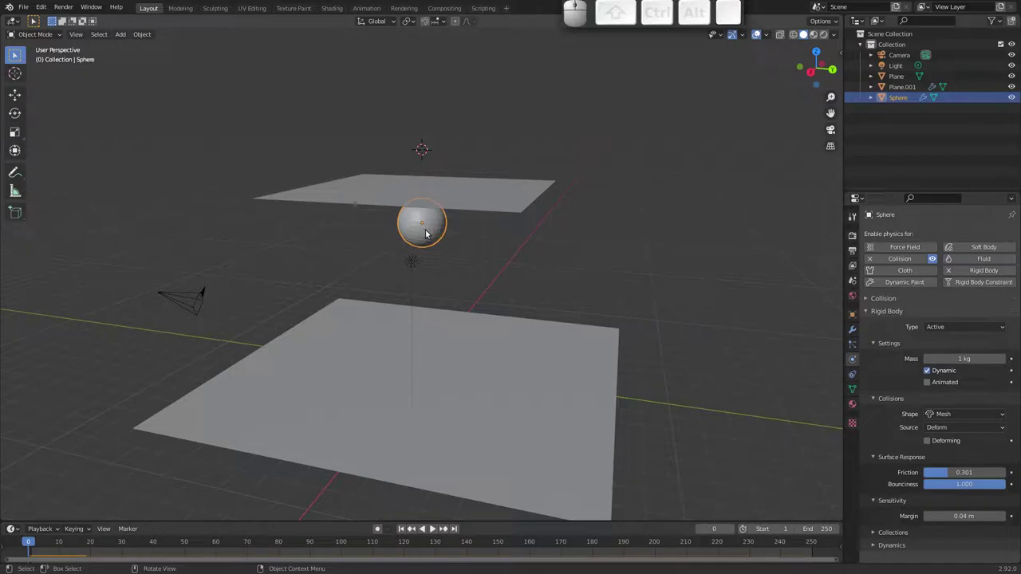
{"action": "left_click", "coordinate": [870, 301]}
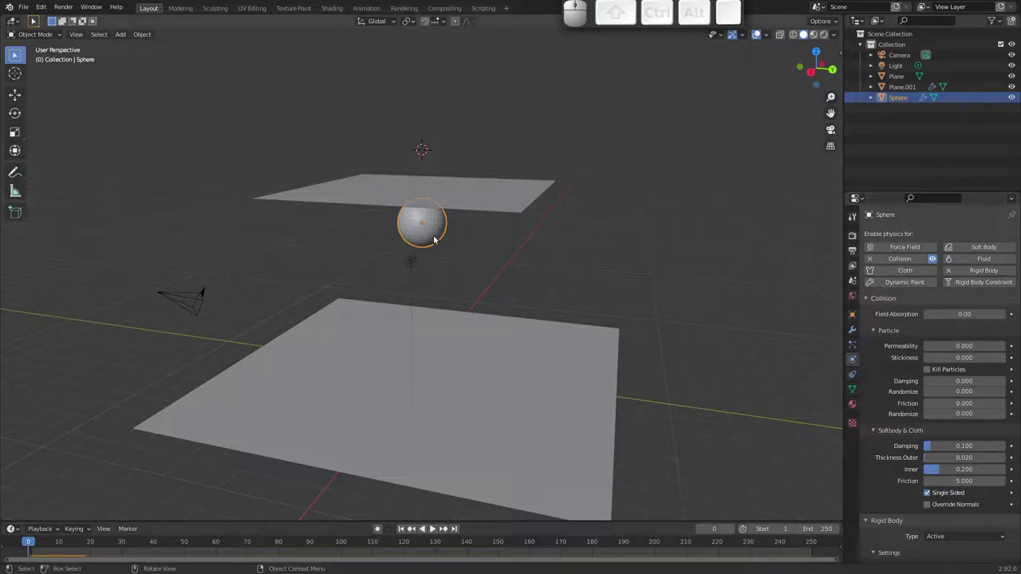
{"action": "key", "text": "Escape"}
{"action": "left_click", "coordinate": [433, 234]}
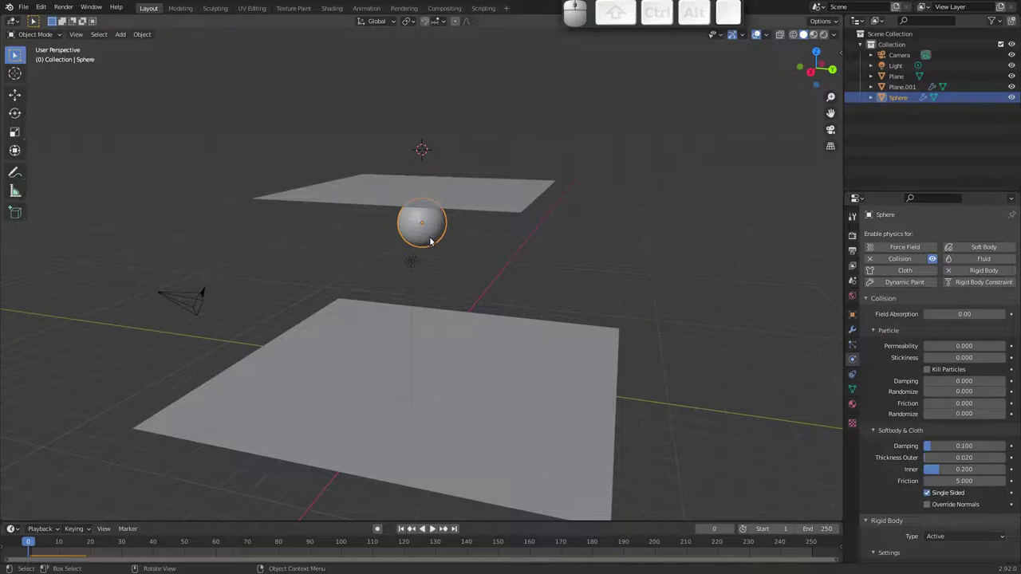
{"action": "left_click", "coordinate": [431, 242]}
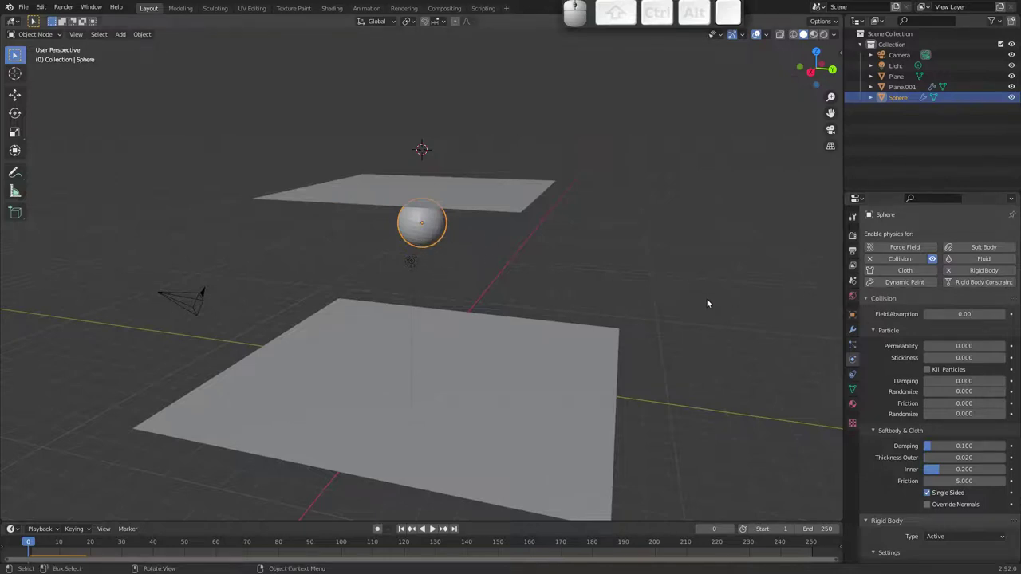
{"action": "left_click", "coordinate": [853, 330]}
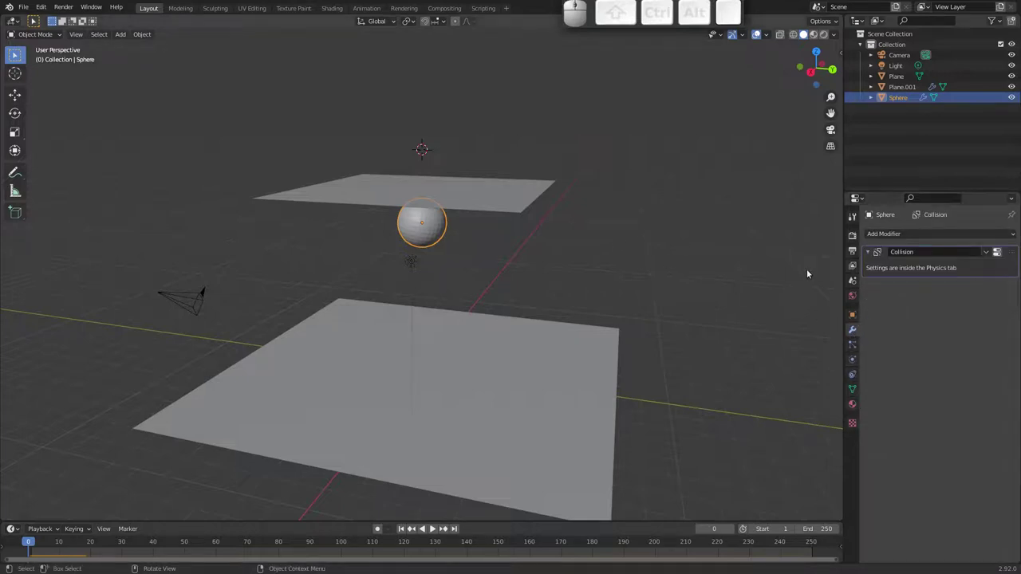
{"action": "left_click", "coordinate": [852, 376]}
{"action": "left_click", "coordinate": [855, 363]}
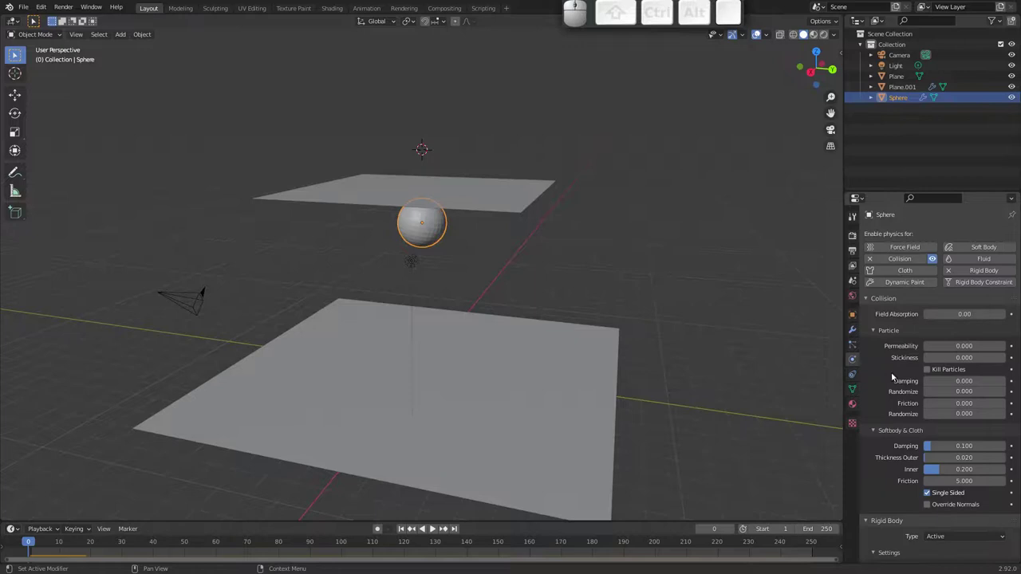
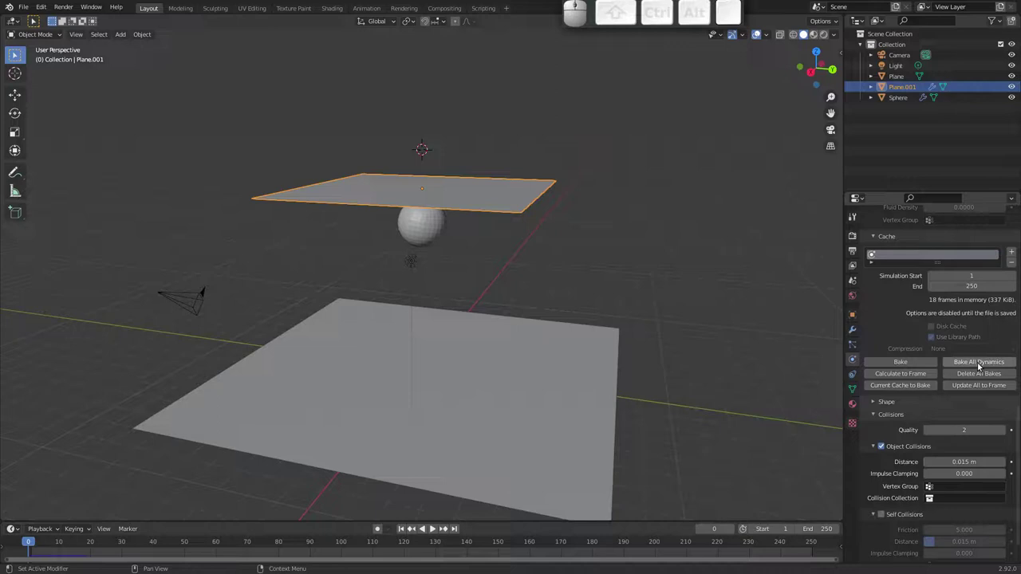
- Bake All Dynamics for 250 frames, play the cloth draping over the sphere, then clear the bake
{"action": "left_click", "coordinate": [982, 365]}
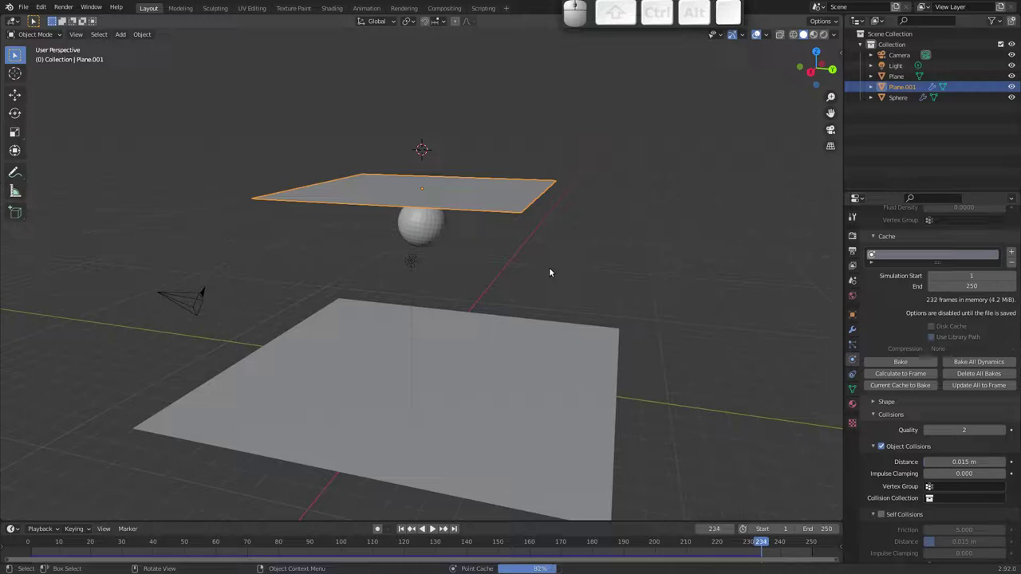
{"action": "key", "text": "space"}
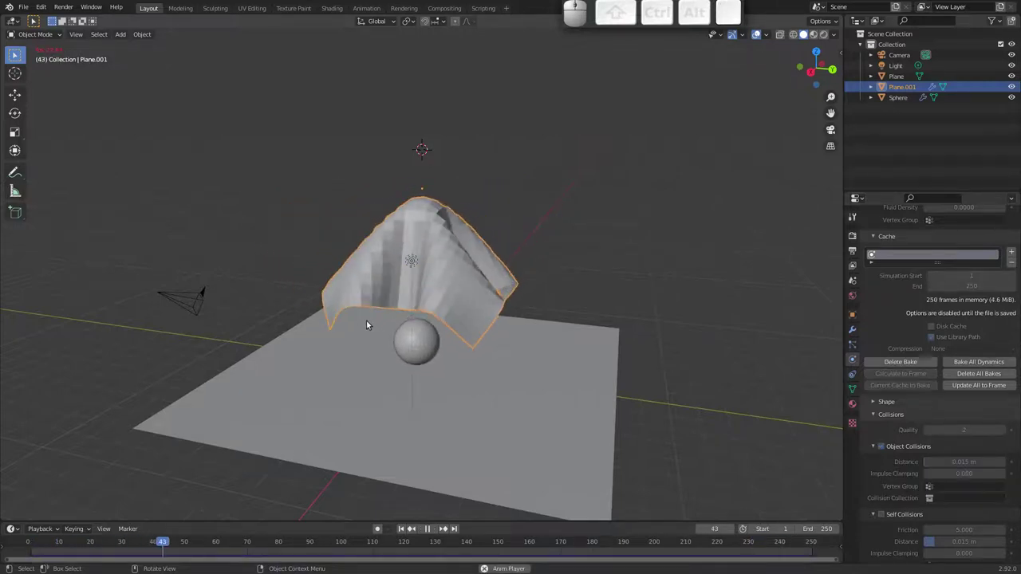
{"action": "left_click_drag", "start_coordinate": [456, 296], "coordinate": [405, 356]}
{"action": "key", "text": "Escape"}
{"action": "left_click", "coordinate": [921, 364]}
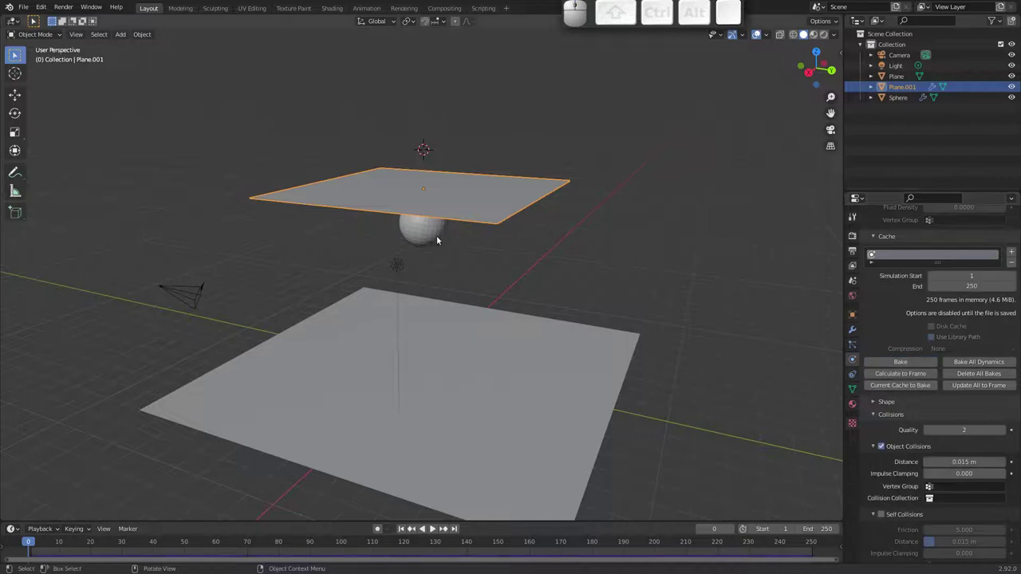
- Move the sphere straight down along Z until it rests on the floor plane
{"action": "left_click", "coordinate": [433, 240]}
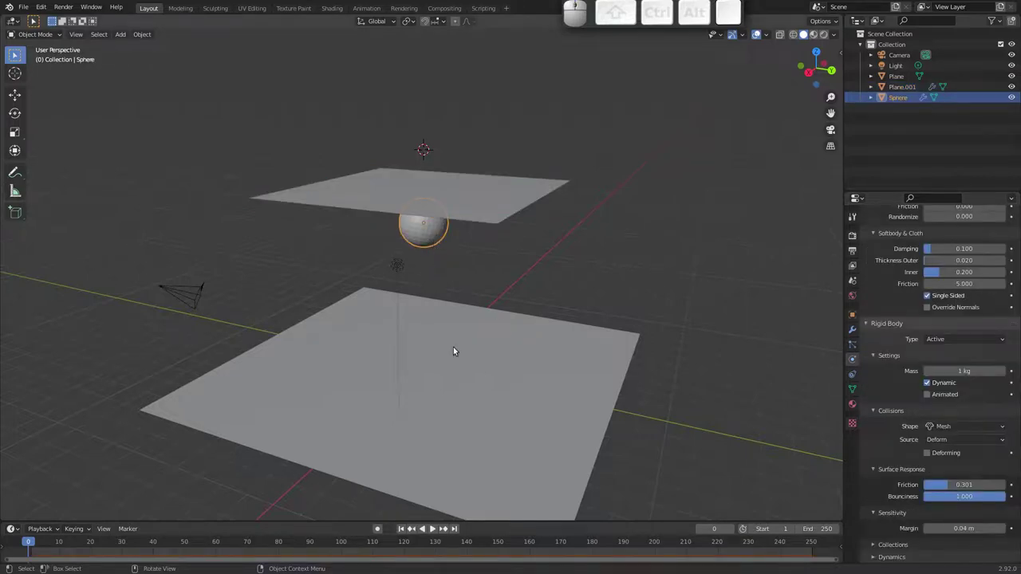
{"action": "left_click_drag", "start_coordinate": [903, 344], "coordinate": [919, 306]}
{"action": "middle_click", "coordinate": [916, 311]}
{"action": "middle_click", "coordinate": [899, 274]}
{"action": "left_click", "coordinate": [951, 272]}
{"action": "key", "text": "g"}
{"action": "key", "text": "z"}
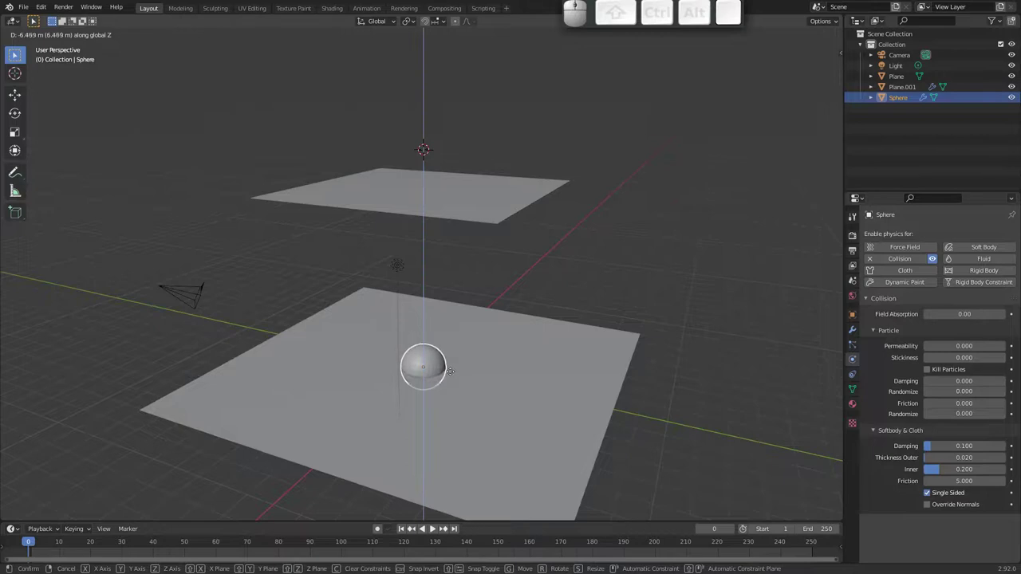
{"action": "left_click", "coordinate": [452, 364]}
- Replay the cloth simulation twice to check the cloth drapes over the lowered sphere
{"action": "key", "text": "space"}
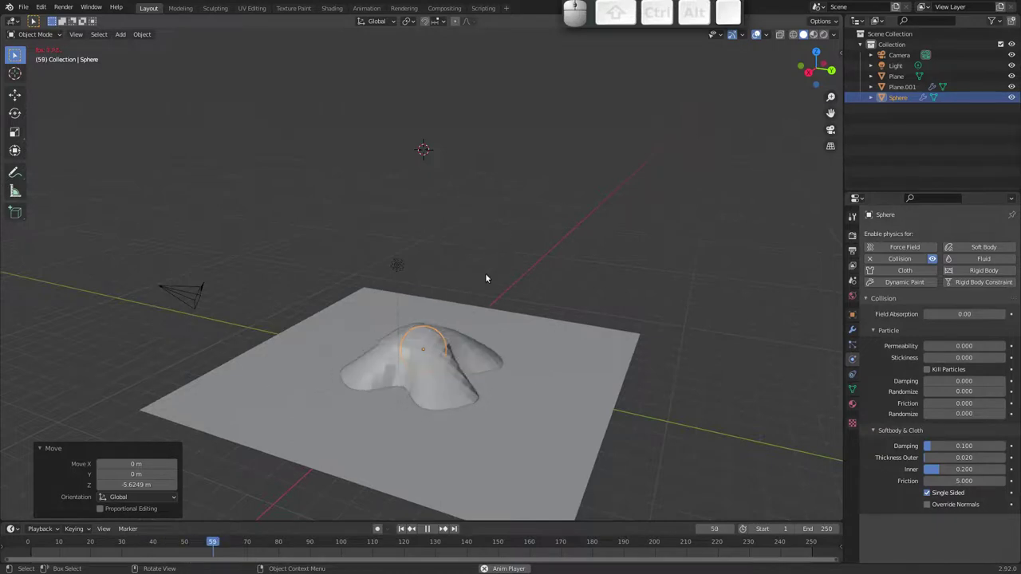
{"action": "left_click_drag", "start_coordinate": [479, 301], "coordinate": [402, 278]}
{"action": "key", "text": "Escape"}
{"action": "left_click", "coordinate": [524, 390]}
{"action": "left_click", "coordinate": [902, 261]}
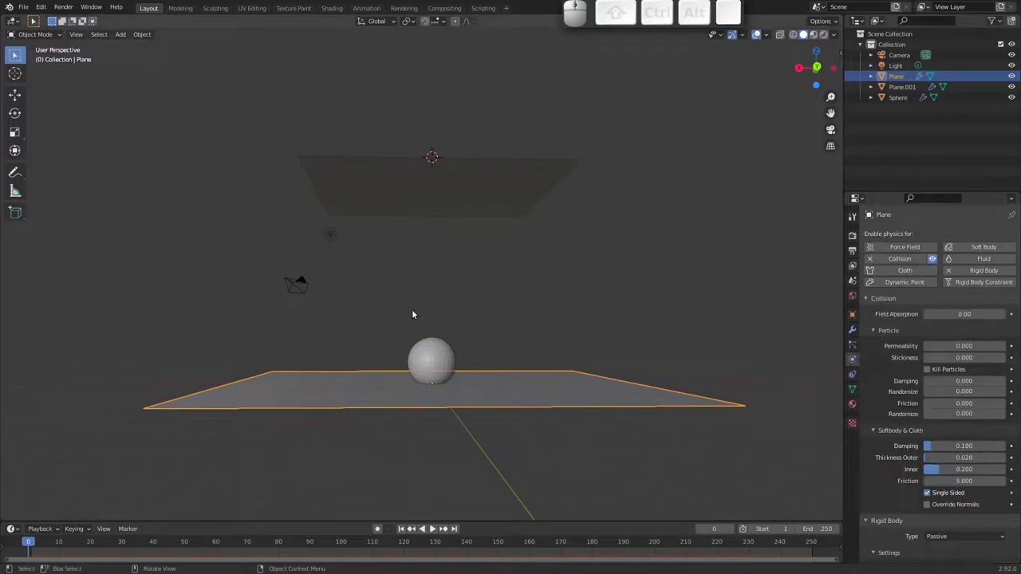
{"action": "key", "text": "space"}
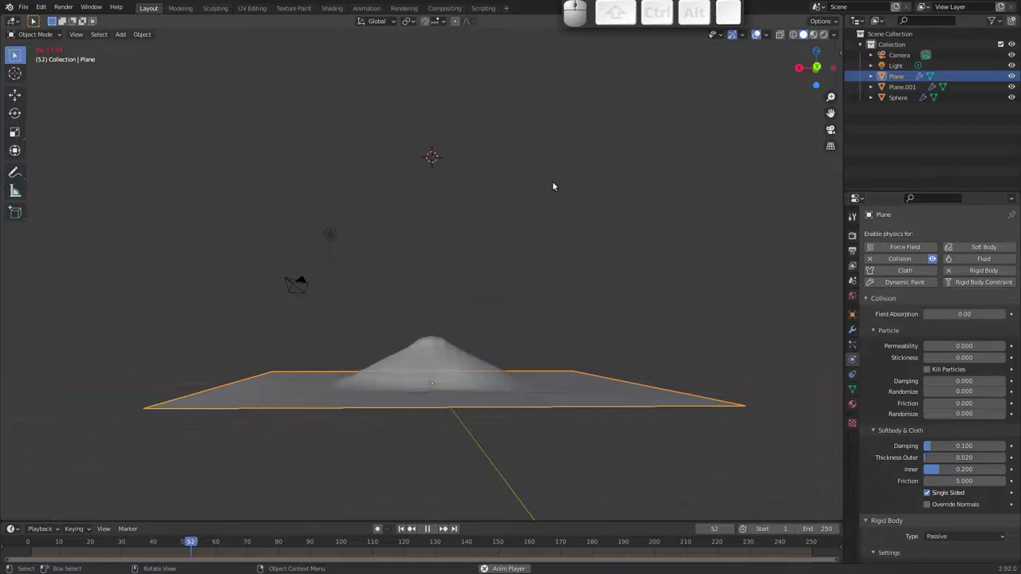
{"action": "left_click_drag", "start_coordinate": [455, 240], "coordinate": [497, 284]}
{"action": "left_click_drag", "start_coordinate": [445, 324], "coordinate": [447, 311]}
{"action": "key", "text": "Escape"}
{"action": "left_click", "coordinate": [380, 185]}
{"action": "left_click_drag", "start_coordinate": [394, 220], "coordinate": [572, 275]}
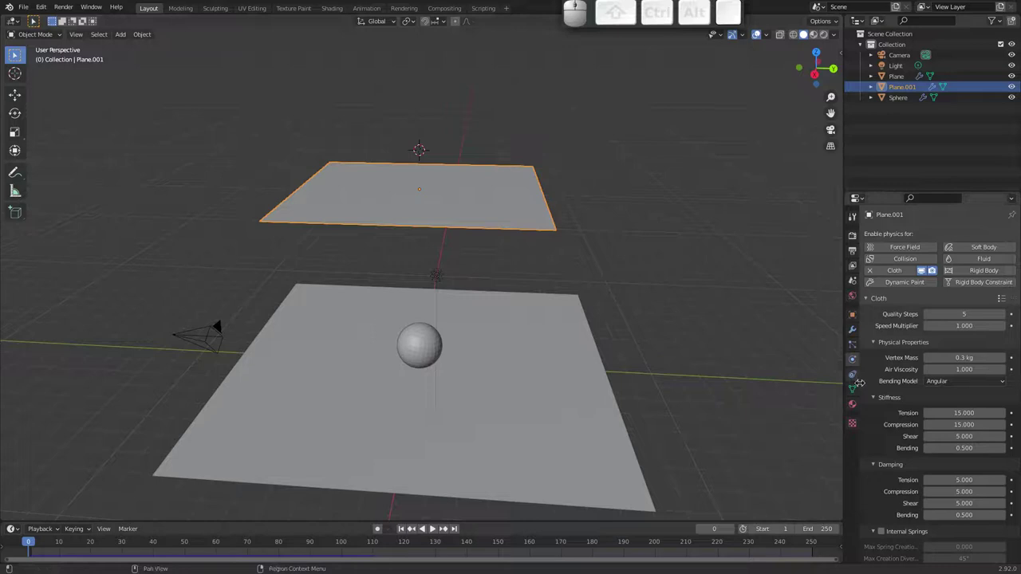
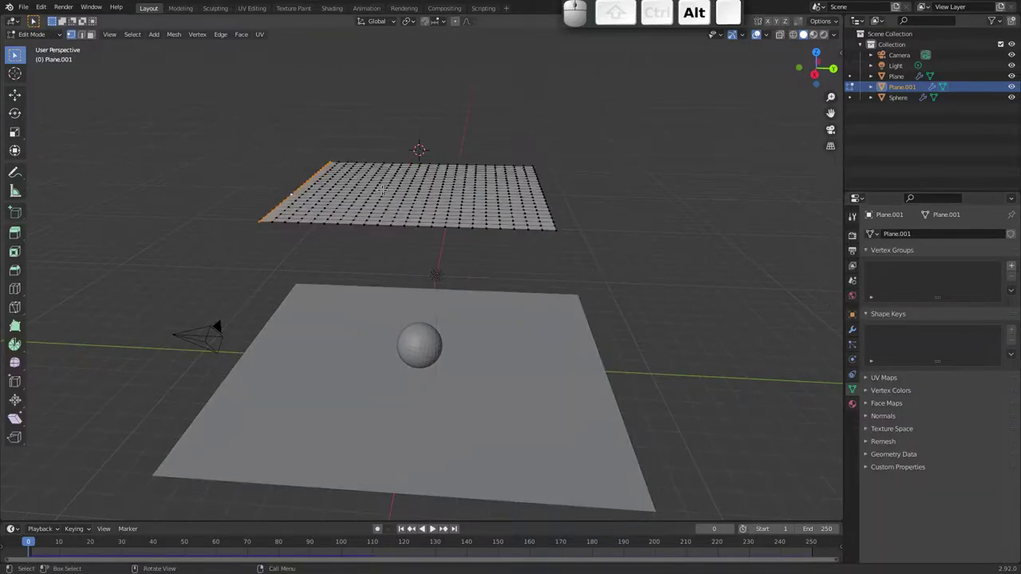
- Assign the selected edge to a new vertex group as the cloth's pin group and replay it hanging
{"action": "left_click", "coordinate": [1014, 266]}
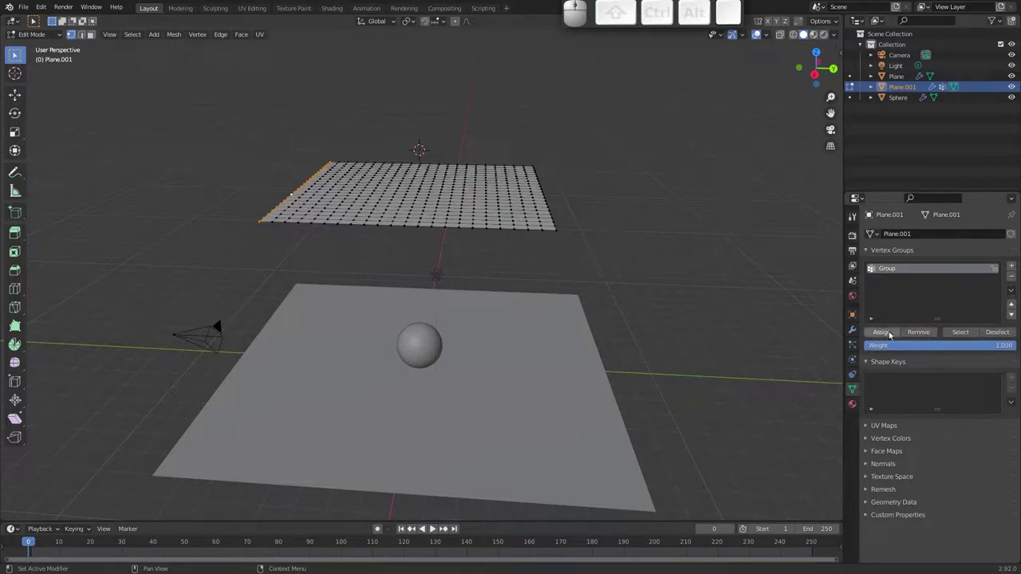
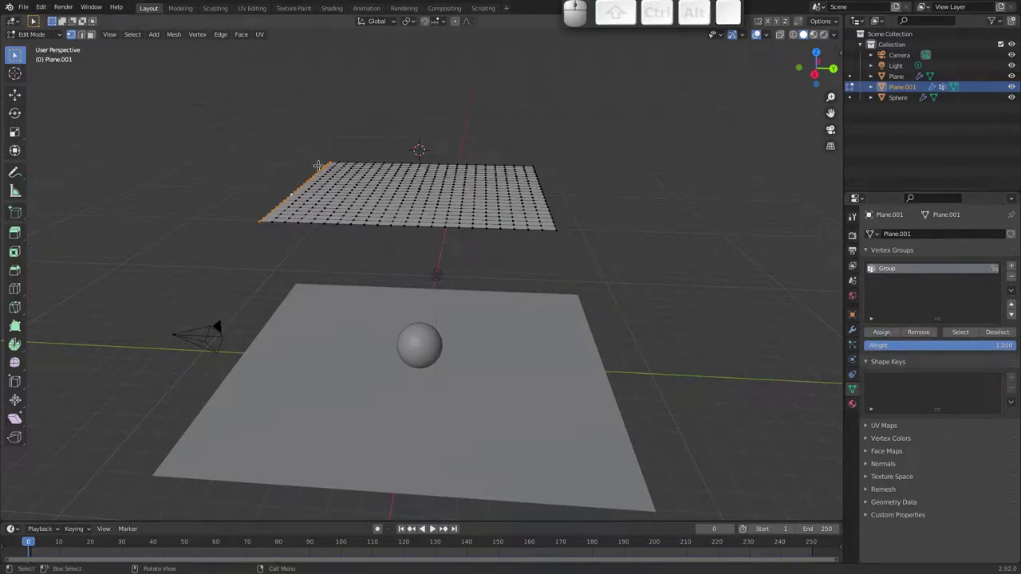
{"action": "key", "text": "Tab"}
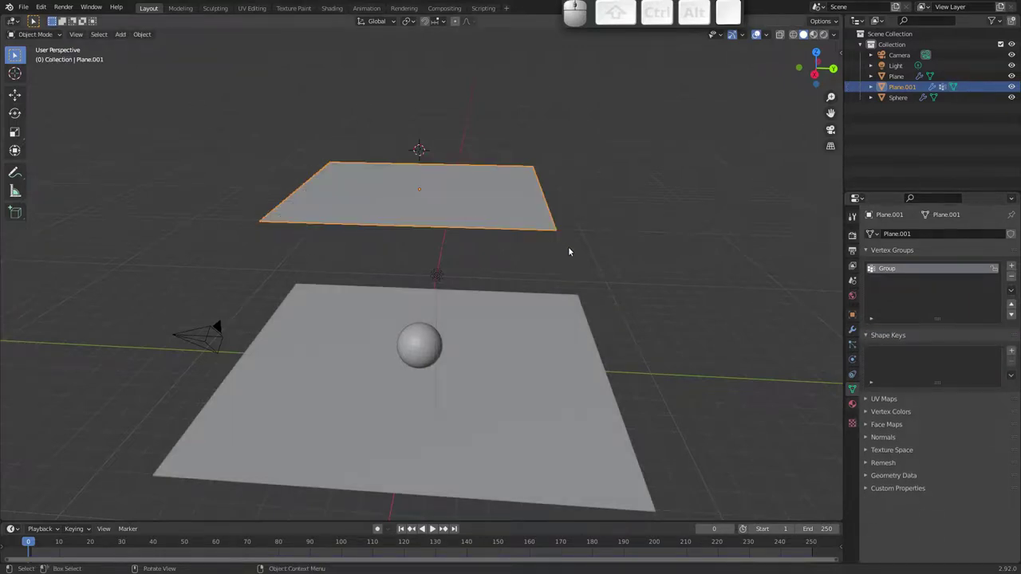
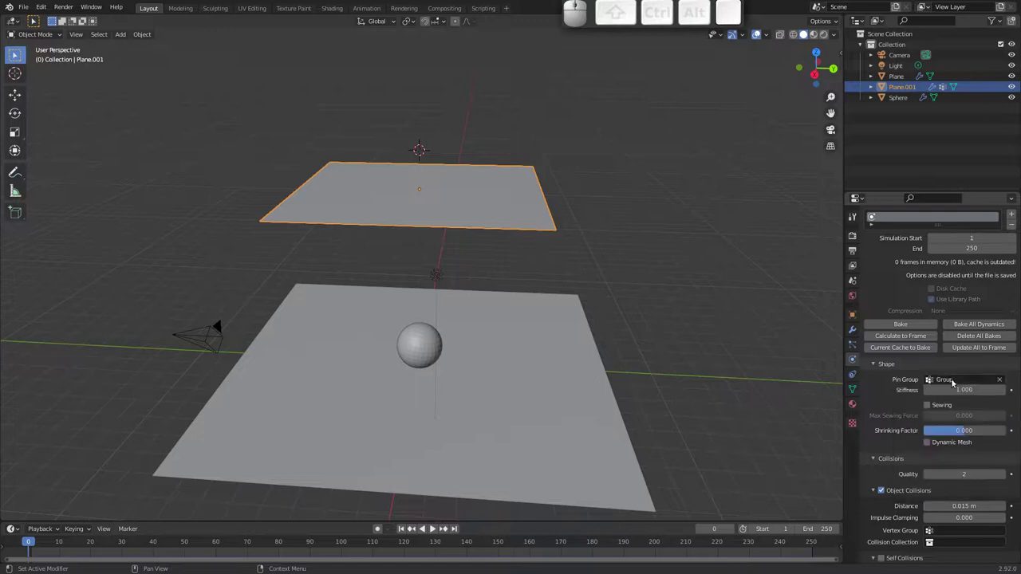
{"action": "key", "text": "space"}
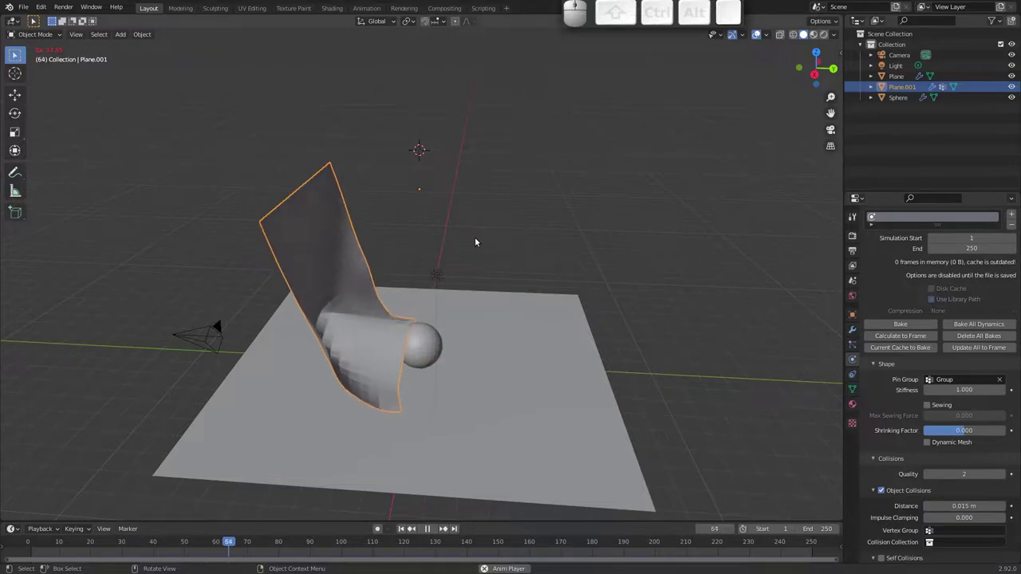
{"action": "left_click_drag", "start_coordinate": [520, 282], "coordinate": [553, 247]}
{"action": "left_click_drag", "start_coordinate": [524, 253], "coordinate": [489, 259]}
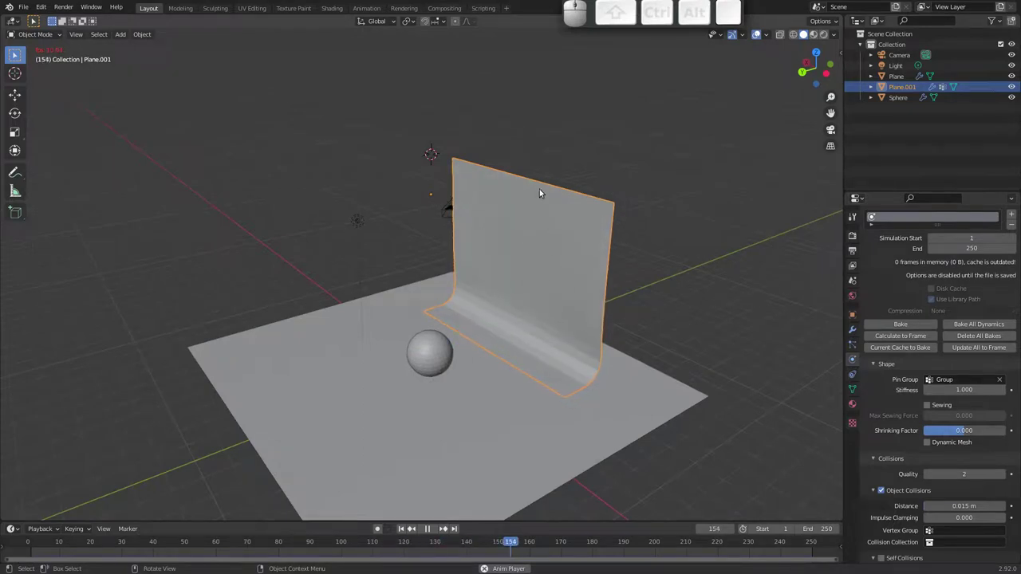
{"action": "key", "text": "g"}
{"action": "key", "text": "Escape"}
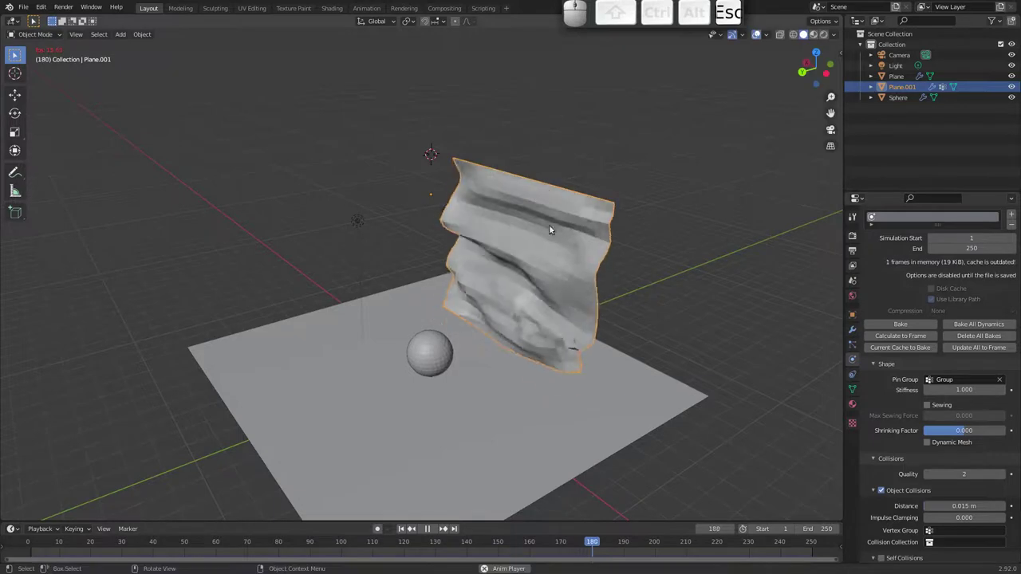
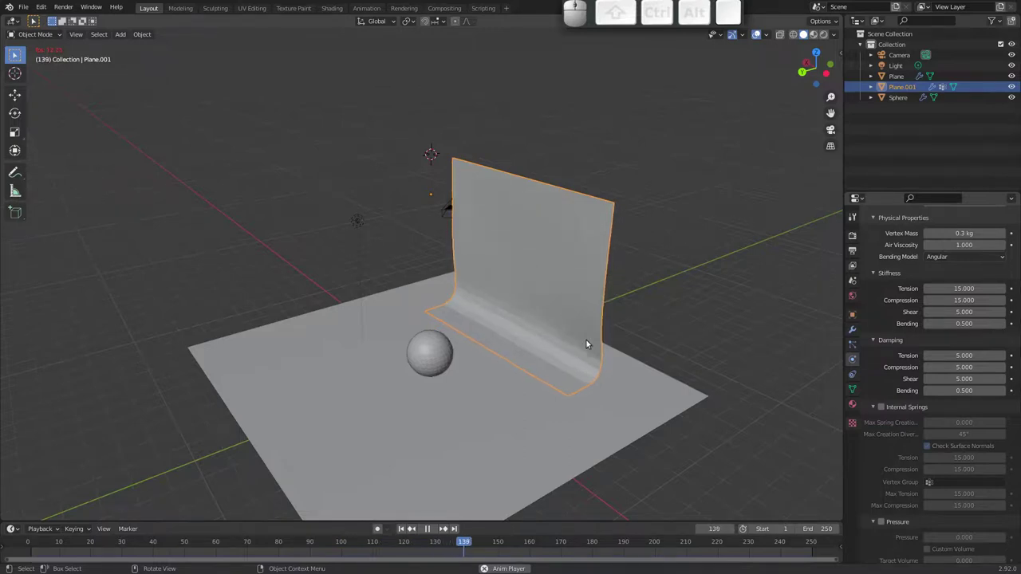
{"action": "left_click_drag", "start_coordinate": [538, 297], "coordinate": [619, 373]}
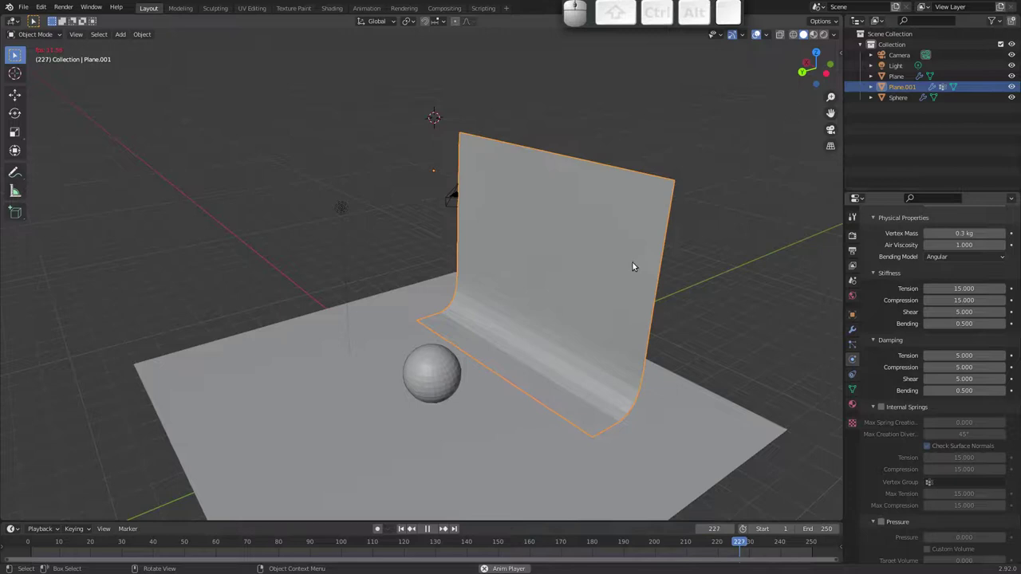
- Rewind to frame 0 and select the whole cloth mesh in Edit Mode, then return to Object Mode
{"action": "key", "text": "Escape"}
{"action": "key", "text": "Tab"}
{"action": "key", "text": "a"}
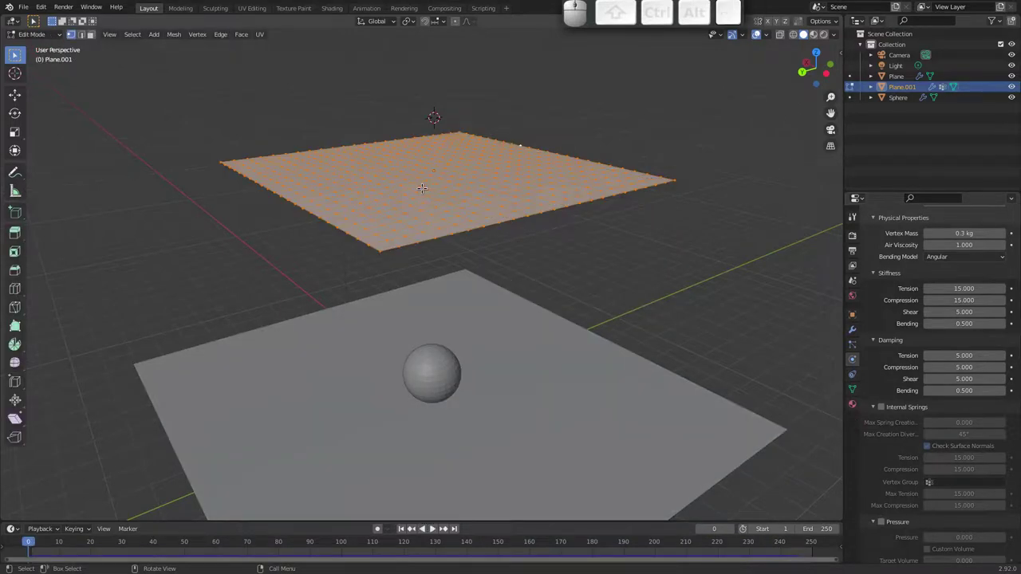
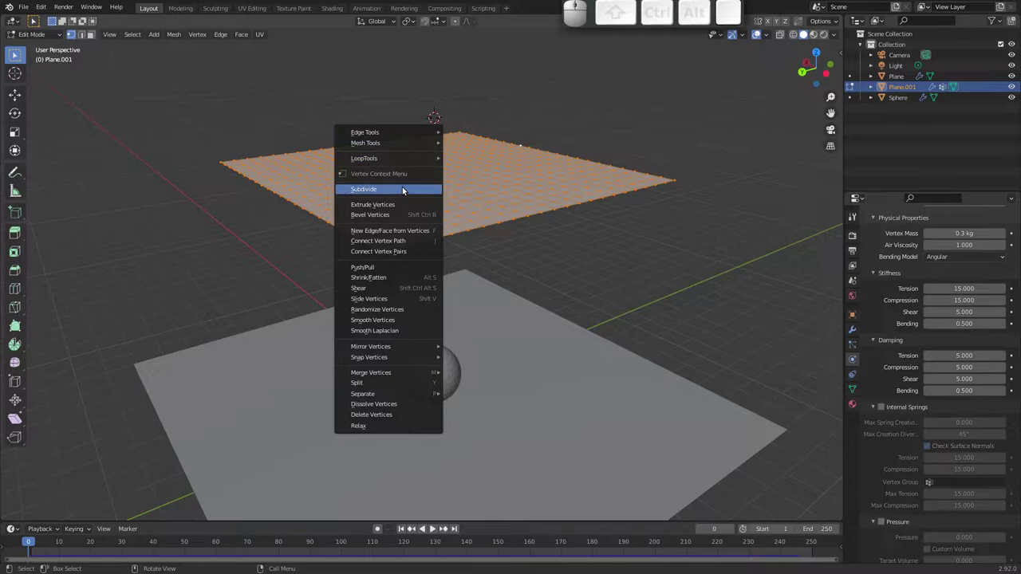
{"action": "key", "text": "Tab"}
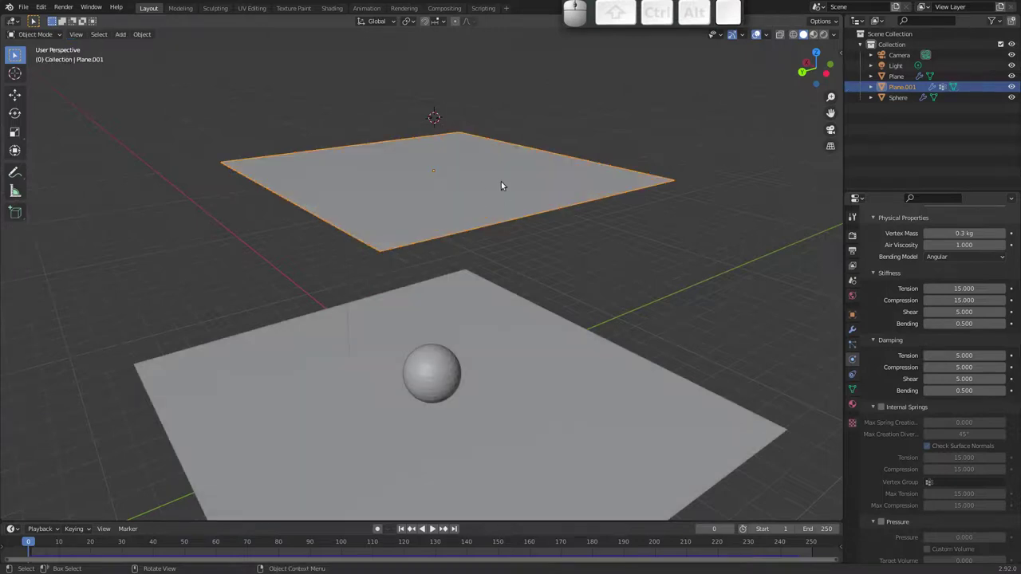
- Review the cloth plane's modifier stack and its Cloth physics settings
{"action": "left_click", "coordinate": [852, 331]}
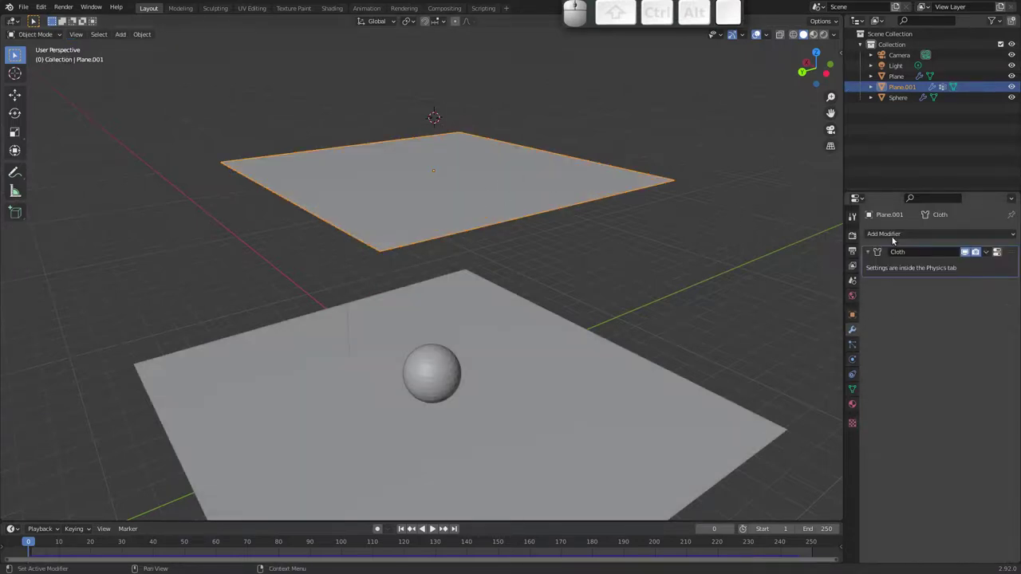
{"action": "left_click", "coordinate": [900, 237]}
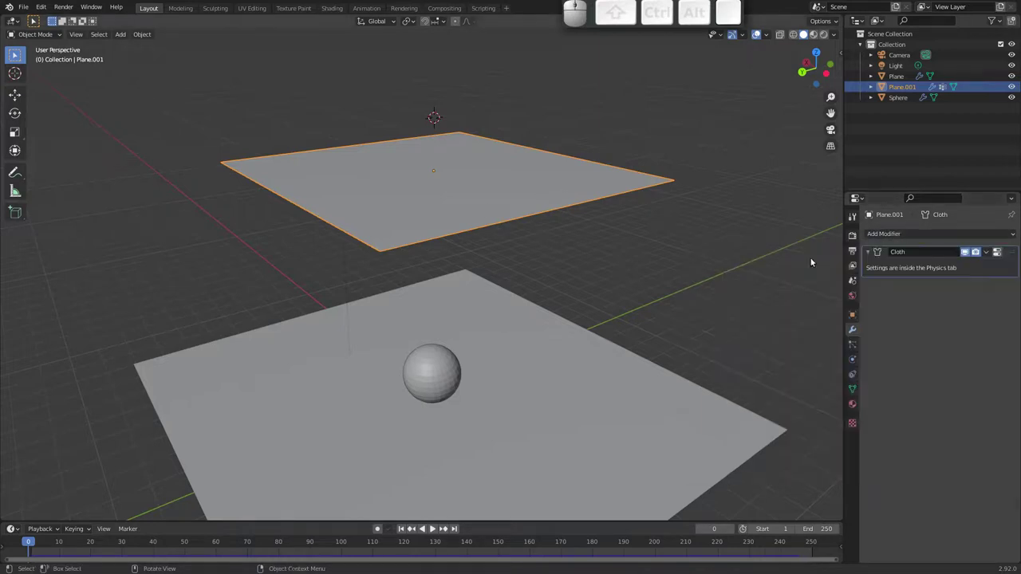
{"action": "left_click", "coordinate": [852, 372]}
{"action": "left_click", "coordinate": [855, 362]}
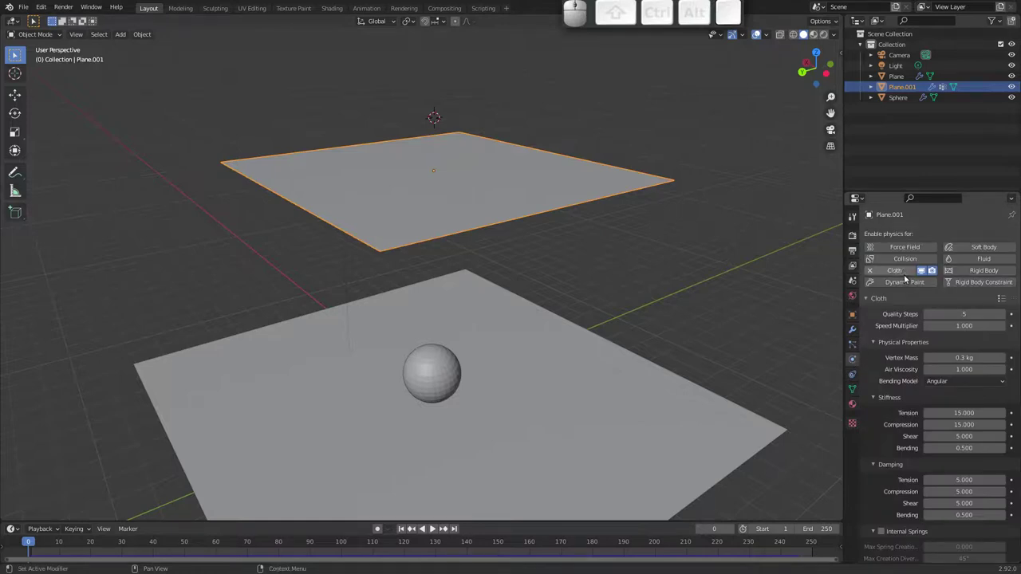
{"action": "left_click", "coordinate": [853, 331]}
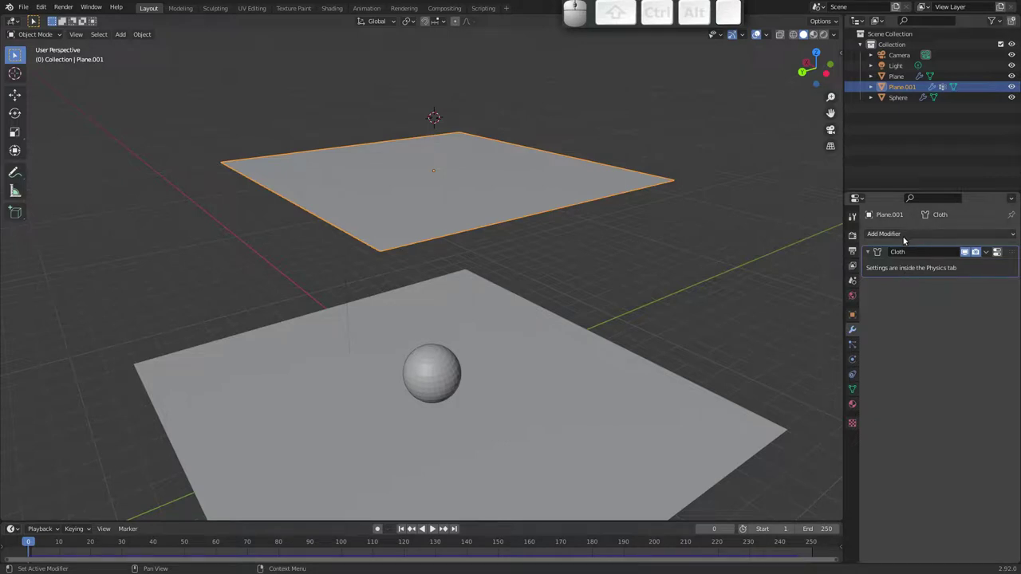
- Add a Subdivision Surface modifier and place it above the Cloth modifier
{"action": "left_click", "coordinate": [918, 231]}
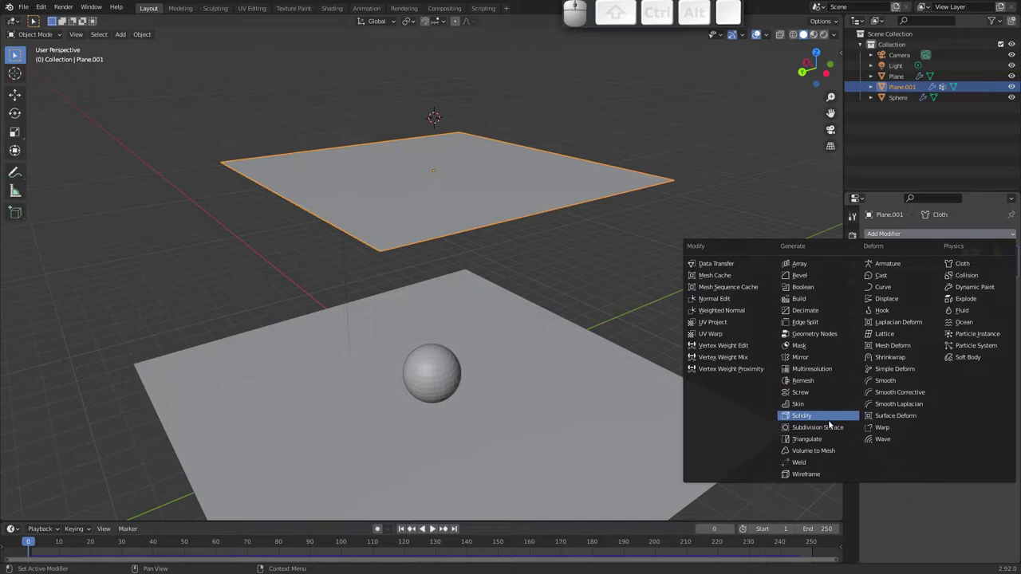
{"action": "left_click", "coordinate": [834, 428]}
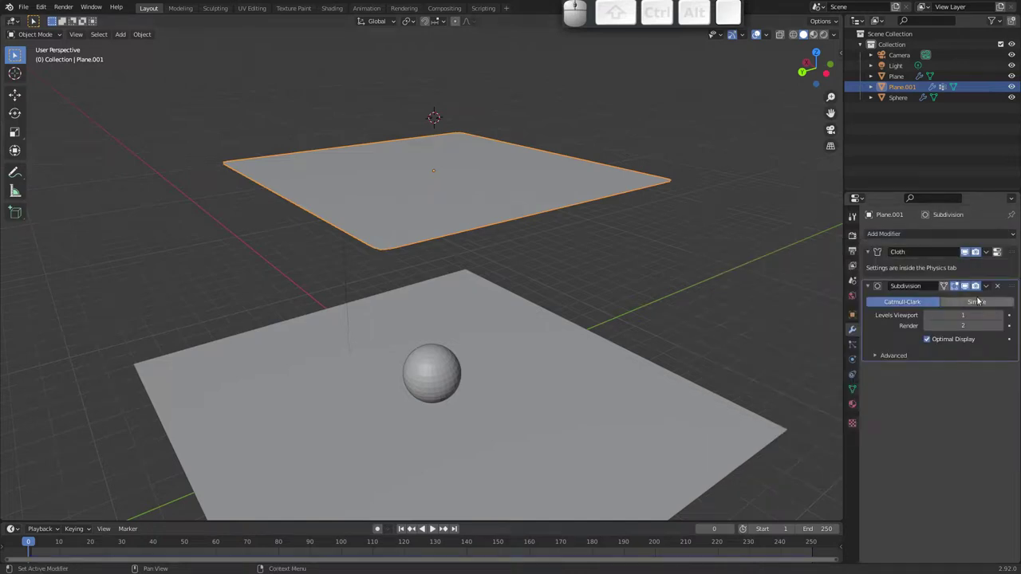
{"action": "left_click_drag", "start_coordinate": [1014, 288], "coordinate": [986, 257]}
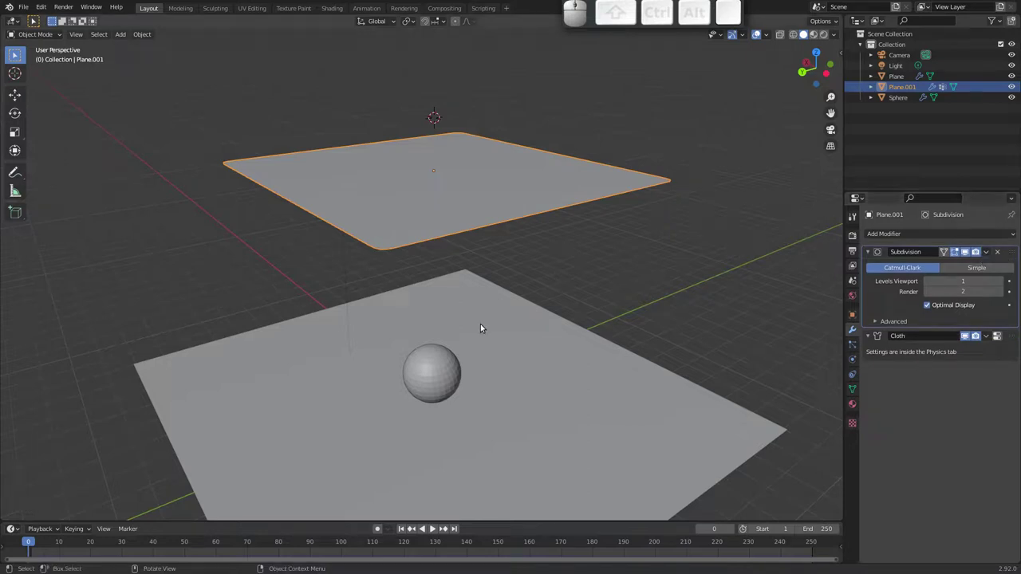
- Replay the subdivided cloth and set it to Shade Smooth
{"action": "key", "text": "space"}
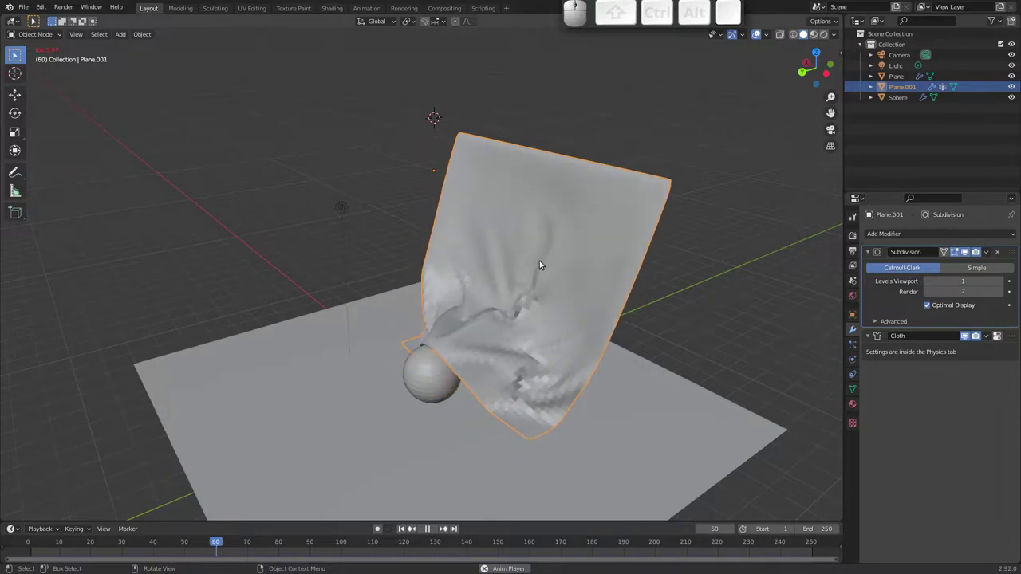
{"action": "right_click", "coordinate": [540, 265]}
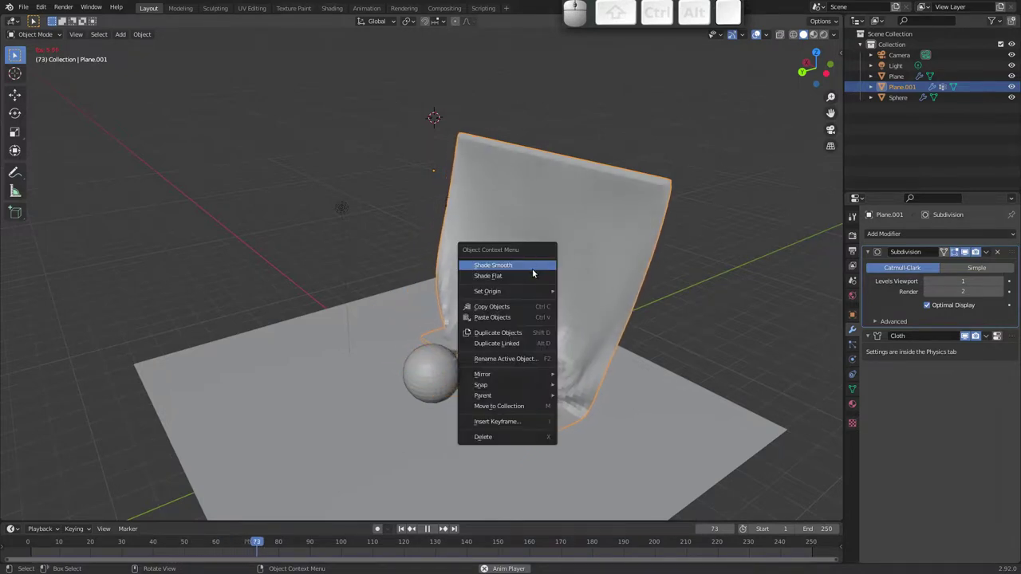
{"action": "left_click", "coordinate": [532, 265]}
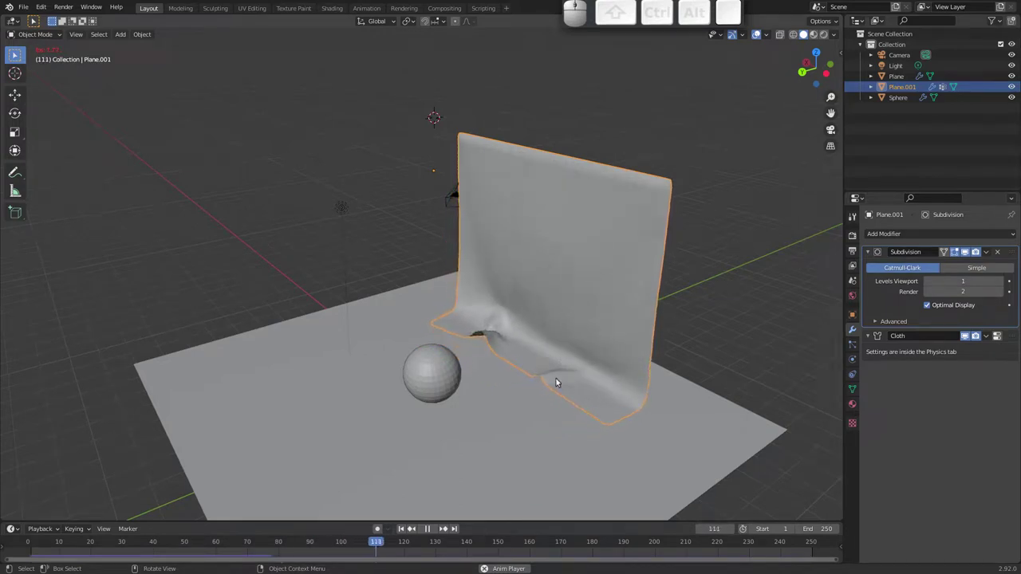
{"action": "key", "text": "Escape"}
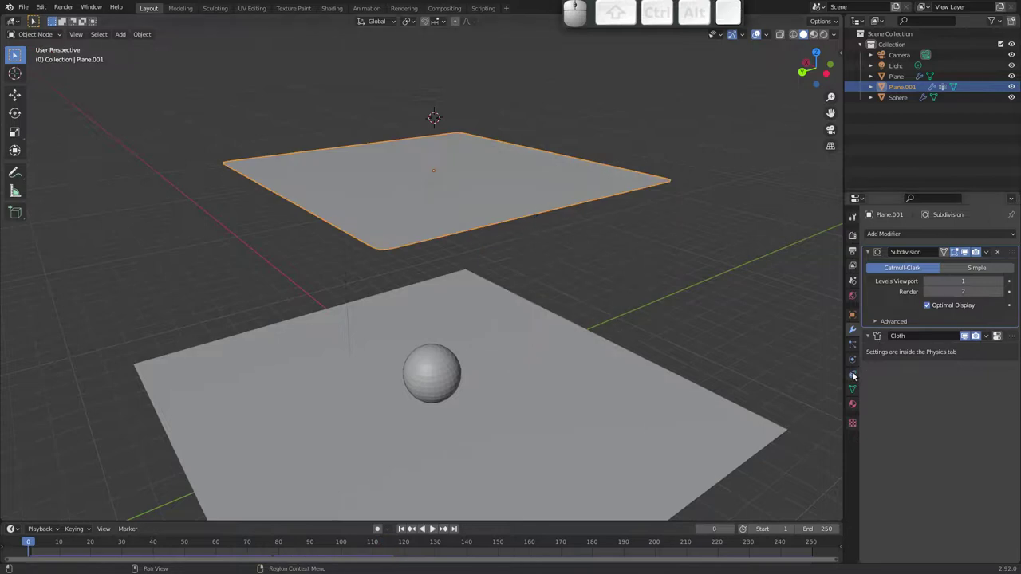
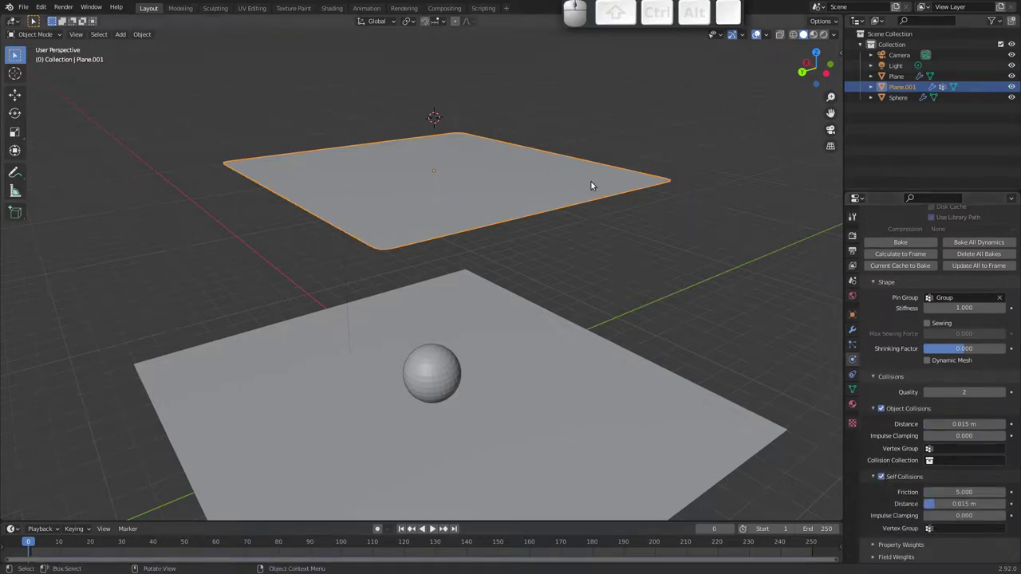
{"action": "key", "text": "space"}
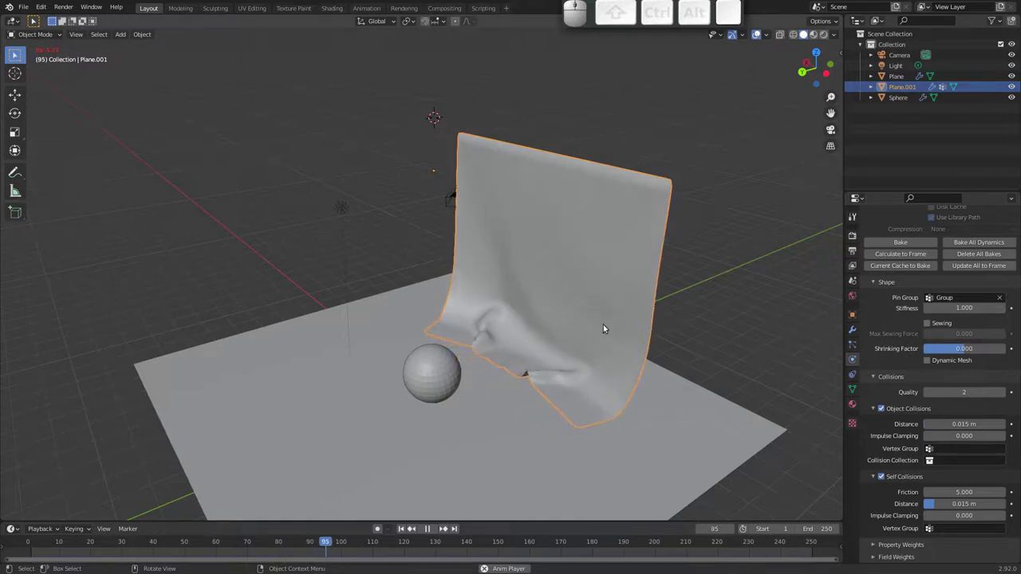
{"action": "key", "text": "Escape"}
{"action": "left_click", "coordinate": [887, 476]}
{"action": "left_click", "coordinate": [855, 329]}
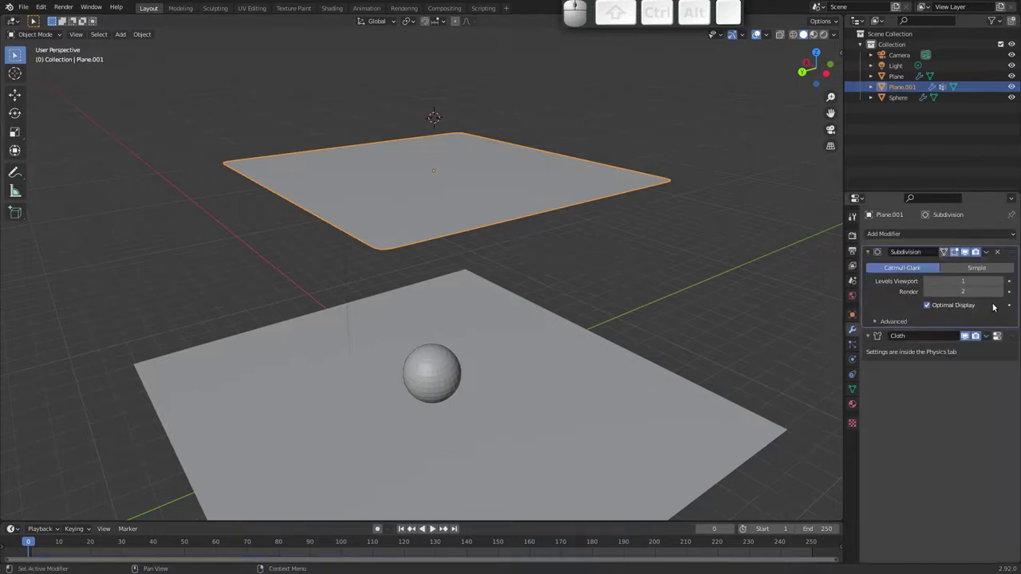
- Remove the plane's Subdivision modifier and add a Wind force field, moving it into place
{"action": "left_click", "coordinate": [1001, 253]}
{"action": "left_click_drag", "start_coordinate": [412, 258], "coordinate": [460, 249]}
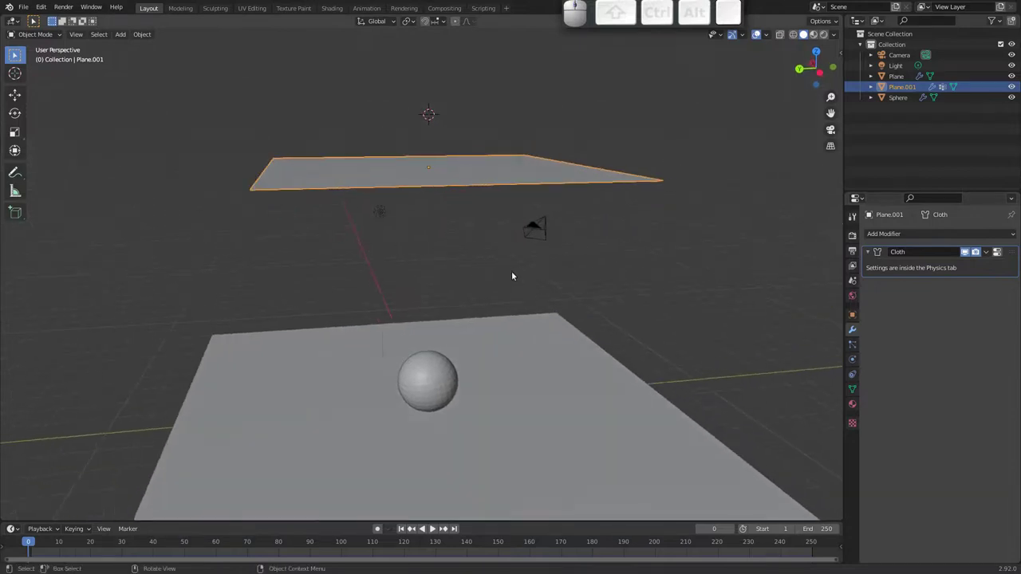
{"action": "key", "text": "shift+a"}
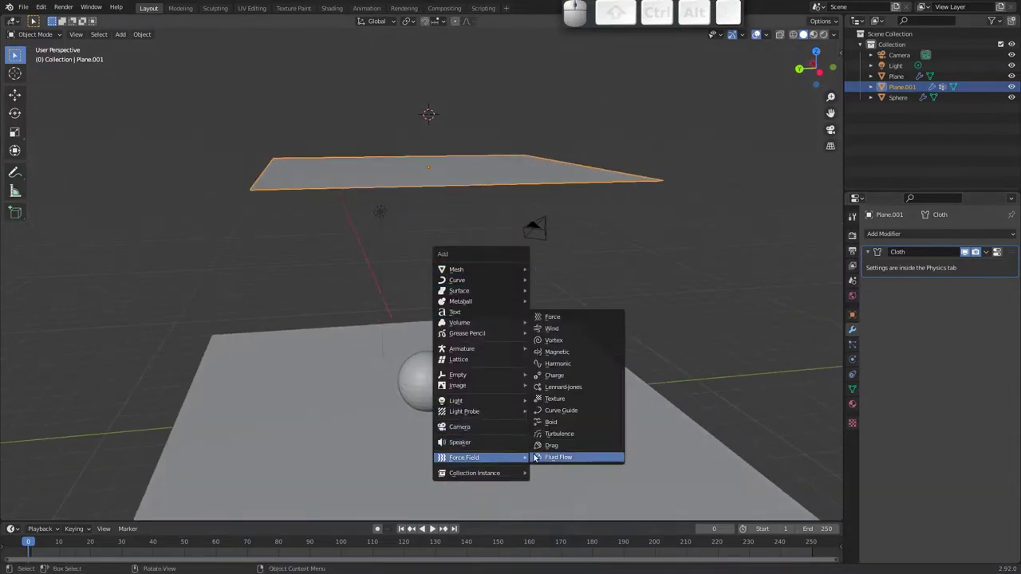
{"action": "left_click", "coordinate": [565, 329]}
{"action": "key", "text": "g"}
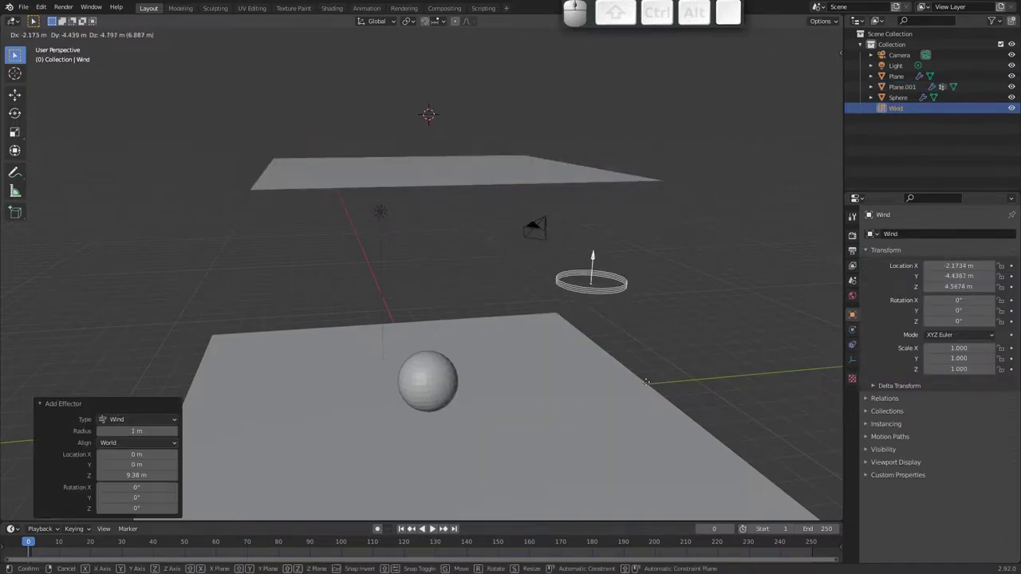
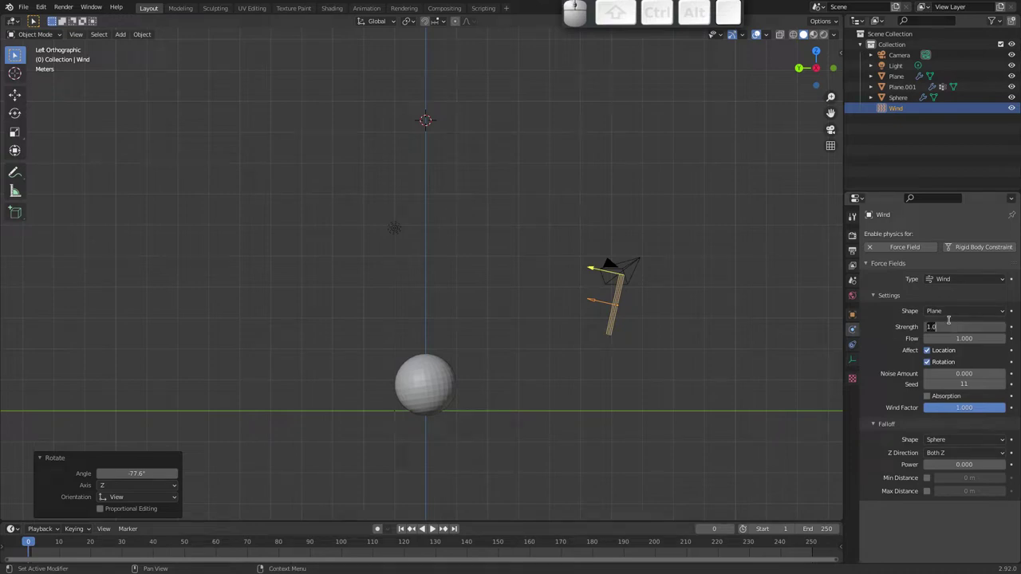
- Raise the wind strength and replay the cloth being blown sideways into ripples
{"action": "key", "text": "3"}
{"action": "key", "text": "0"}
{"action": "key", "text": "Return"}
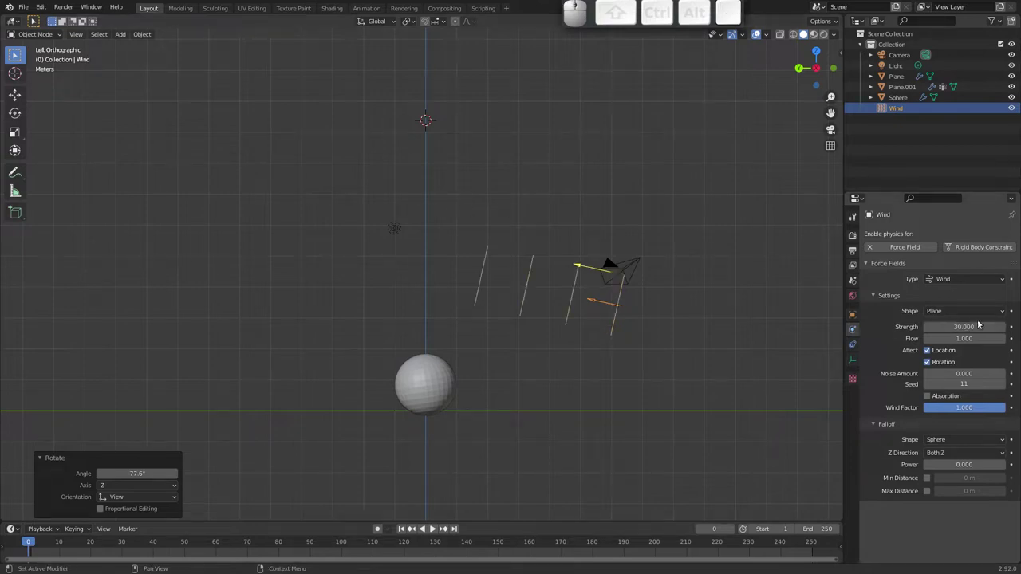
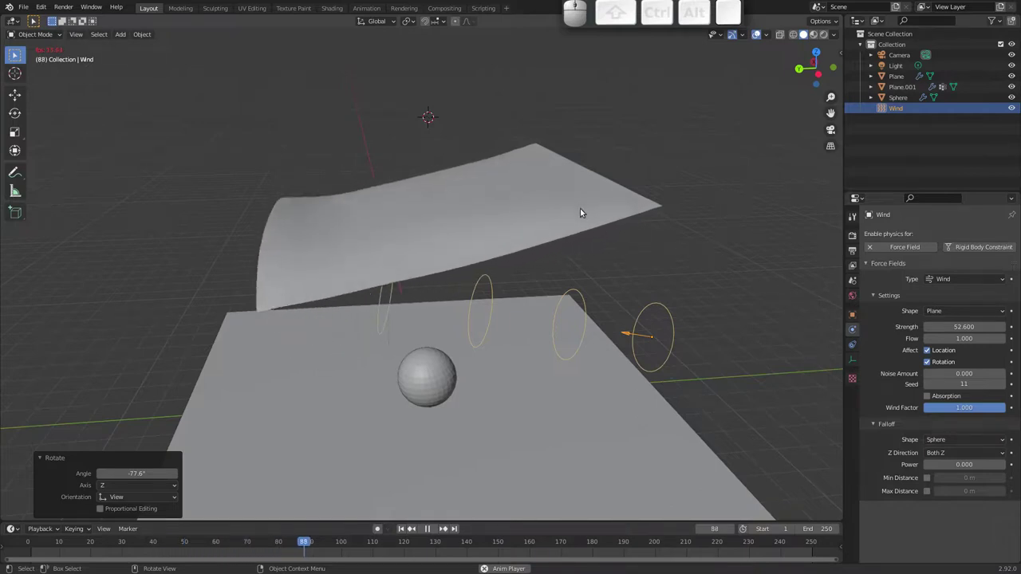
{"action": "left_click_drag", "start_coordinate": [428, 329], "coordinate": [521, 329]}
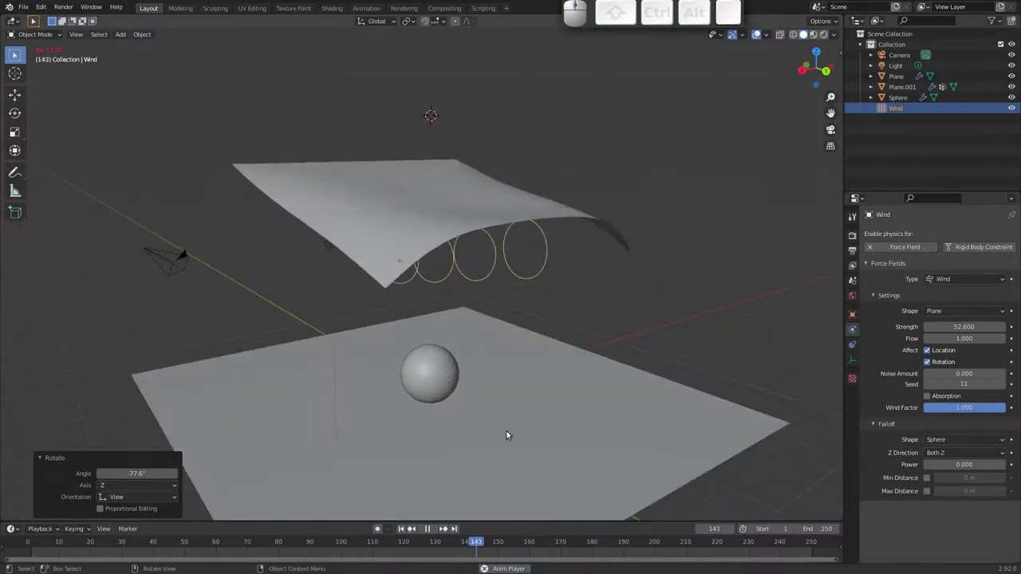
{"action": "left_click_drag", "start_coordinate": [457, 302], "coordinate": [544, 291]}
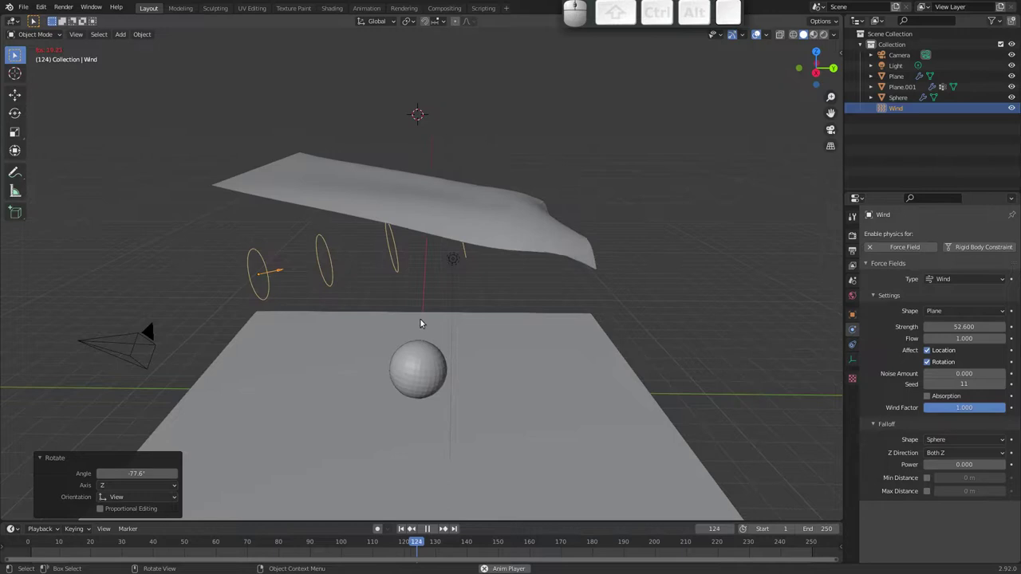
{"action": "key", "text": "Escape"}
- Apply Quick Smoke to the sphere via the 'quic' operator search, wrapping it in a Smoke Domain
{"action": "left_click", "coordinate": [419, 360]}
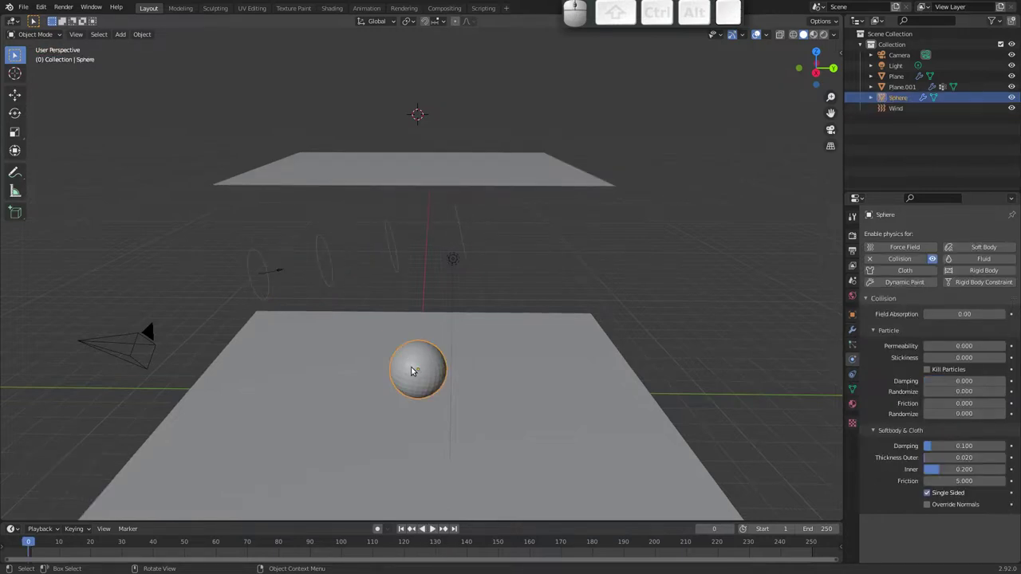
{"action": "key", "text": "F3"}
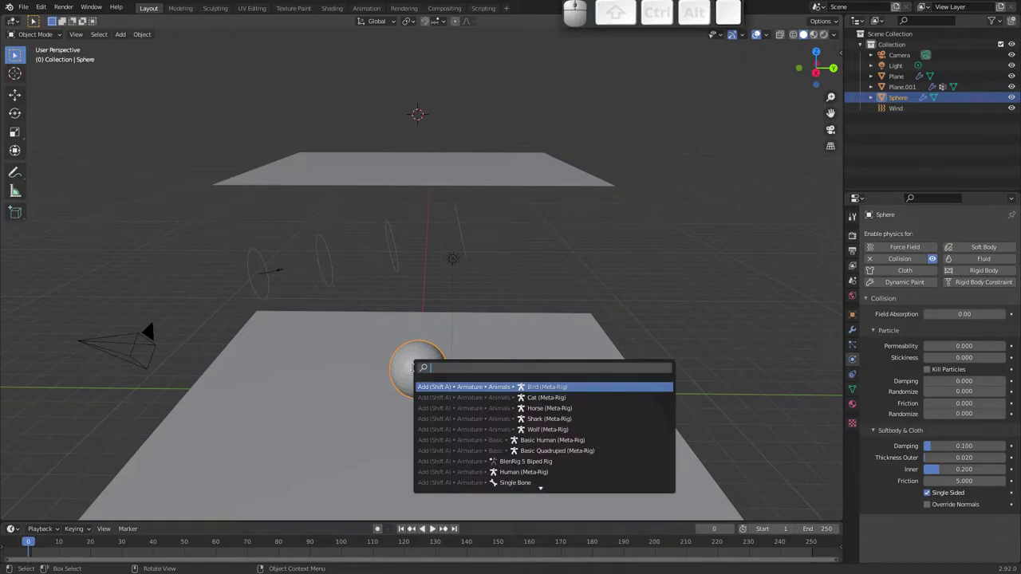
{"action": "key", "text": "q"}
{"action": "key", "text": "u"}
{"action": "key", "text": "i"}
{"action": "key", "text": "c"}
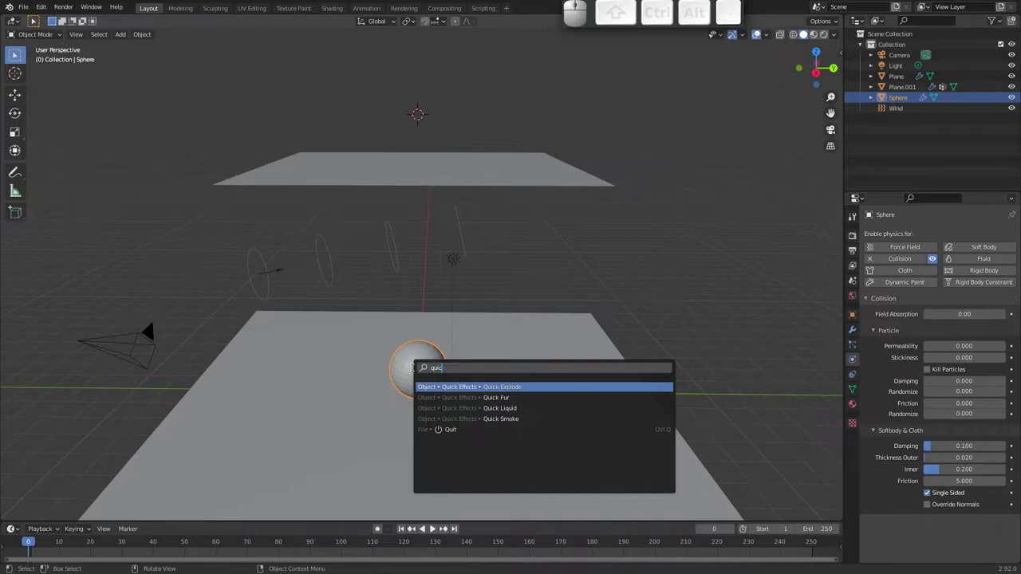
{"action": "key", "text": "Down"}
{"action": "key", "text": "Return"}
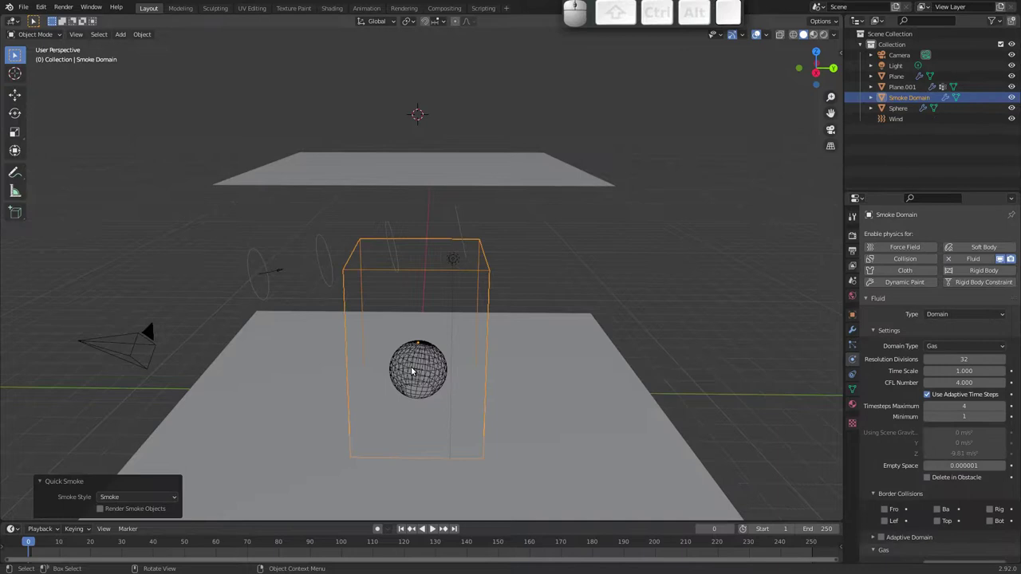
- Briefly play the default smoke and select the Smoke Domain box
{"action": "left_click_drag", "start_coordinate": [420, 280], "coordinate": [381, 285]}
{"action": "key", "text": "space"}
{"action": "left_click_drag", "start_coordinate": [381, 285], "coordinate": [472, 320]}
{"action": "left_click_drag", "start_coordinate": [470, 319], "coordinate": [397, 322]}
{"action": "left_click_drag", "start_coordinate": [387, 325], "coordinate": [381, 329]}
{"action": "left_click_drag", "start_coordinate": [421, 322], "coordinate": [429, 323]}
{"action": "key", "text": "Escape"}
{"action": "left_click", "coordinate": [343, 329]}
- Scale the Smoke Domain in X and Y to 3.566, raise it, and replay the wind-blown smoke
{"action": "key", "text": "s"}
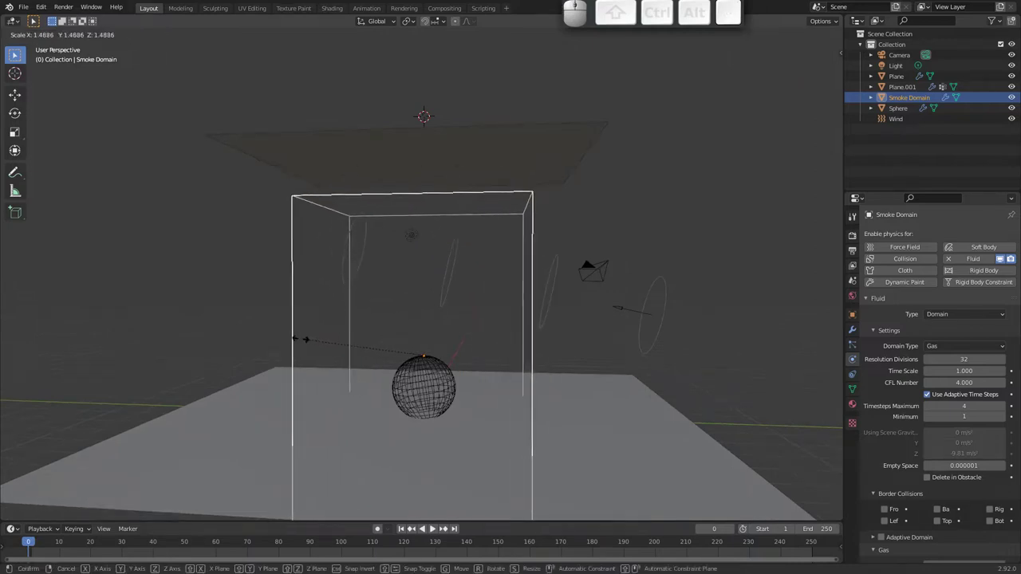
{"action": "key", "text": "shift+z"}
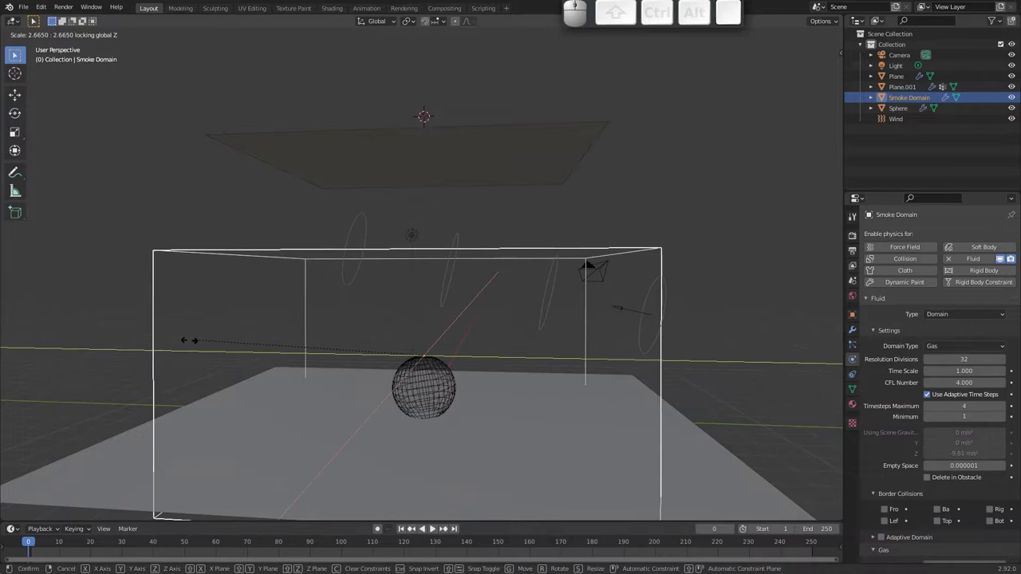
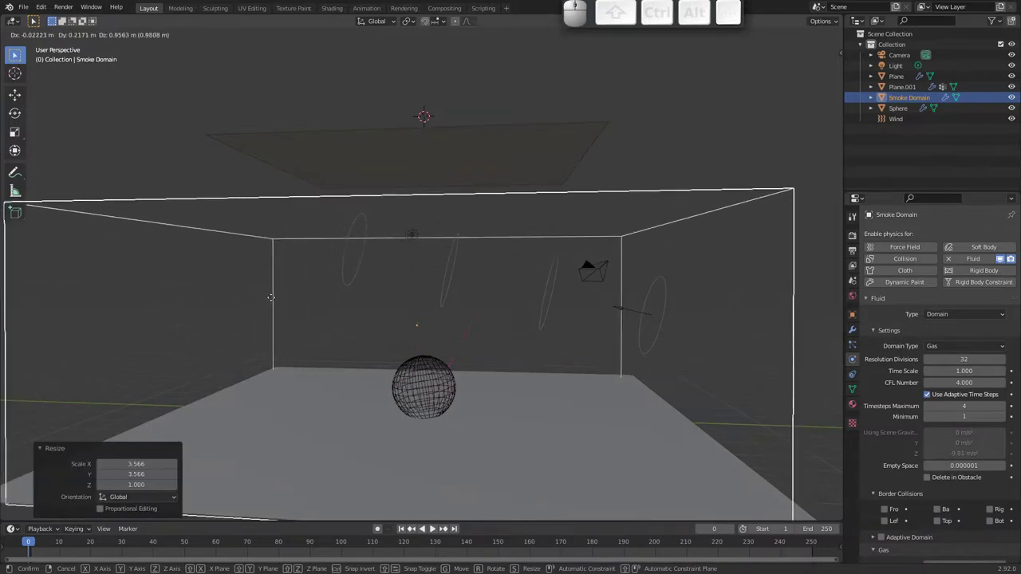
{"action": "left_click", "coordinate": [271, 298]}
{"action": "key", "text": "space"}
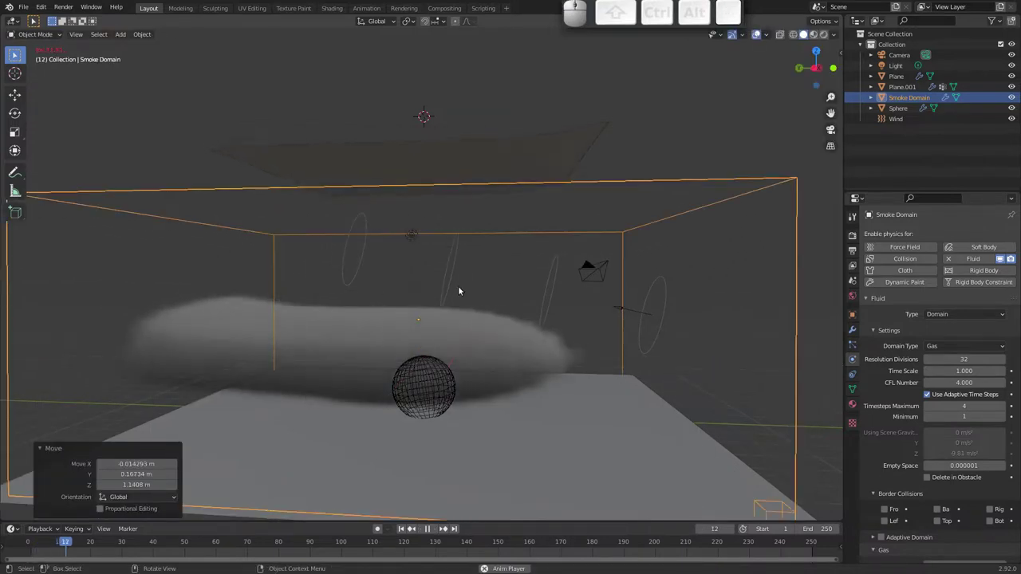
{"action": "left_click_drag", "start_coordinate": [433, 295], "coordinate": [380, 298]}
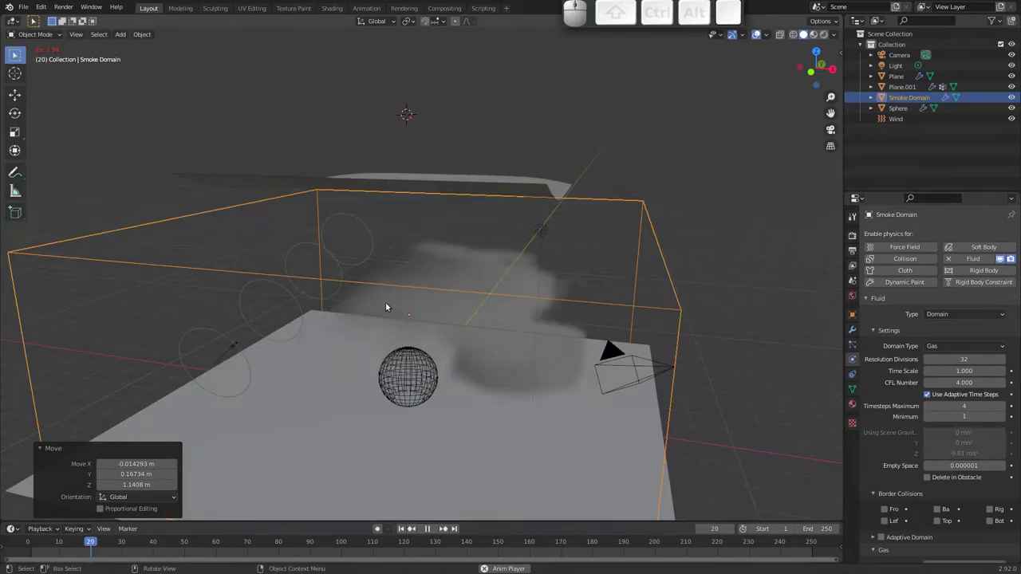
{"action": "left_click_drag", "start_coordinate": [418, 297], "coordinate": [357, 279]}
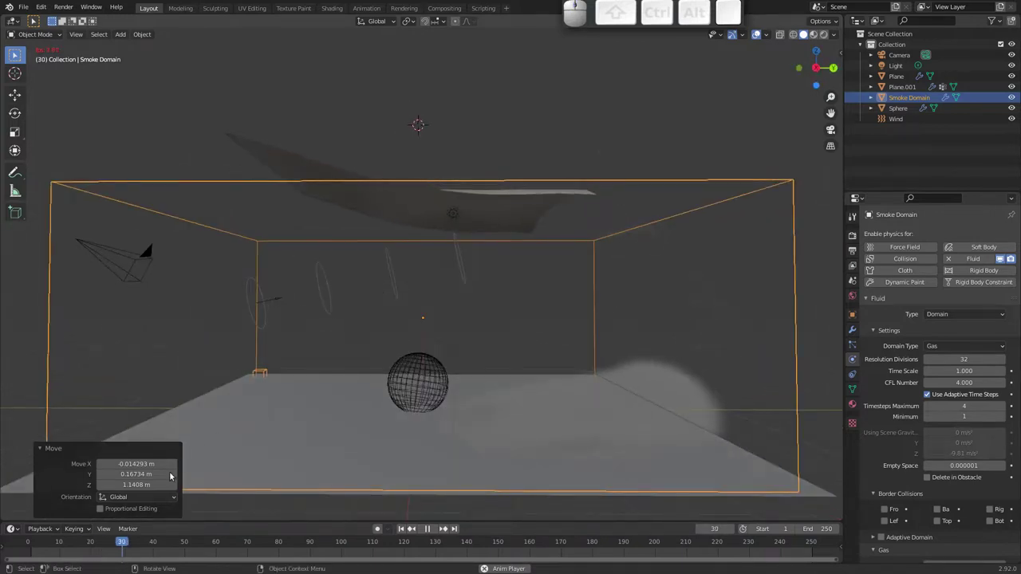
{"action": "left_click_drag", "start_coordinate": [127, 541], "coordinate": [71, 461]}
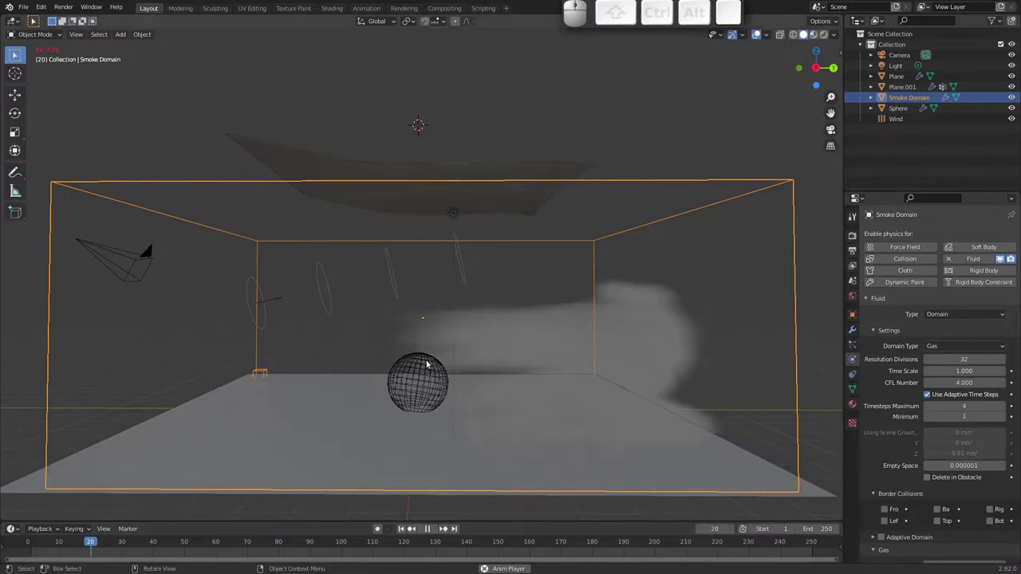
{"action": "key", "text": "Escape"}
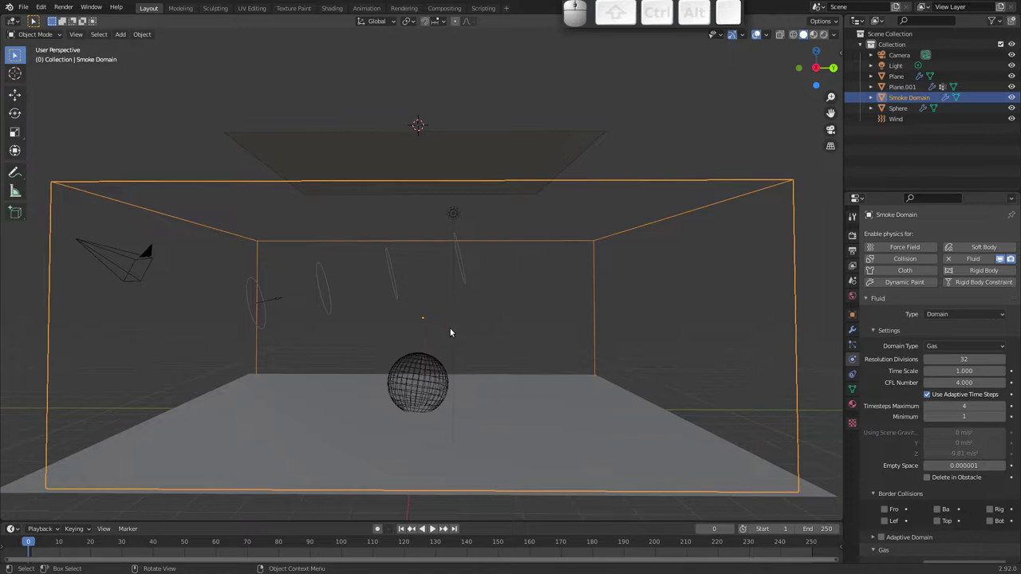
- Delete the enlarged Smoke Domain and reapply Quick Smoke to the sphere at default size
{"action": "key", "text": "x"}
{"action": "left_click", "coordinate": [654, 186]}
{"action": "left_click", "coordinate": [429, 359]}
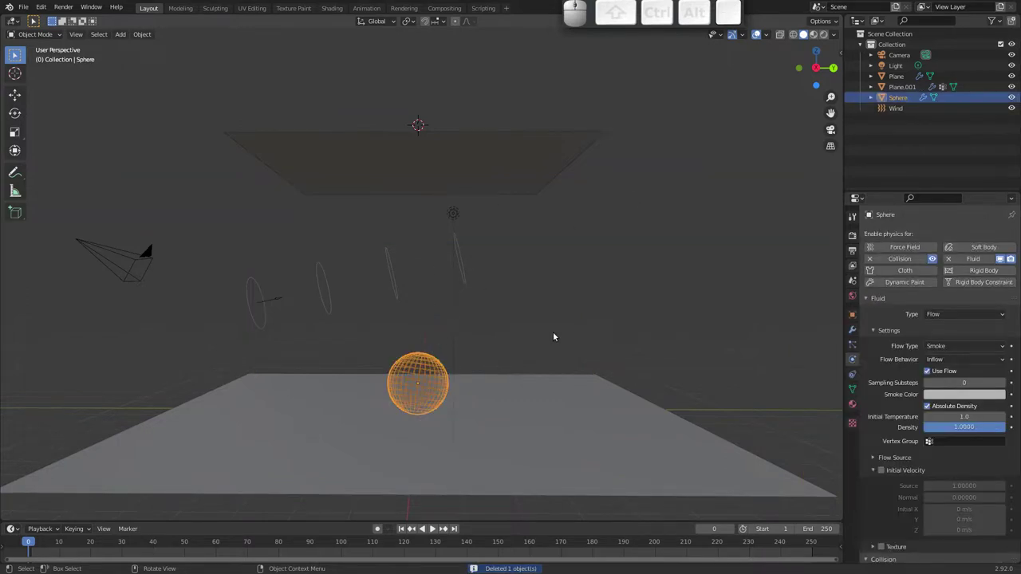
{"action": "key", "text": "F3"}
{"action": "type", "text": "q"}
{"action": "key", "text": "Down"}
{"action": "key", "text": "Return"}
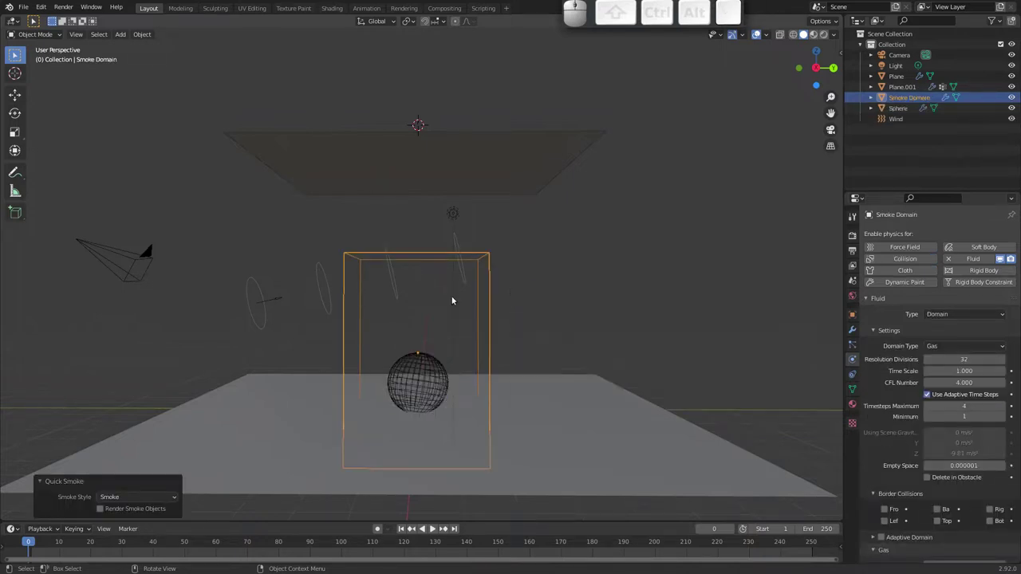
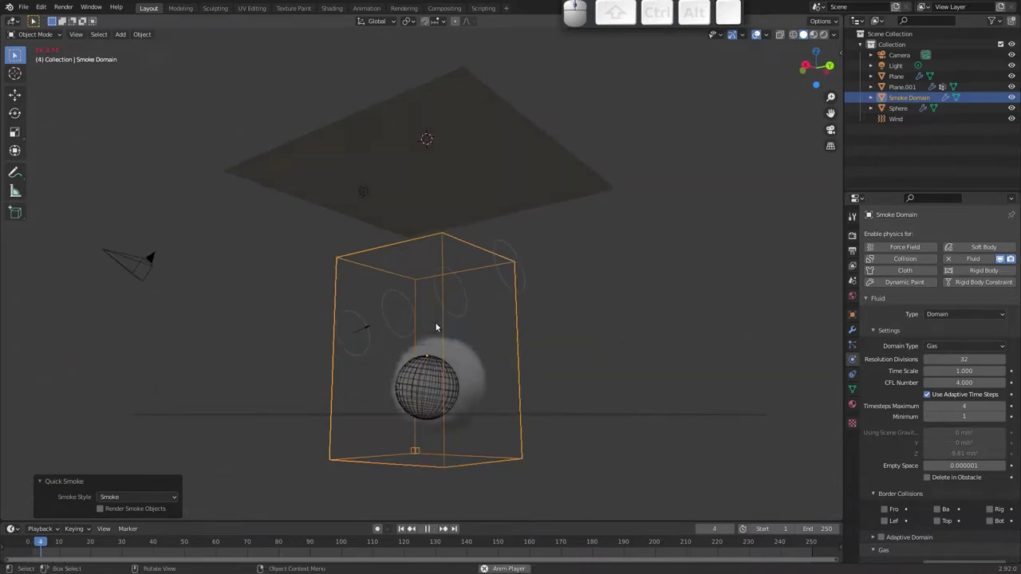
{"action": "key", "text": "Escape"}
- Delete the new smoke domain and apply Quick Liquid to the sphere instead
{"action": "key", "text": "x"}
{"action": "left_click", "coordinate": [436, 321]}
{"action": "left_click", "coordinate": [433, 367]}
{"action": "key", "text": "F3"}
{"action": "key", "text": "q"}
{"action": "key", "text": "u"}
{"action": "key", "text": "c"}
{"action": "key", "text": "k"}
{"action": "key", "text": "Down"}
{"action": "key", "text": "Return"}
- Play the liquid and cloth simulation, deleting the wind force field mid-playback, and watch from several angles
{"action": "left_click_drag", "start_coordinate": [416, 327], "coordinate": [397, 271]}
{"action": "key", "text": "shift+space"}
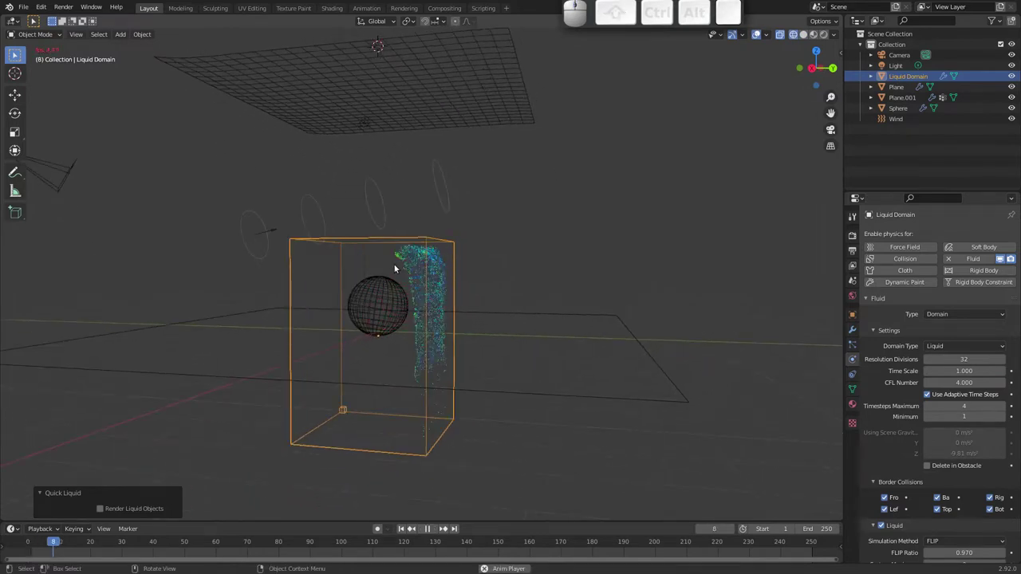
{"action": "left_click_drag", "start_coordinate": [408, 321], "coordinate": [417, 305]}
{"action": "left_click_drag", "start_coordinate": [428, 307], "coordinate": [426, 311]}
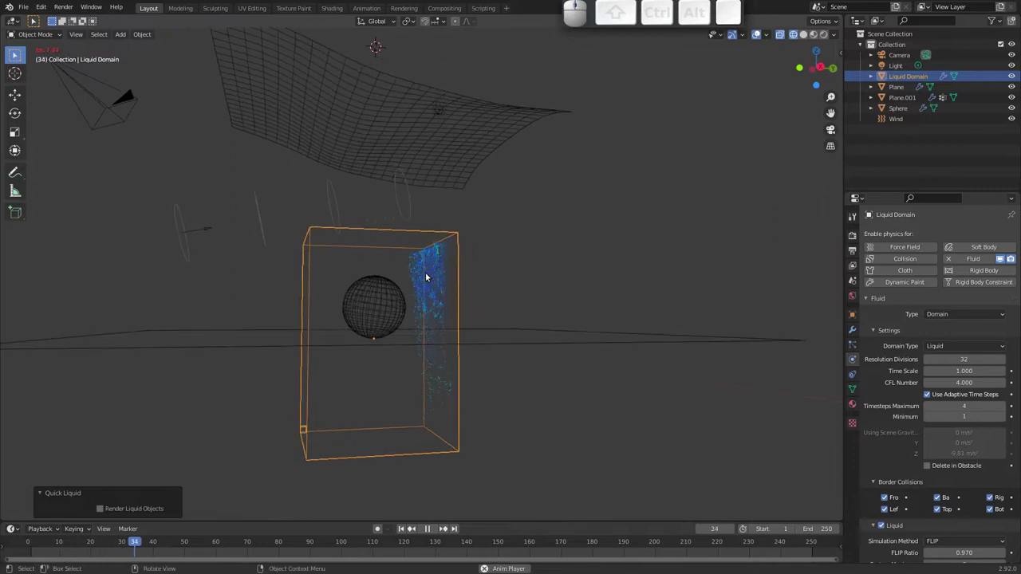
{"action": "left_click", "coordinate": [185, 235]}
{"action": "key", "text": "x"}
{"action": "left_click", "coordinate": [184, 236]}
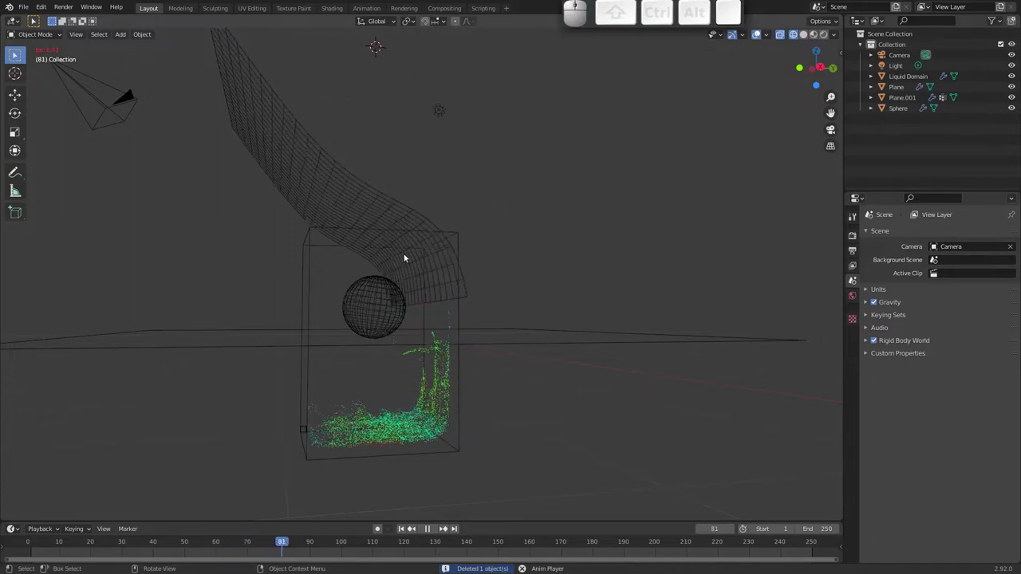
{"action": "left_click_drag", "start_coordinate": [424, 316], "coordinate": [385, 314]}
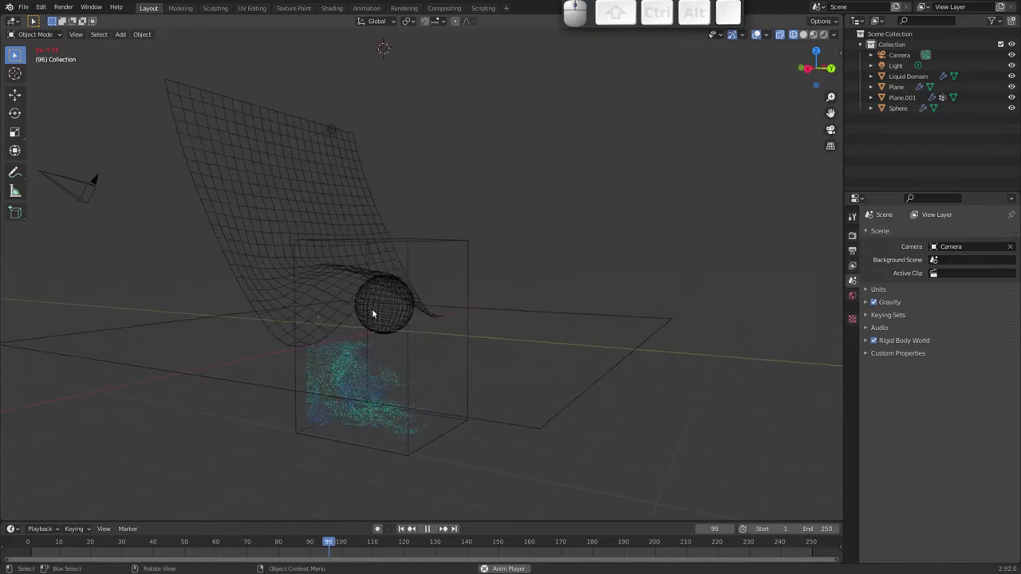
{"action": "left_click_drag", "start_coordinate": [379, 319], "coordinate": [370, 303]}
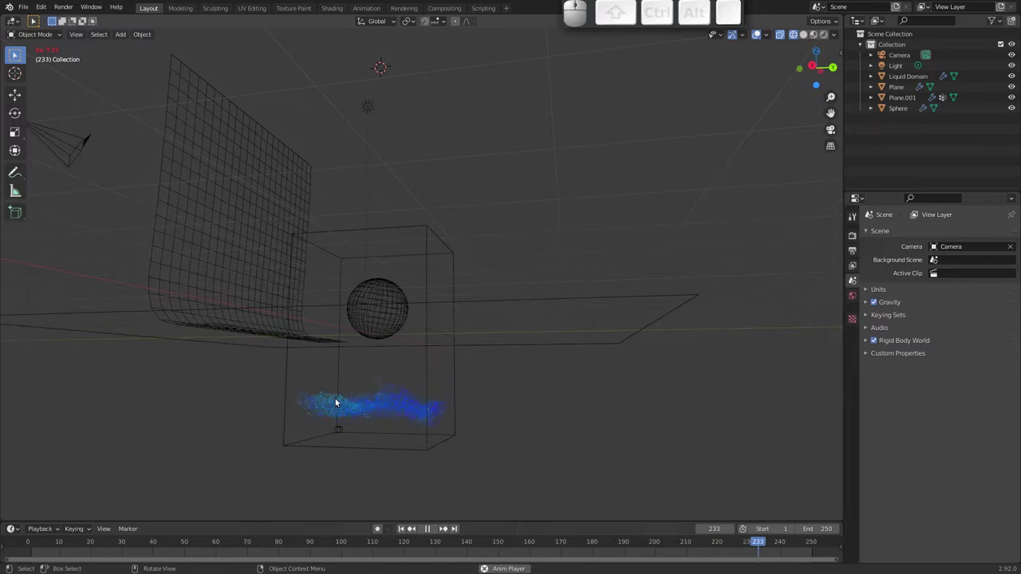
{"action": "left_click_drag", "start_coordinate": [367, 298], "coordinate": [347, 296]}
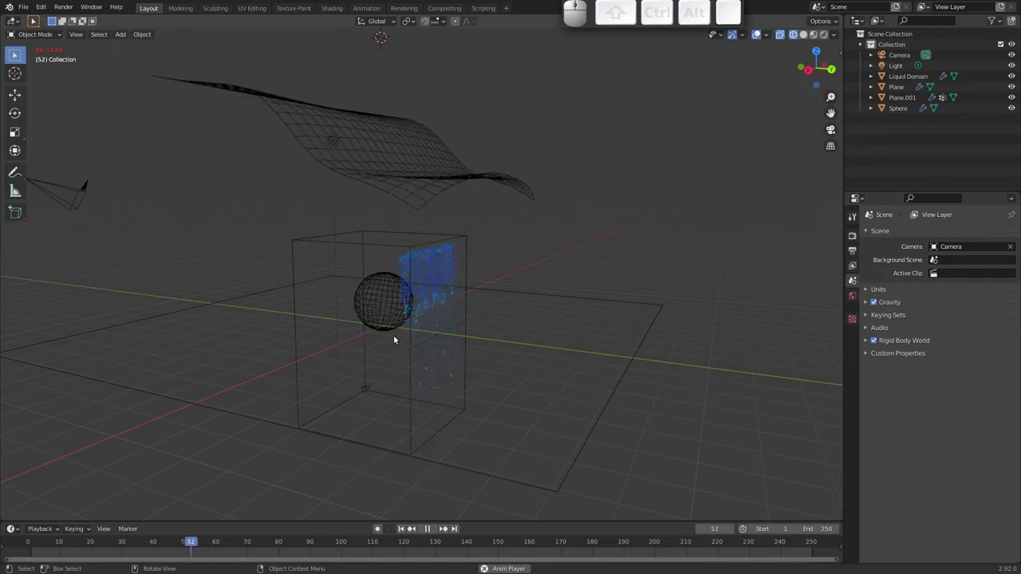
{"action": "left_click_drag", "start_coordinate": [408, 348], "coordinate": [380, 322]}
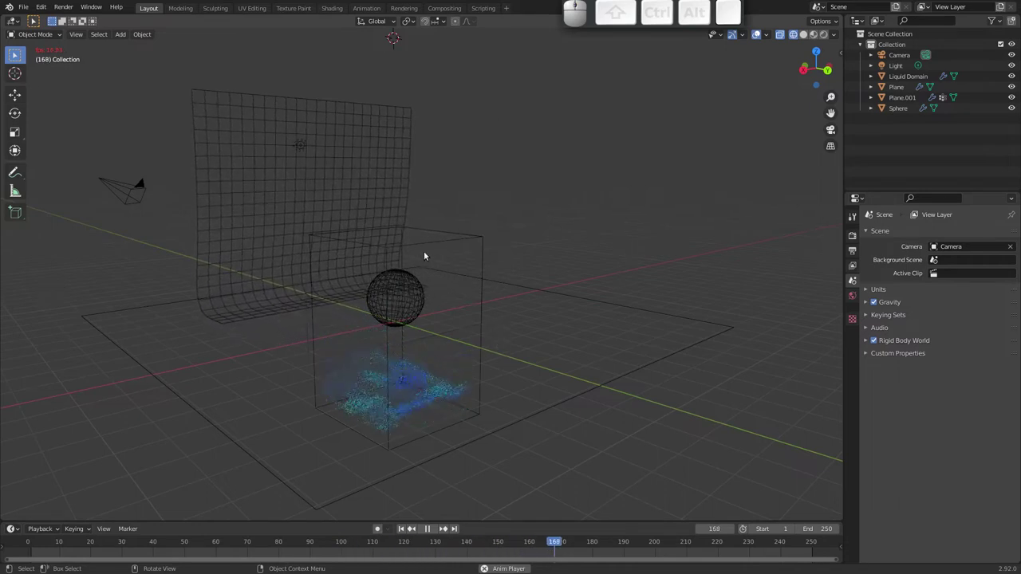
- Select the Liquid Domain to view its fluid settings, then rewind to frame 0
{"action": "left_click", "coordinate": [450, 243]}
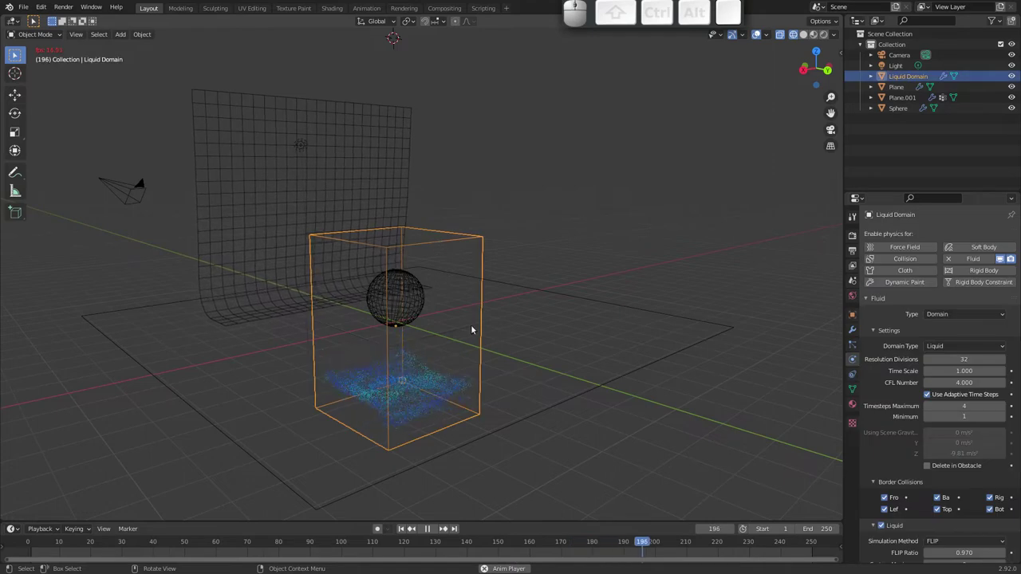
{"action": "left_click_drag", "start_coordinate": [394, 367], "coordinate": [380, 383]}
{"action": "left_click_drag", "start_coordinate": [380, 373], "coordinate": [367, 375]}
{"action": "left_click_drag", "start_coordinate": [368, 357], "coordinate": [395, 315]}
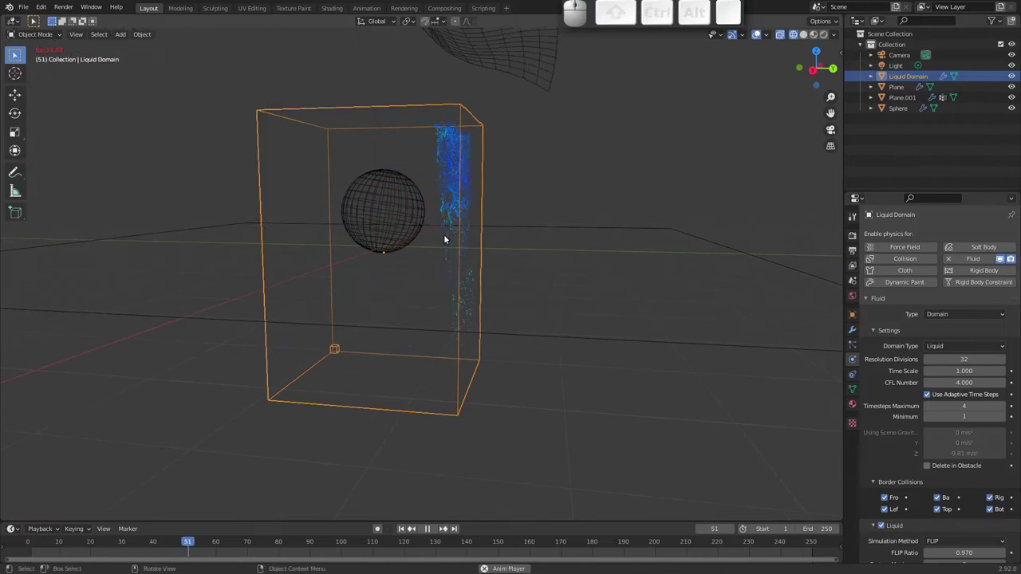
{"action": "left_click_drag", "start_coordinate": [441, 286], "coordinate": [430, 292]}
{"action": "key", "text": "Escape"}
{"action": "left_click_drag", "start_coordinate": [406, 262], "coordinate": [446, 223]}
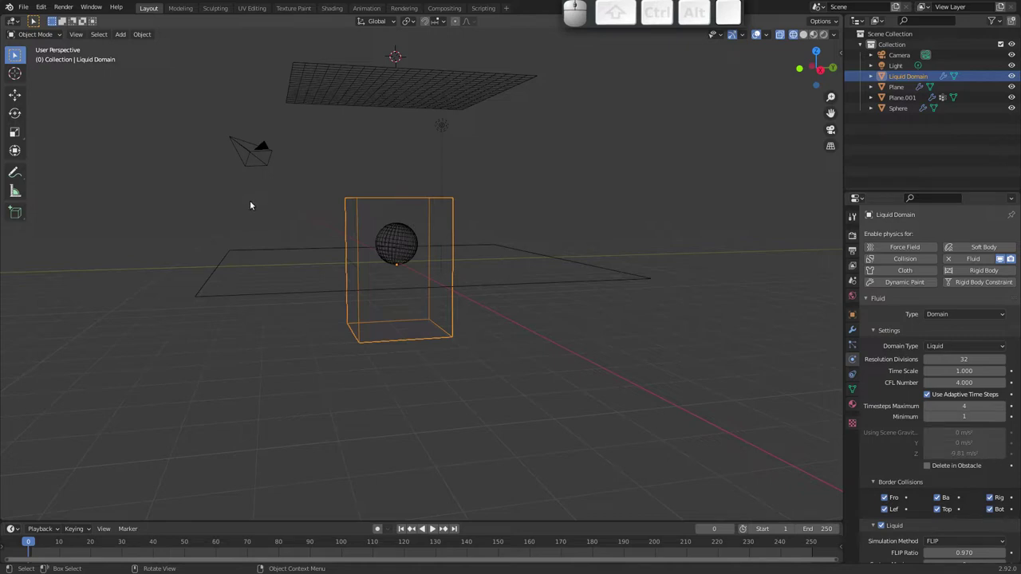
- Open predios.blend from Open Recent, discarding the unsaved simulation scene
{"action": "left_click", "coordinate": [30, 8]}
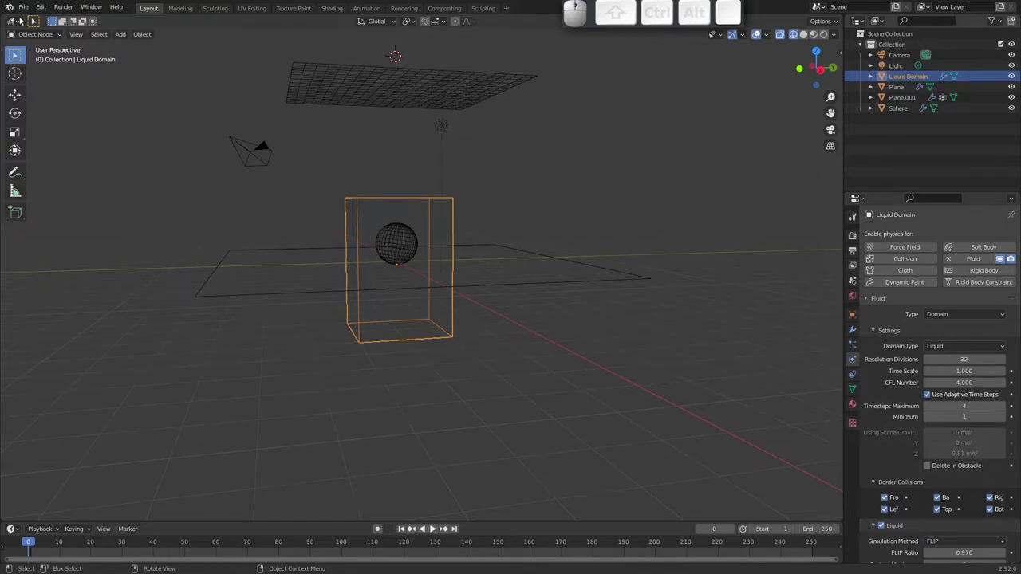
{"action": "left_click", "coordinate": [24, 8]}
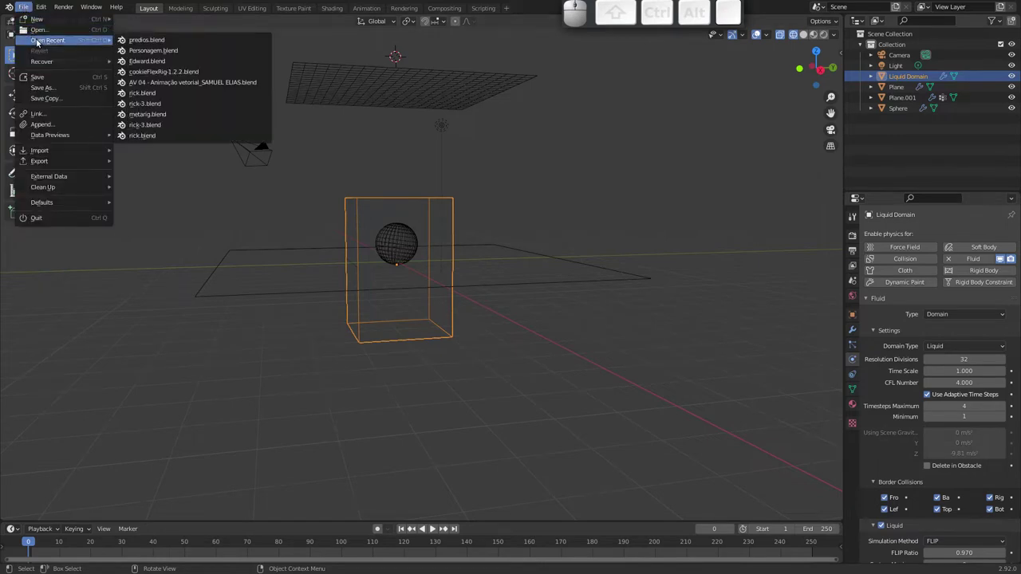
{"action": "left_click", "coordinate": [146, 41]}
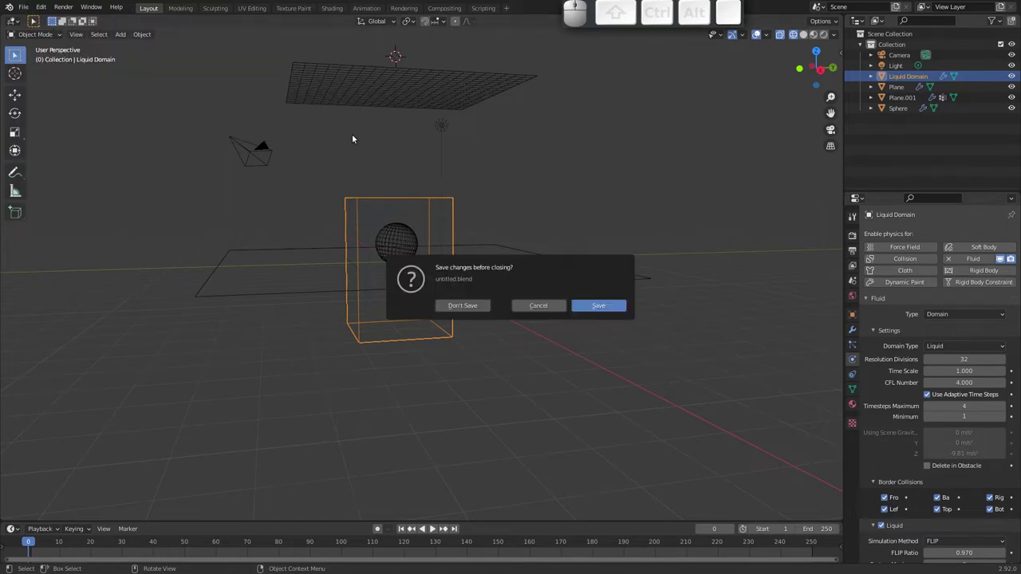
{"action": "left_click", "coordinate": [482, 306]}
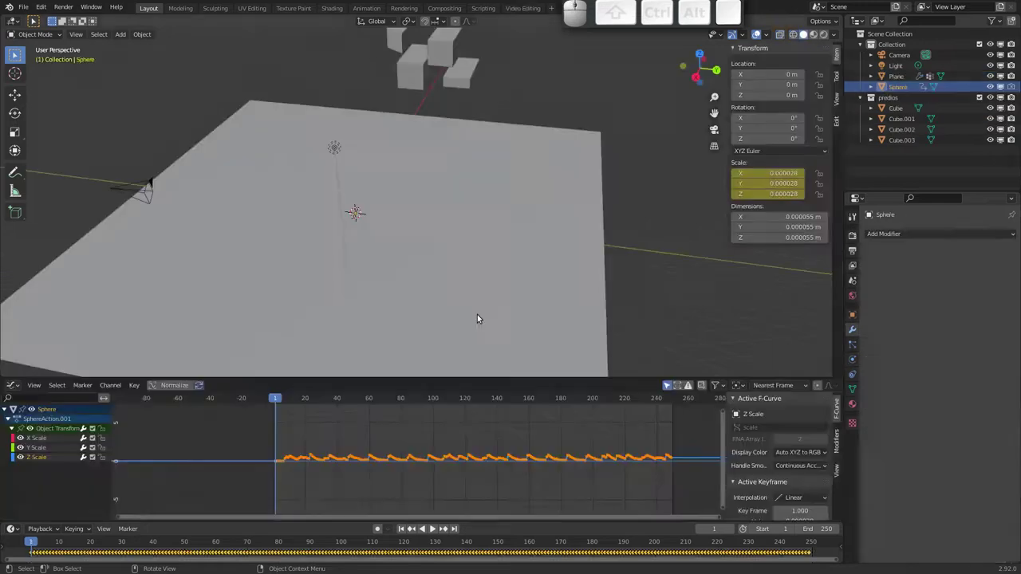
- Play the city-block animation while orbiting to look across the plane
{"action": "left_click_drag", "start_coordinate": [359, 261], "coordinate": [367, 249]}
{"action": "left_click_drag", "start_coordinate": [360, 252], "coordinate": [343, 260]}
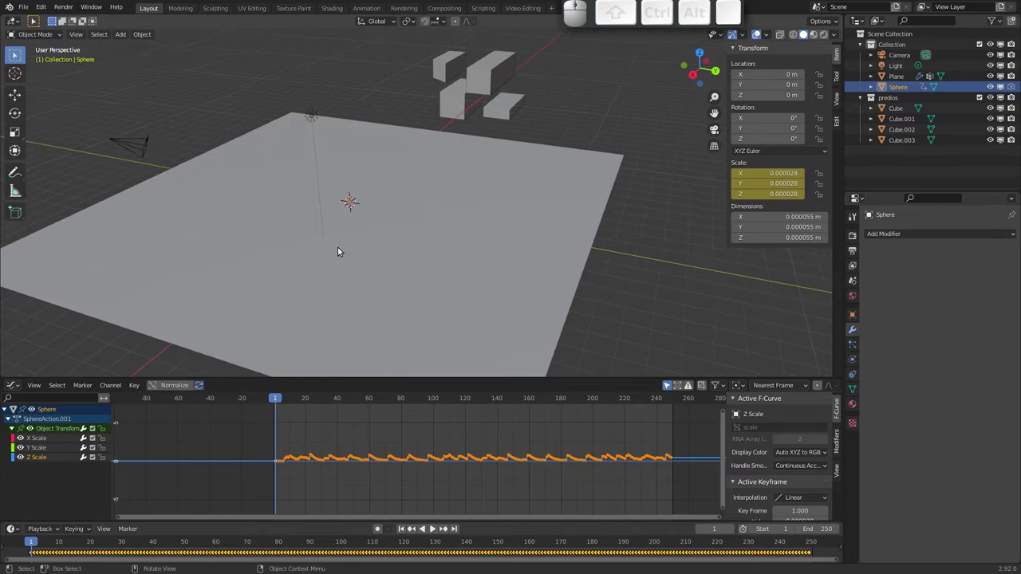
{"action": "left_click_drag", "start_coordinate": [342, 224], "coordinate": [335, 208]}
{"action": "key", "text": "ctrl+space"}
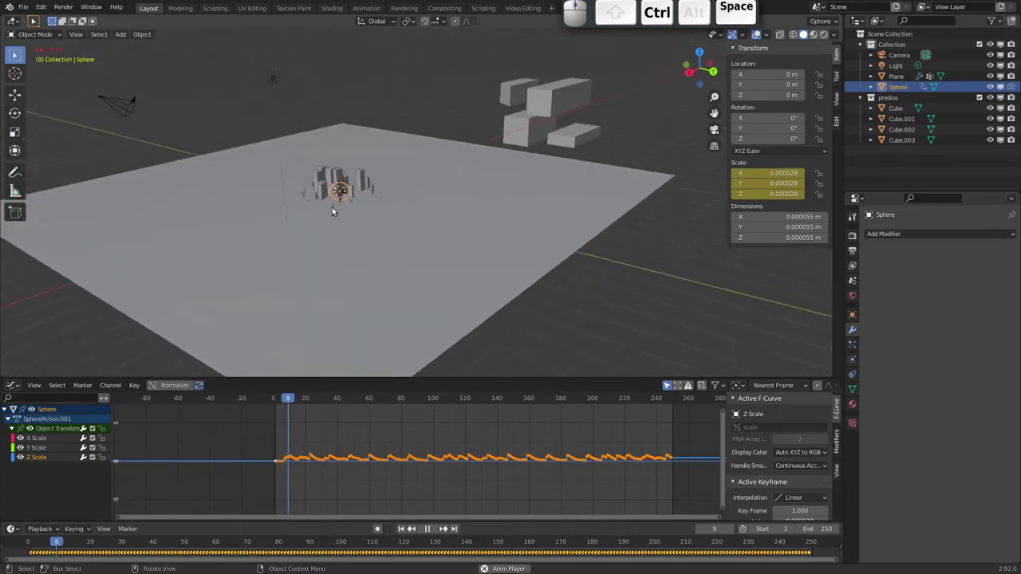
{"action": "left_click_drag", "start_coordinate": [334, 203], "coordinate": [316, 197]}
{"action": "left_click_drag", "start_coordinate": [319, 190], "coordinate": [330, 178]}
{"action": "left_click_drag", "start_coordinate": [316, 181], "coordinate": [321, 205]}
- Move the sphere to a new spot on the plane and replay the growing blocks around it
{"action": "key", "text": "g"}
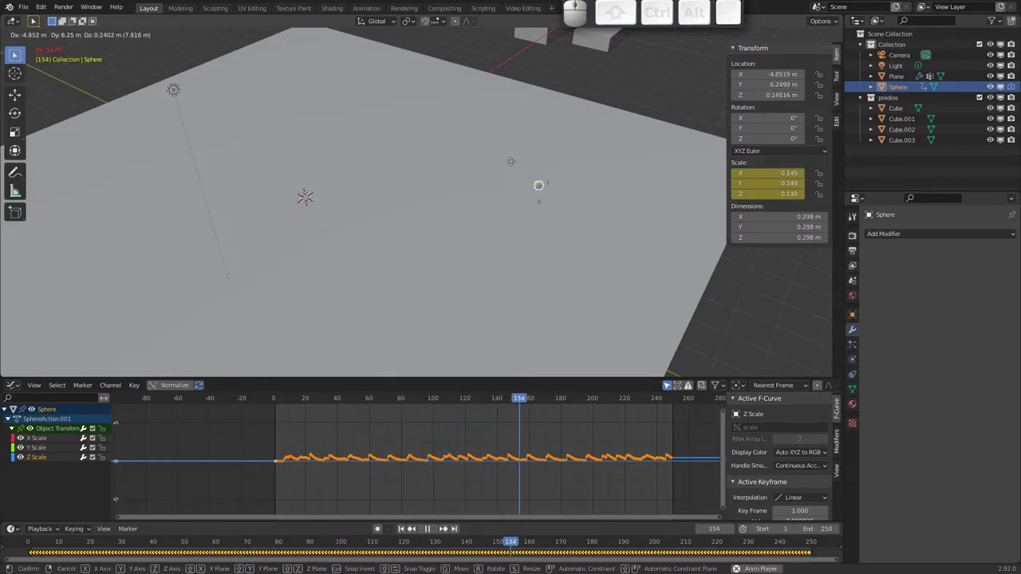
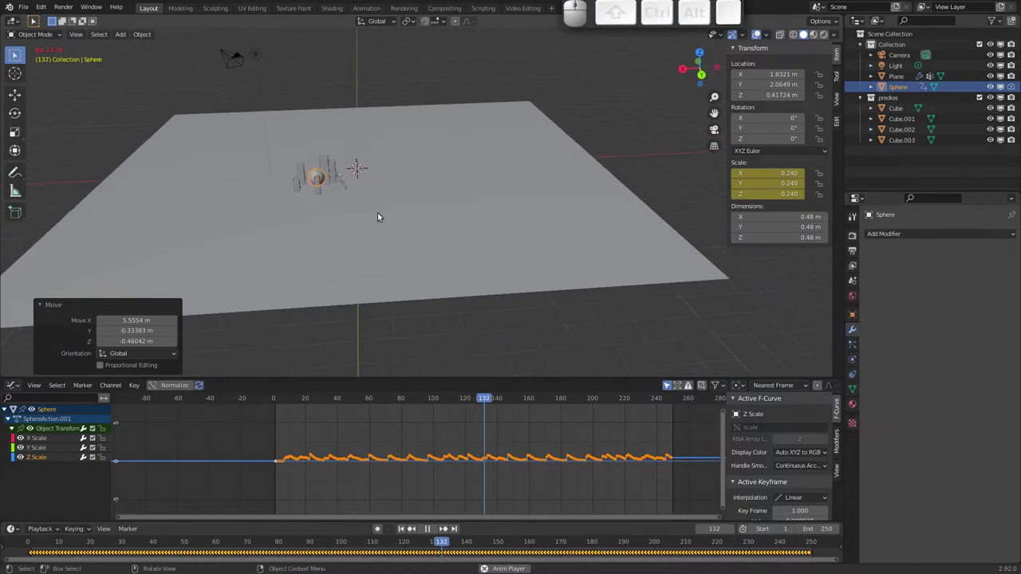
{"action": "left_click", "coordinate": [421, 230]}
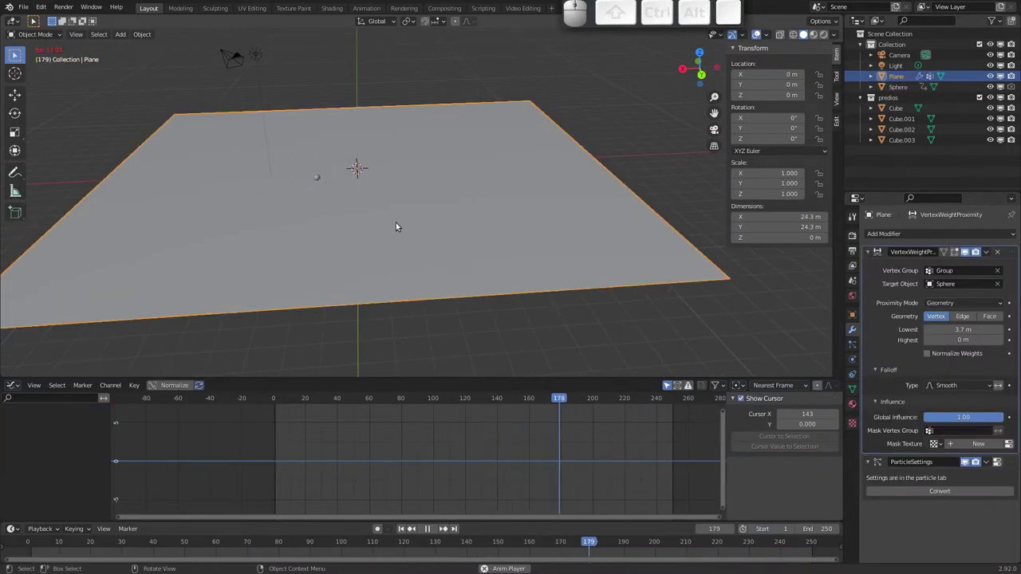
{"action": "left_click_drag", "start_coordinate": [394, 200], "coordinate": [423, 194]}
{"action": "key", "text": "Escape"}
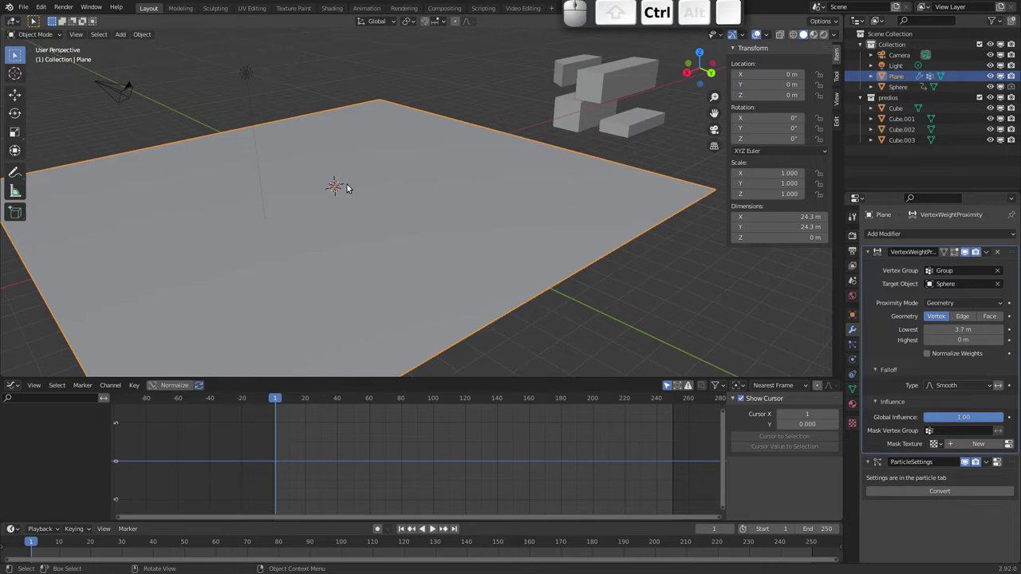
{"action": "key", "text": "space"}
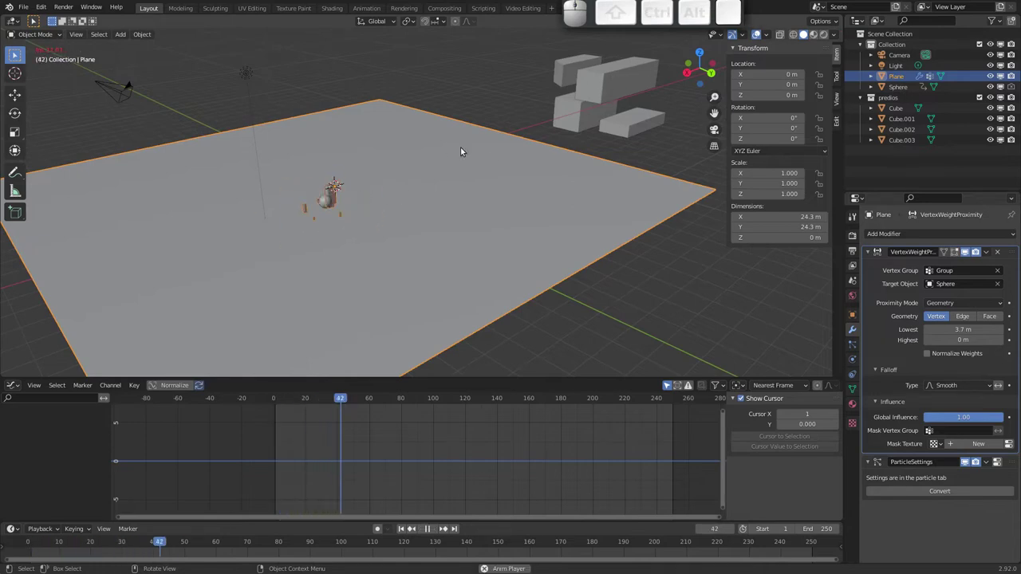
{"action": "left_click_drag", "start_coordinate": [383, 212], "coordinate": [391, 225]}
{"action": "key", "text": "Escape"}
- Reselect the sphere, cancel a further move, and play the city-block effect once more
{"action": "left_click", "coordinate": [363, 230]}
{"action": "left_click", "coordinate": [334, 199]}
{"action": "key", "text": "g"}
{"action": "key", "text": "Escape"}
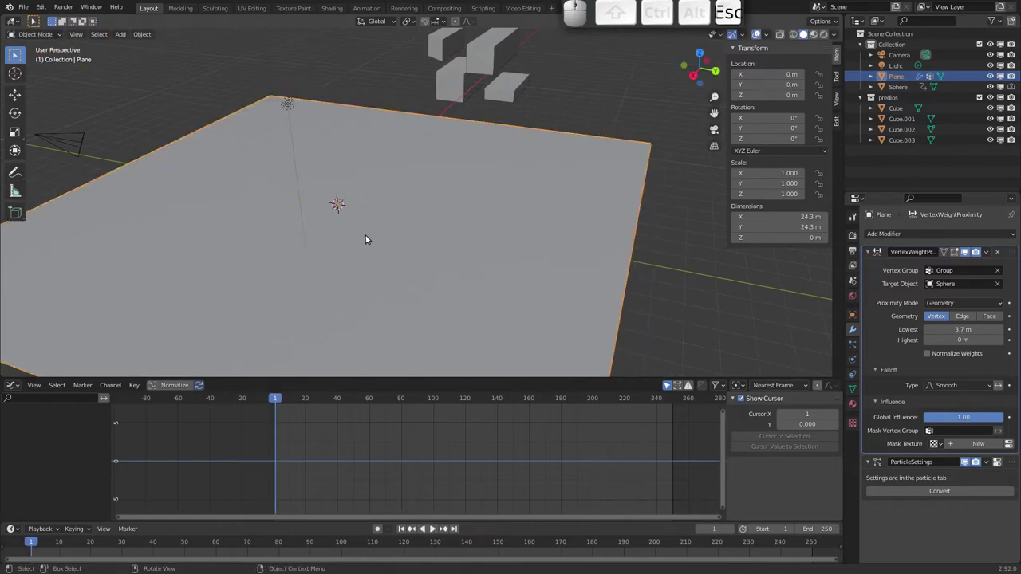
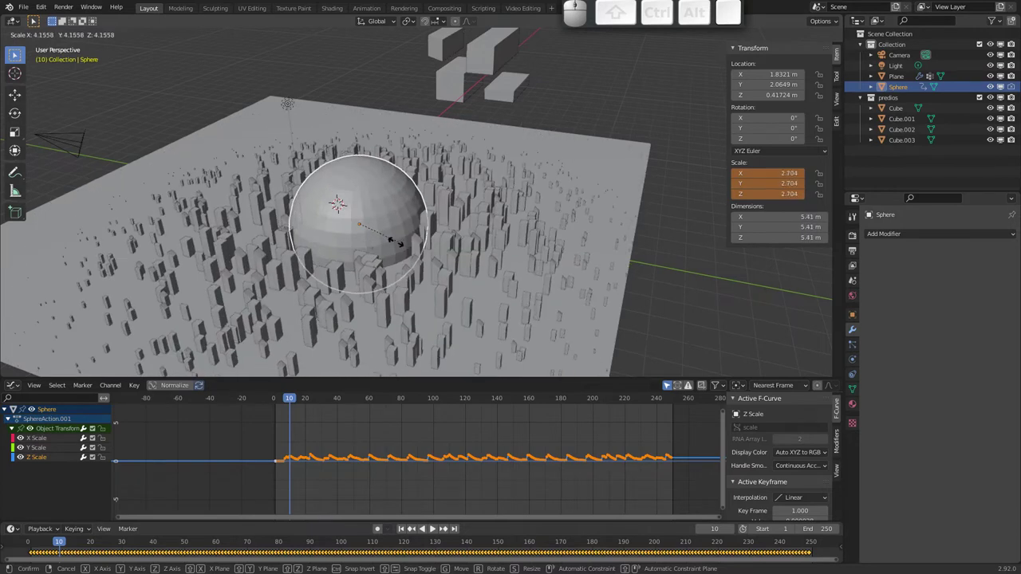
{"action": "key", "text": "Escape"}
{"action": "key", "text": "space"}
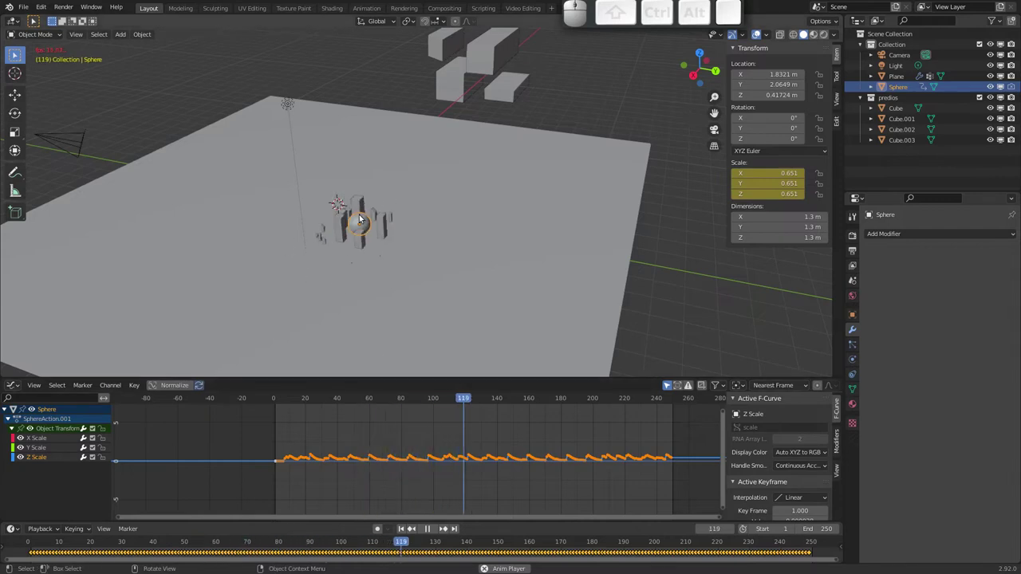
{"action": "key", "text": "Escape"}
- Load the character shirt file from Open Recent without saving the current scene
{"action": "left_click", "coordinate": [28, 12]}
{"action": "left_click", "coordinate": [29, 10]}
{"action": "left_click", "coordinate": [153, 50]}
{"action": "left_click", "coordinate": [473, 308]}
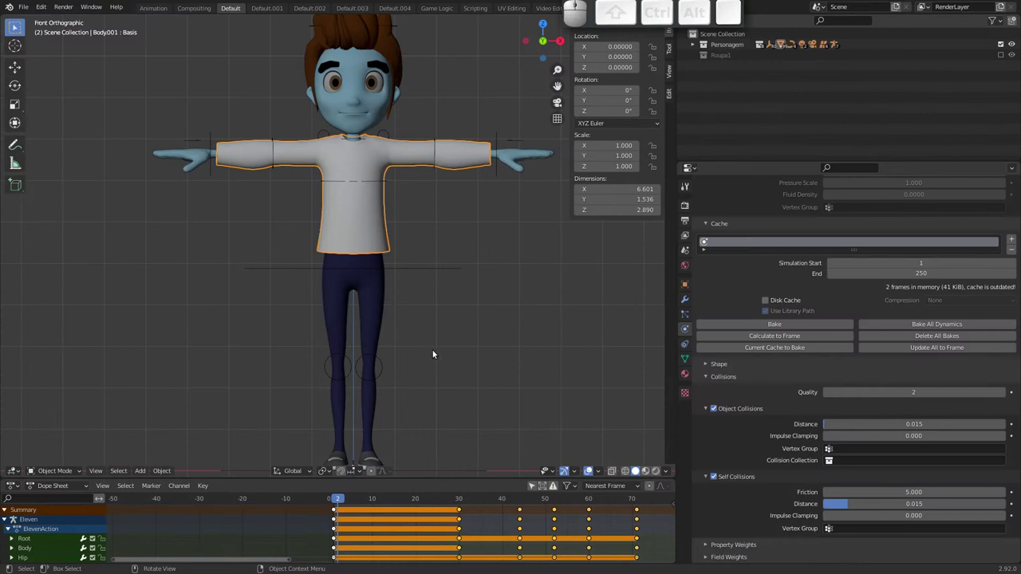
- Play the character animation so the cloth shirt follows the body, viewing it from an angle
{"action": "left_click_drag", "start_coordinate": [400, 235], "coordinate": [366, 225]}
{"action": "left_click_drag", "start_coordinate": [371, 216], "coordinate": [433, 171]}
{"action": "key", "text": "space"}
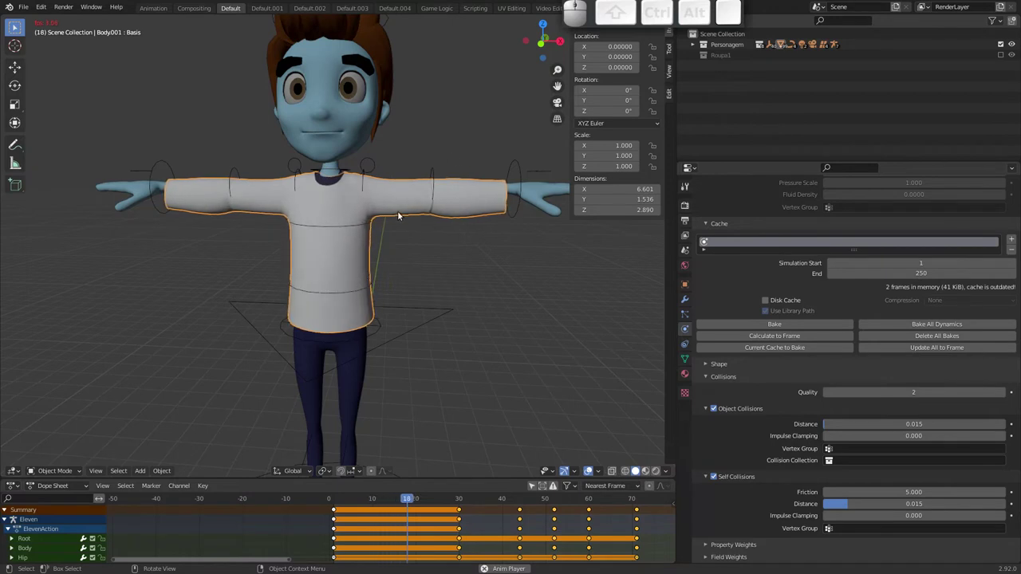
{"action": "left_click_drag", "start_coordinate": [411, 229], "coordinate": [392, 237]}
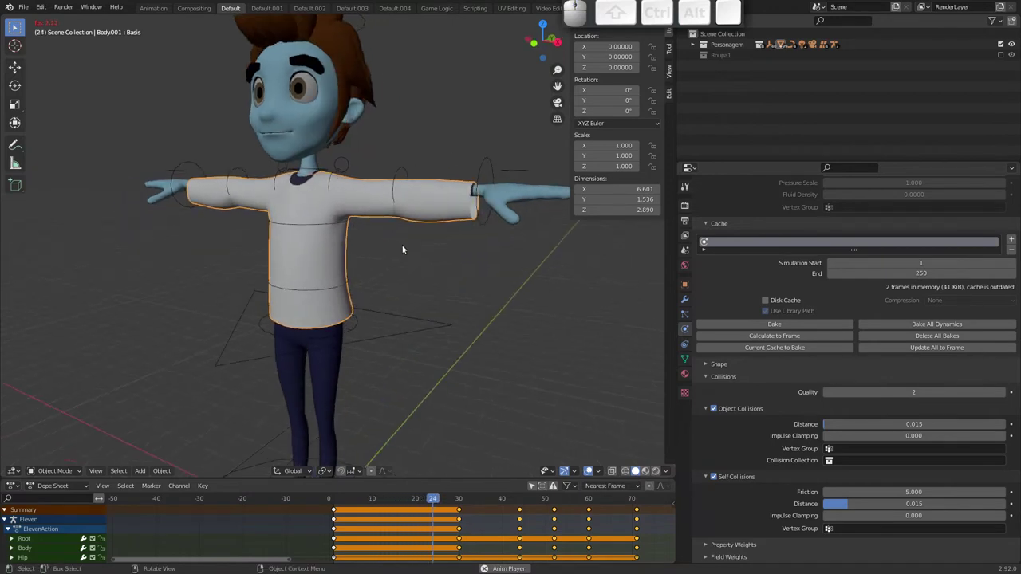